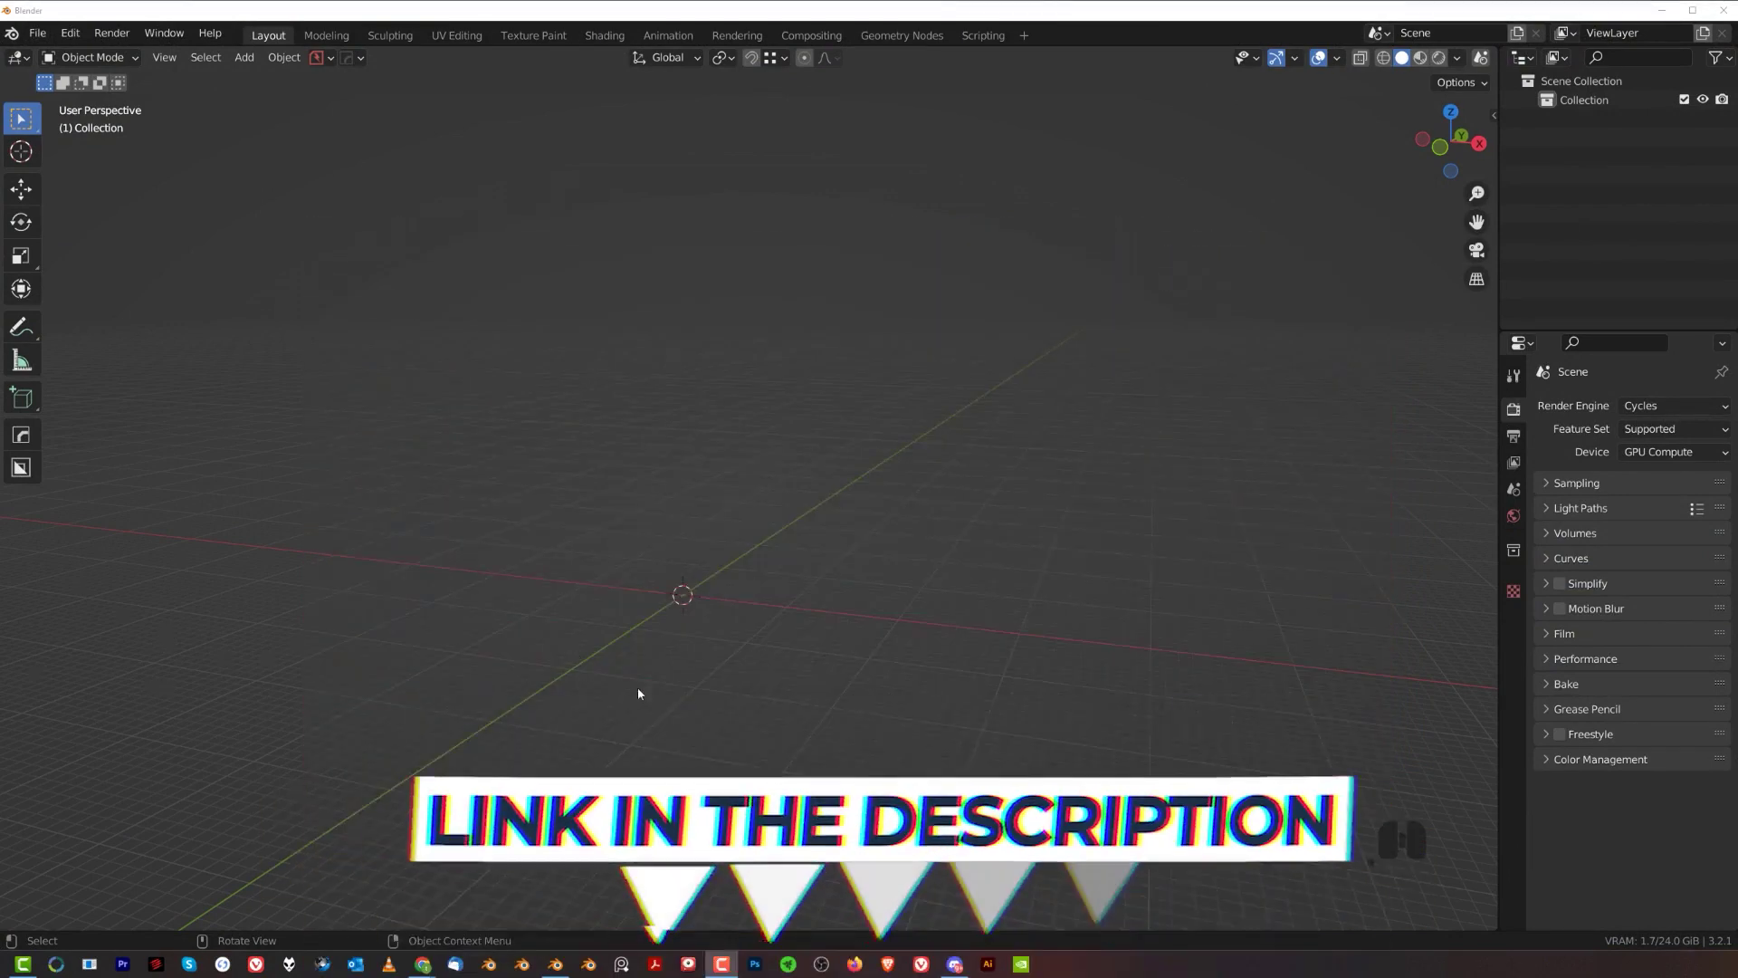
- Orbit the view around the empty scene before placing the cubes
drag(735, 679, 752, 654)
drag(752, 646, 772, 568)
middle_click(771, 572)
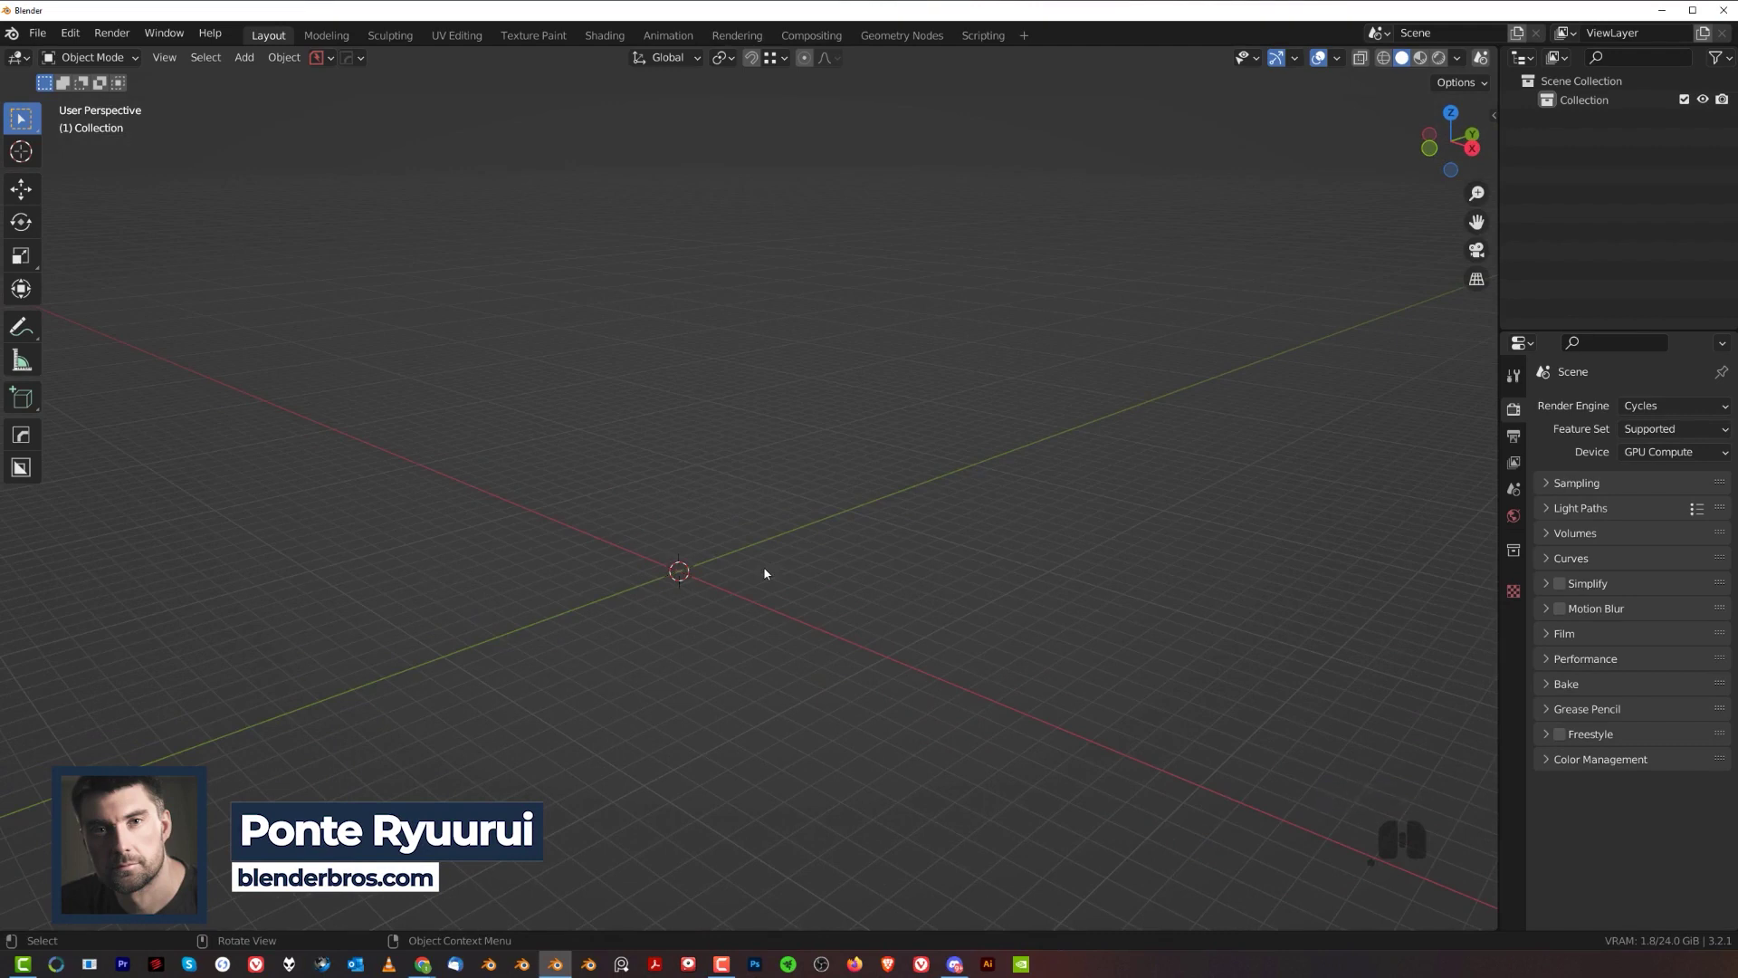
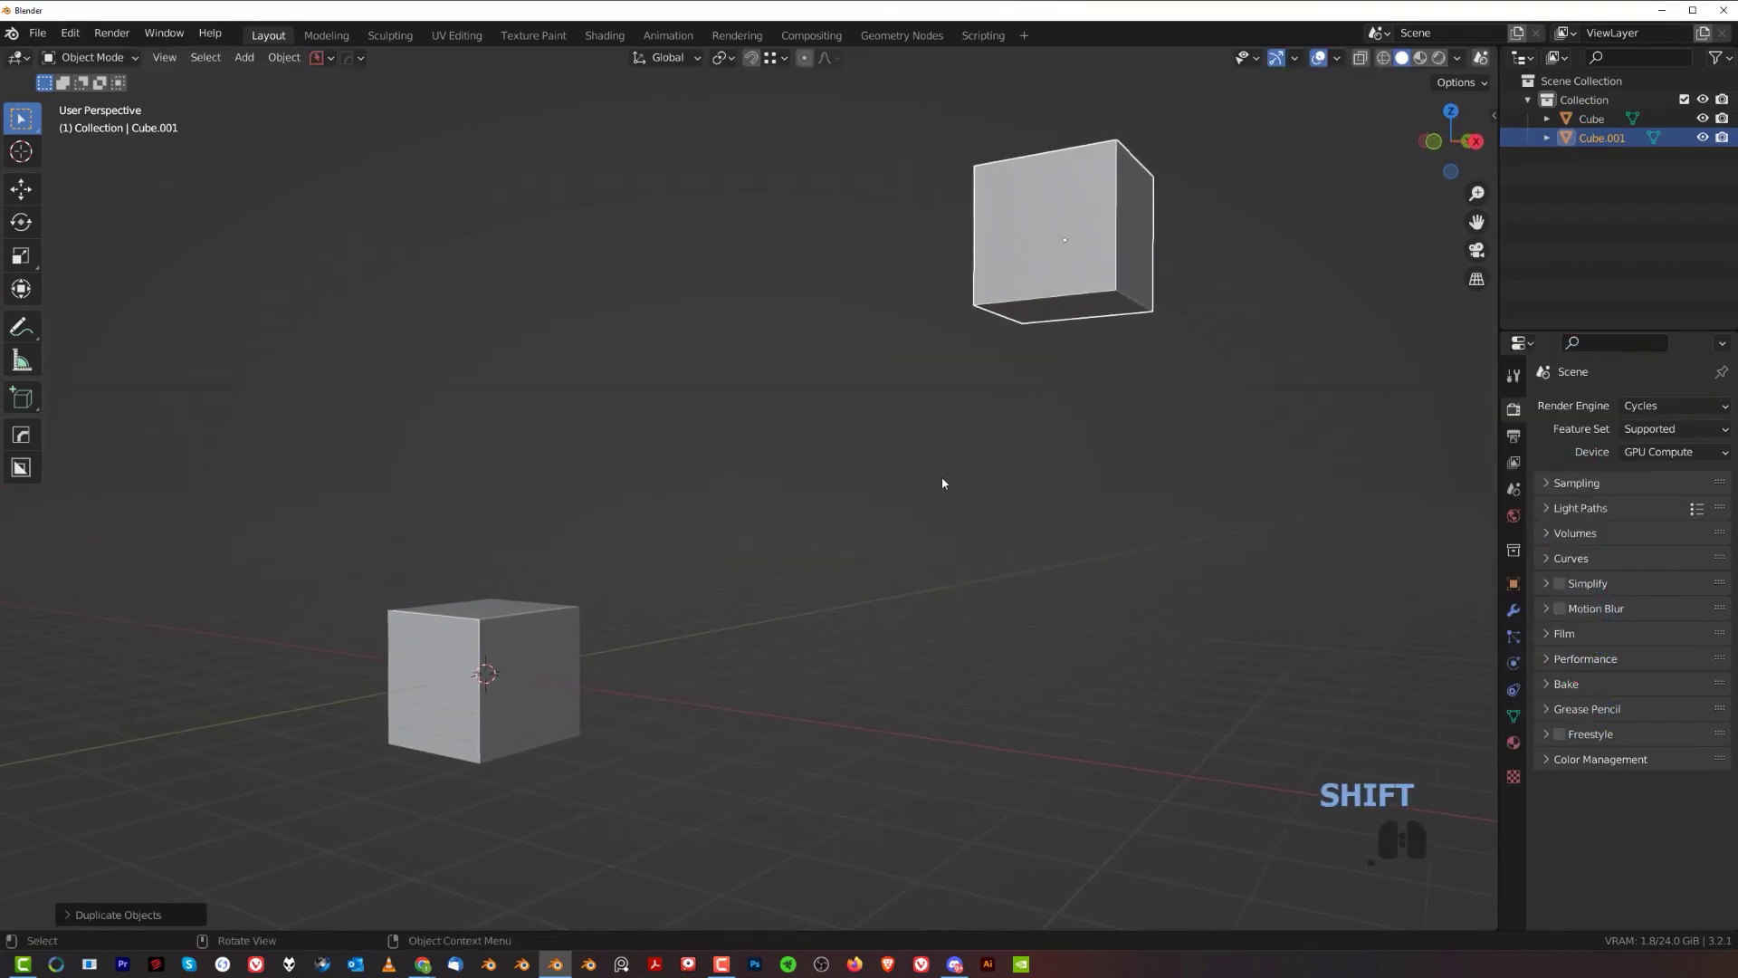
- Bring up the Cablerator cable tools menu (Shift+Alt+C) over the two cubes
middle_click(957, 477)
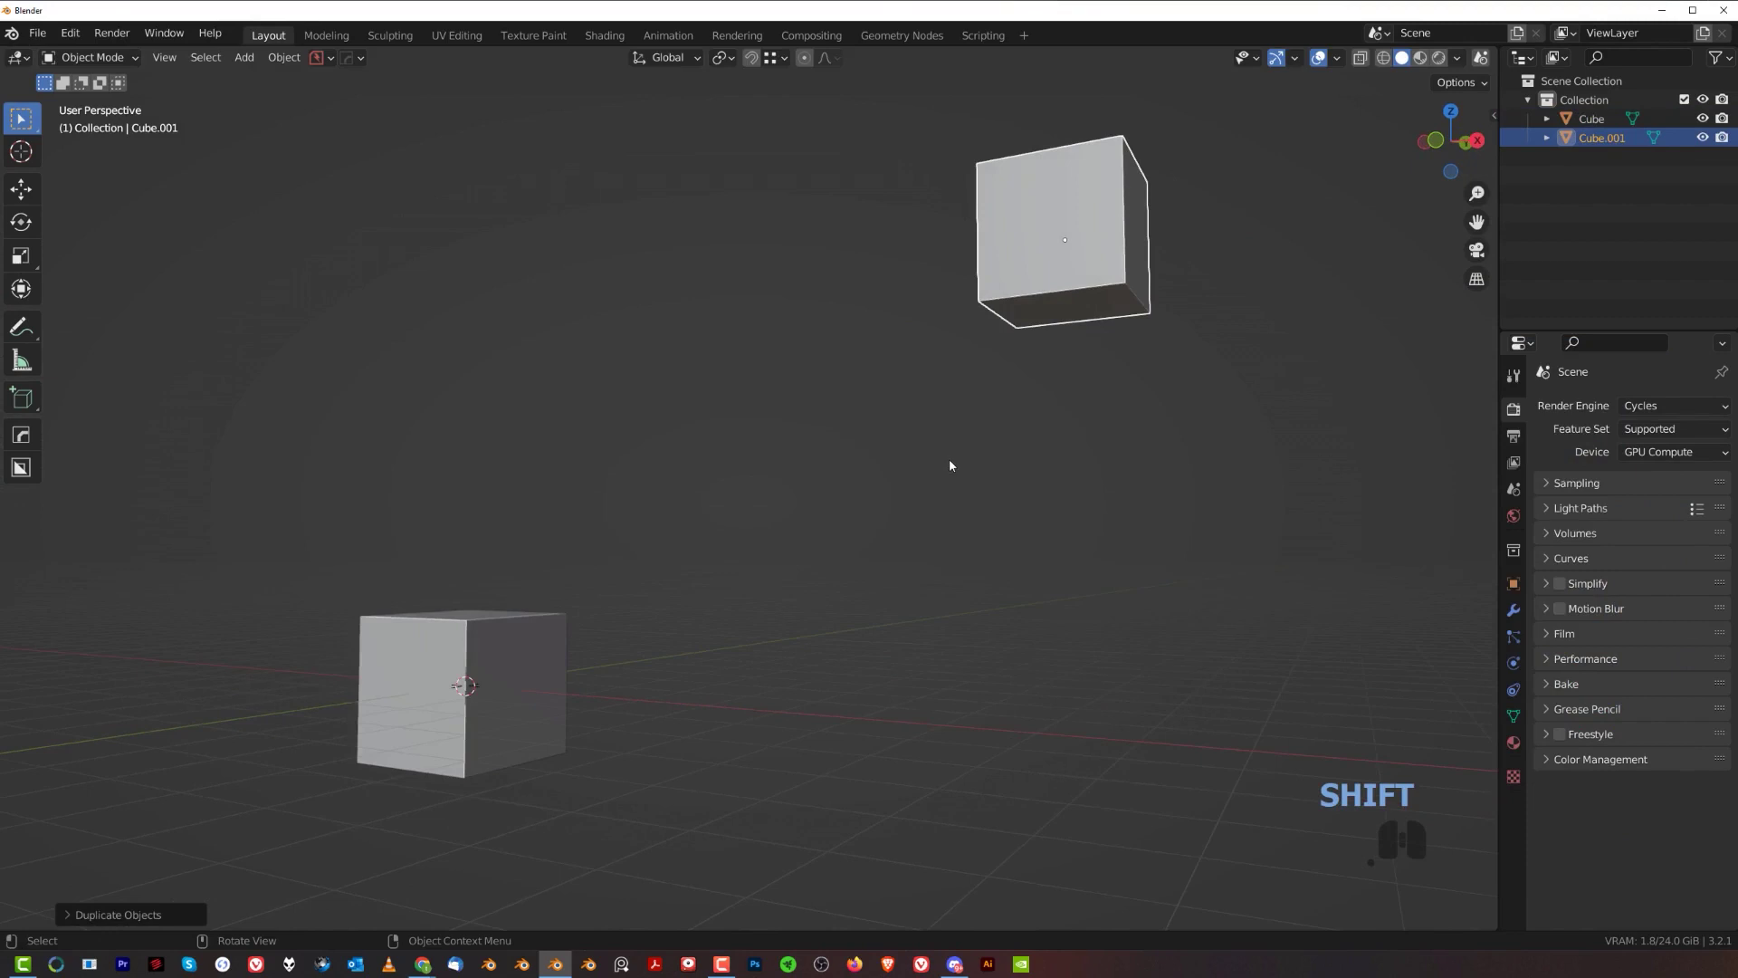
middle_click(918, 382)
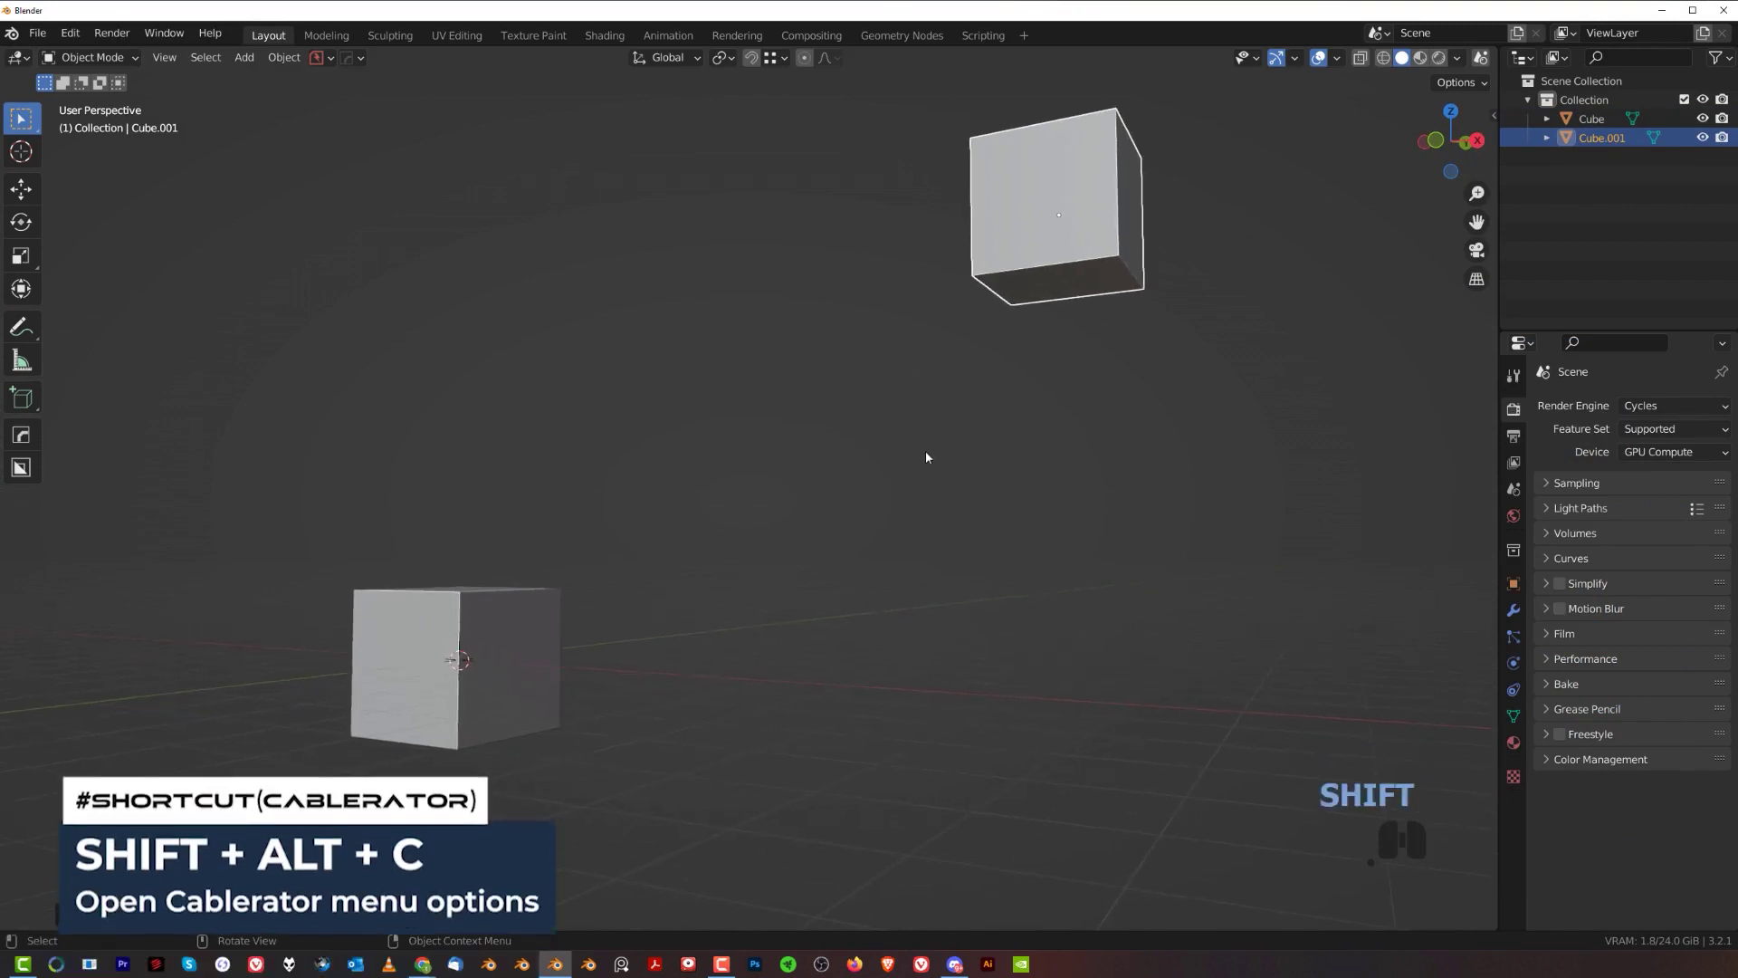
key(shift+alt+c)
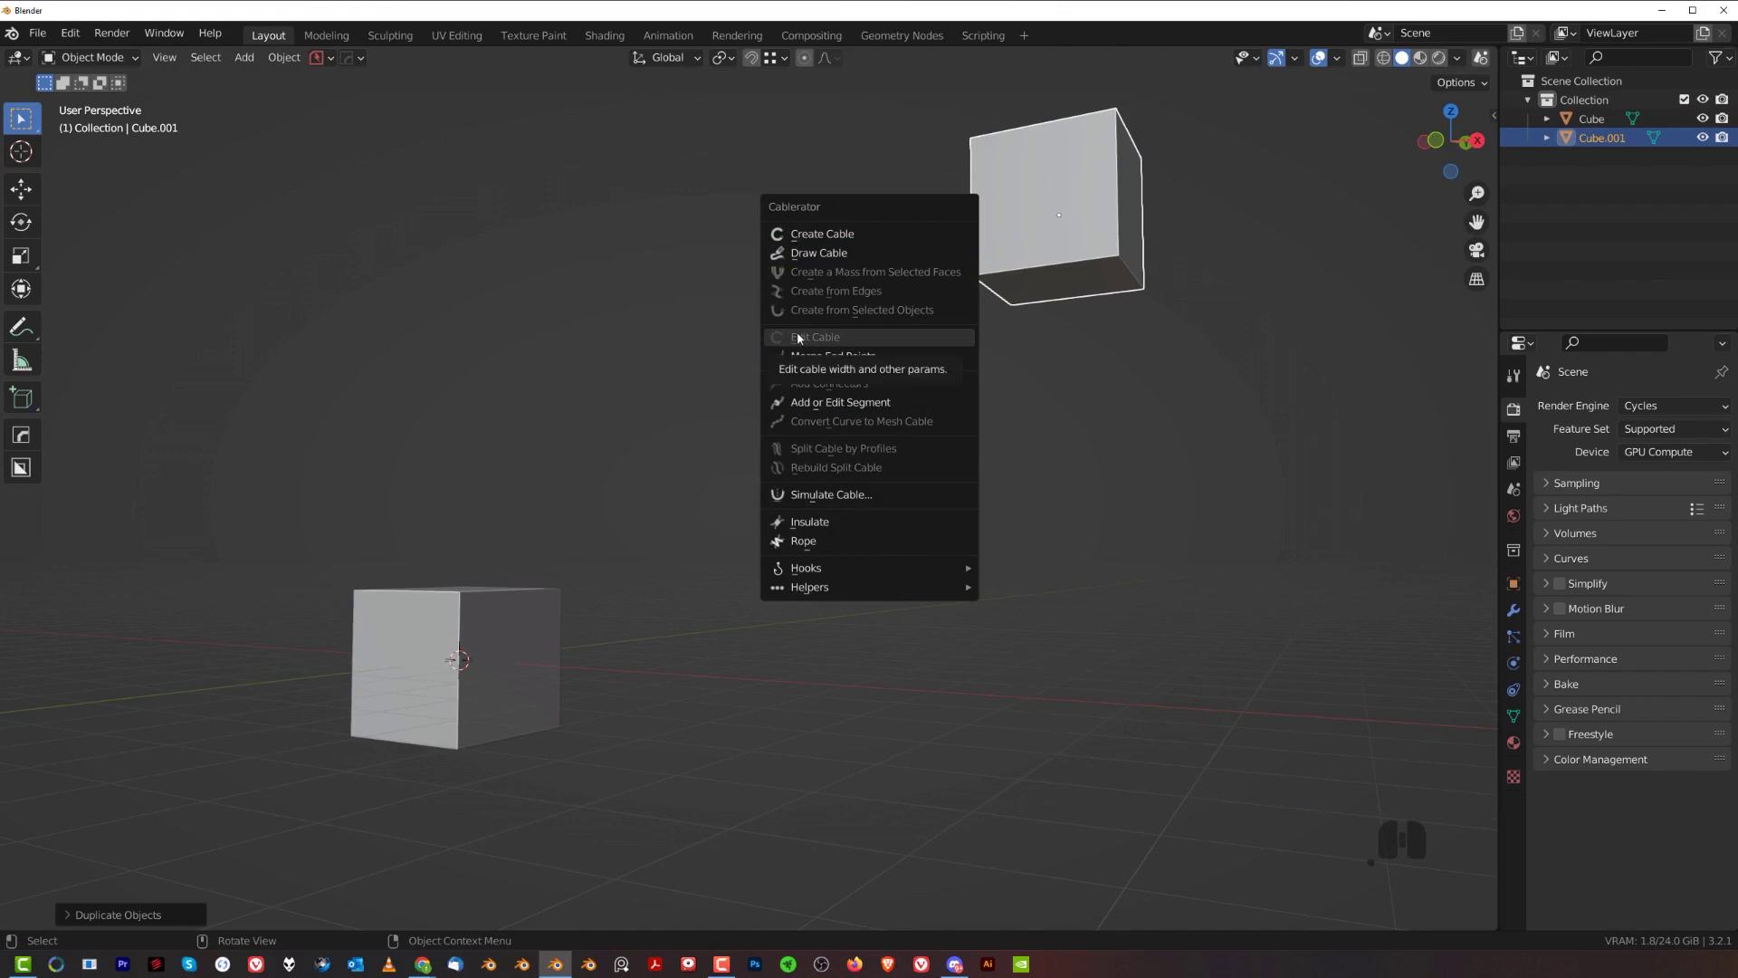
click(541, 410)
key(shift+alt+c)
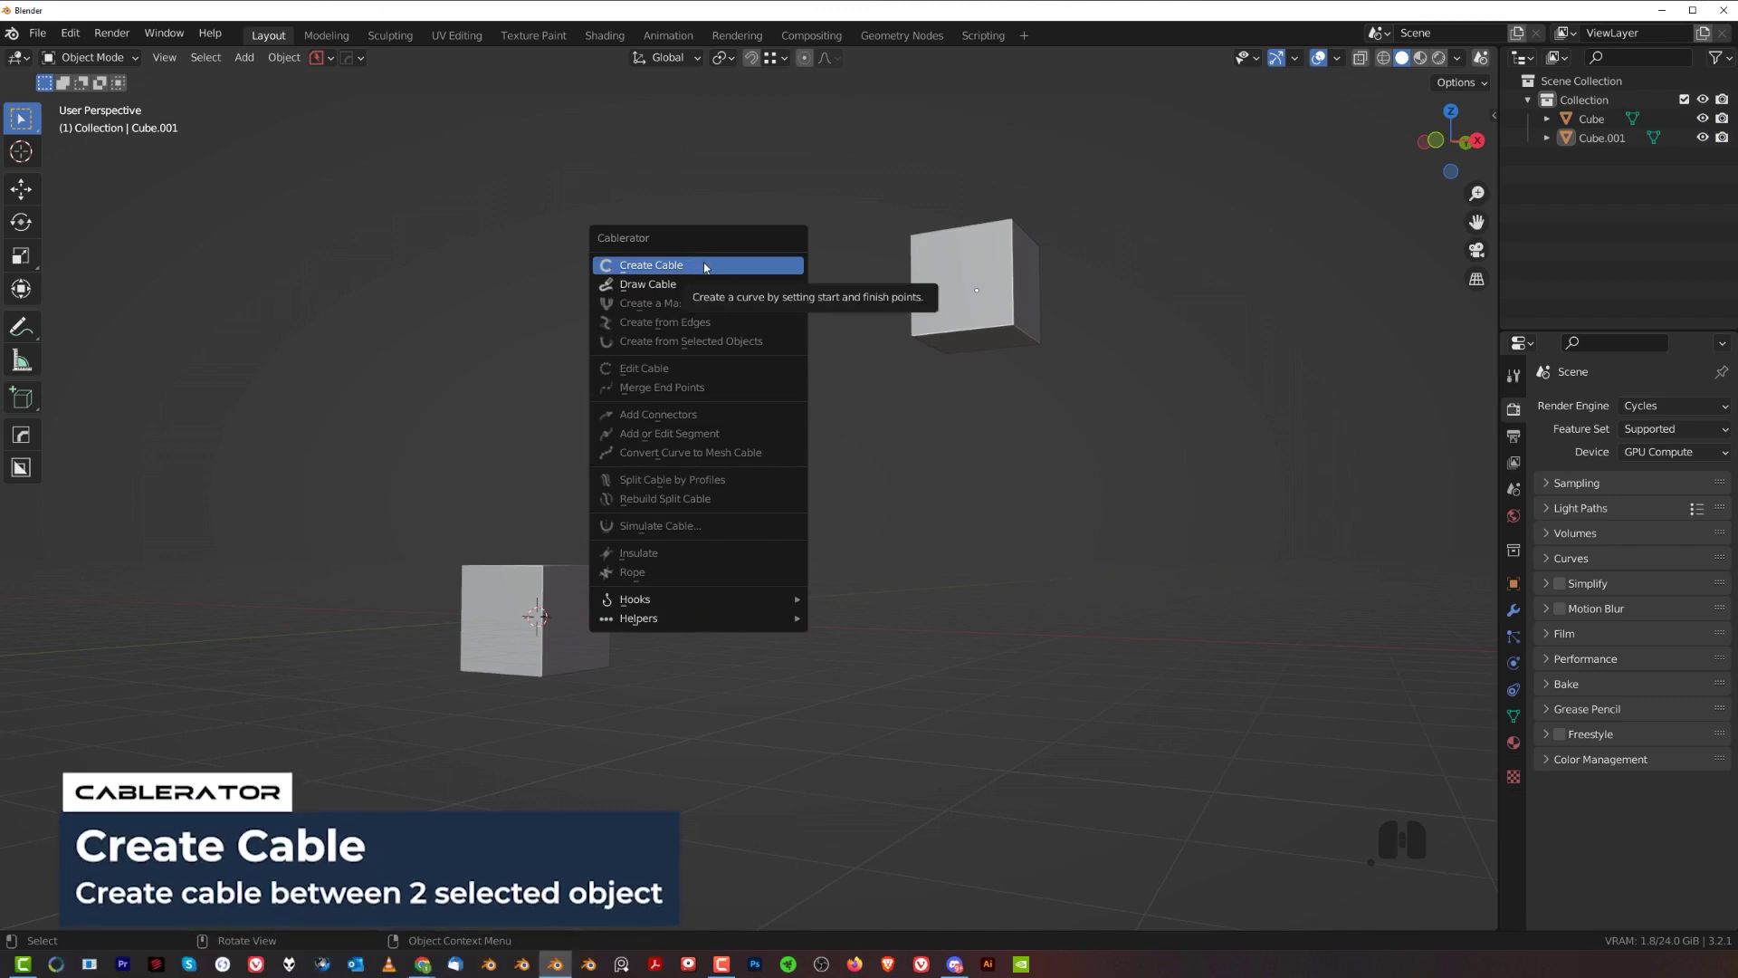
- Start Create Cable, set one end on the lower cube and one on the raised cube, adjusting the curve
click(707, 265)
drag(653, 512, 712, 454)
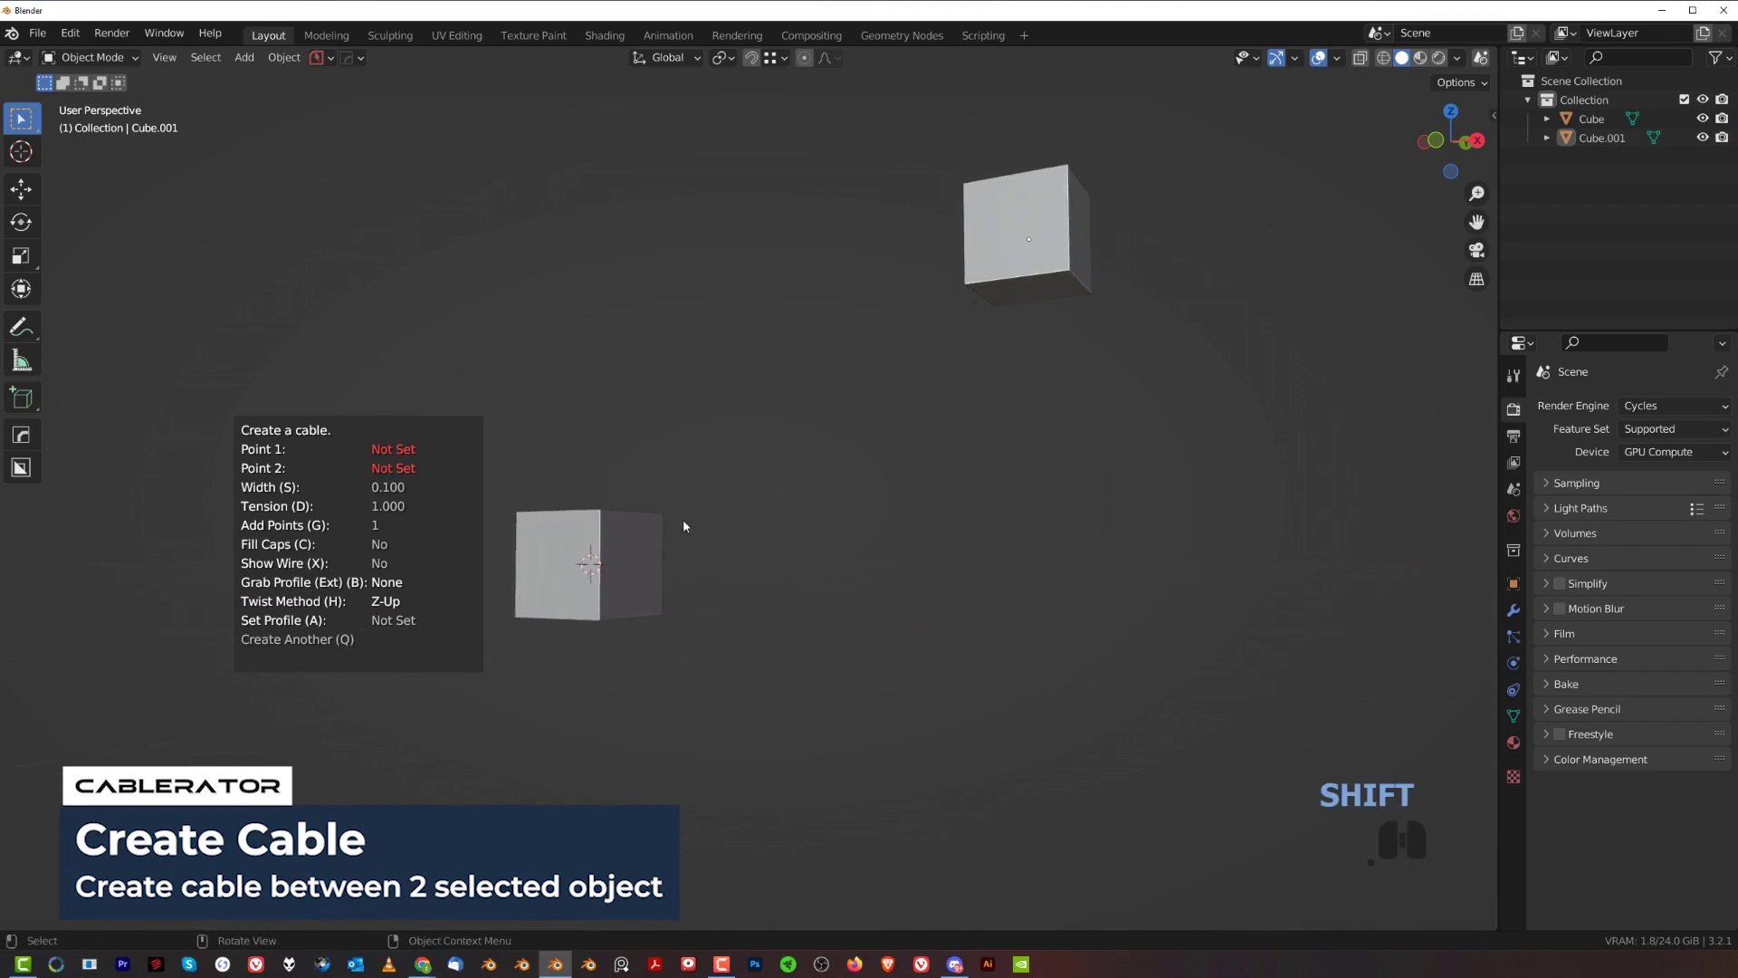
middle_click(806, 477)
click(815, 514)
middle_click(815, 518)
middle_click(800, 489)
middle_click(795, 471)
click(671, 598)
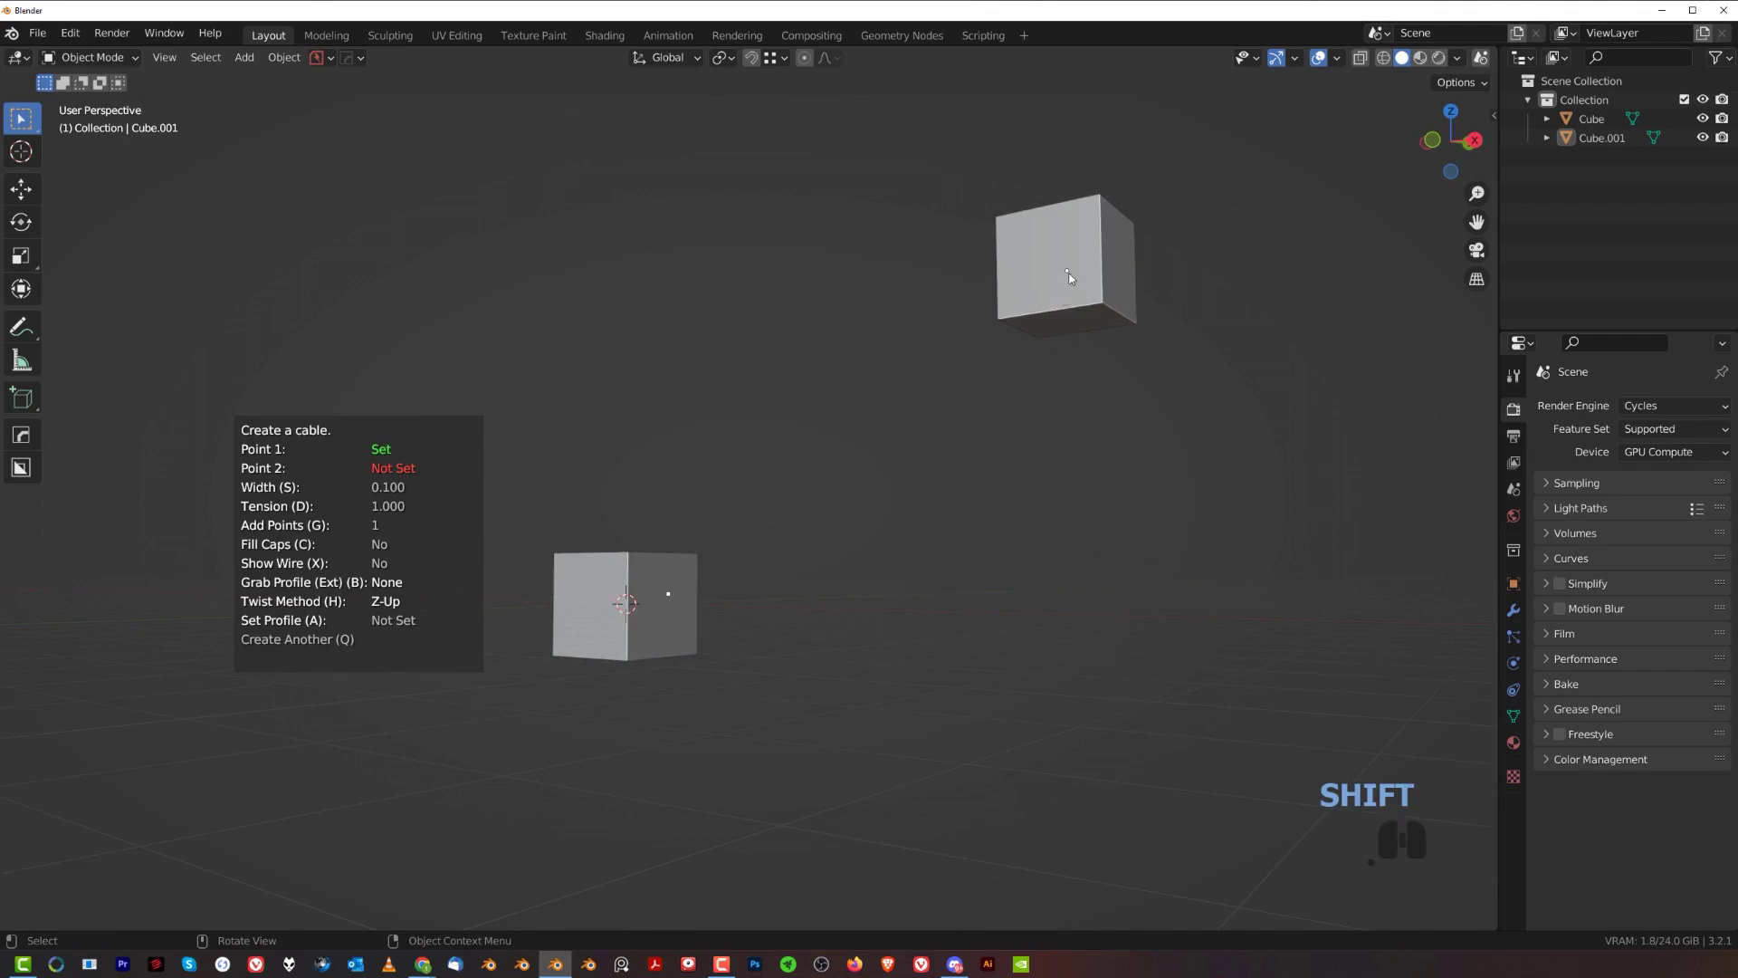
click(1085, 223)
drag(933, 429, 878, 450)
drag(935, 365, 983, 375)
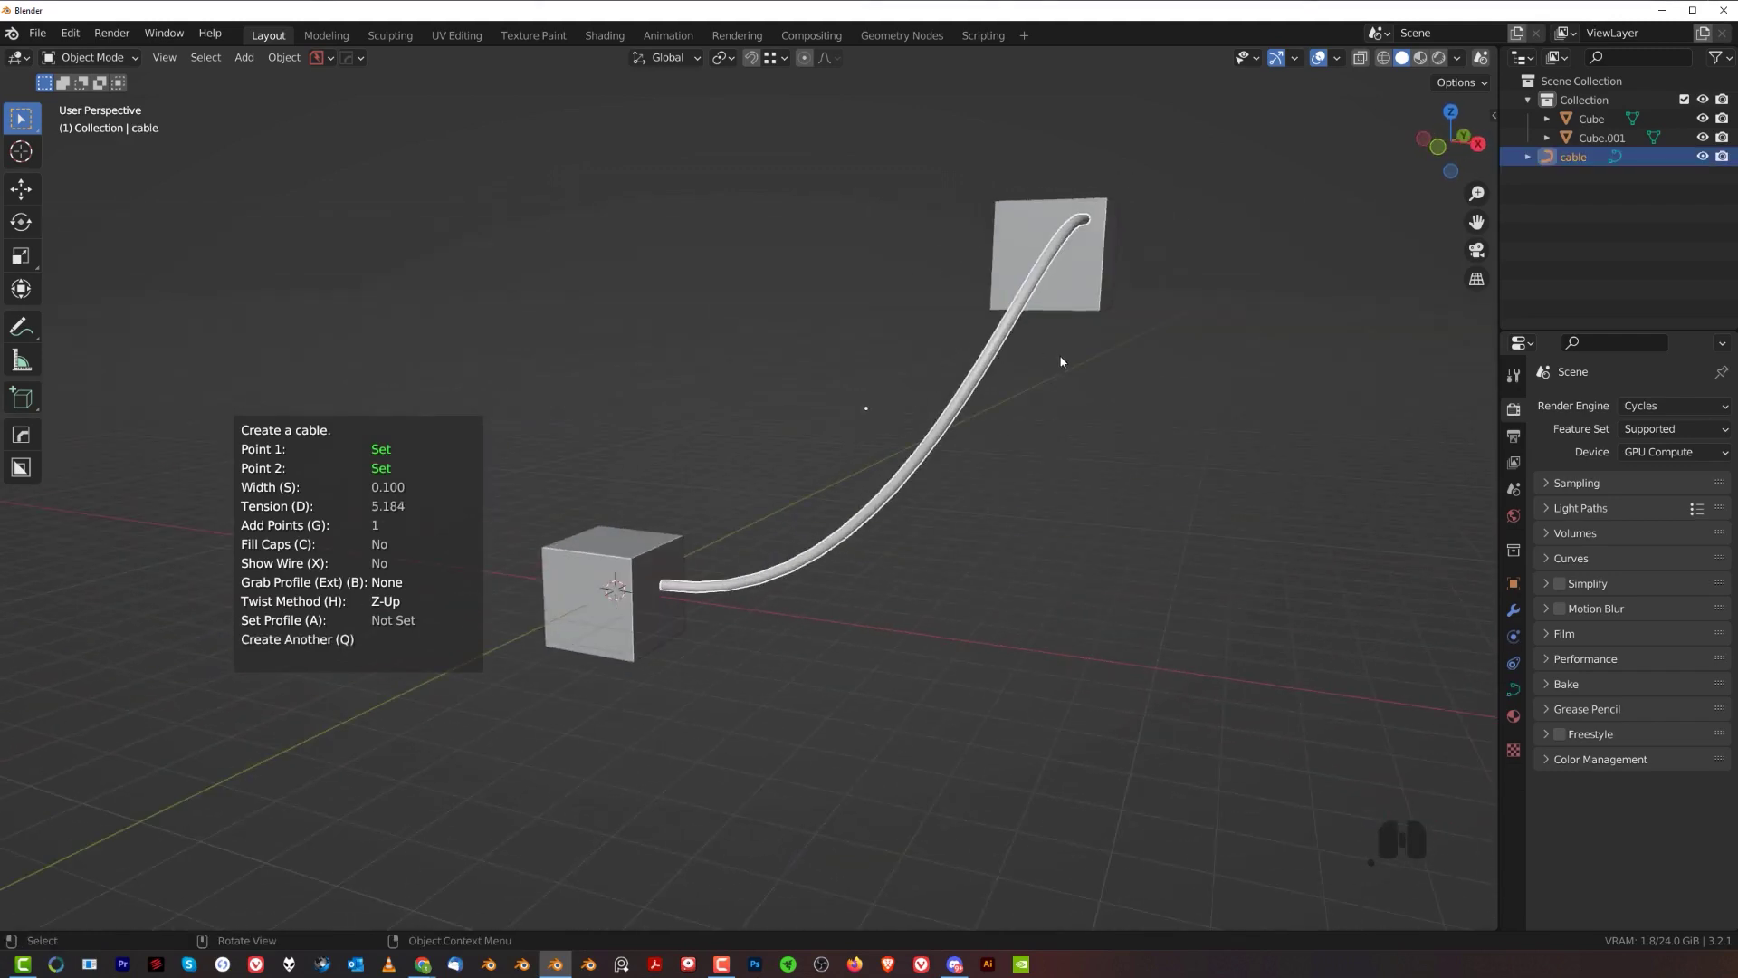
middle_click(1038, 331)
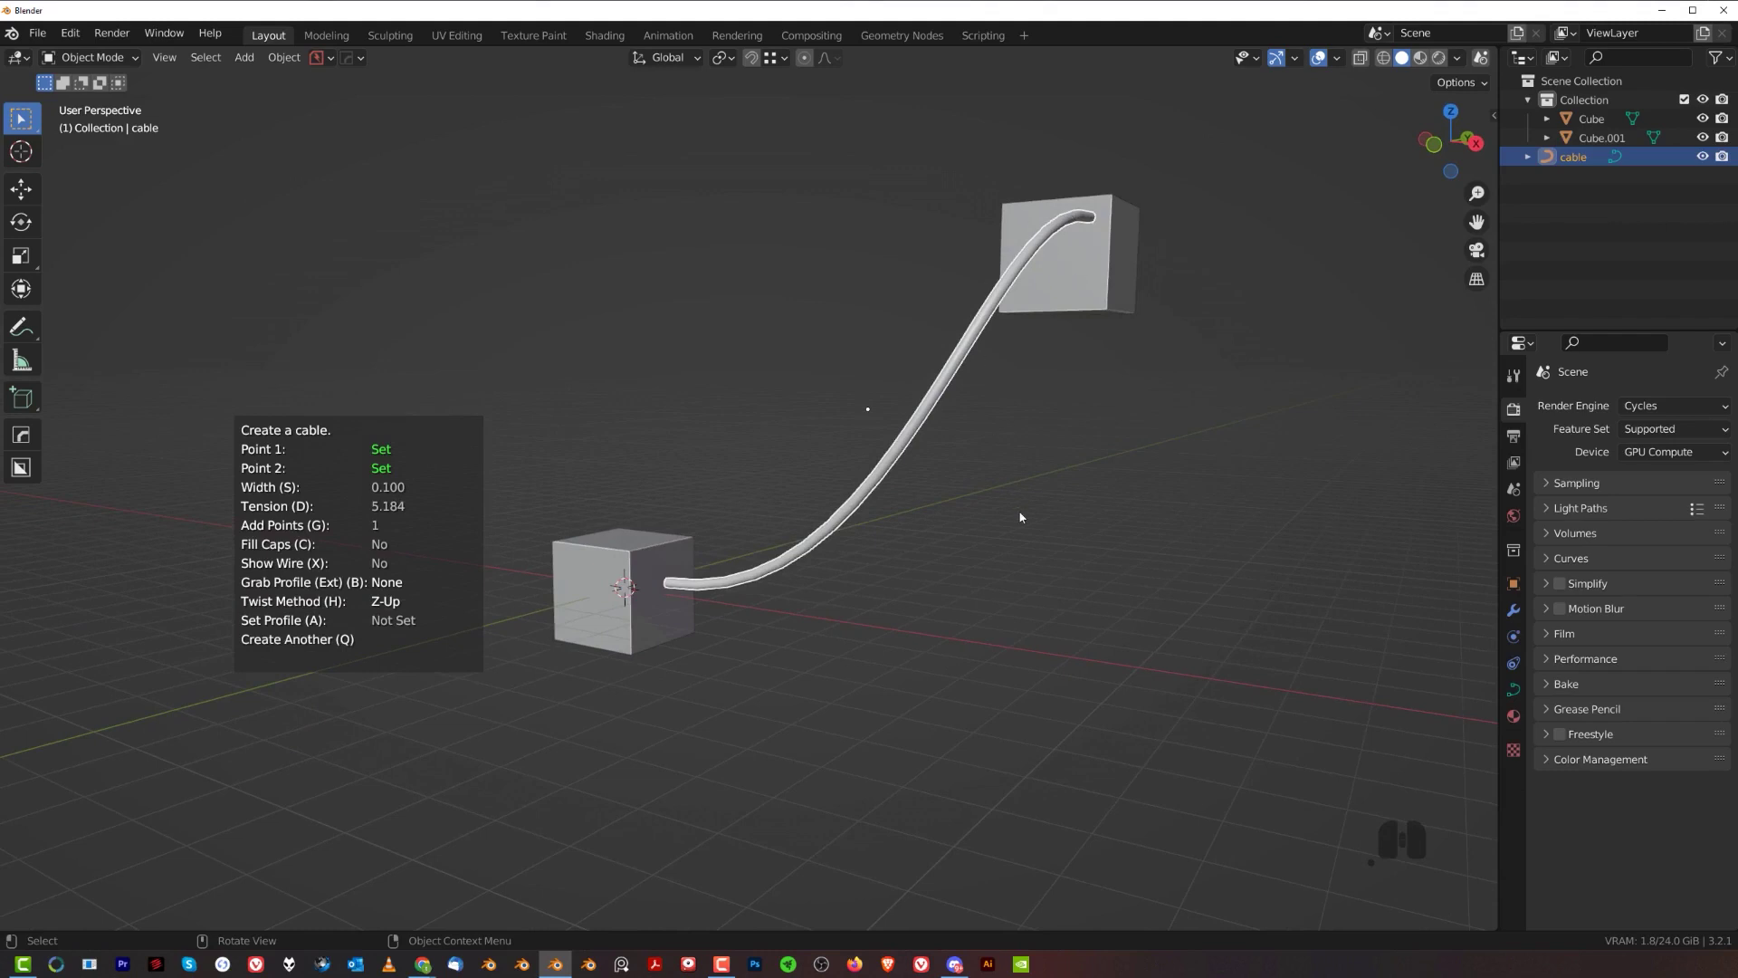
- Redo Create Cable between the same two cube points with slightly looser tension
right_click(1026, 515)
key(shift+alt+c)
click(862, 570)
click(670, 588)
click(1066, 252)
drag(995, 481, 1020, 468)
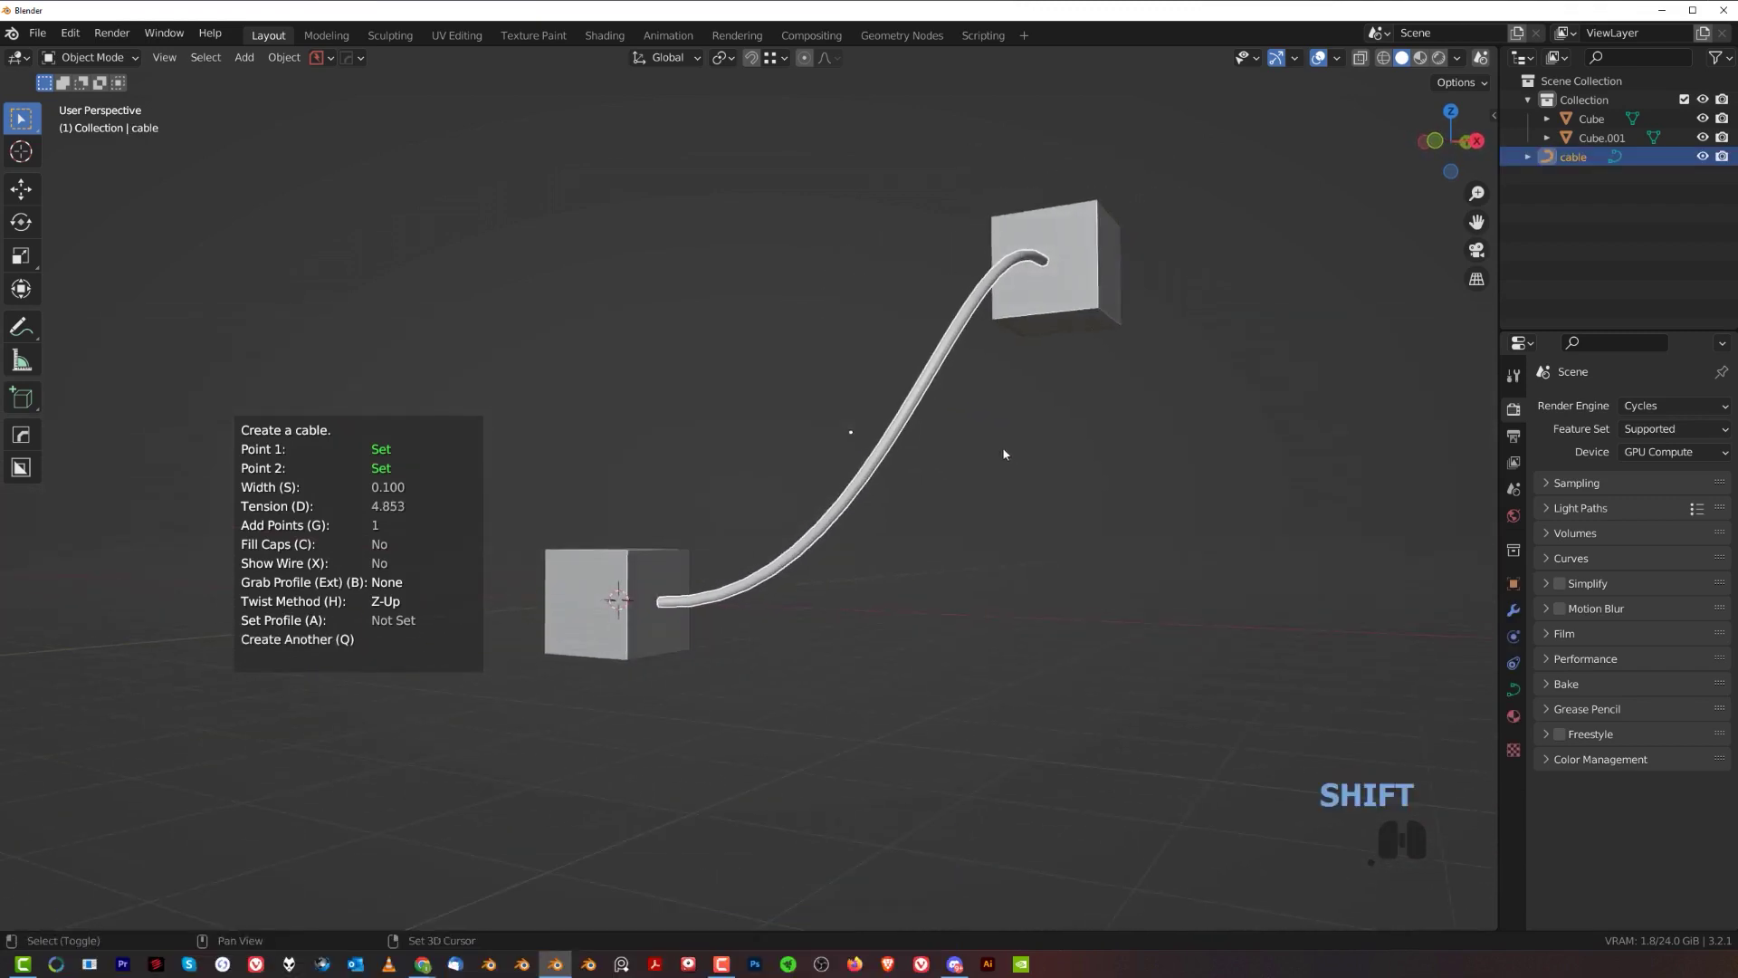
- Inspect the curved cable between the cubes from several close angles
middle_click(1020, 481)
drag(1009, 485, 972, 491)
middle_click(951, 500)
middle_click(971, 481)
middle_click(911, 465)
drag(837, 456, 805, 486)
drag(826, 467, 879, 435)
click(879, 435)
middle_click(879, 436)
click(879, 438)
middle_click(884, 448)
click(884, 449)
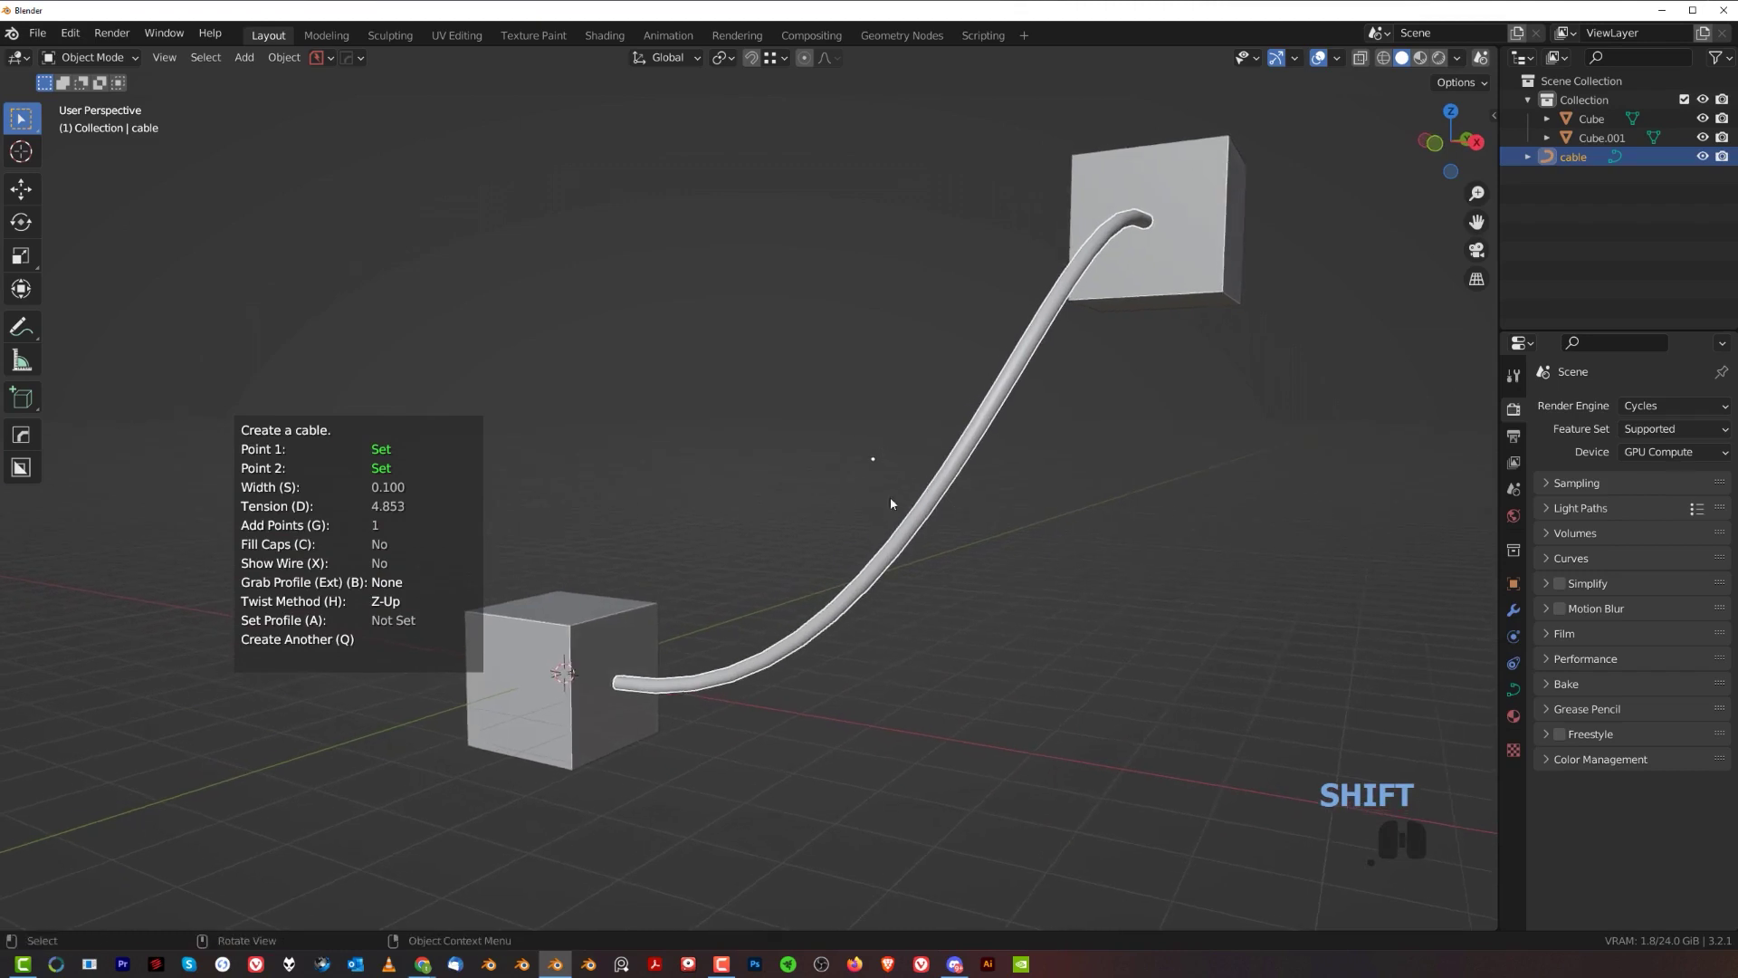
click(305, 410)
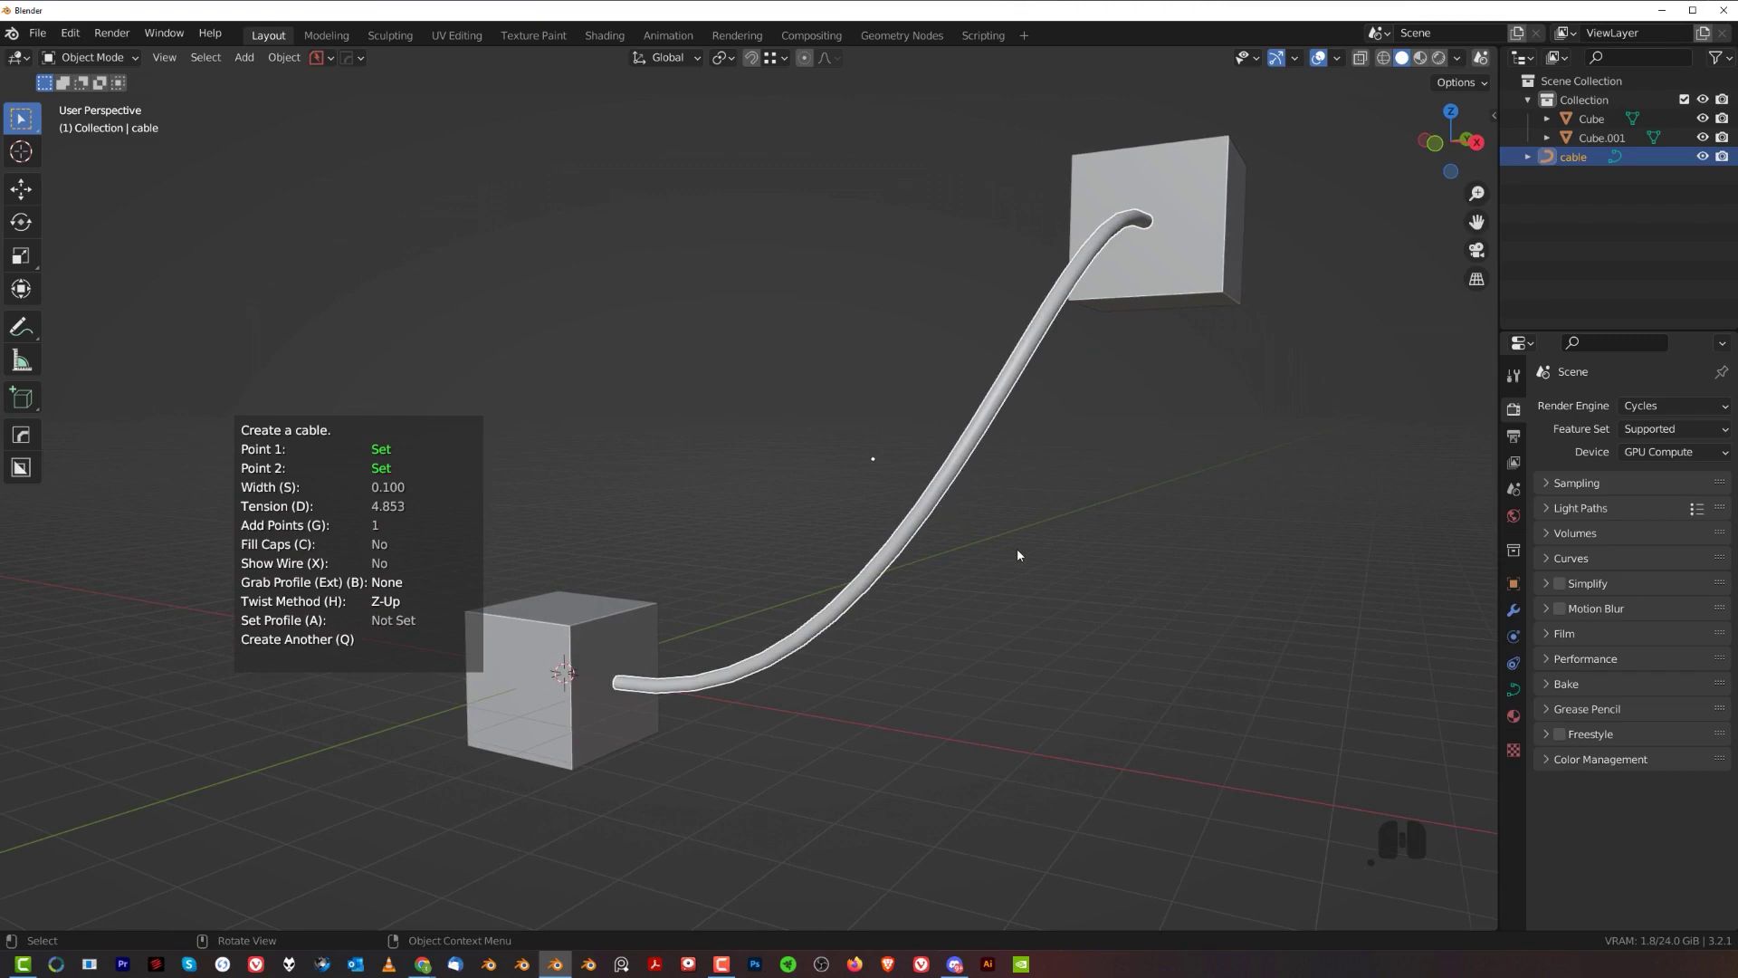
- Make the cable wider (S) and tauter (D) and confirm the new shape
key(s)
key(d)
click(1145, 657)
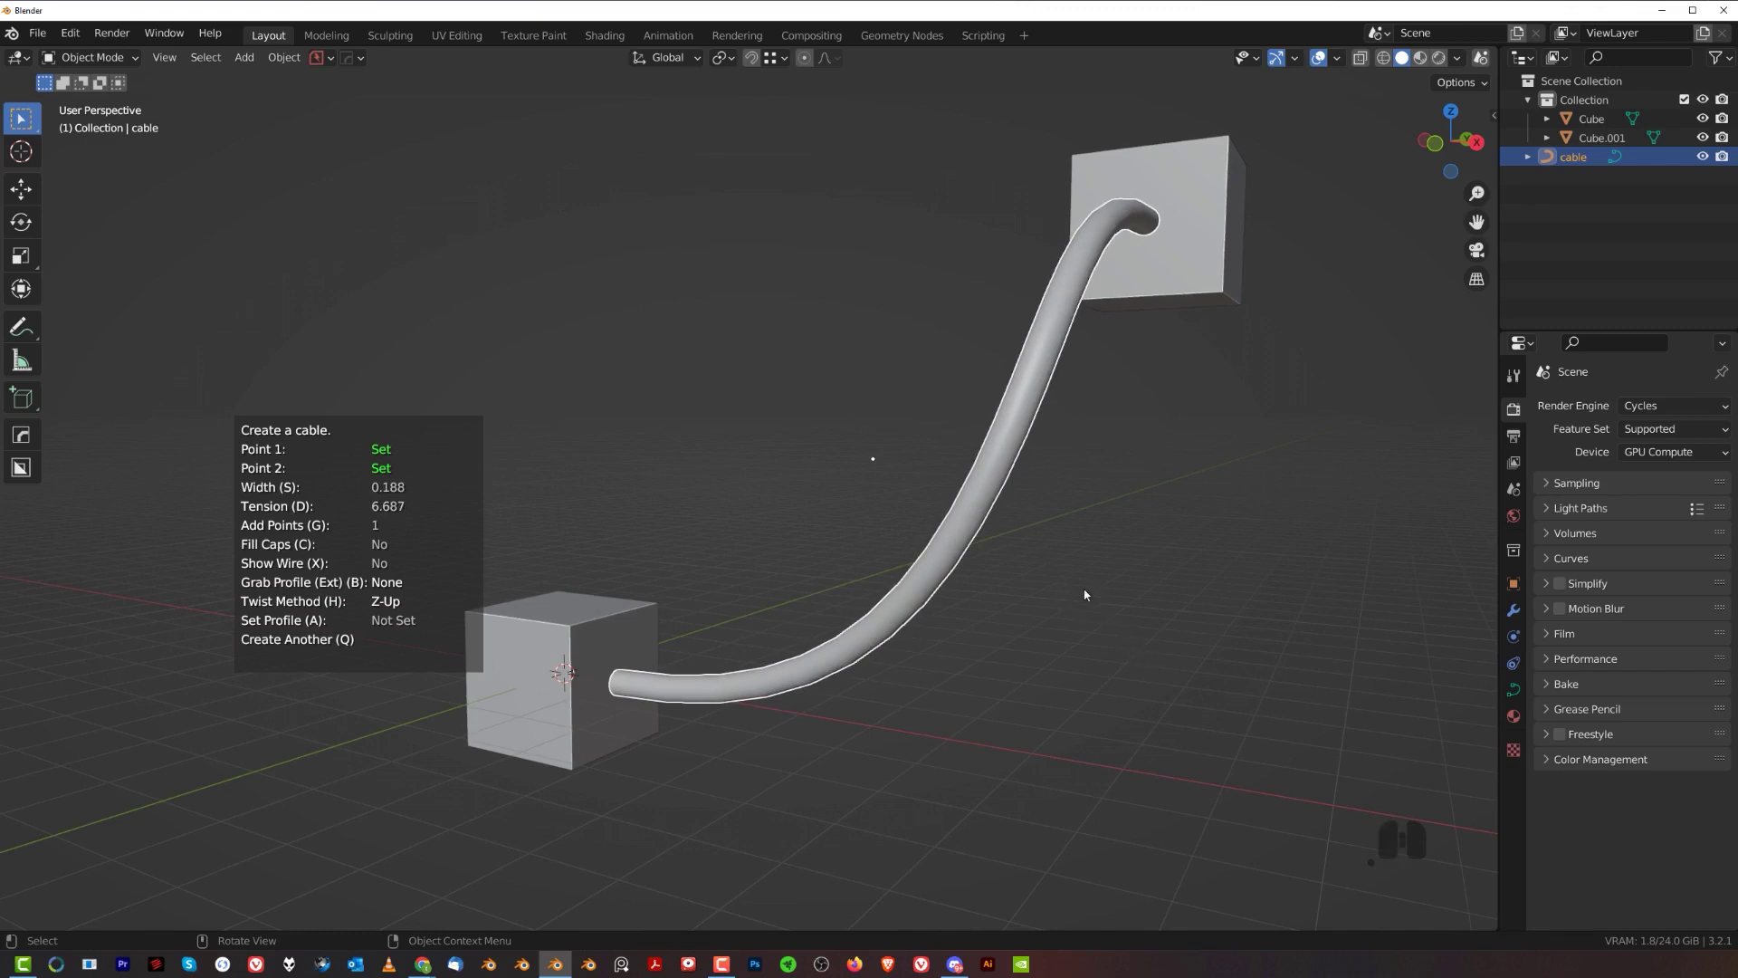
middle_click(1001, 572)
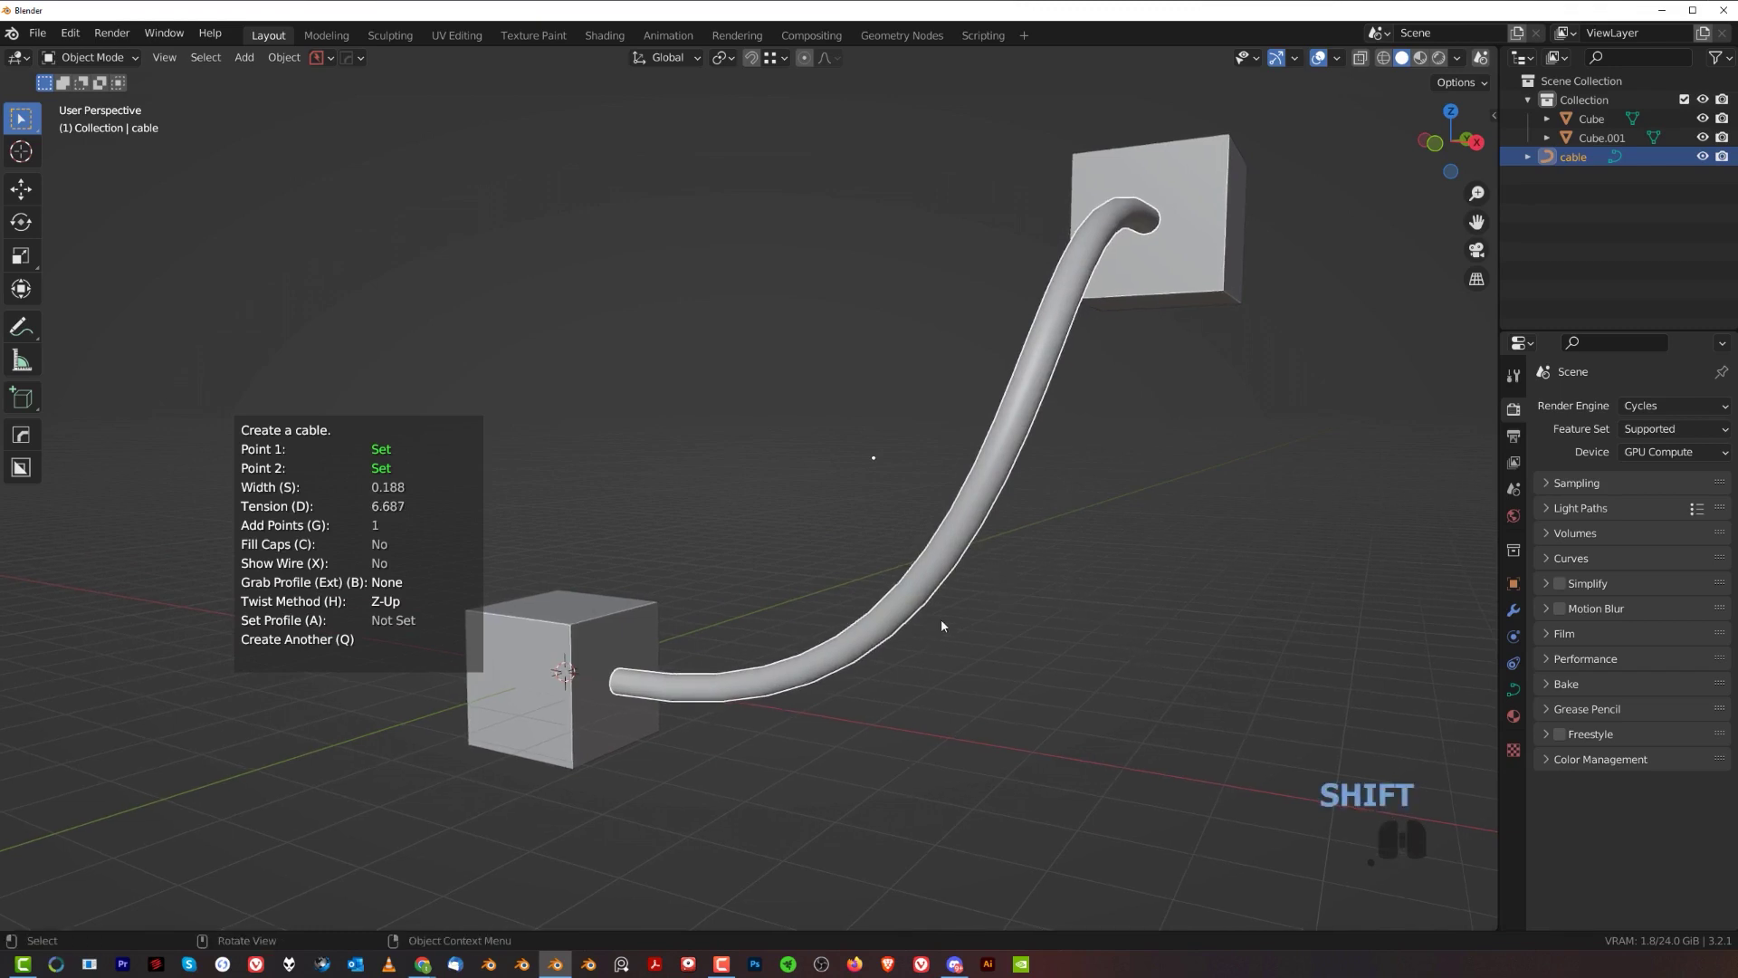
middle_click(975, 579)
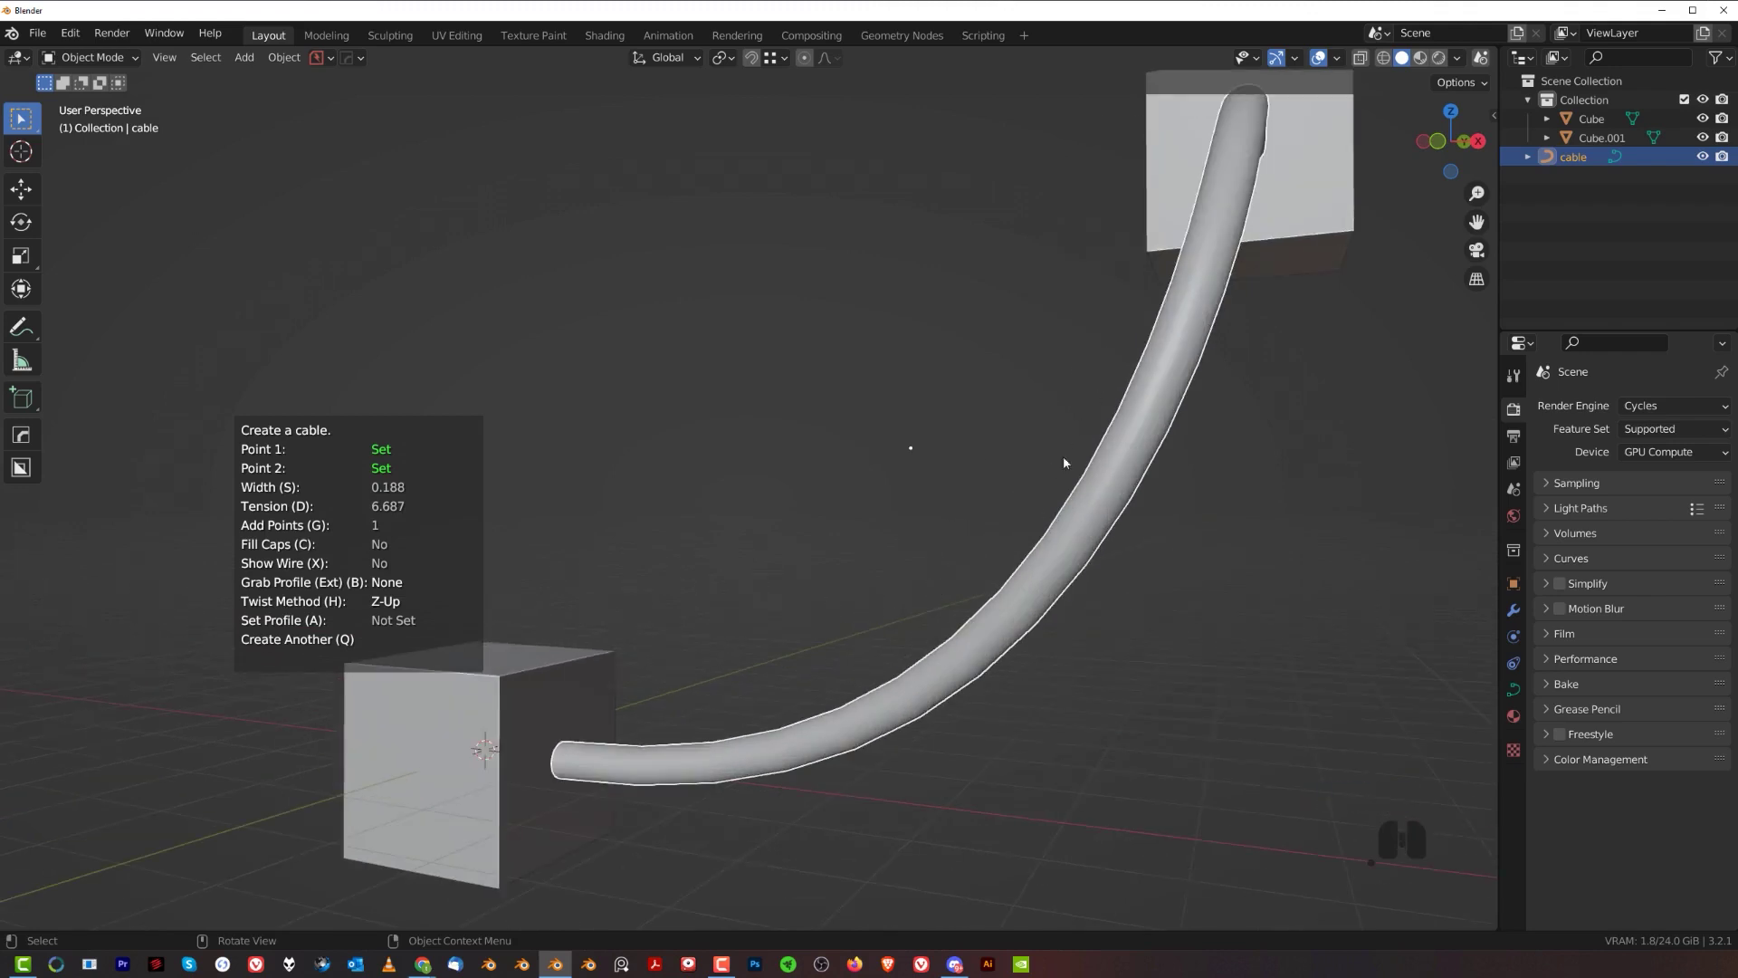
middle_click(997, 499)
- Show the cable's wireframe and raise its resolution in two passes up to 40
key(x)
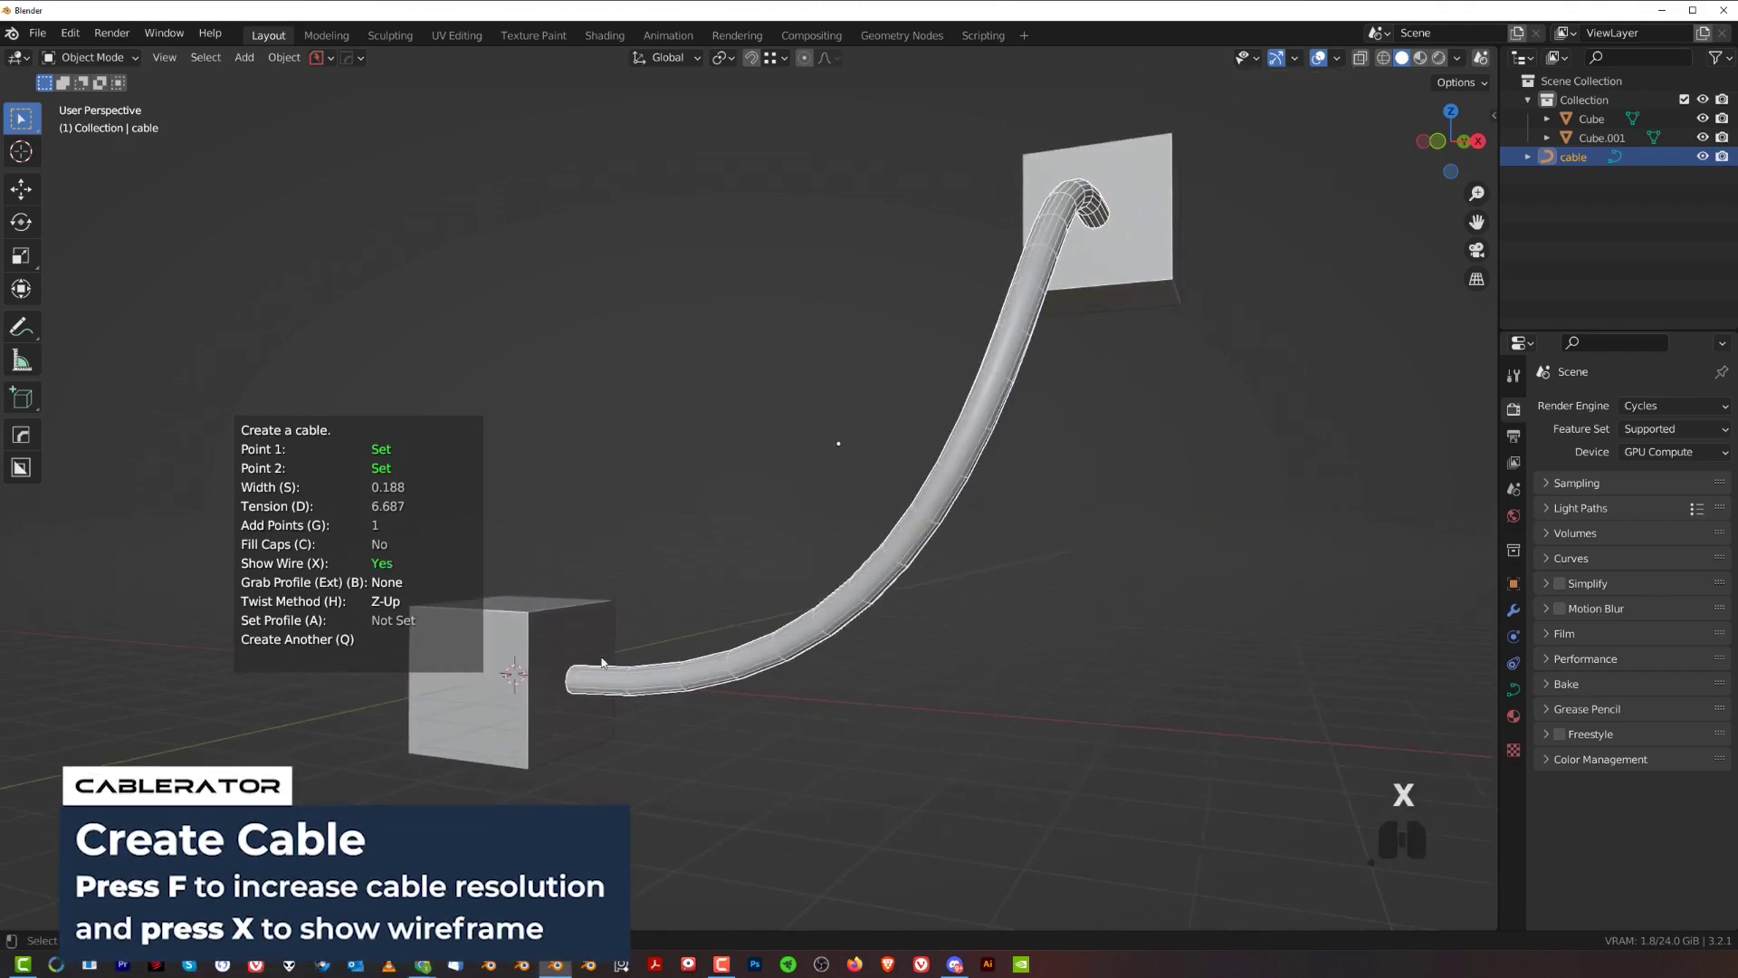
key(f)
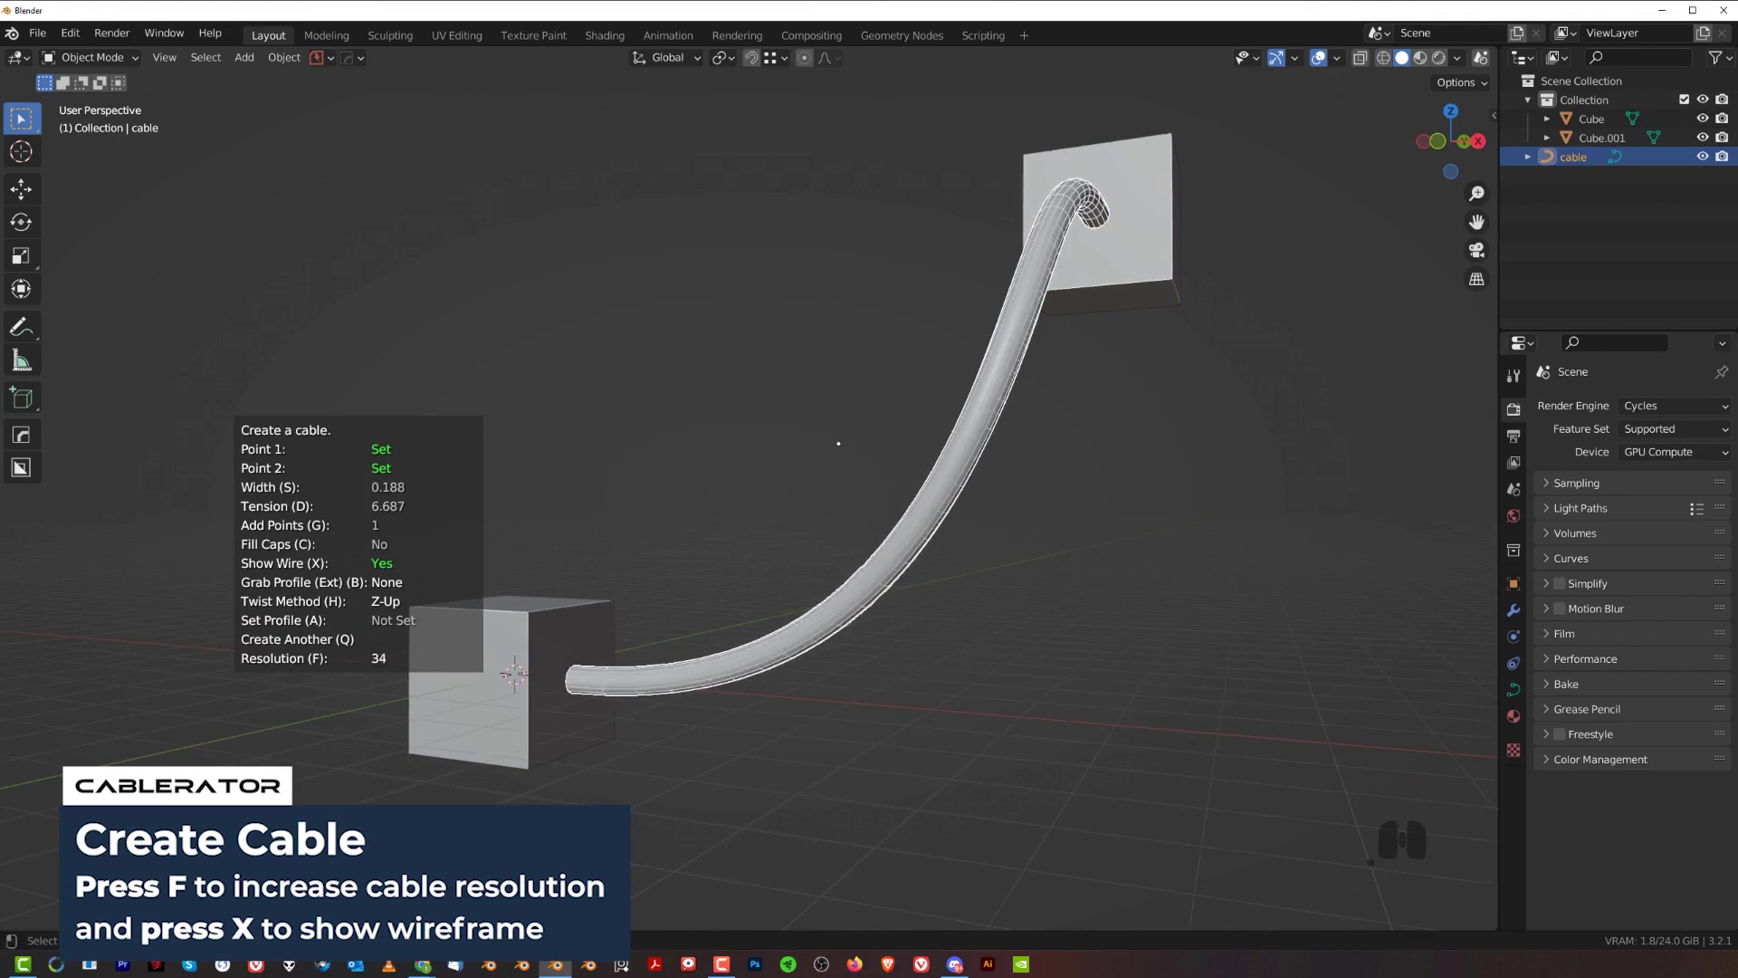
click(1482, 623)
key(f)
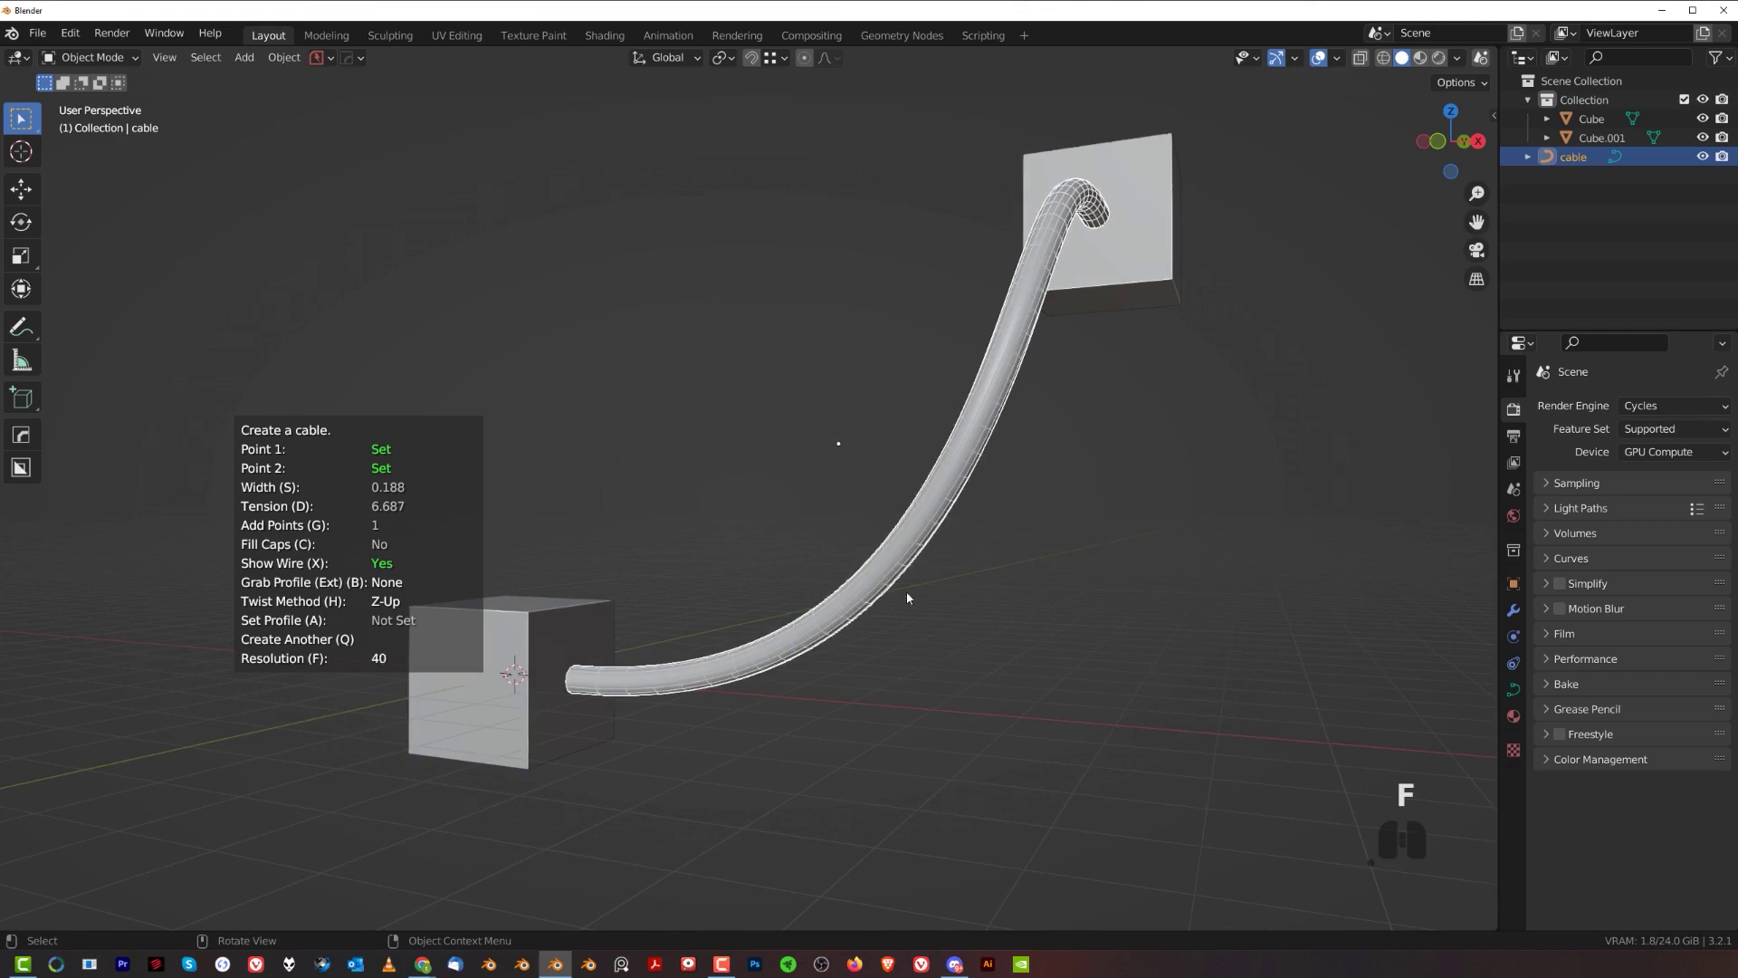
click(1321, 582)
- Switch the cable's twist method from Z-Up to Minimum (H)
drag(1012, 512, 1036, 541)
middle_click(1102, 536)
middle_click(1071, 529)
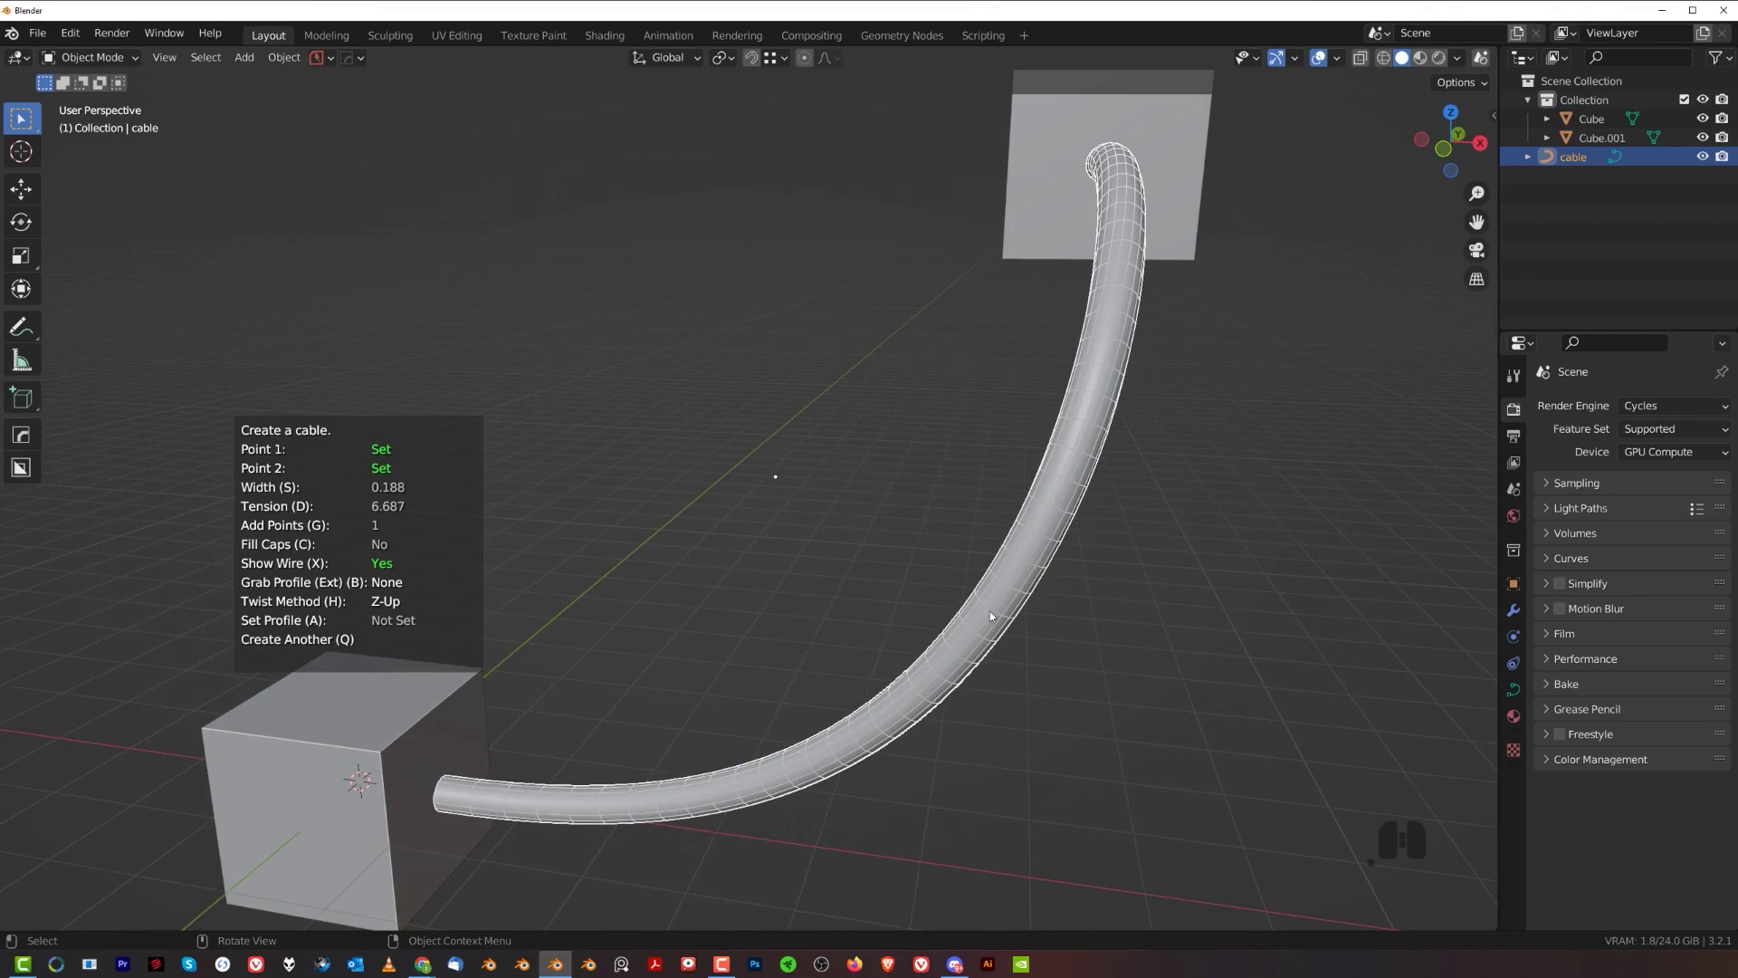
middle_click(1138, 341)
middle_click(1114, 363)
middle_click(1129, 384)
key(h)
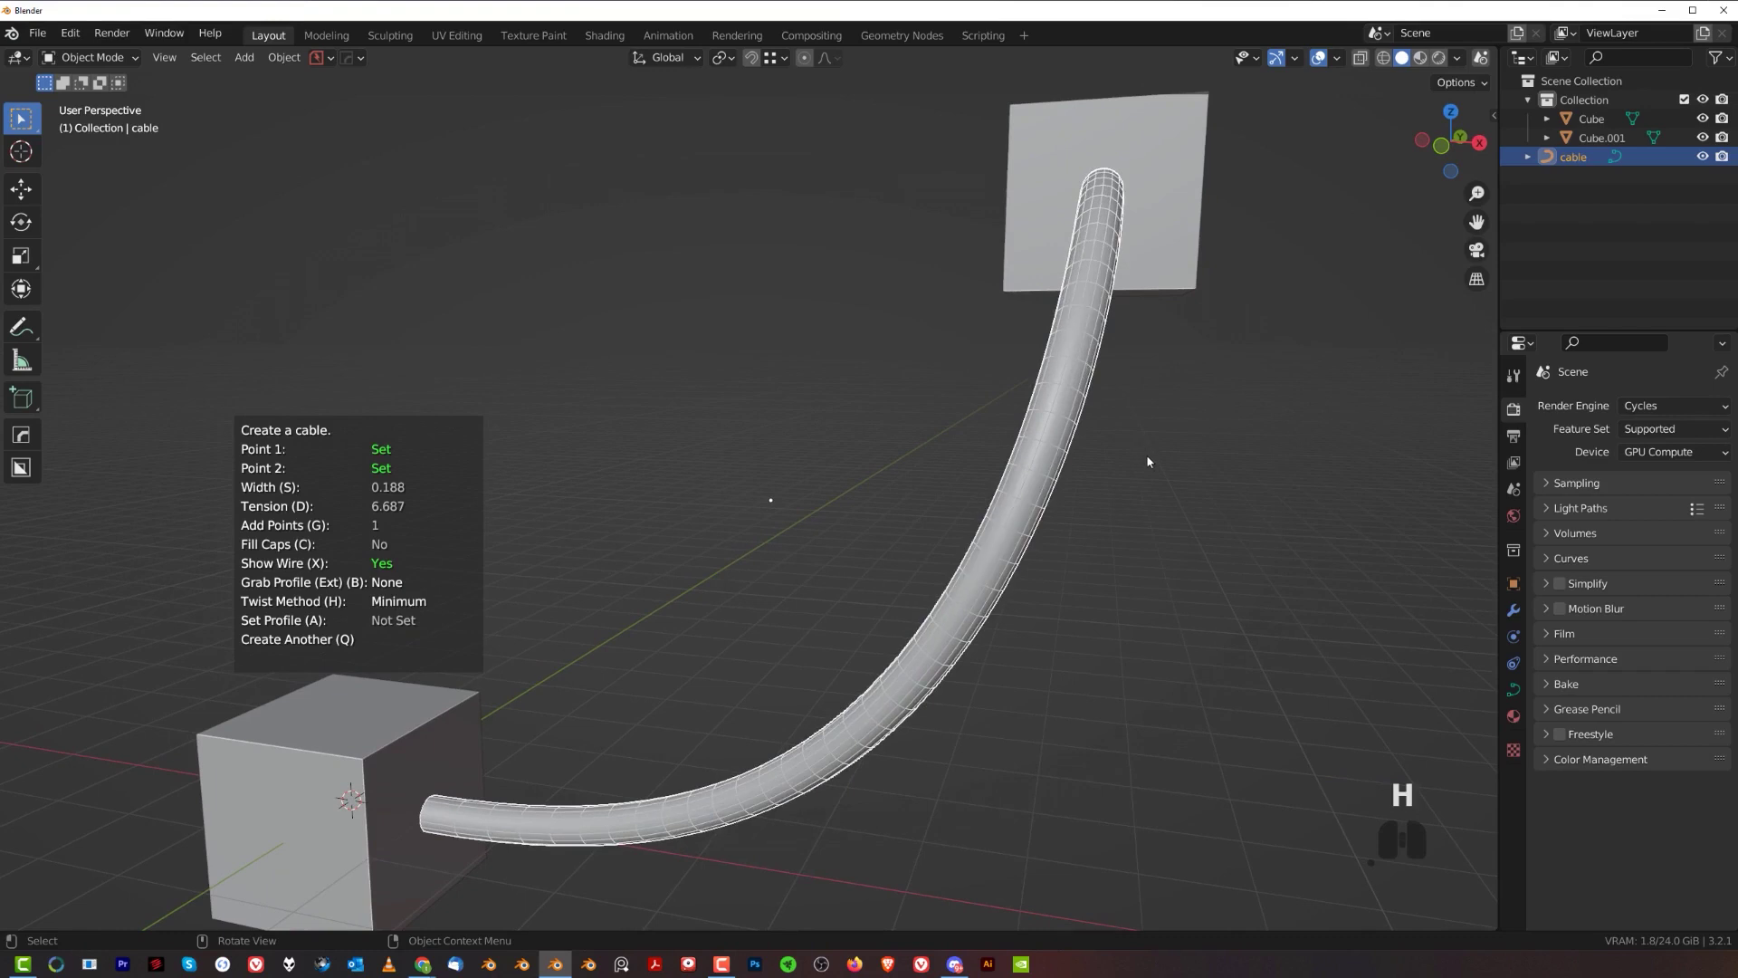
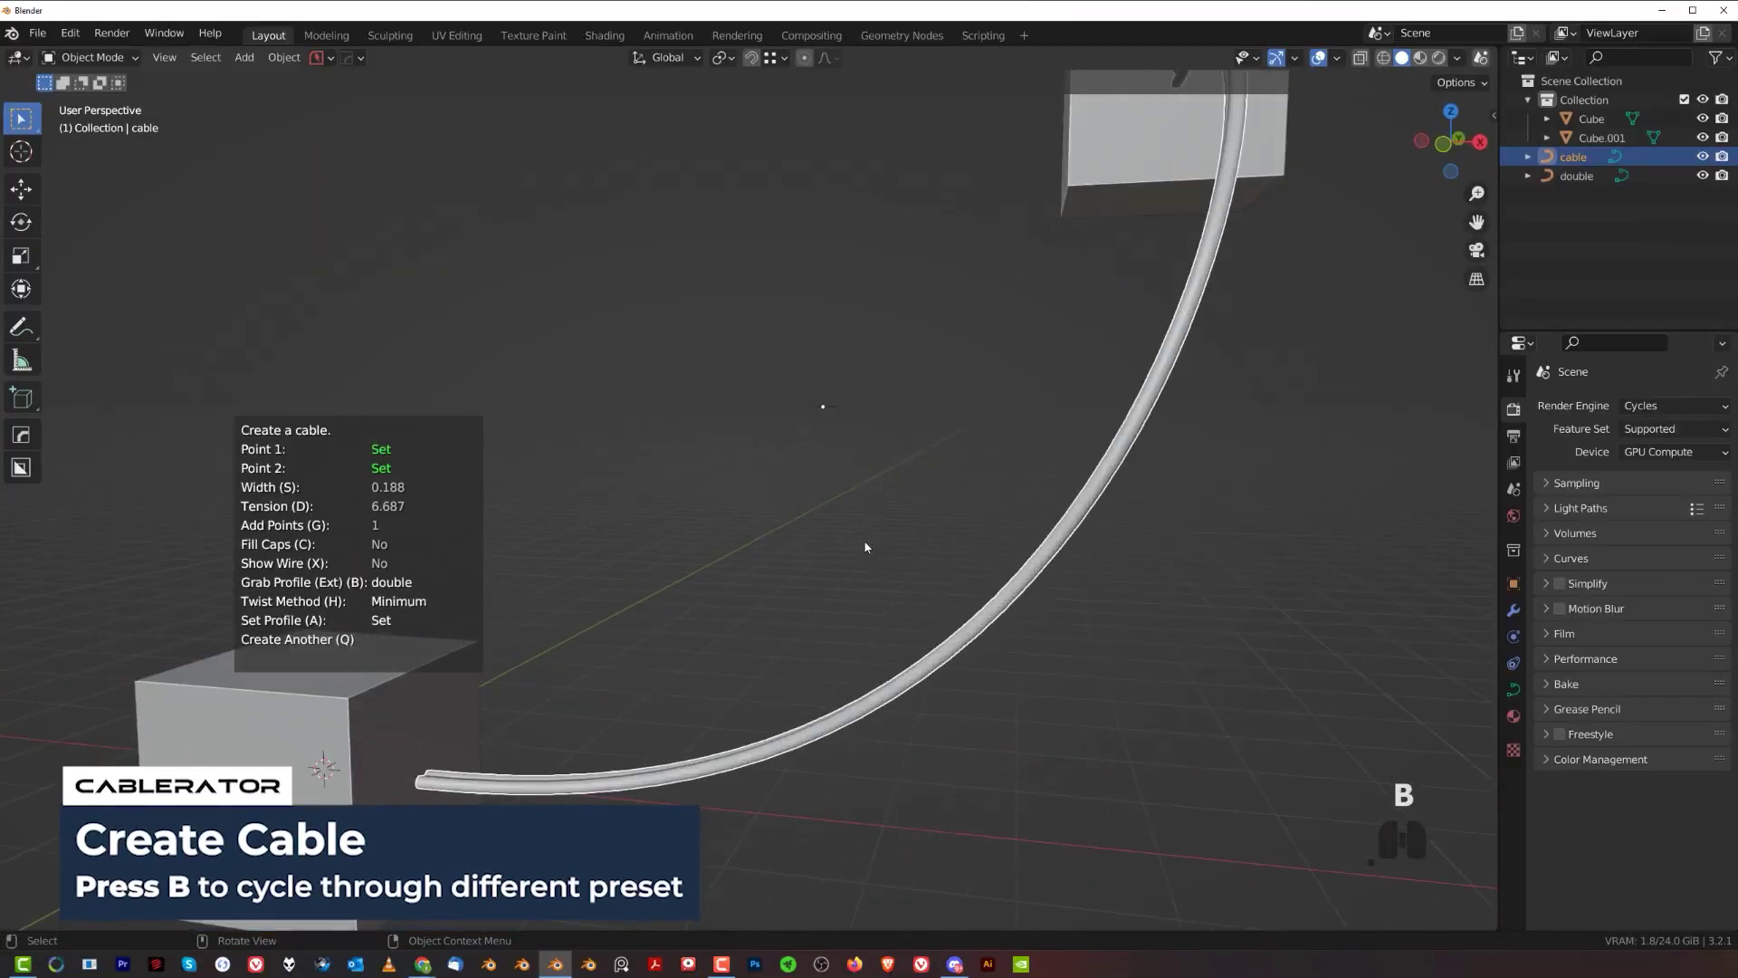
- Cycle the cable's profile presets with B and stop on the capsule profile
drag(937, 539, 1023, 534)
click(1023, 534)
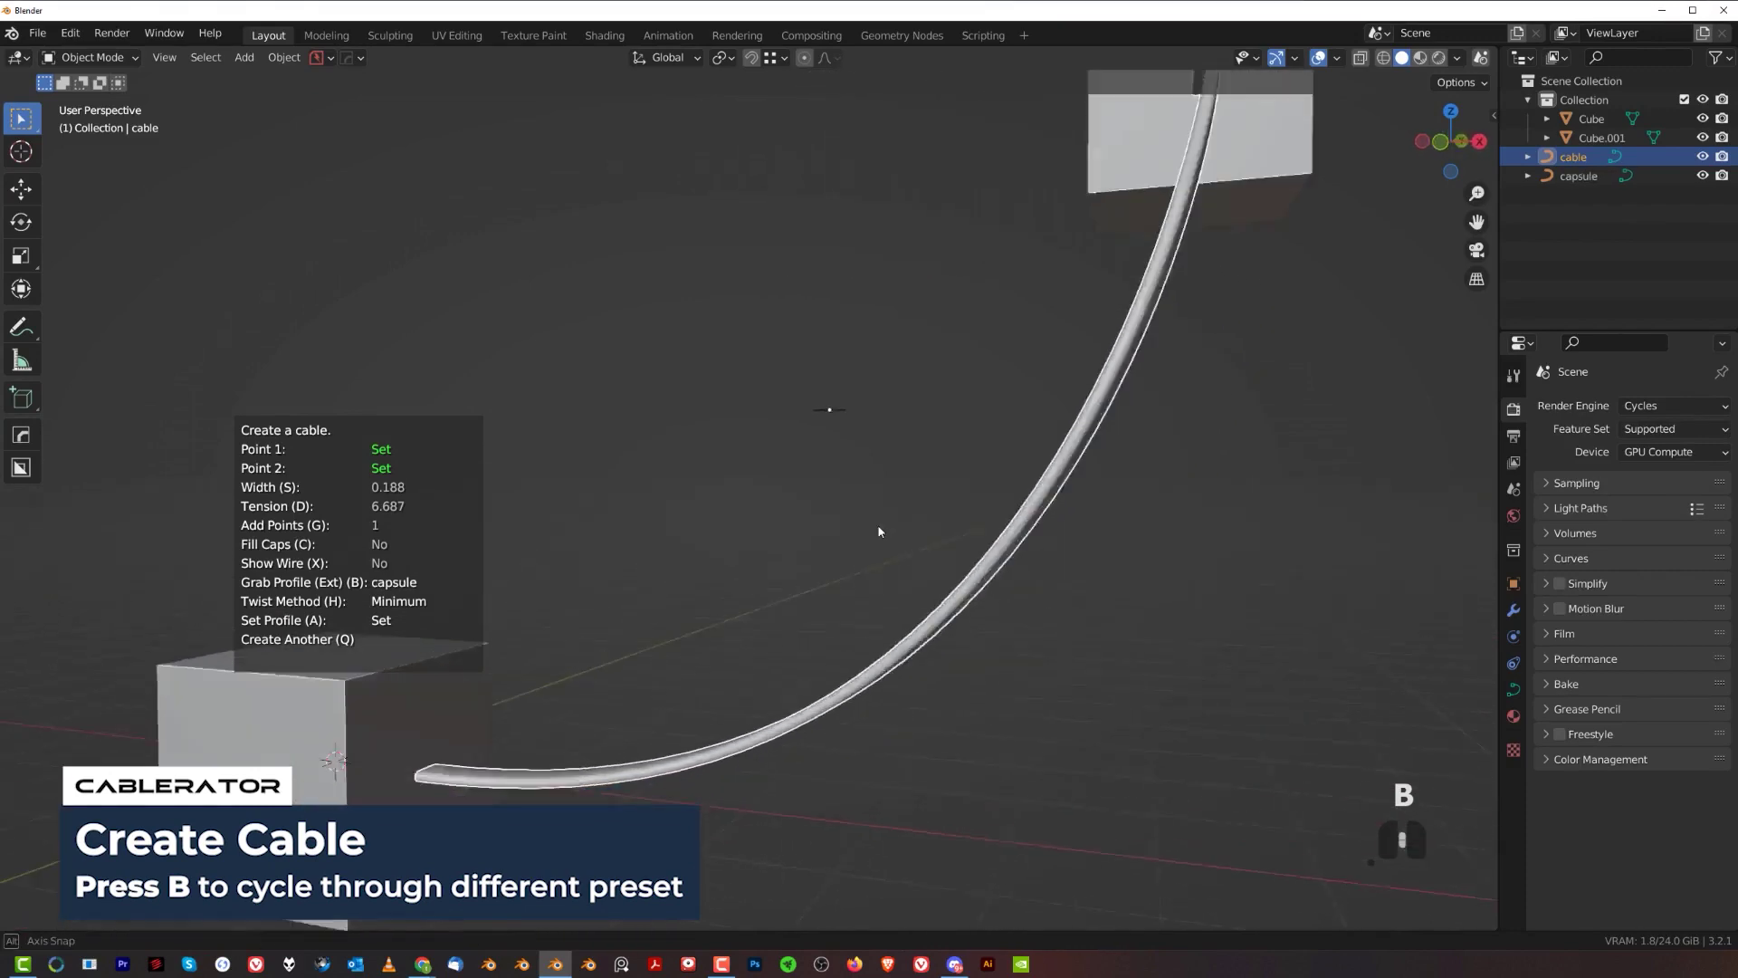
drag(820, 544, 861, 410)
drag(907, 449, 845, 490)
drag(859, 490, 793, 469)
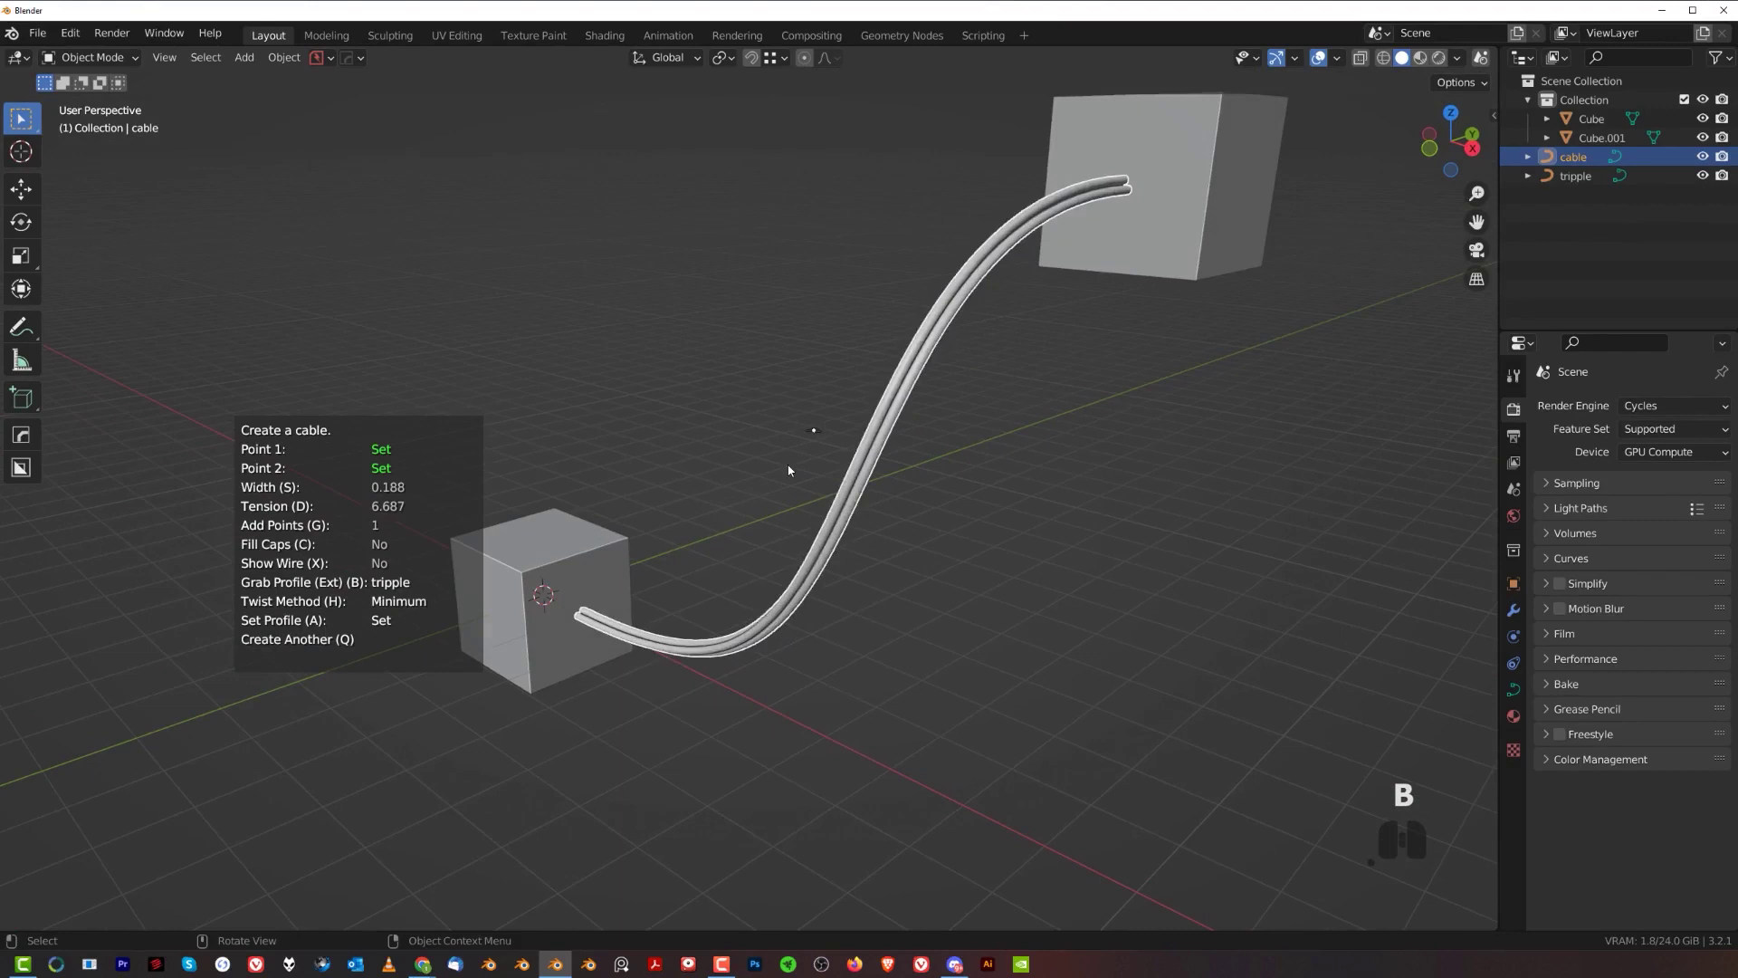
drag(734, 437, 841, 511)
key(b)
drag(830, 561, 802, 486)
key(b)
drag(846, 437, 794, 423)
middle_click(737, 403)
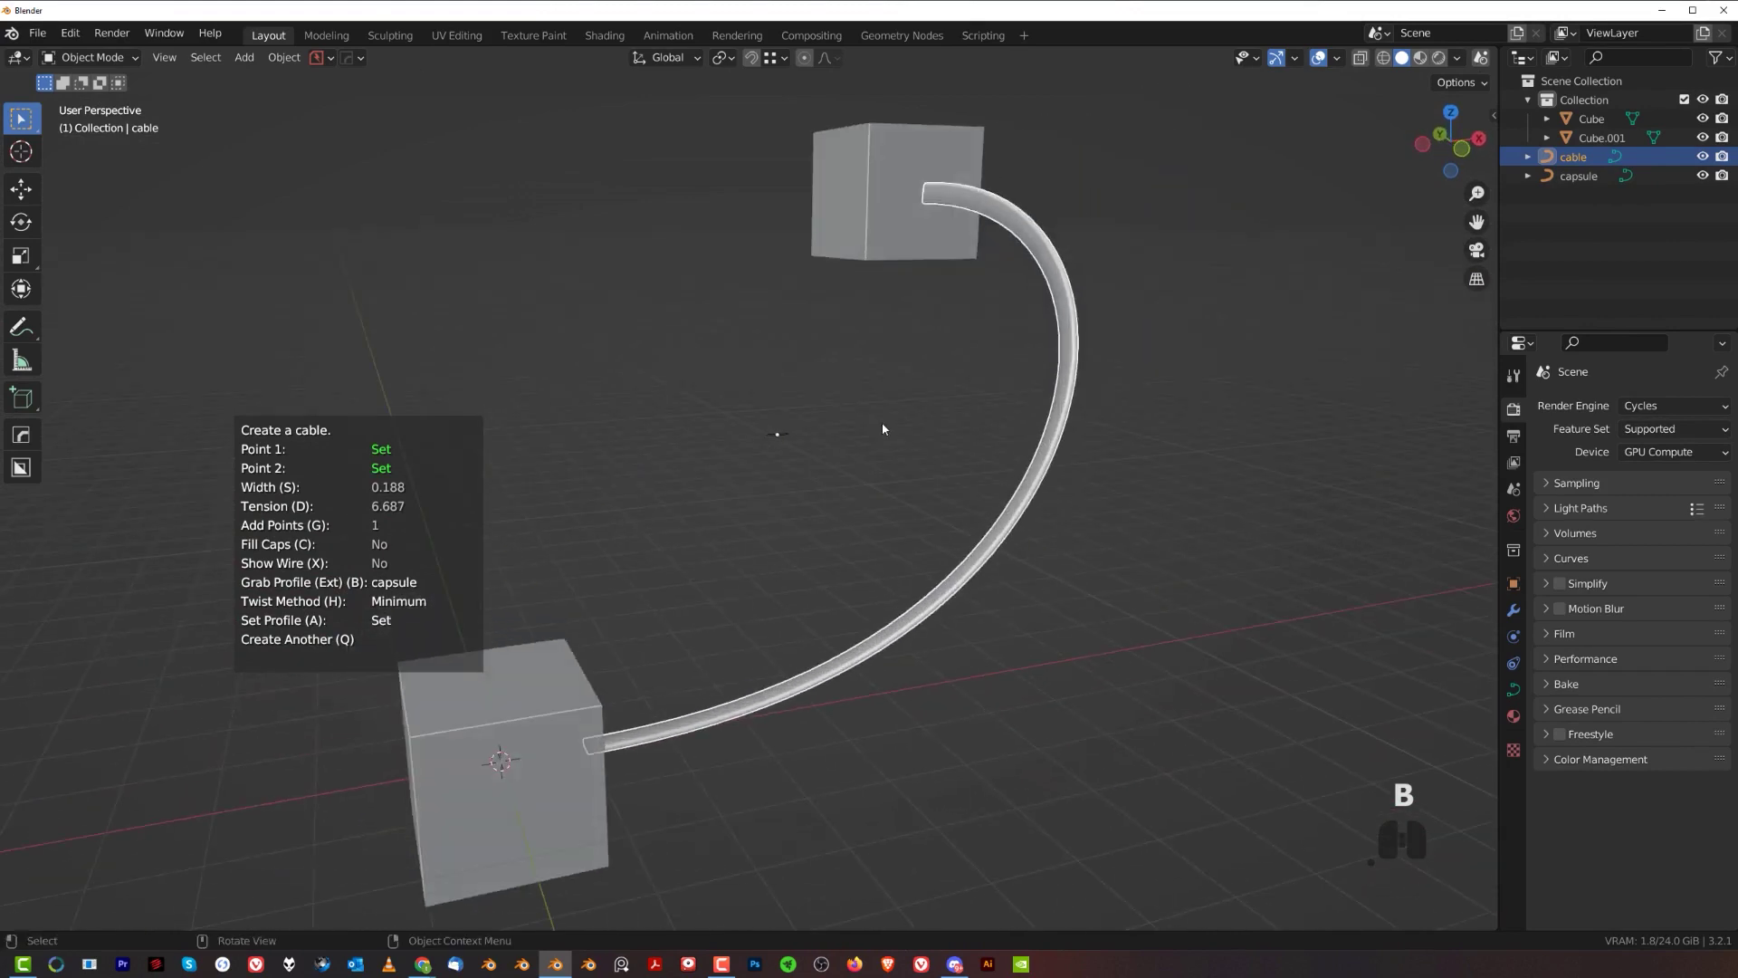
- Inspect the cable, start picking a profile curve with A, then cancel it
drag(877, 459, 786, 459)
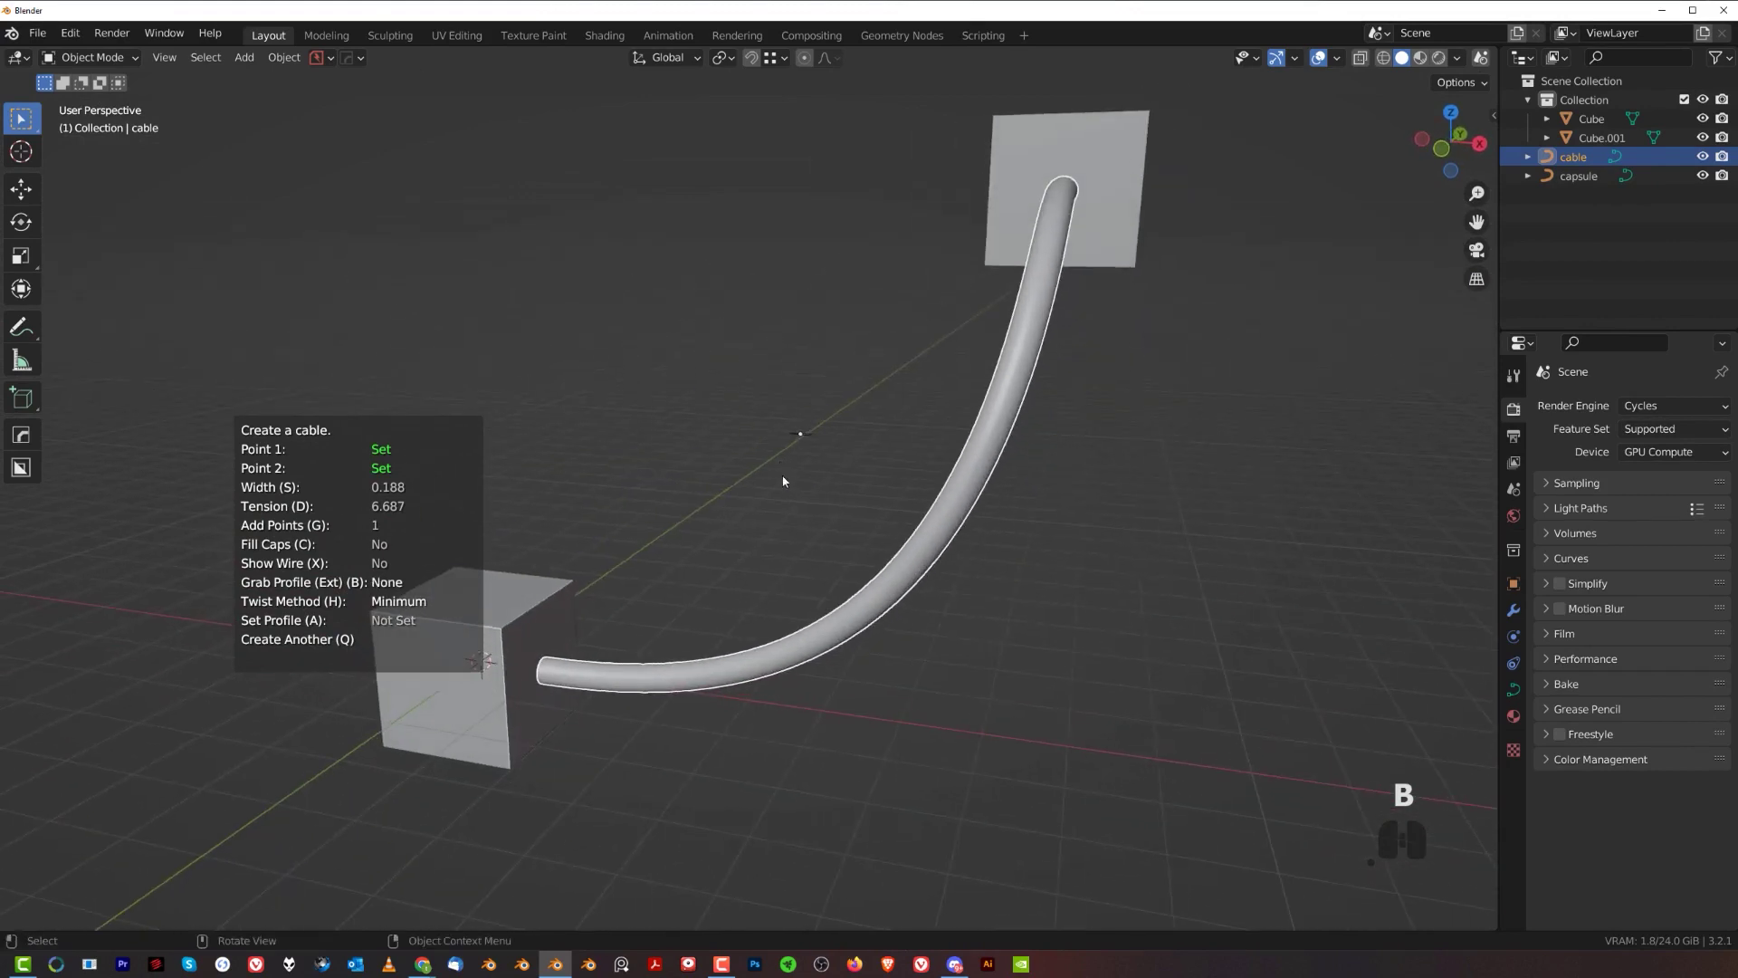
drag(836, 475, 814, 473)
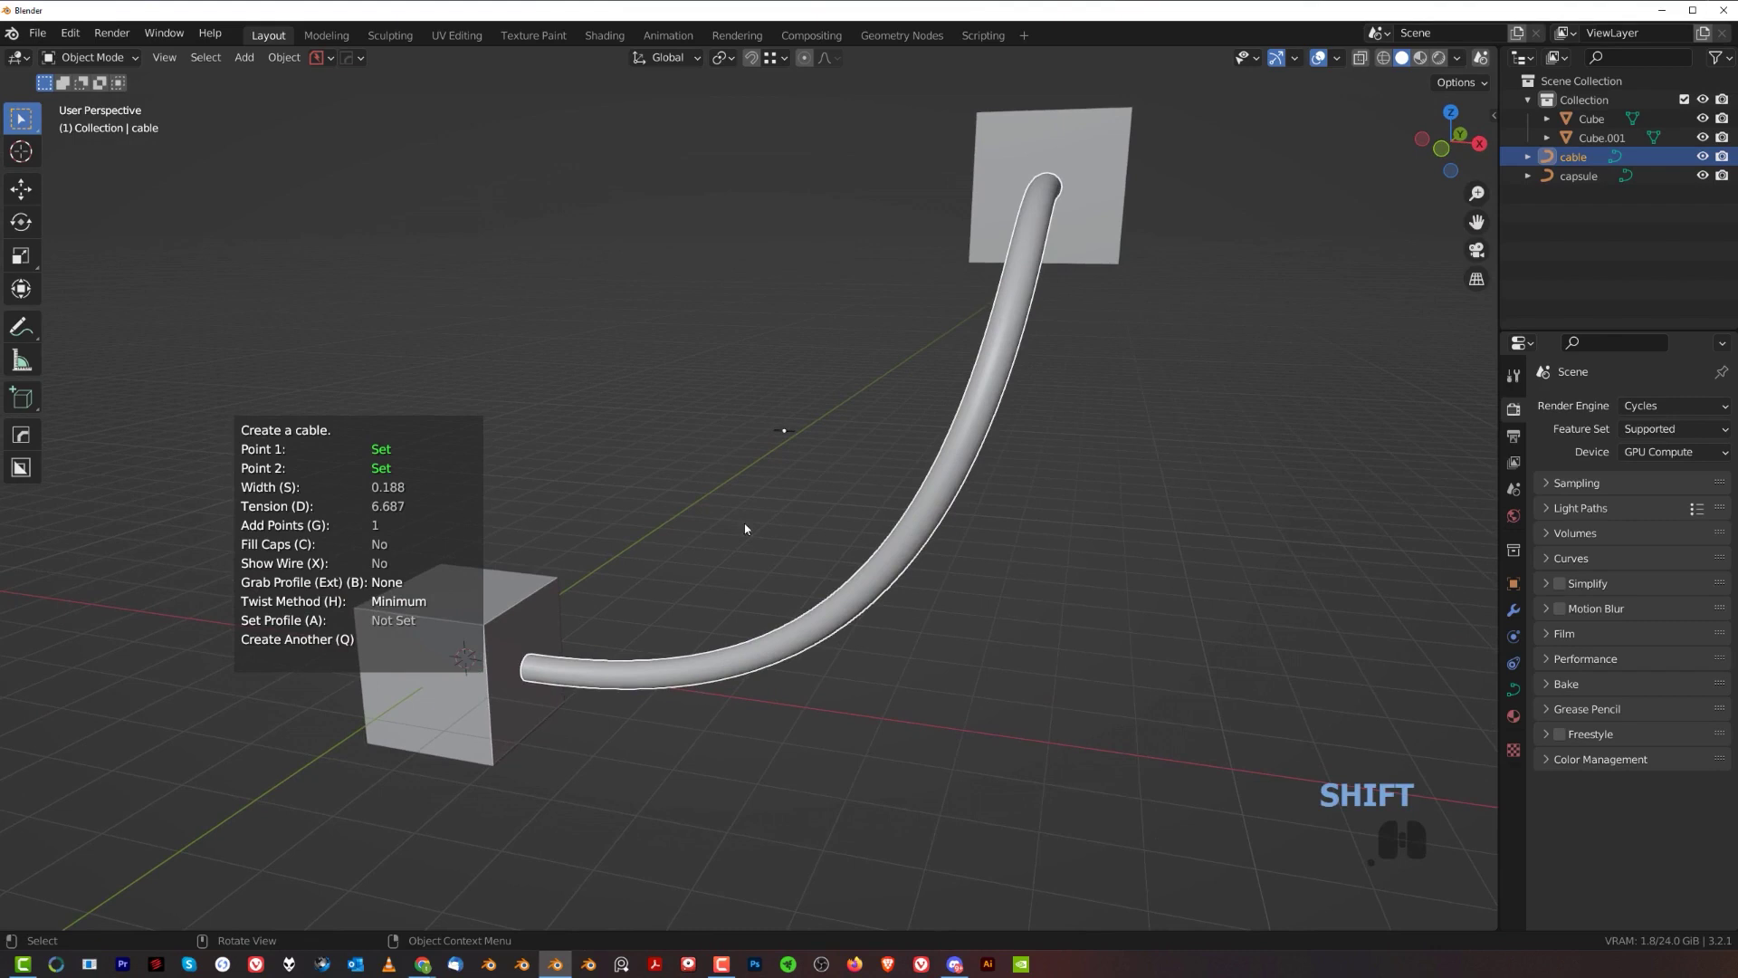
drag(791, 468, 792, 468)
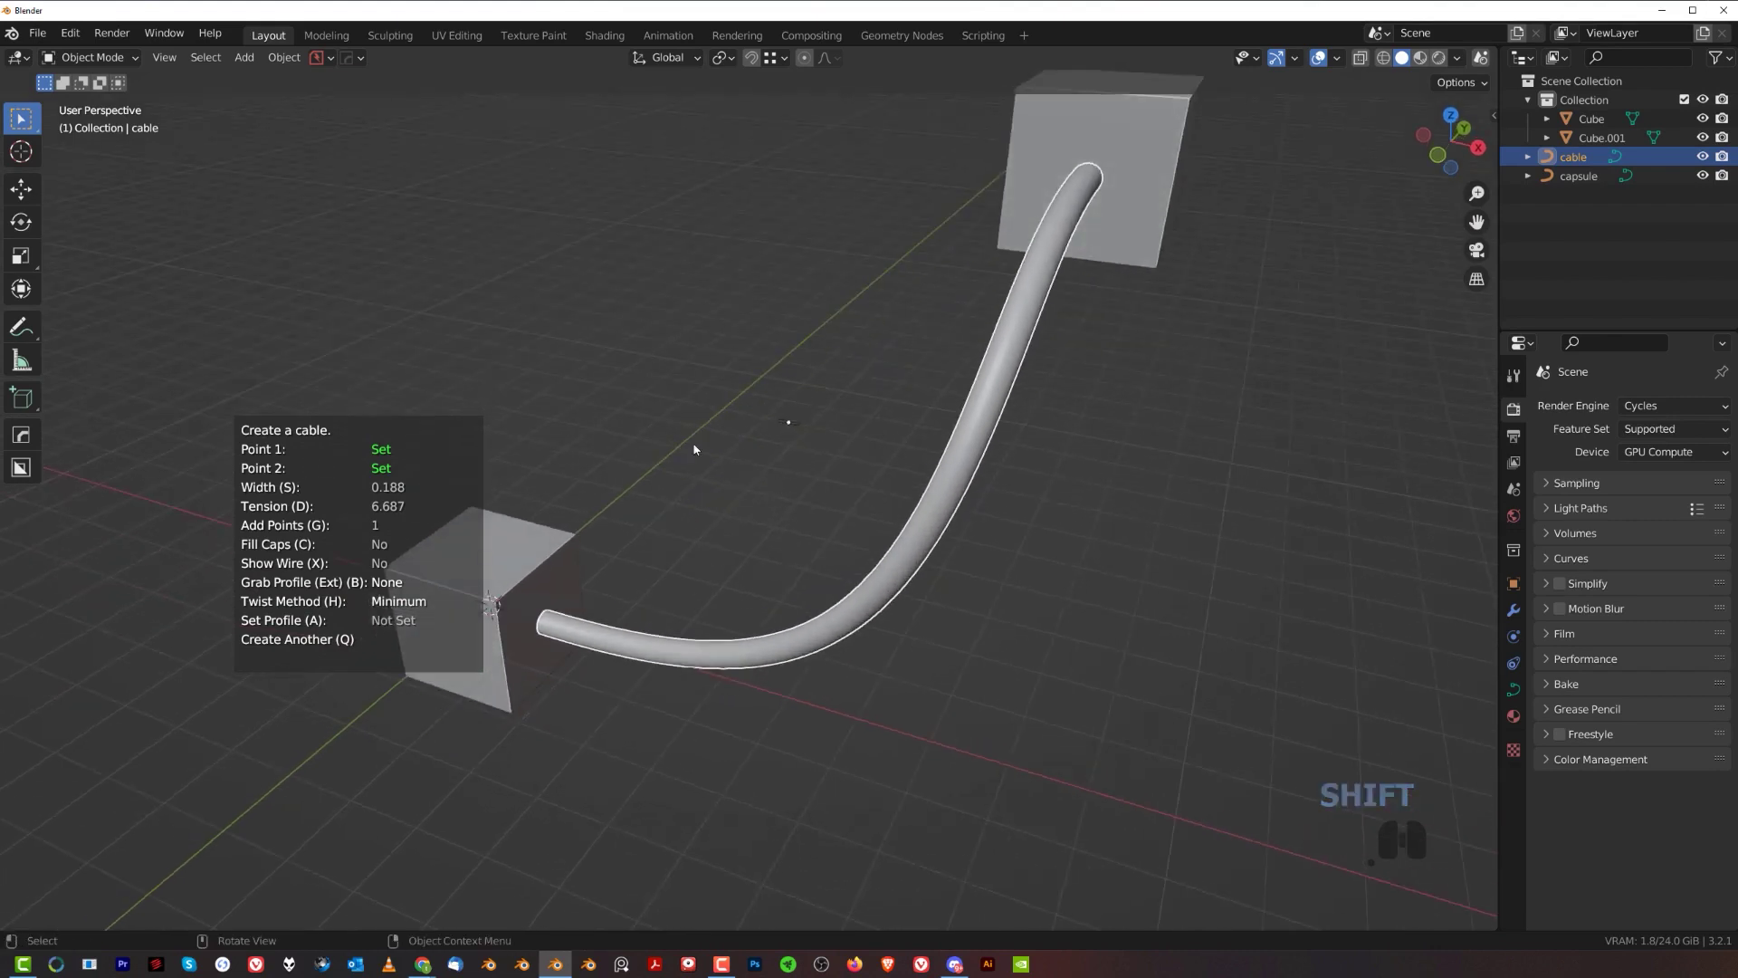
drag(732, 516, 740, 505)
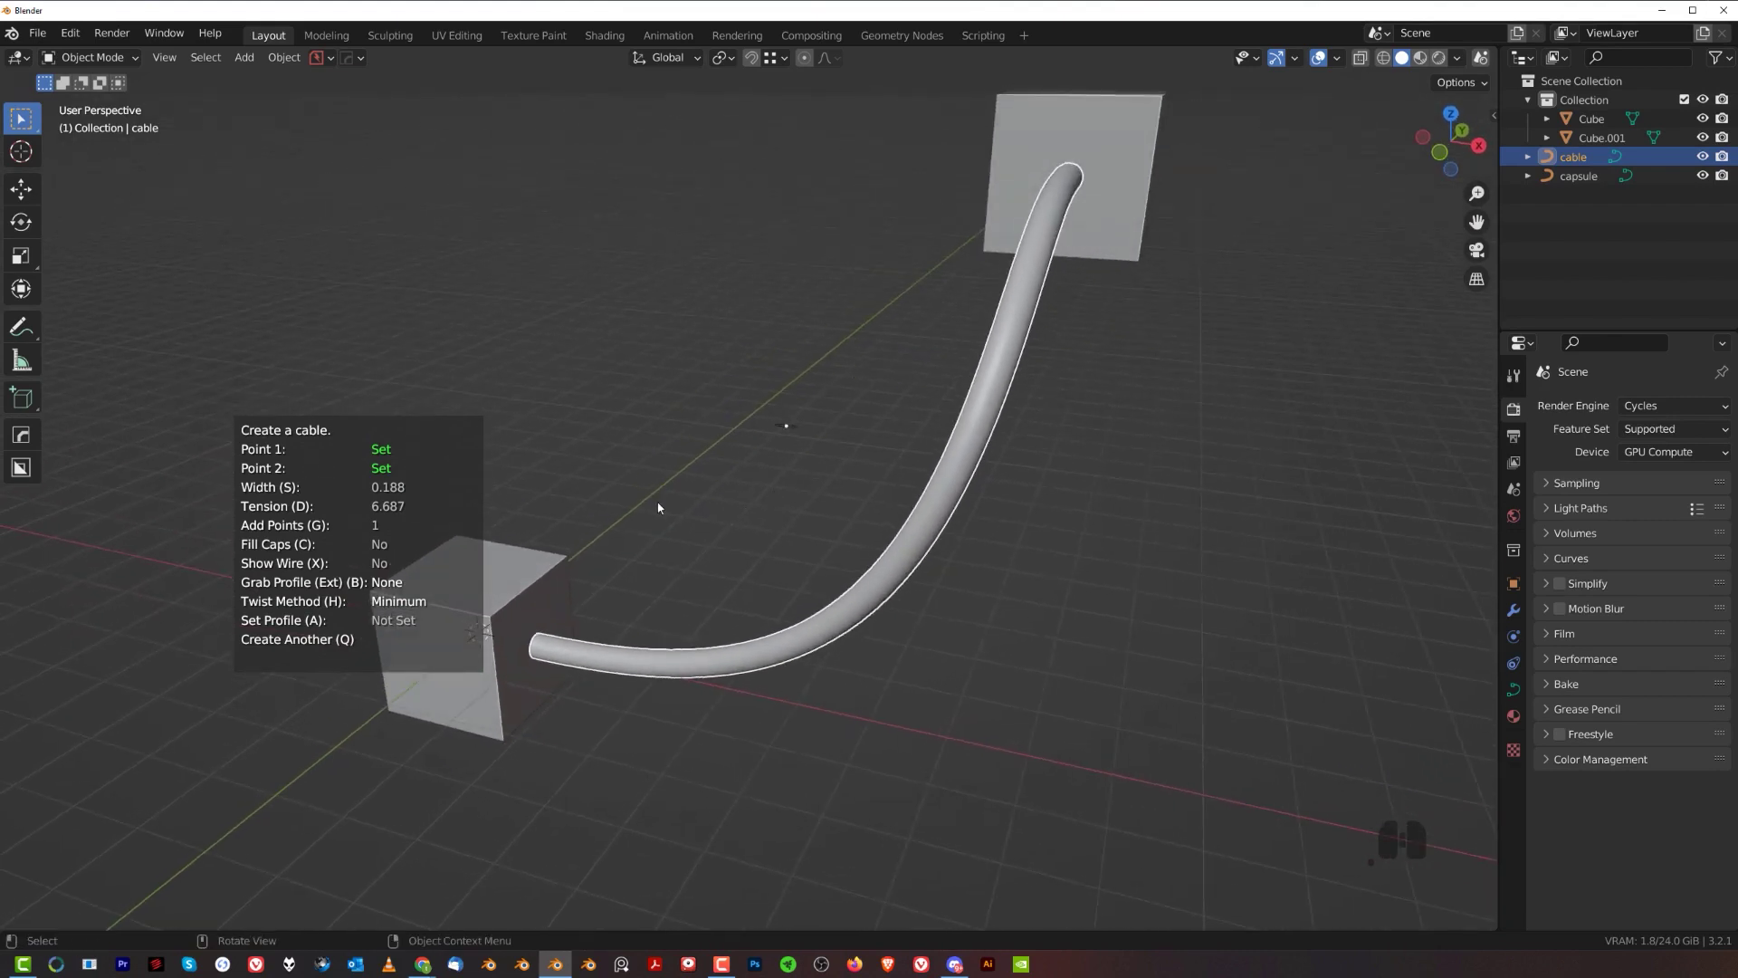
middle_click(757, 515)
key(a)
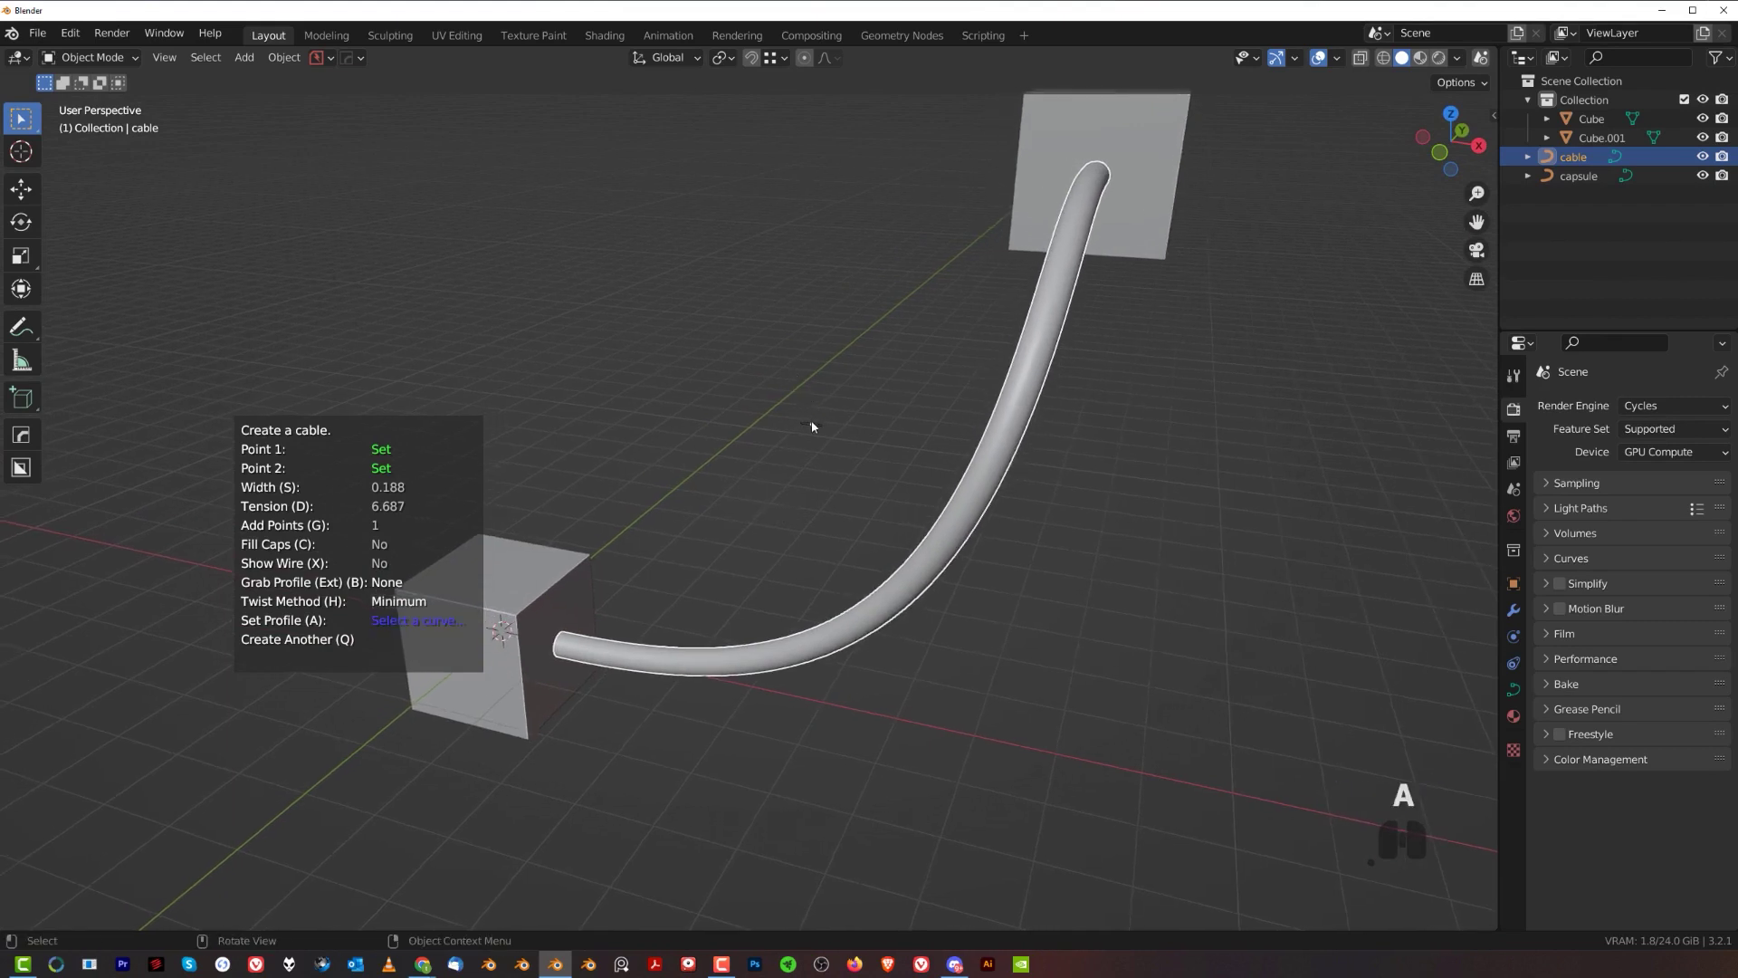
key(a)
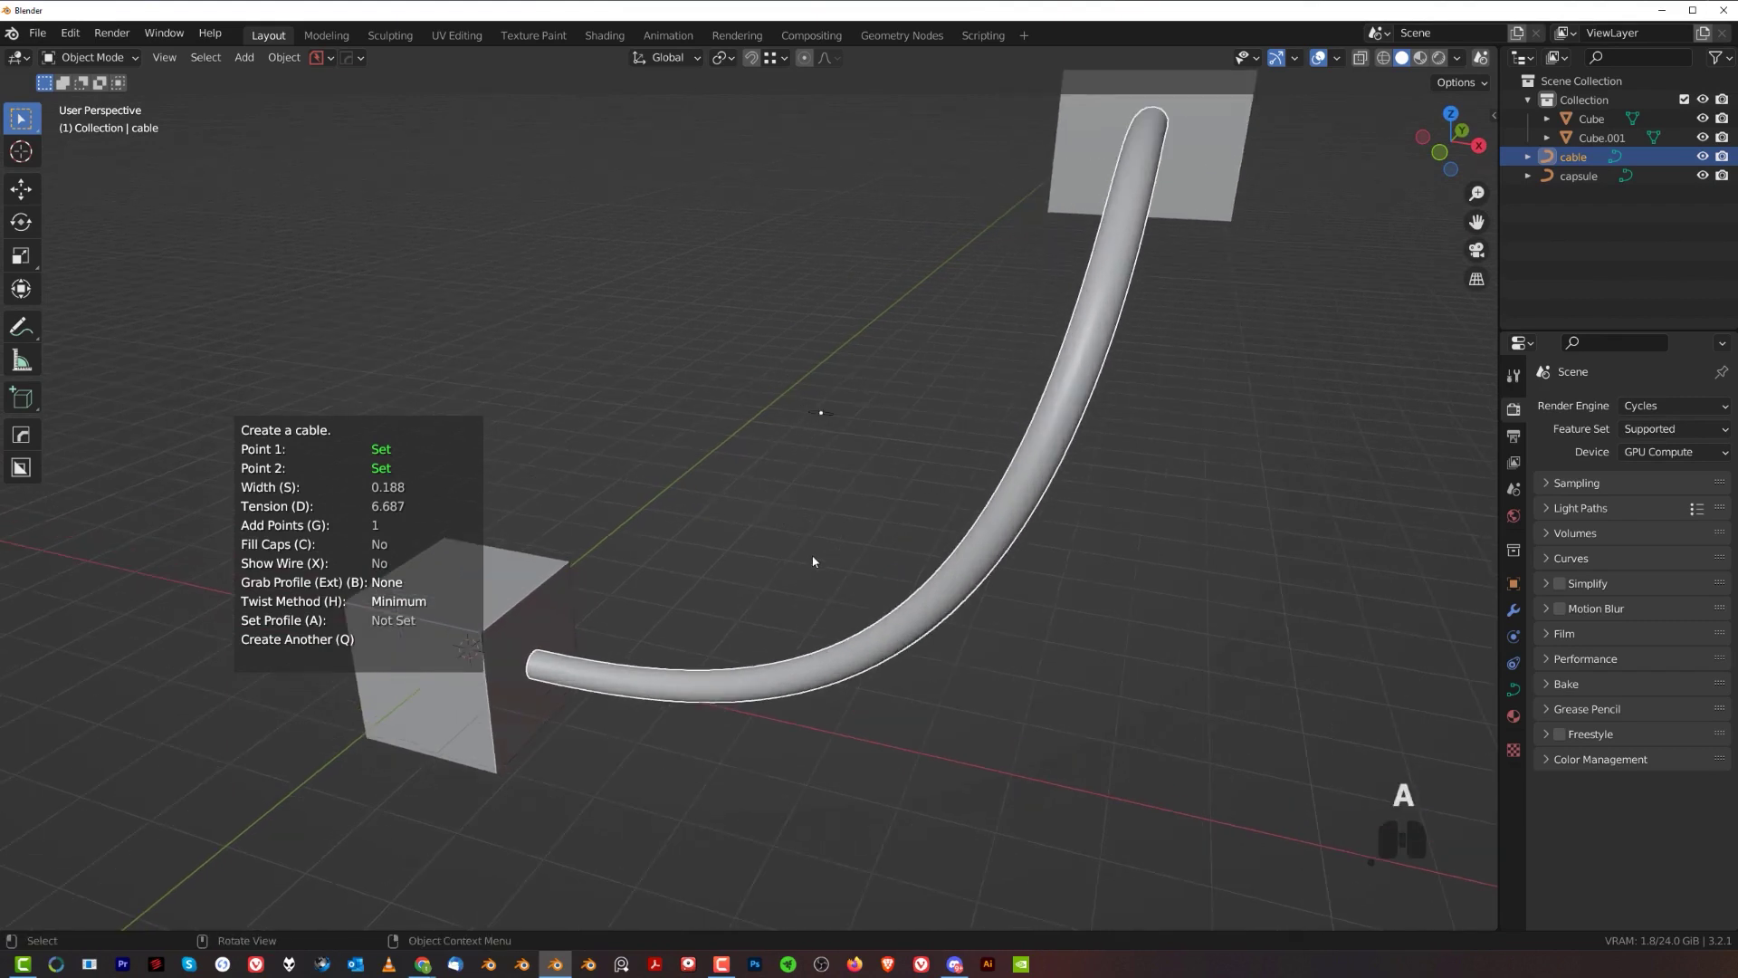
- Confirm the Create Cable operator so the plain round tube links Cube and Cube.001
drag(836, 533, 858, 576)
key(/)
middle_click(789, 527)
drag(776, 537, 829, 516)
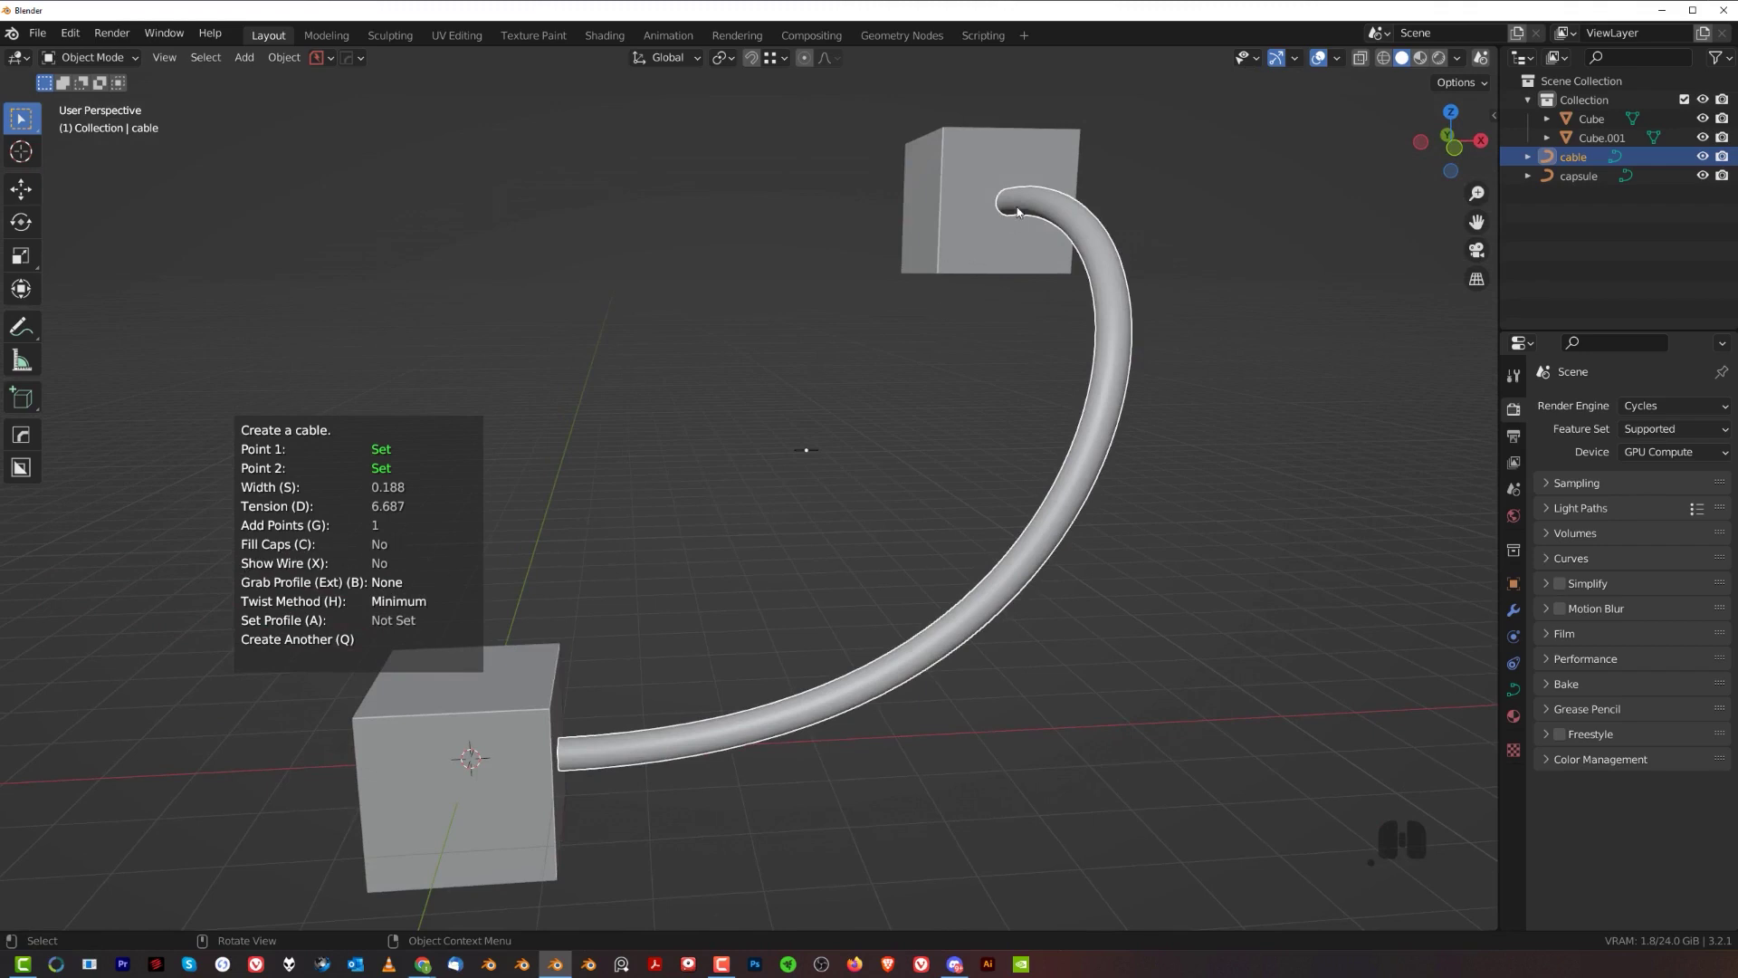
drag(736, 525, 641, 517)
drag(701, 485, 740, 482)
click(814, 503)
- Orbit around the finished cable to check it from several sides
drag(834, 500, 784, 524)
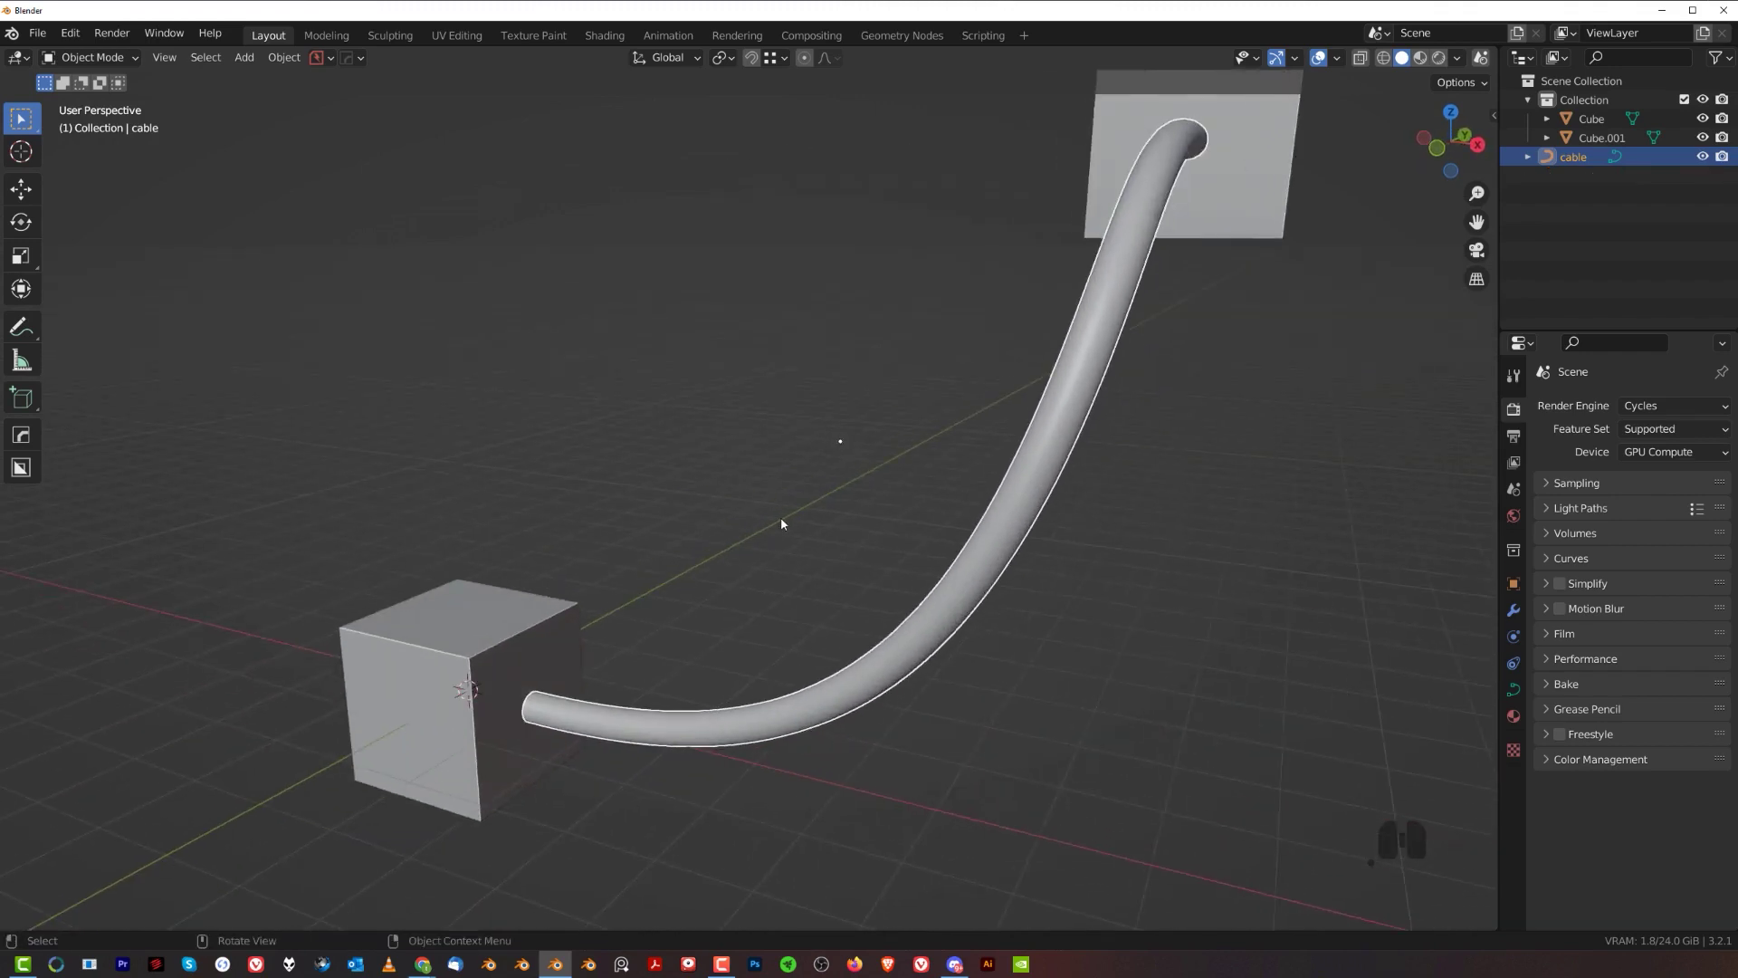
middle_click(701, 533)
middle_click(705, 552)
drag(710, 551, 715, 524)
drag(724, 517, 731, 484)
middle_click(737, 480)
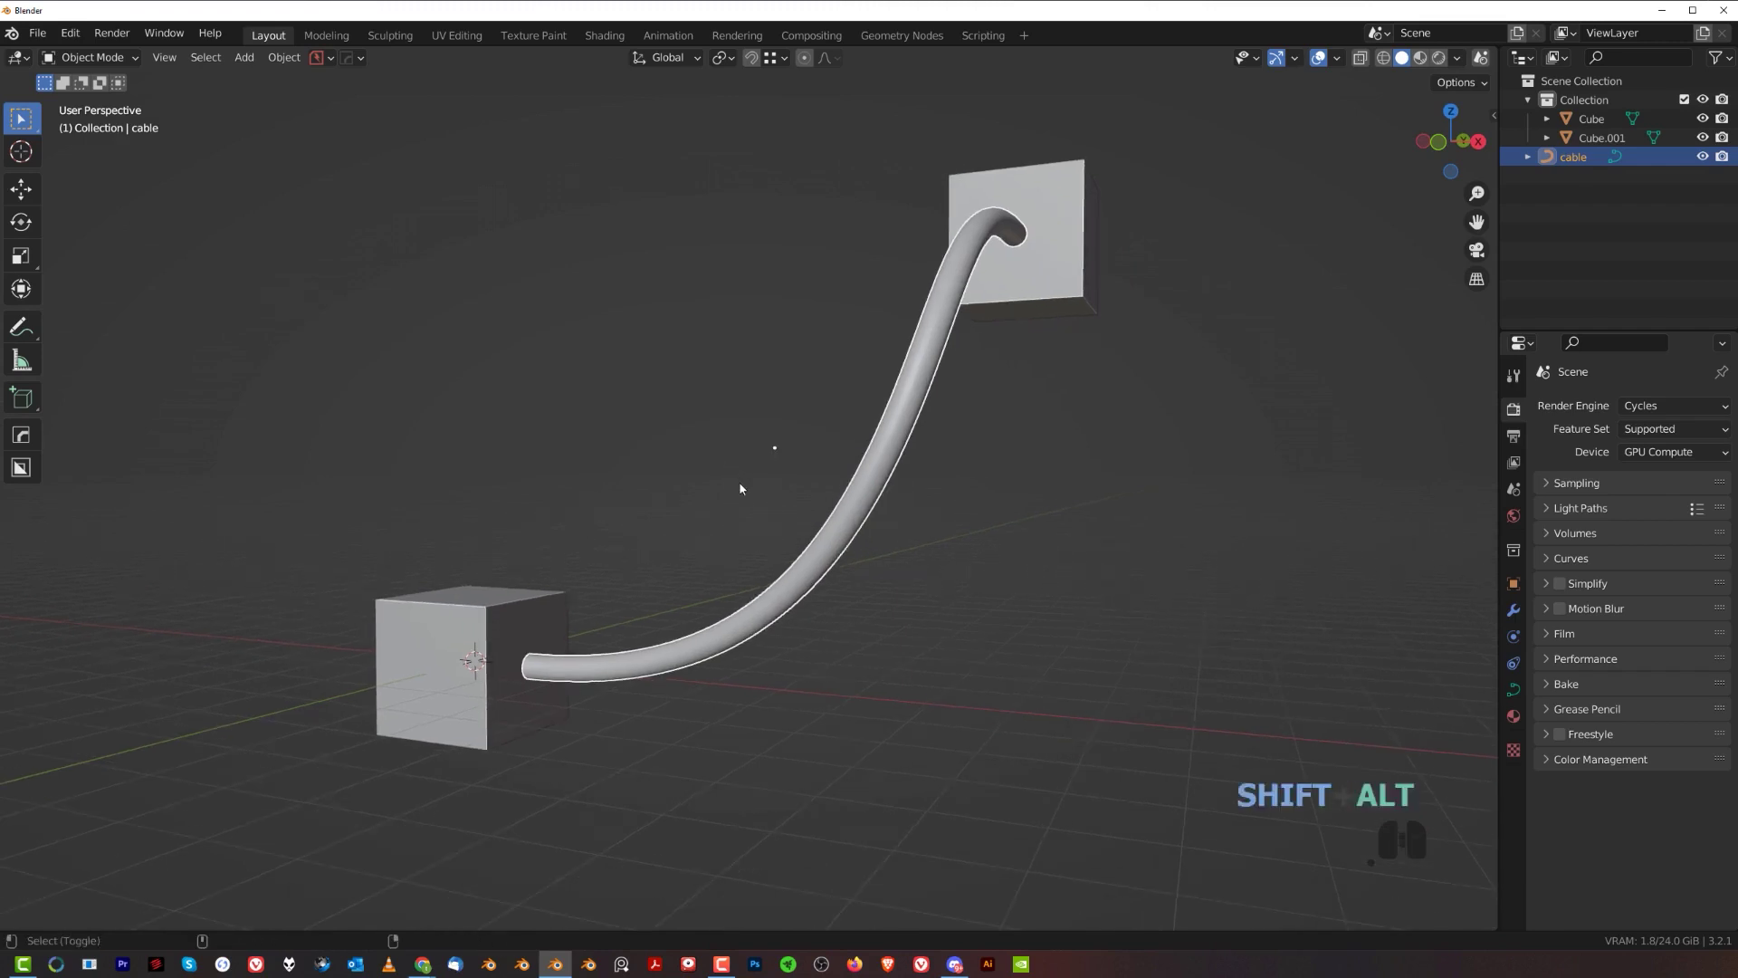
- Launch Cablerator's Simulate Cable and reposition its options panel
key(shift+alt+c)
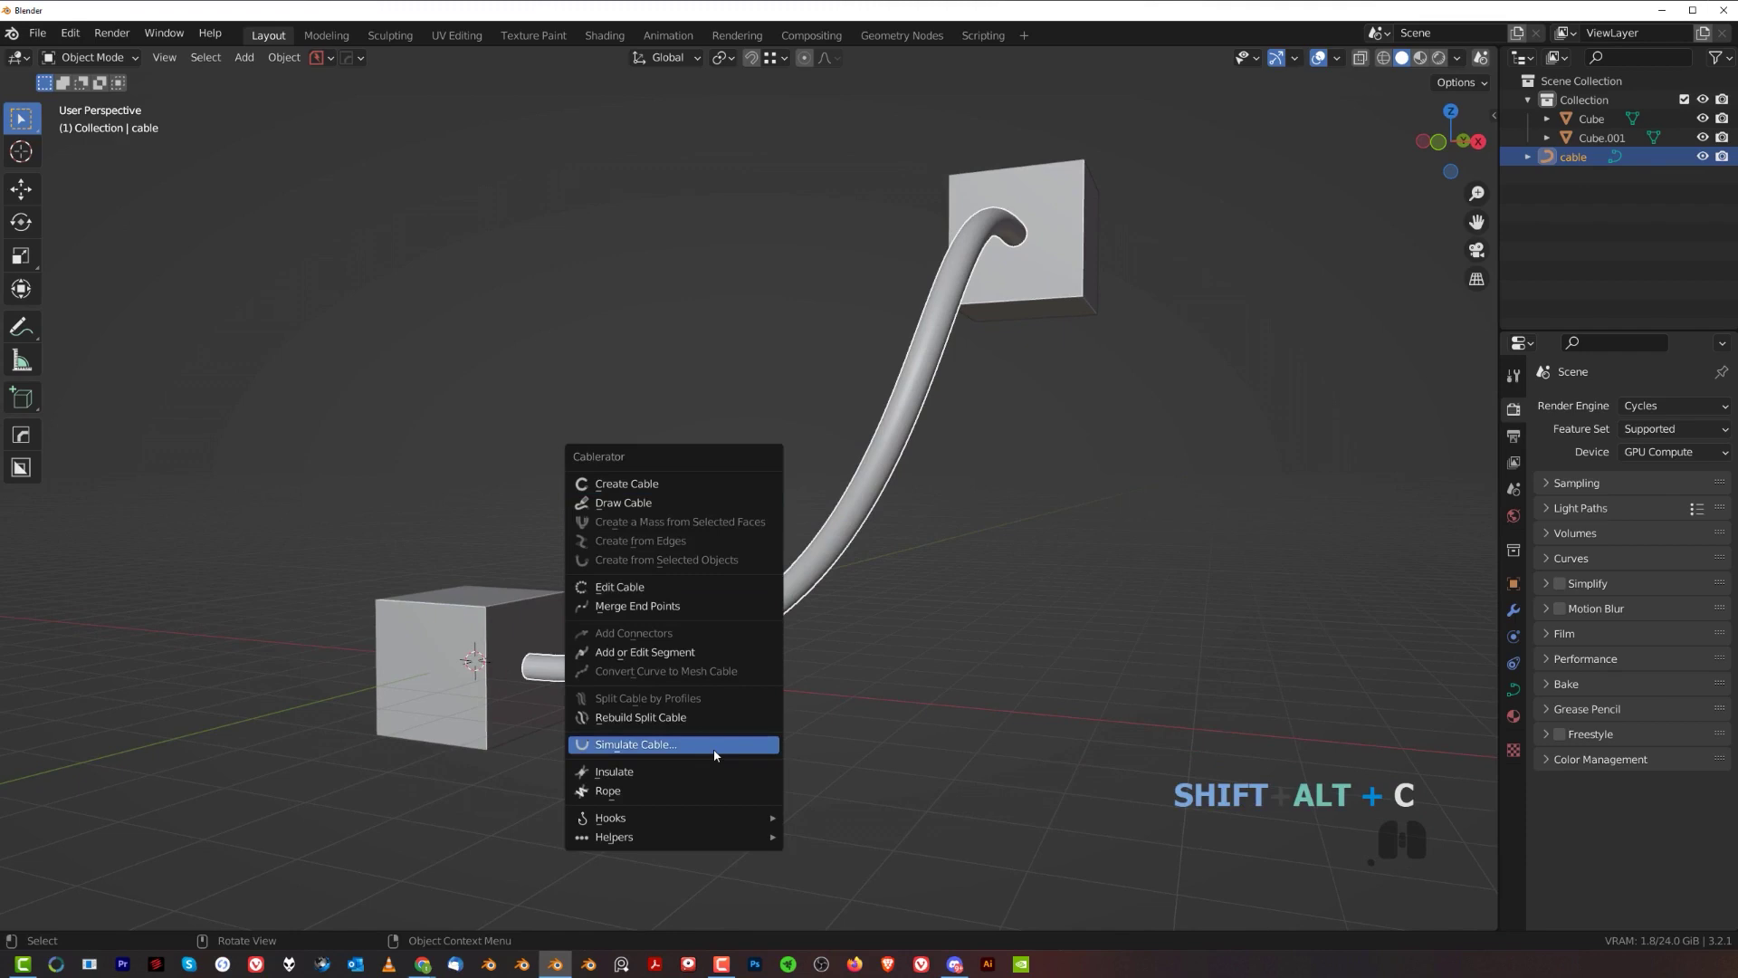
click(720, 754)
key(shift+alt+c)
click(1210, 572)
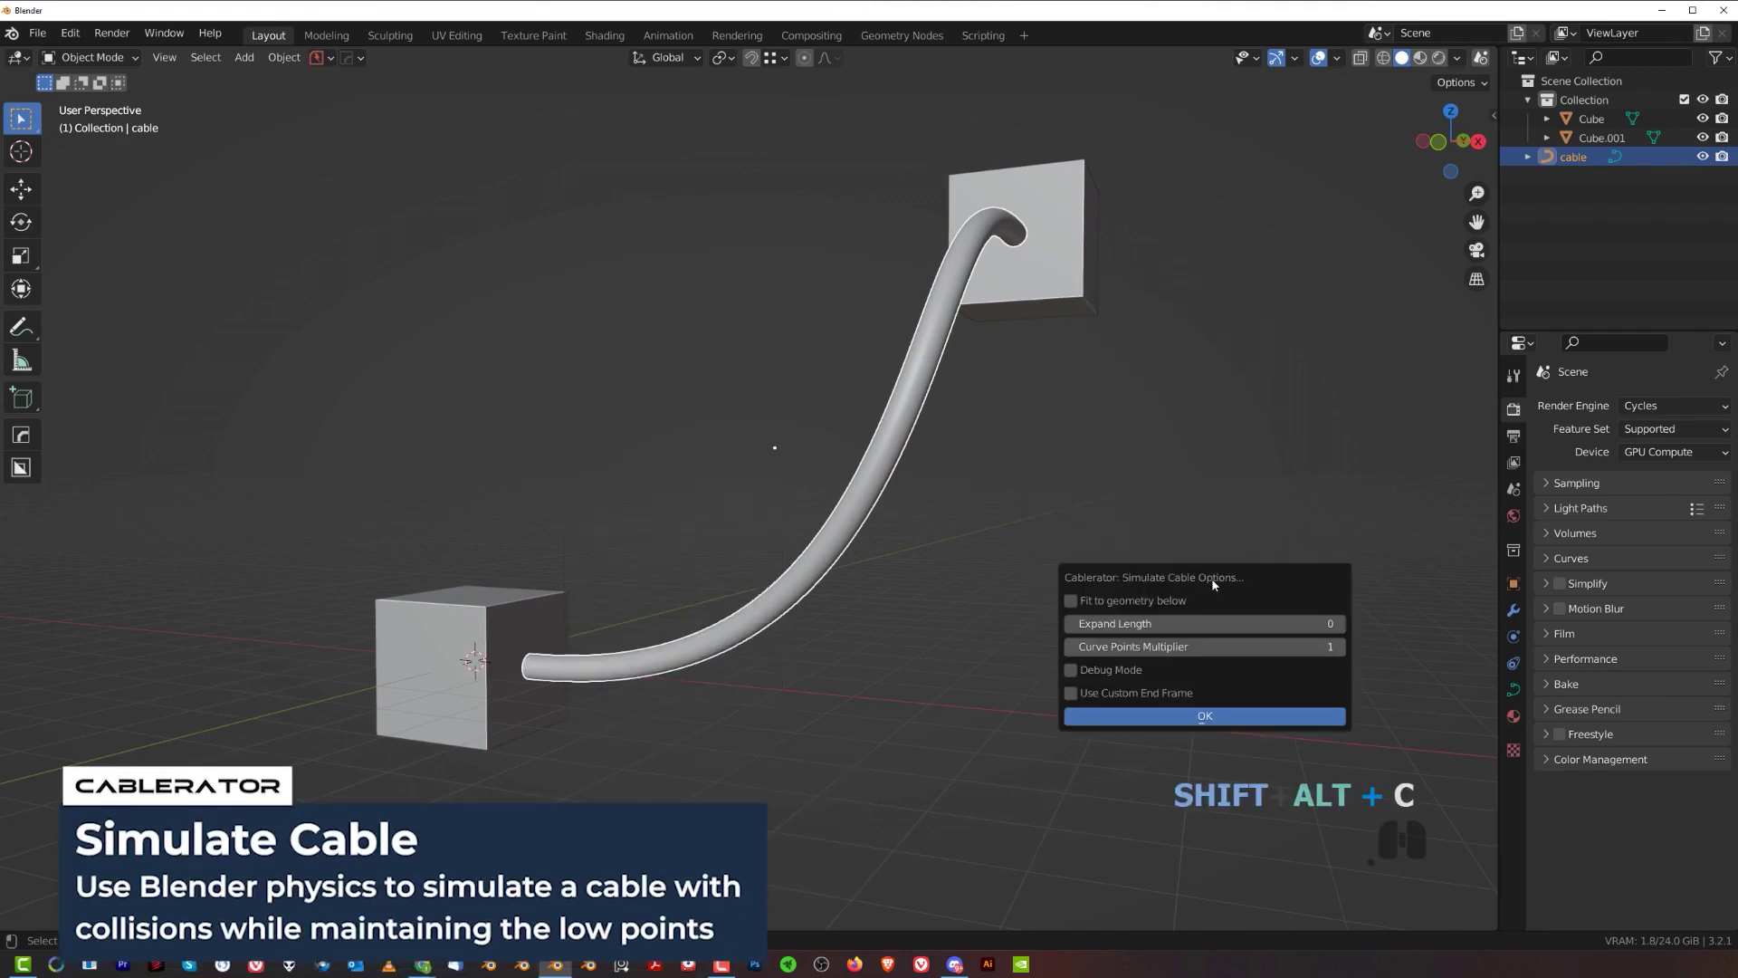
drag(1220, 583, 1161, 463)
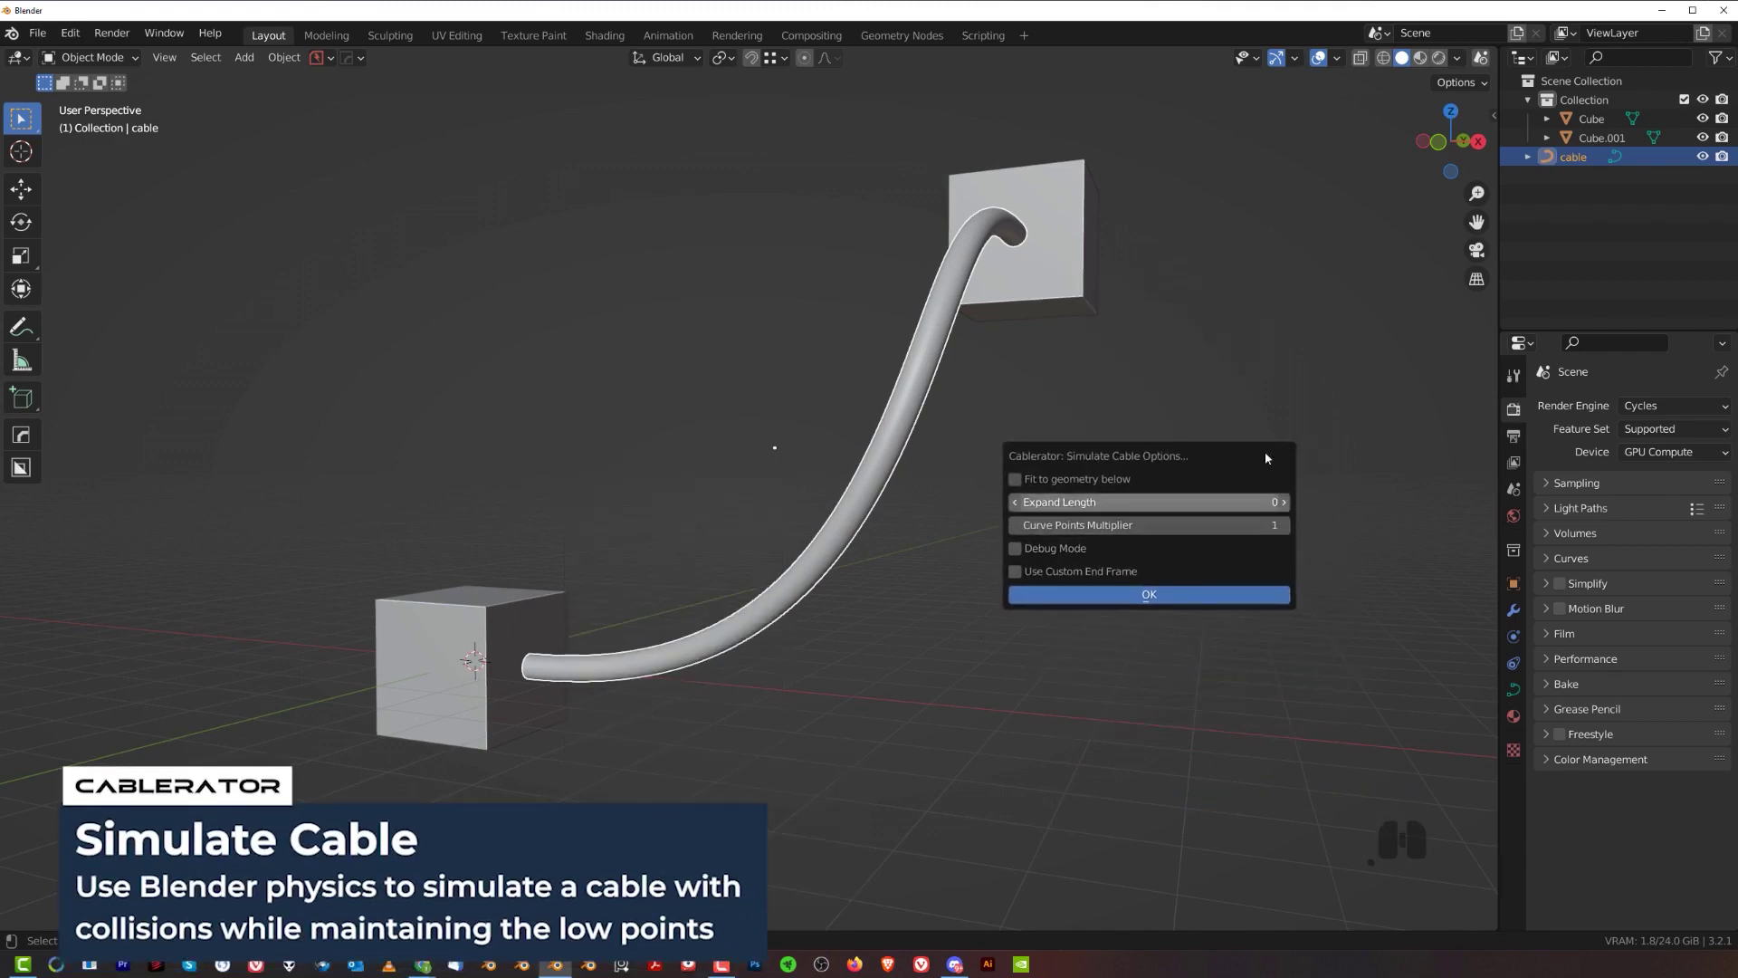
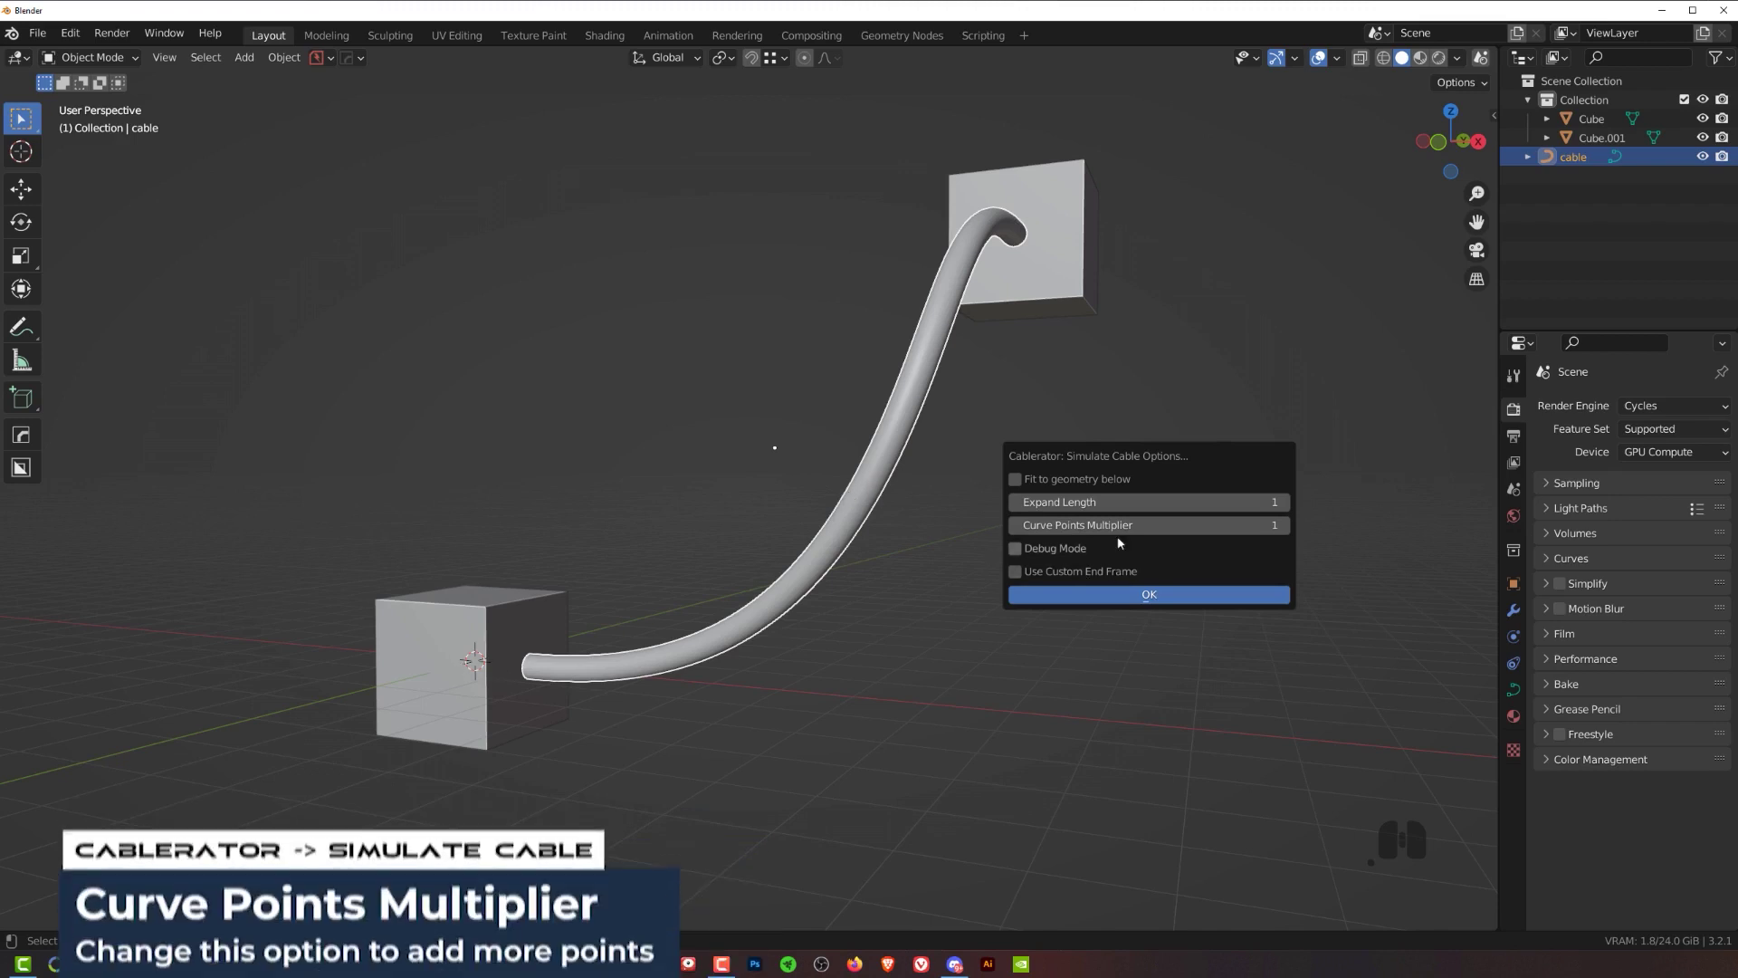
- Set Expand Length to 1, adjust the curve points multiplier, and run the simulation
click(1290, 529)
click(1291, 529)
double_click(1291, 529)
double_click(1014, 529)
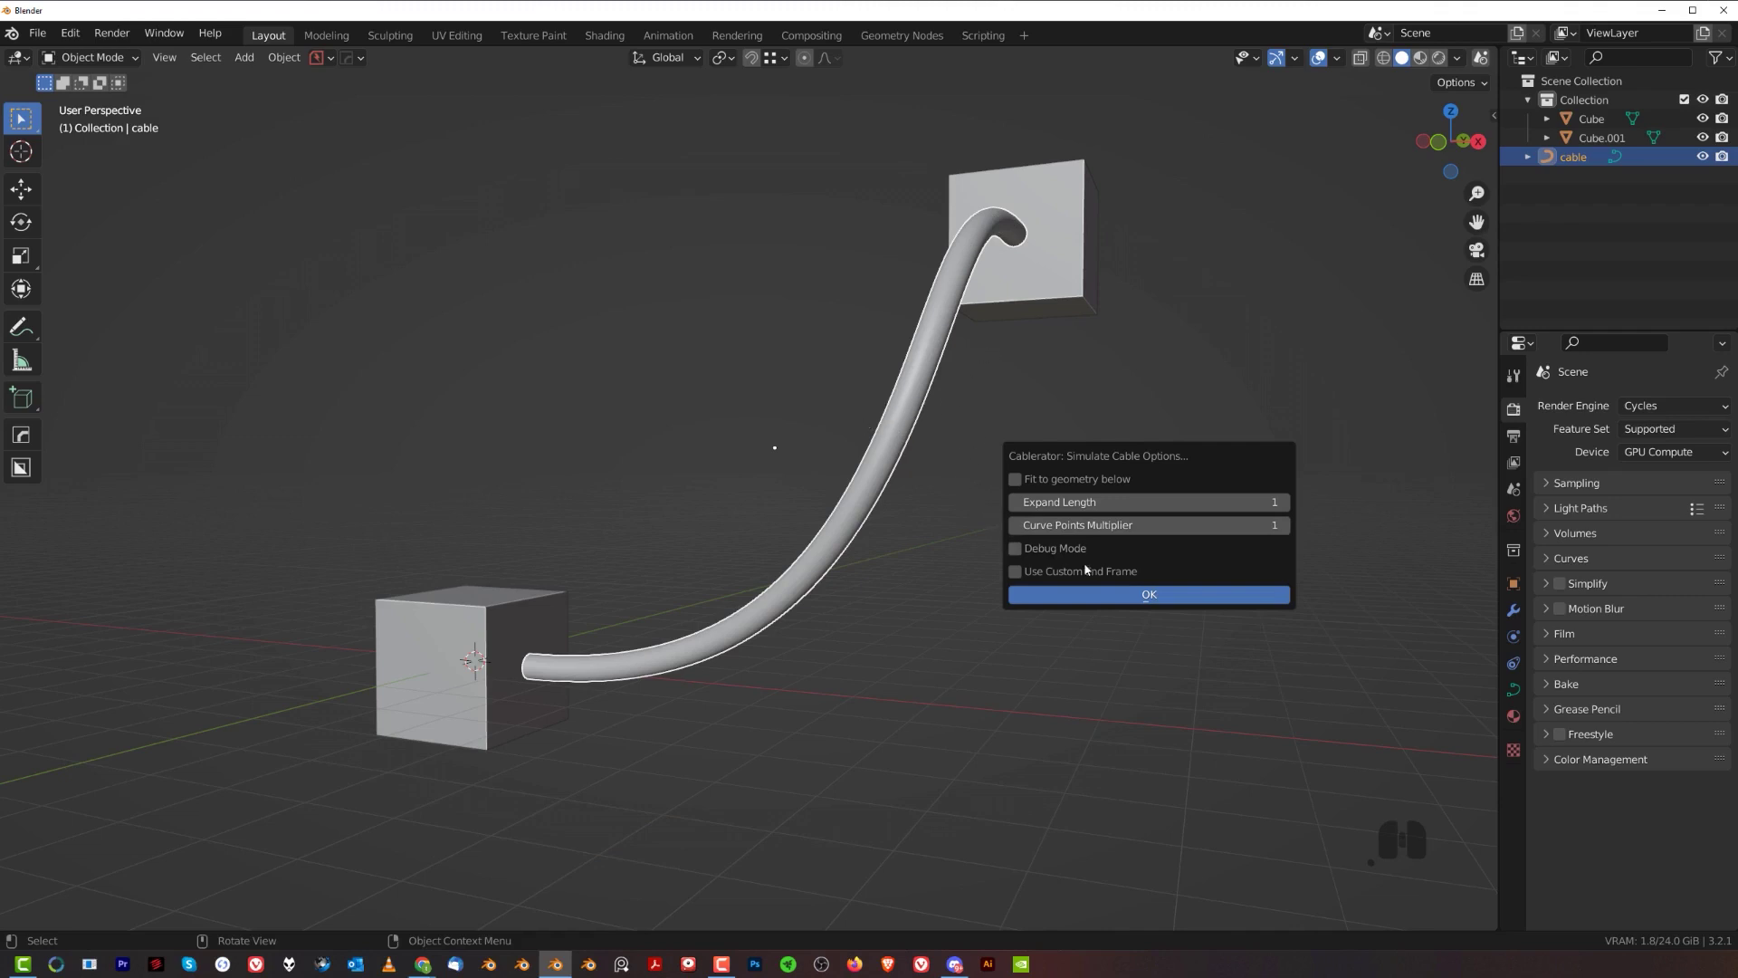
click(1122, 607)
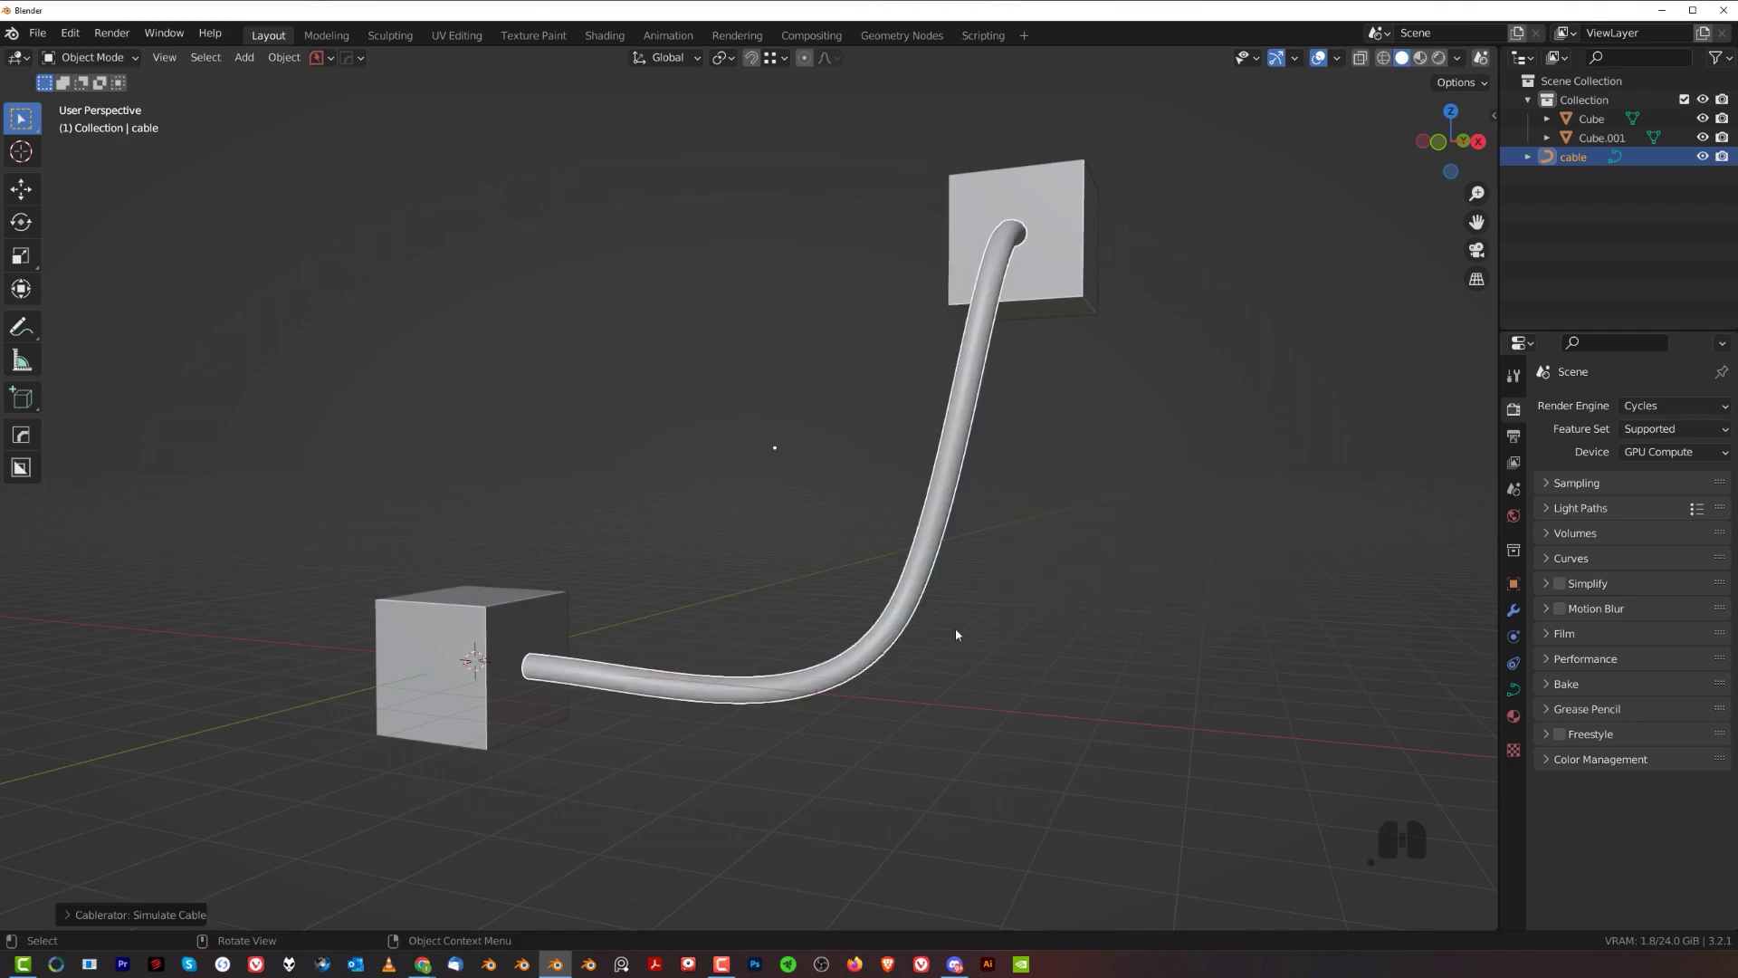
- Inspect the sagging result, undo it, and start a fresh Simulate Cable
drag(963, 600, 984, 576)
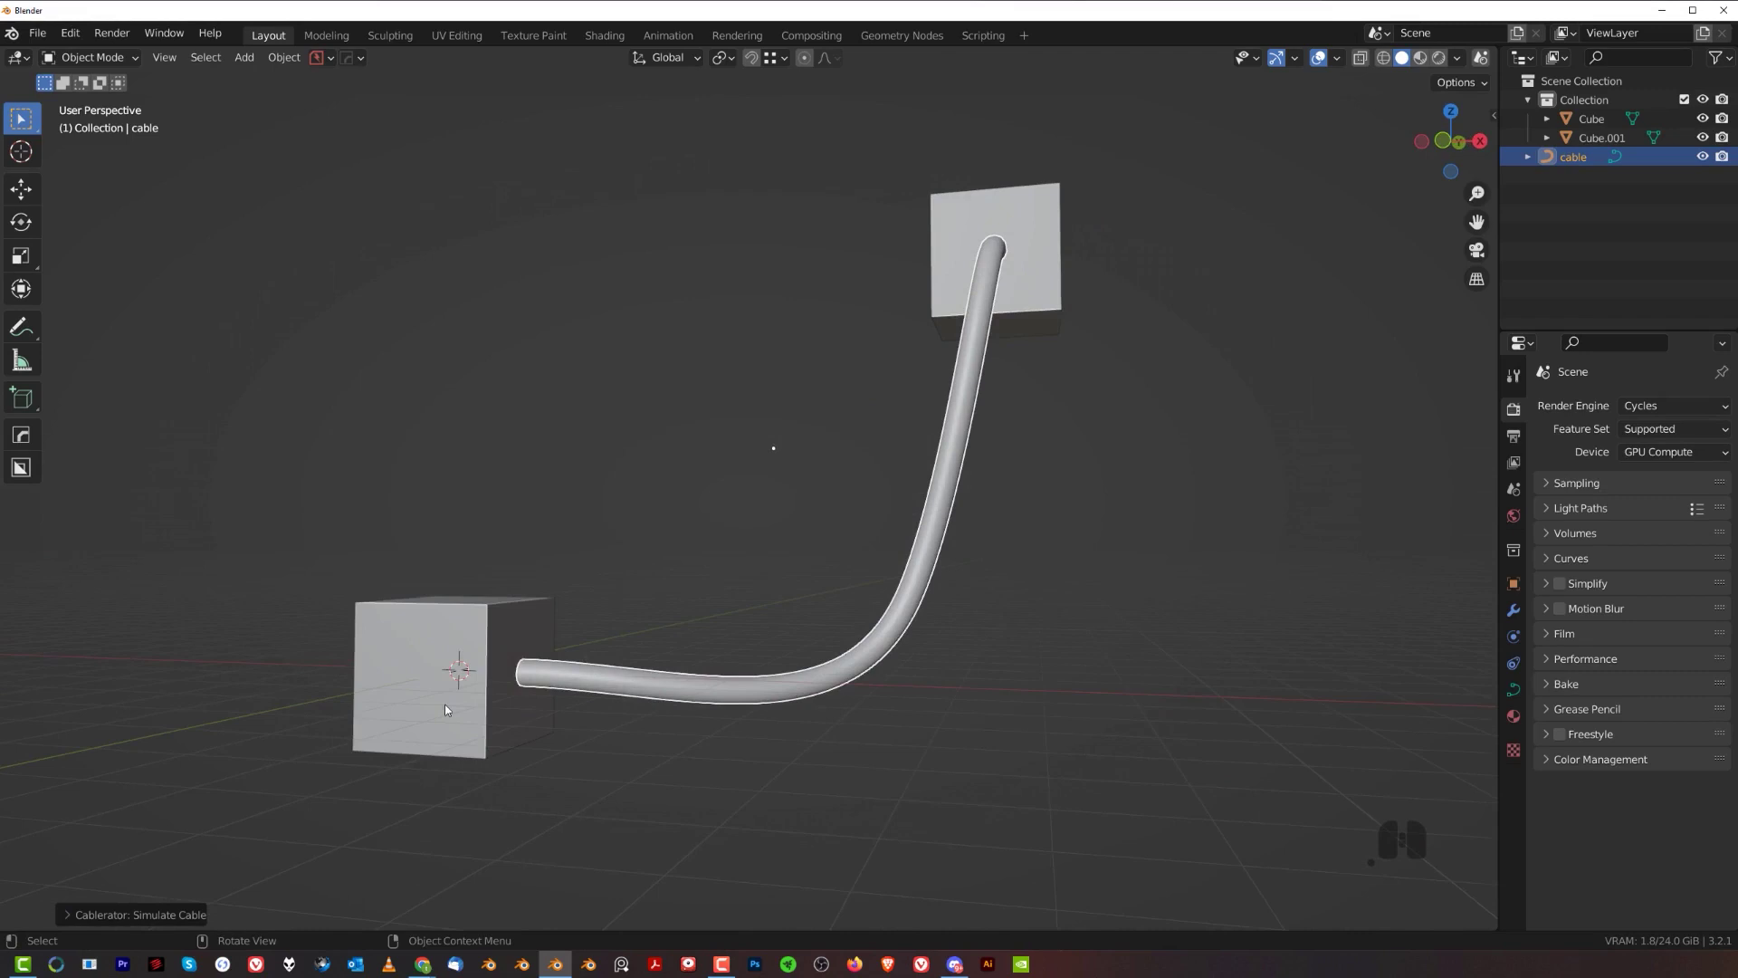
middle_click(950, 623)
drag(851, 589, 945, 590)
middle_click(874, 573)
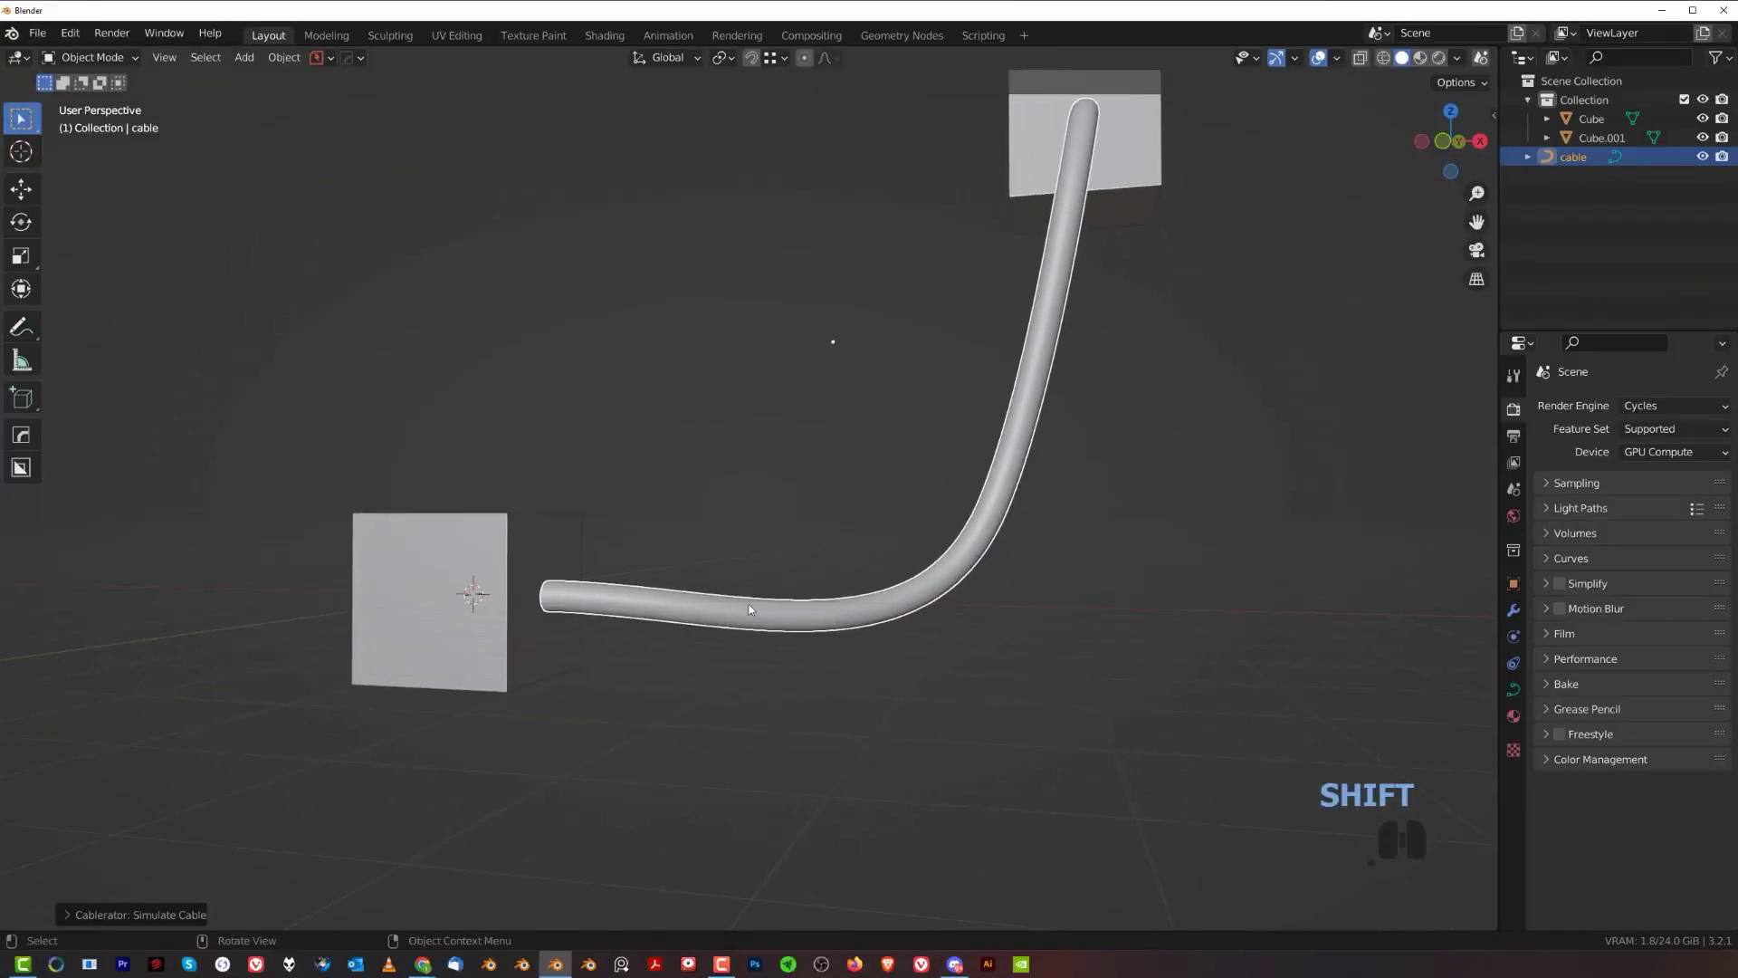
key(ctrl+z)
middle_click(1014, 553)
key(shift+alt+c)
click(1045, 527)
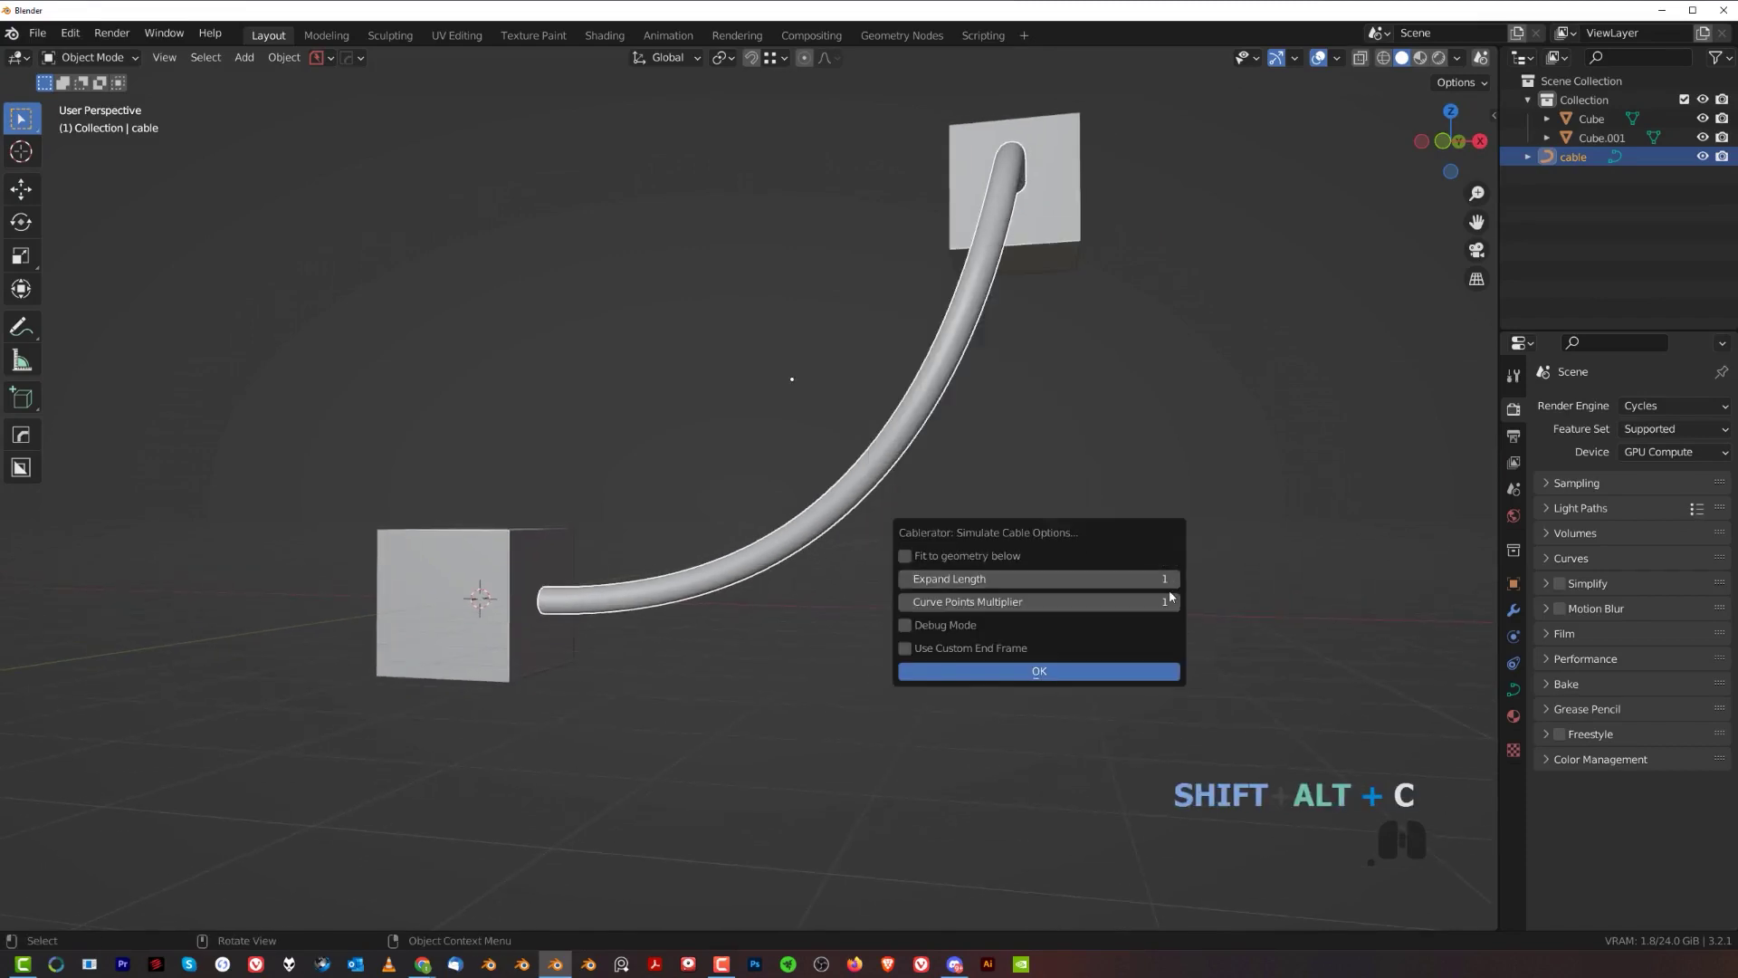
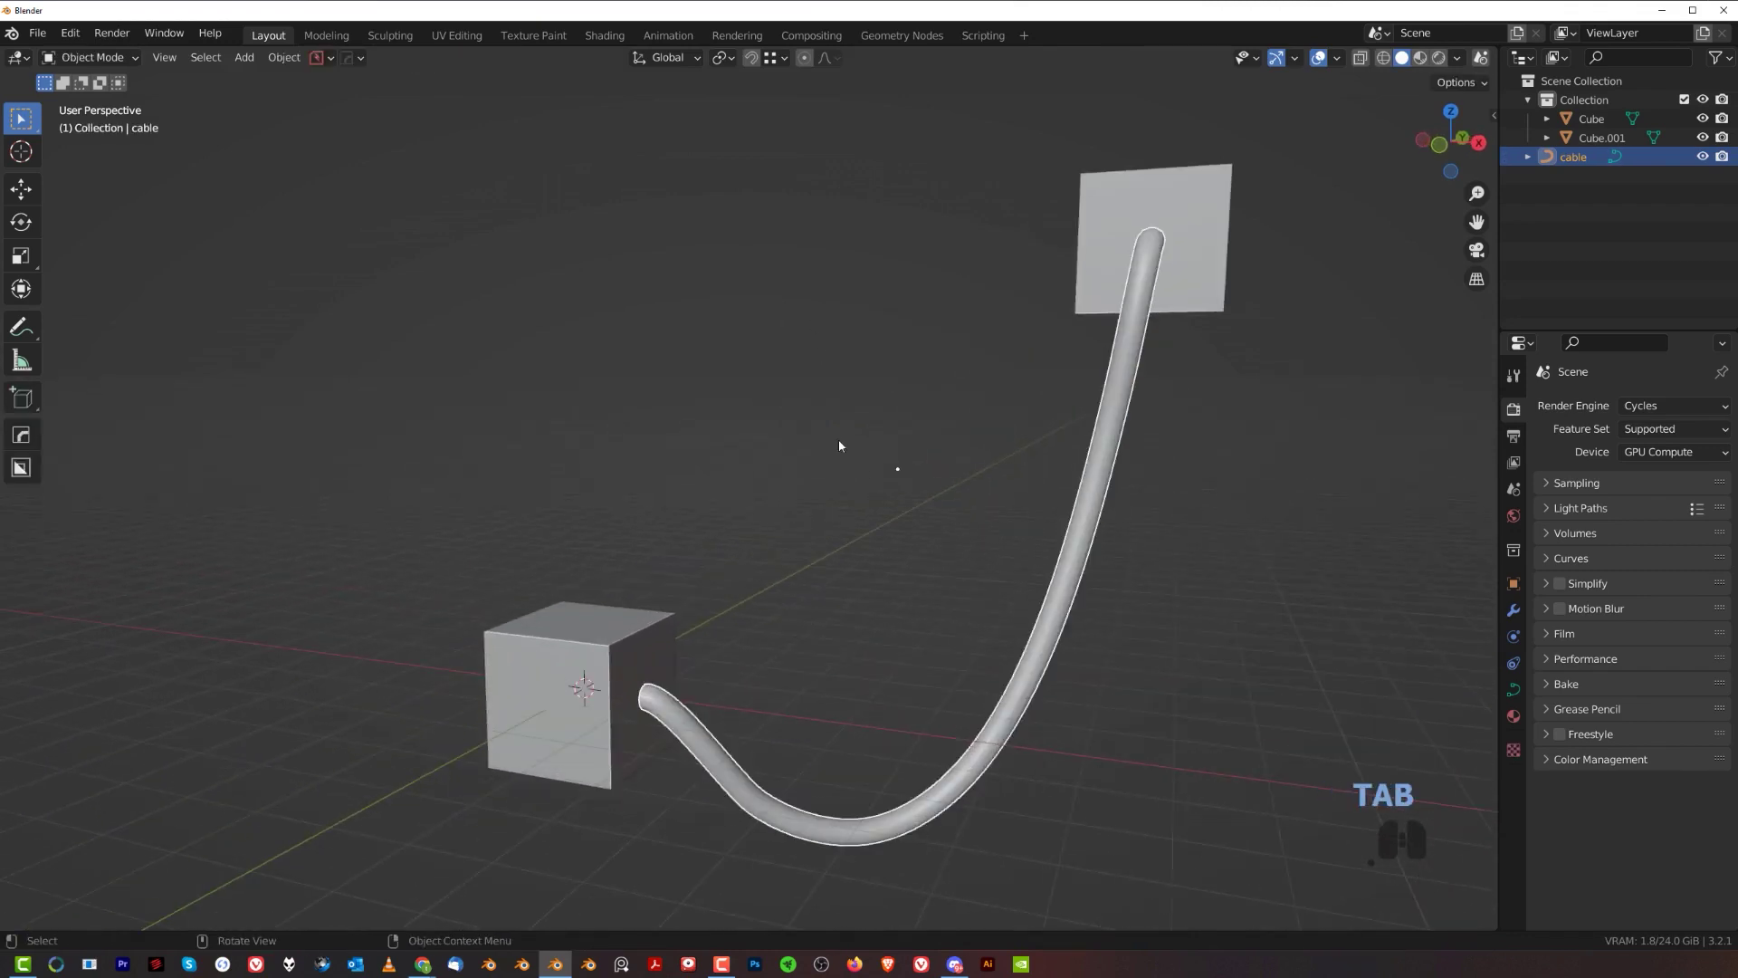
- Undo the last simulation and reopen Simulate Cable from the Cablerator menu
drag(854, 474, 837, 348)
key(ctrl+z)
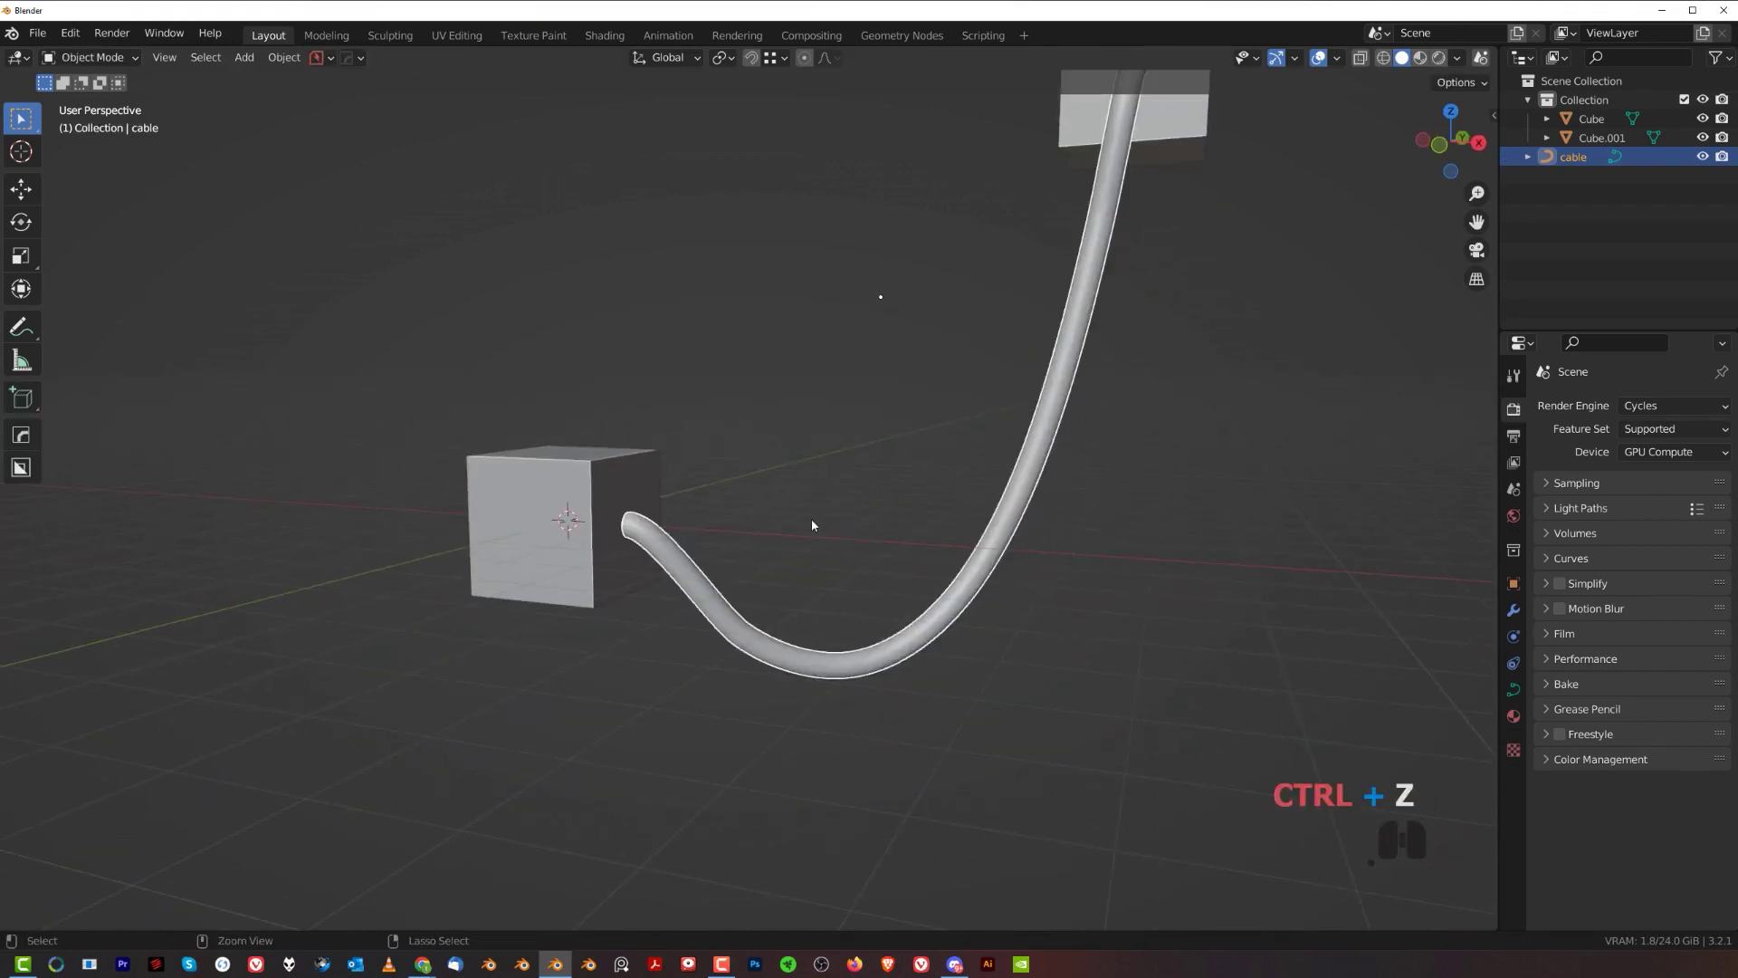
key(ctrl+shift+z)
key(shift+alt+c)
click(968, 445)
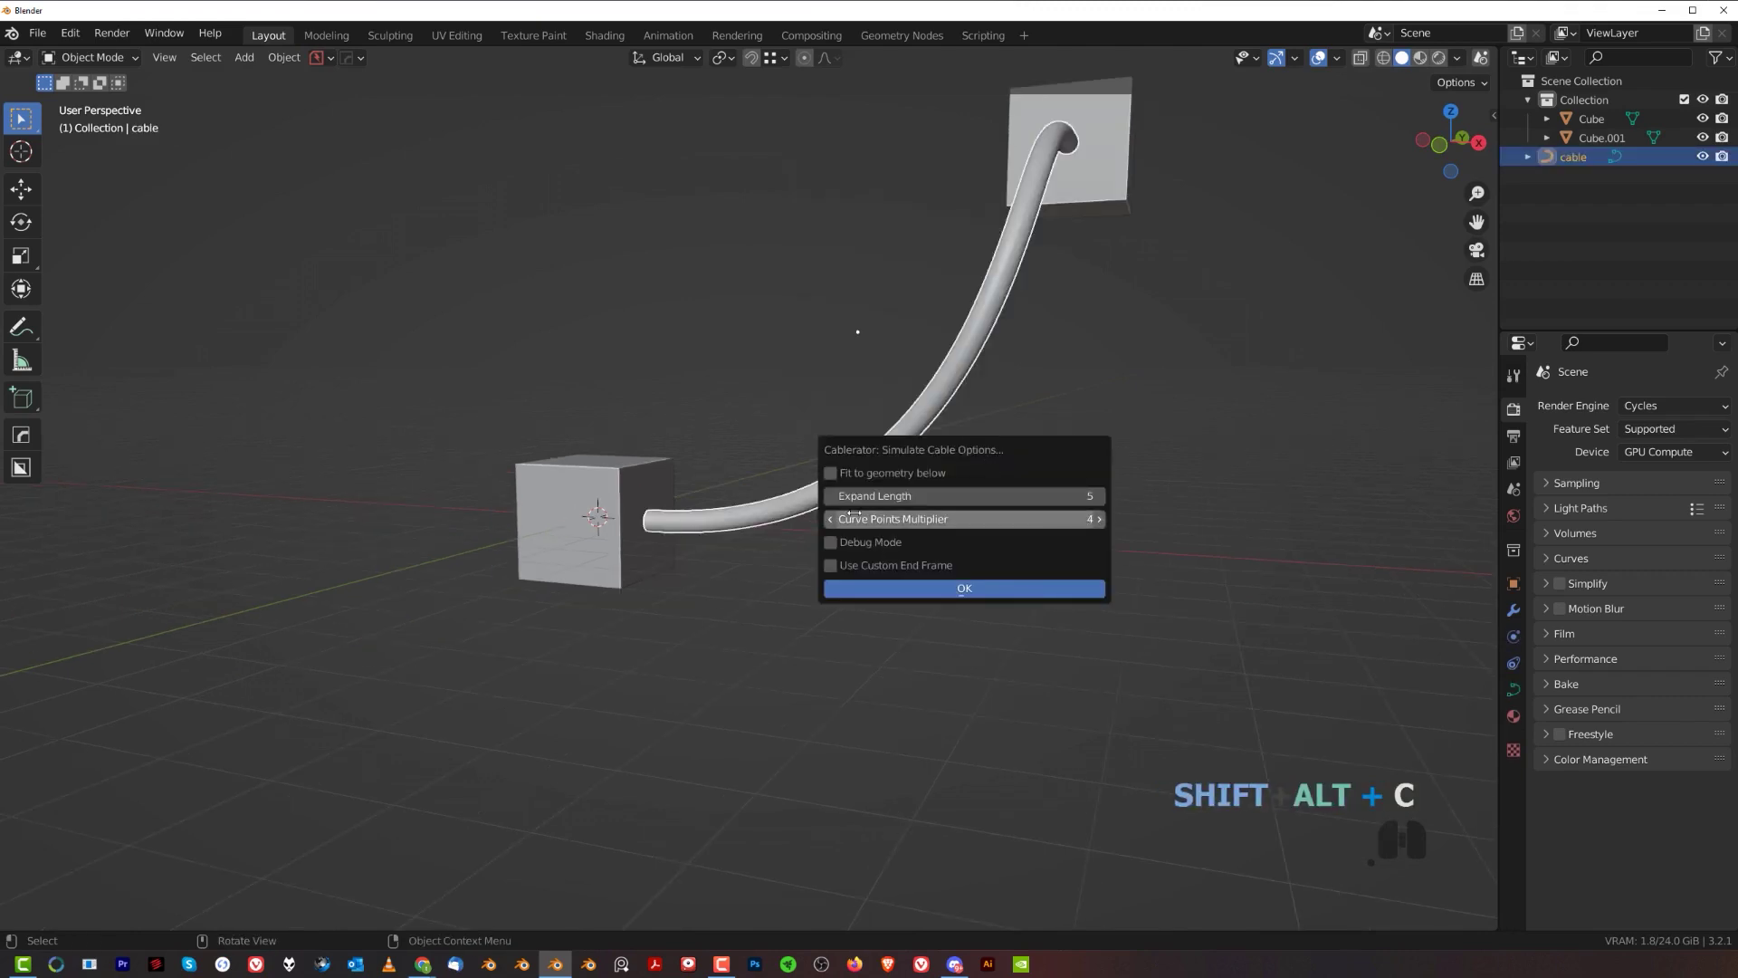
- Re-simulate with a longer expand length and Curve Points Multiplier 2 so the cable hangs in a deep loop
double_click(832, 524)
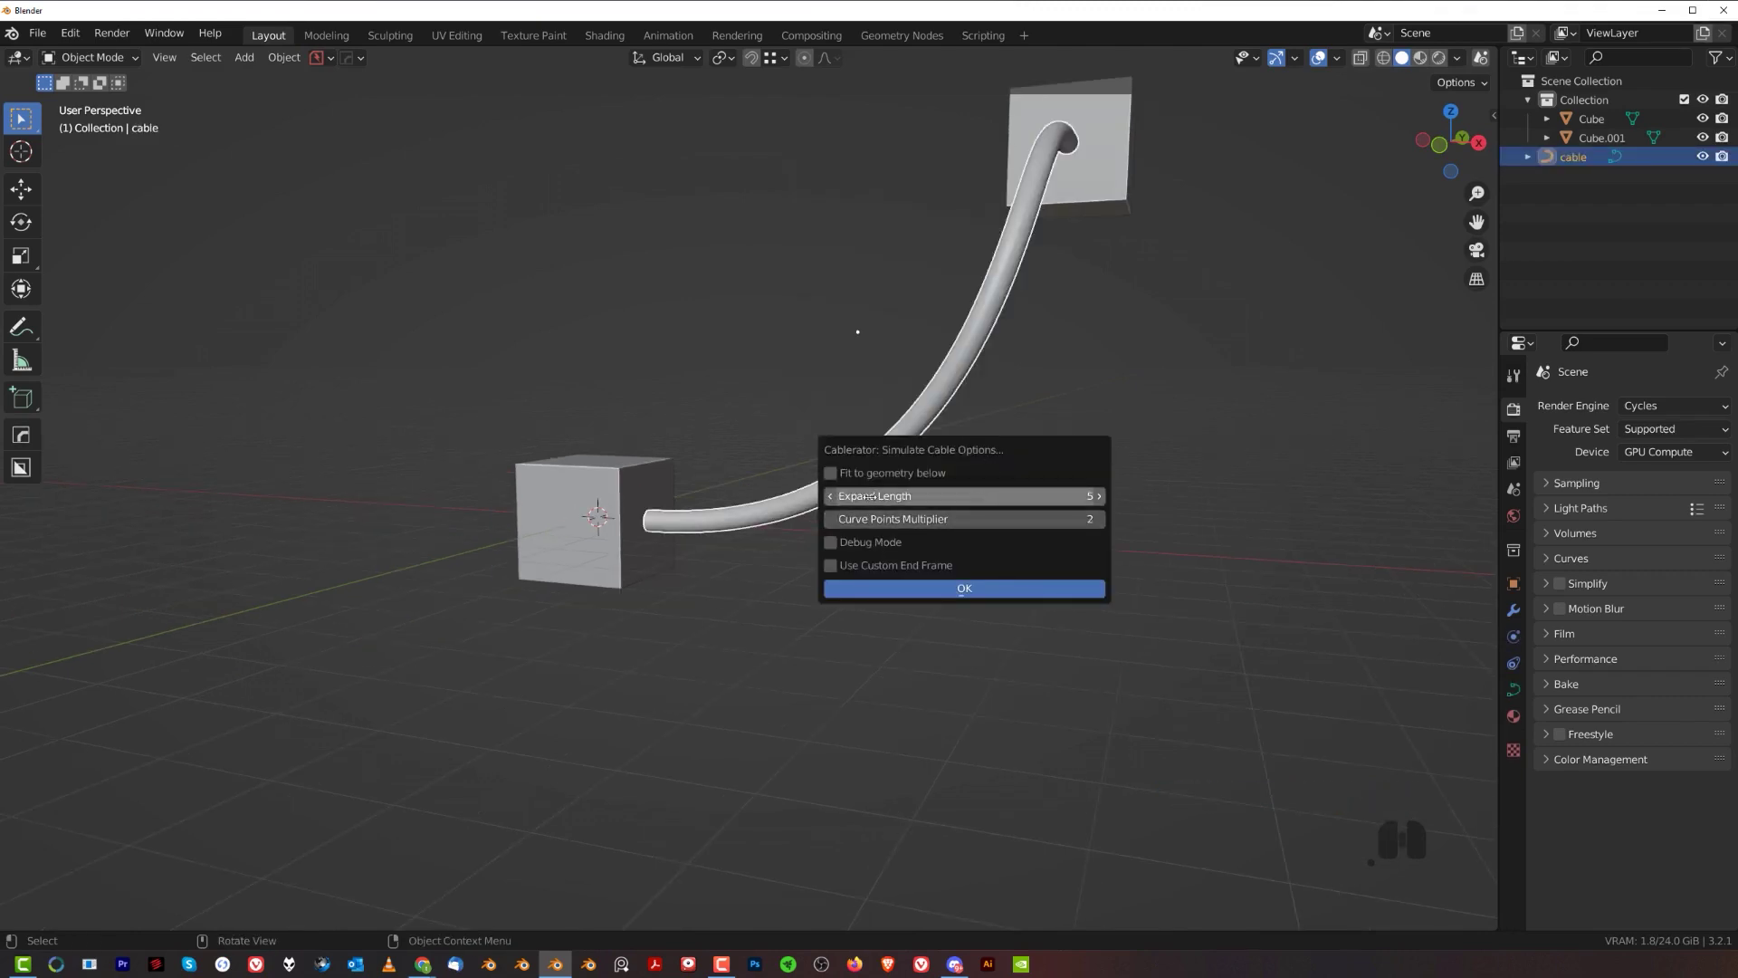
click(835, 501)
click(835, 502)
click(952, 596)
middle_click(833, 524)
middle_click(817, 467)
key(q)
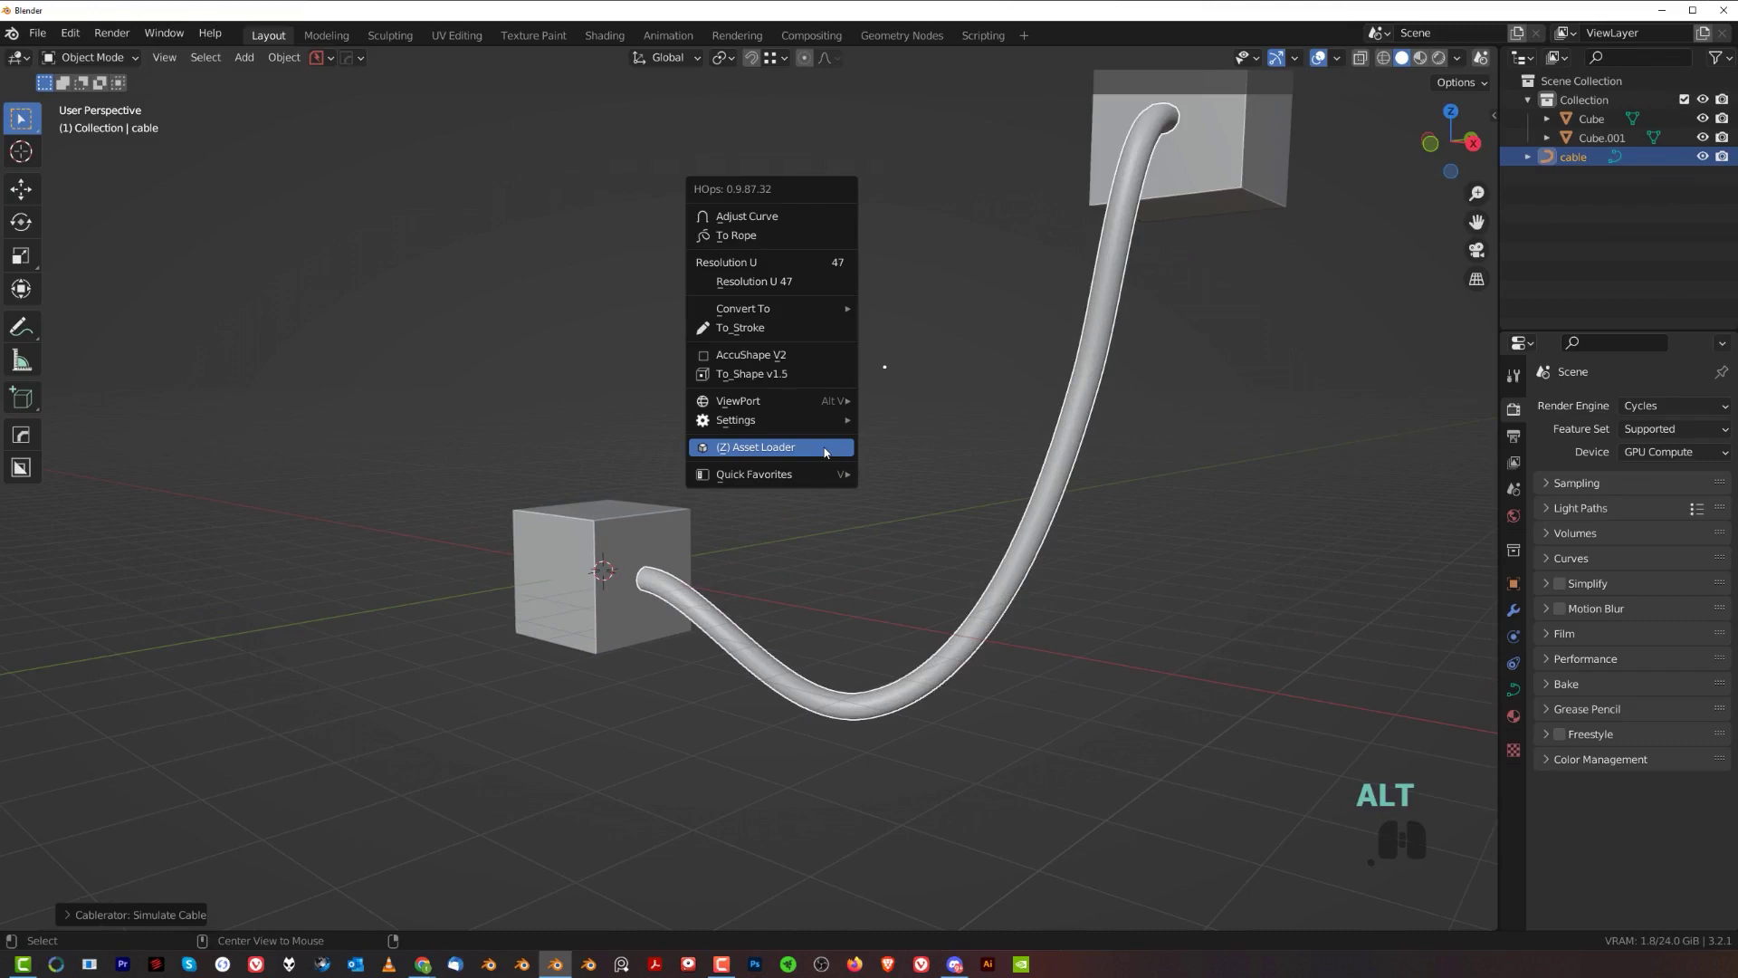
- Load the Hatchcoupler insert from the asset loader's pack list
click(828, 450)
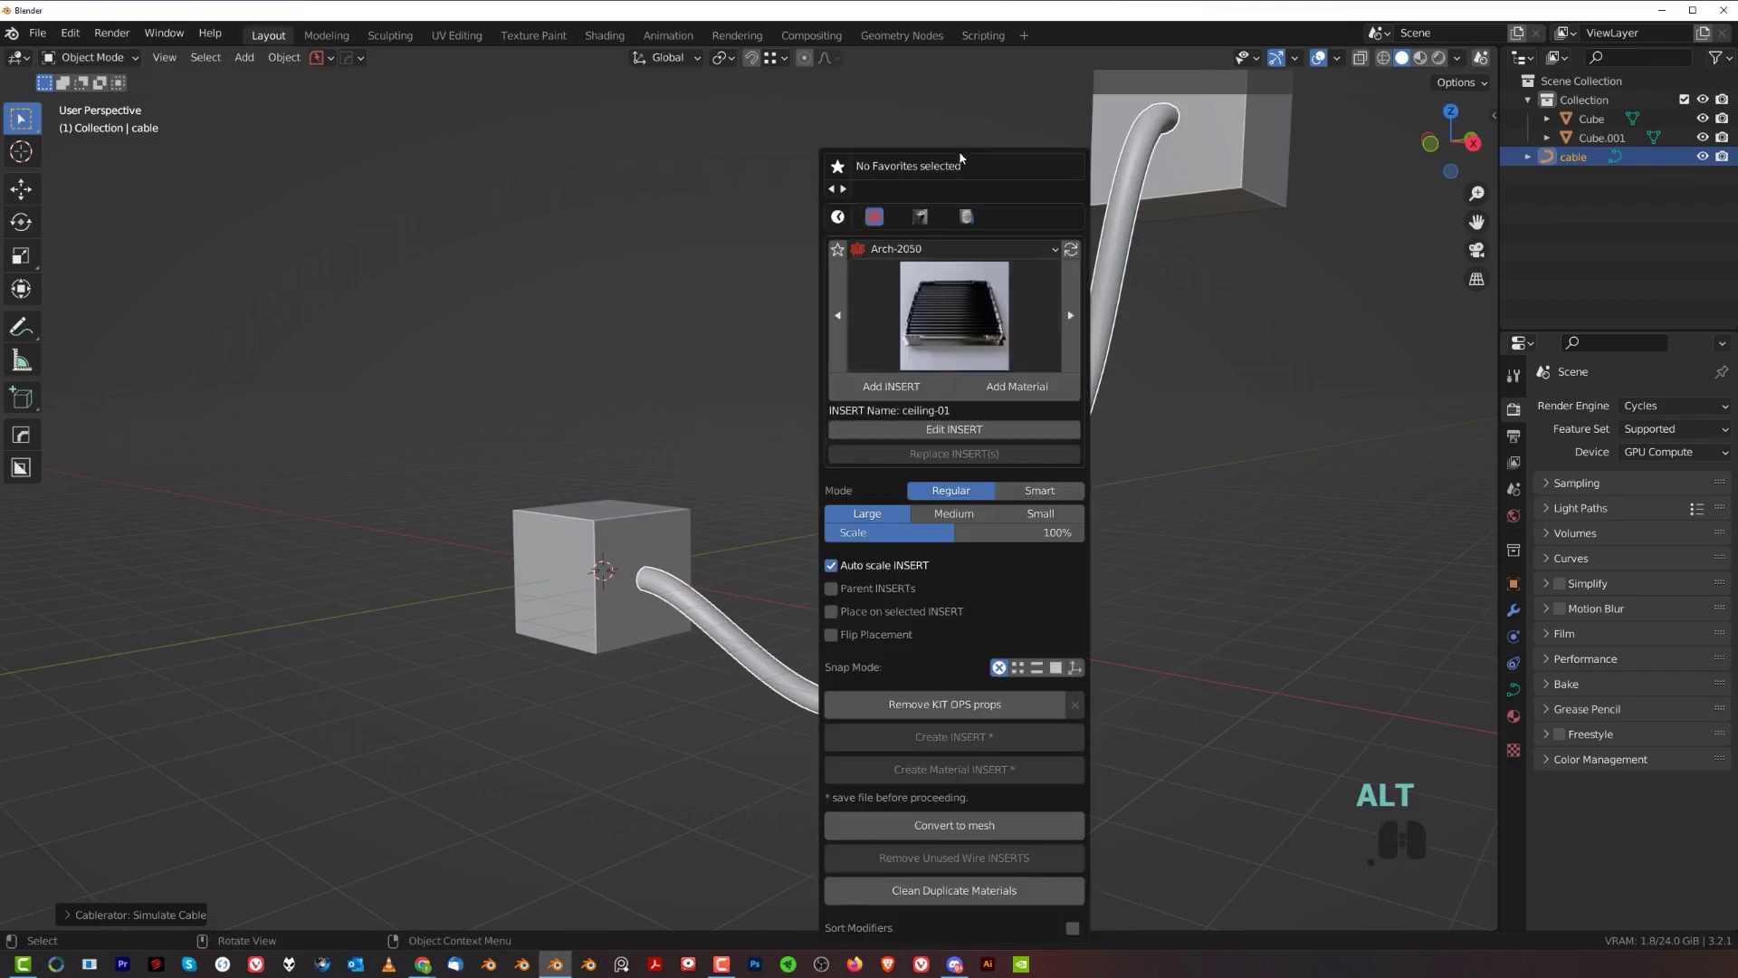
drag(965, 156, 1028, 117)
click(1007, 213)
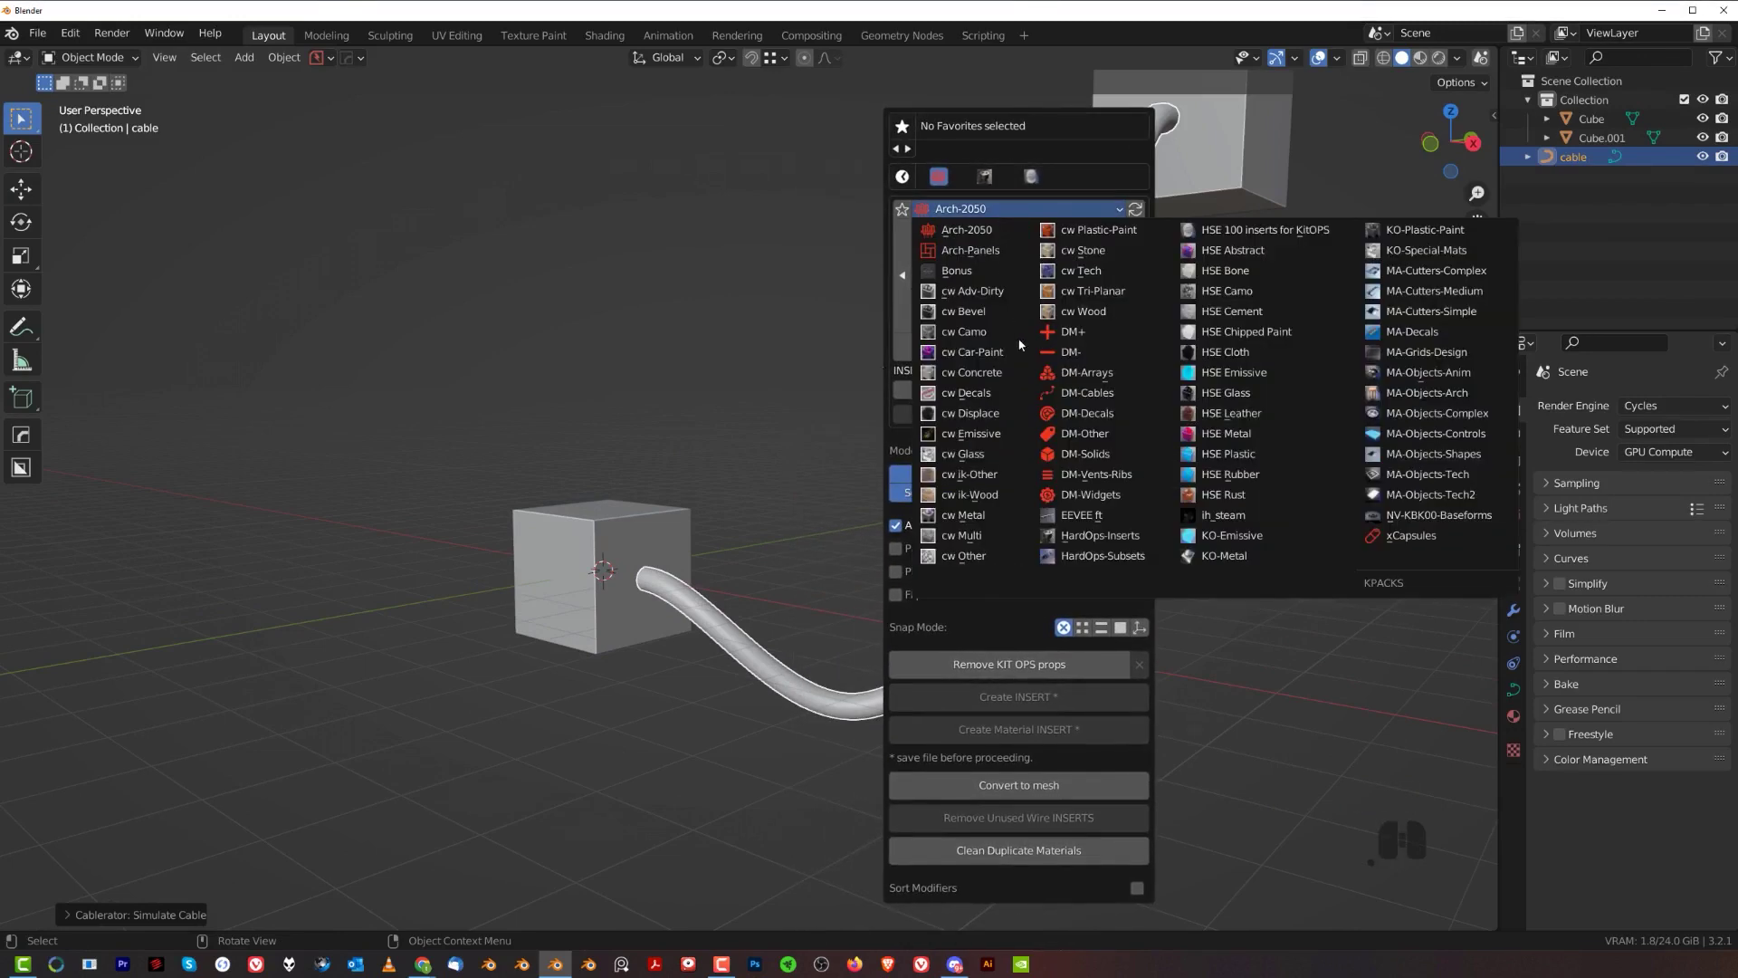
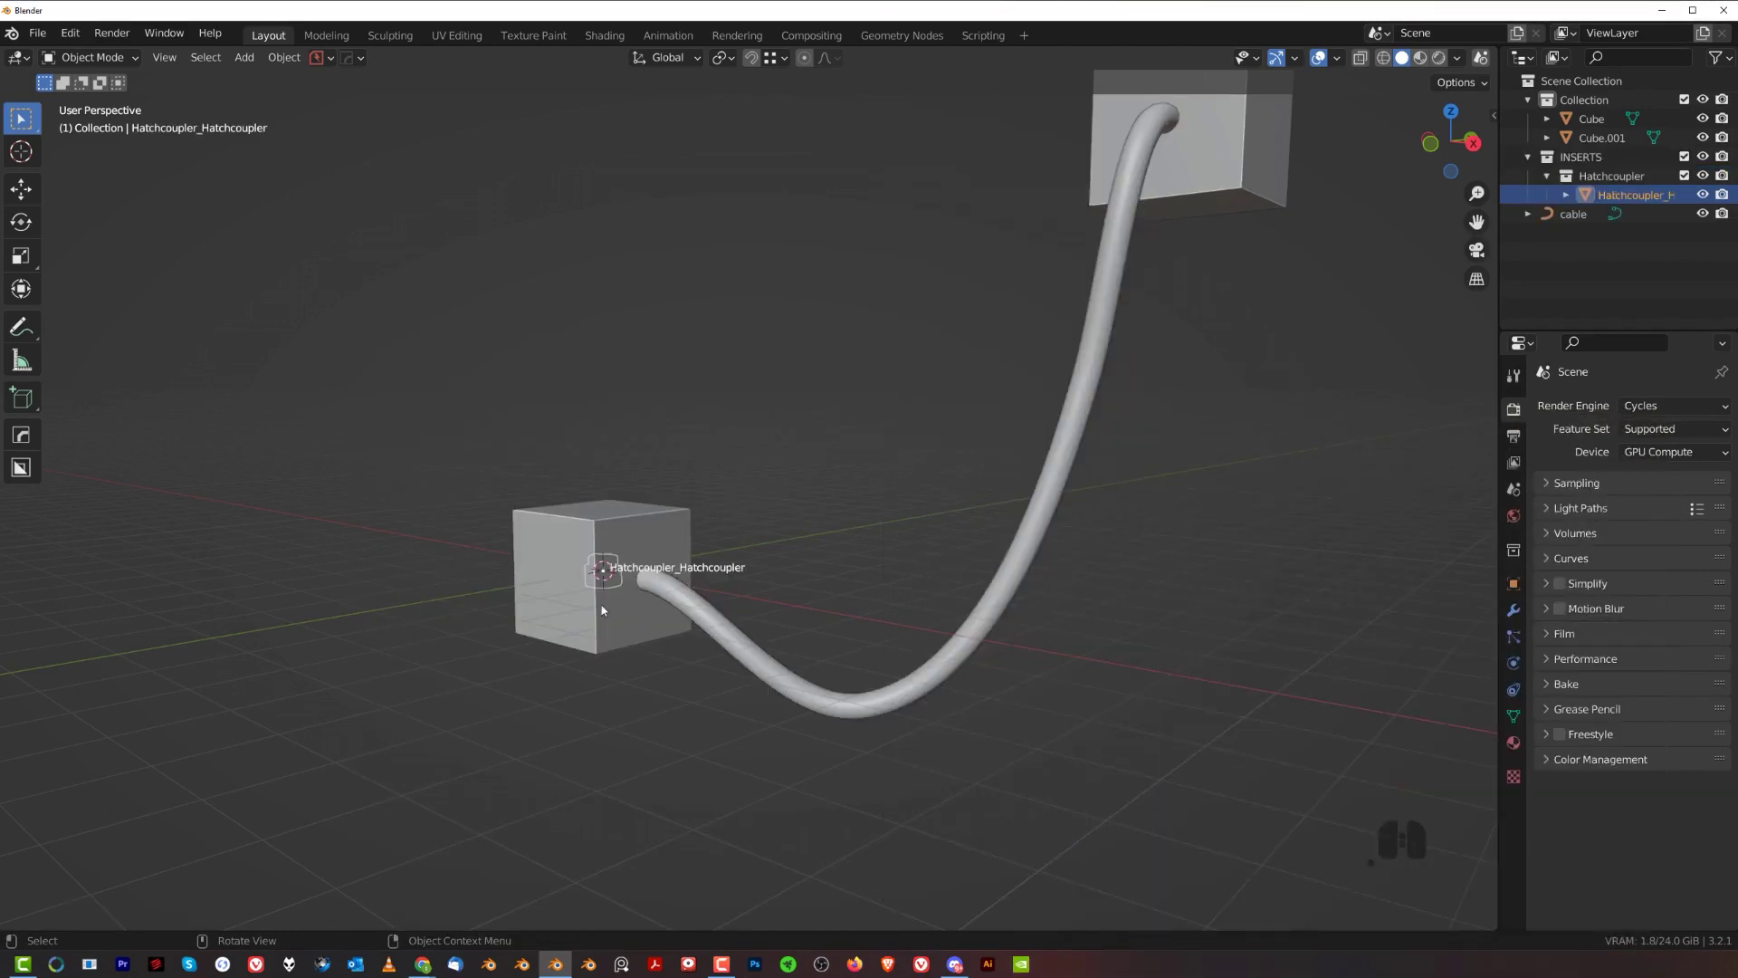
- Move the Hatchcoupler along Y beside the lower cube and show its Material properties
key(g)
key(y)
click(794, 584)
middle_click(835, 581)
click(1523, 587)
drag(1639, 810, 1549, 846)
click(1549, 846)
middle_click(1597, 822)
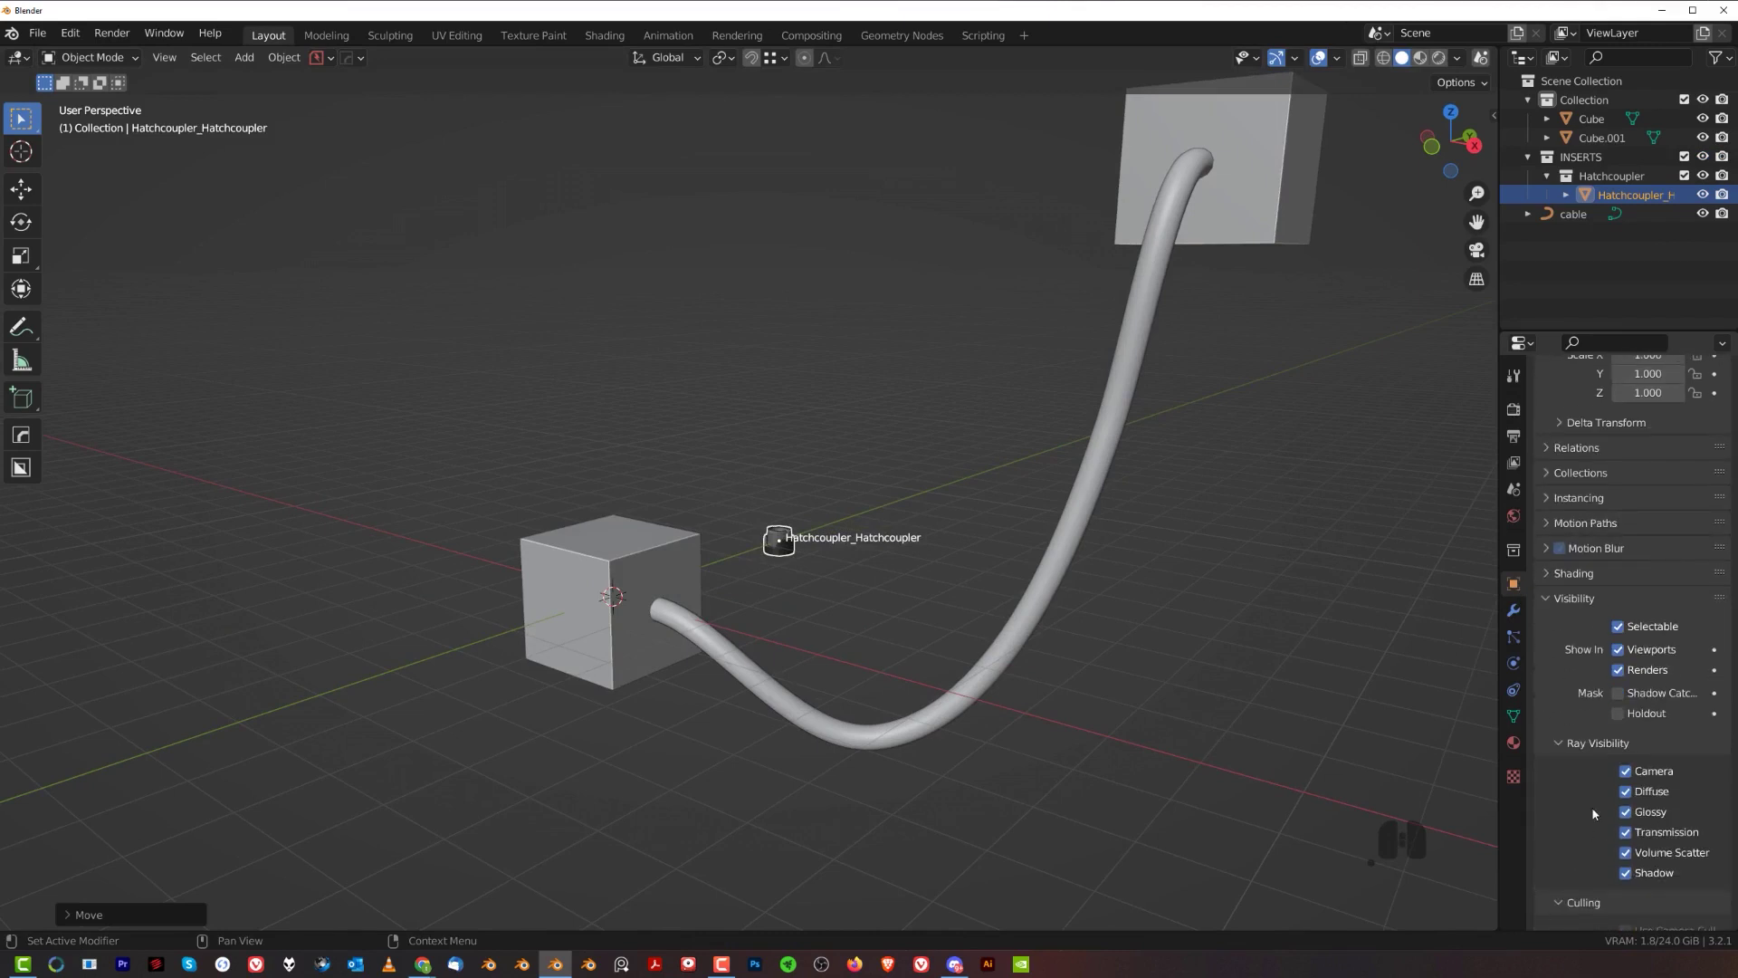
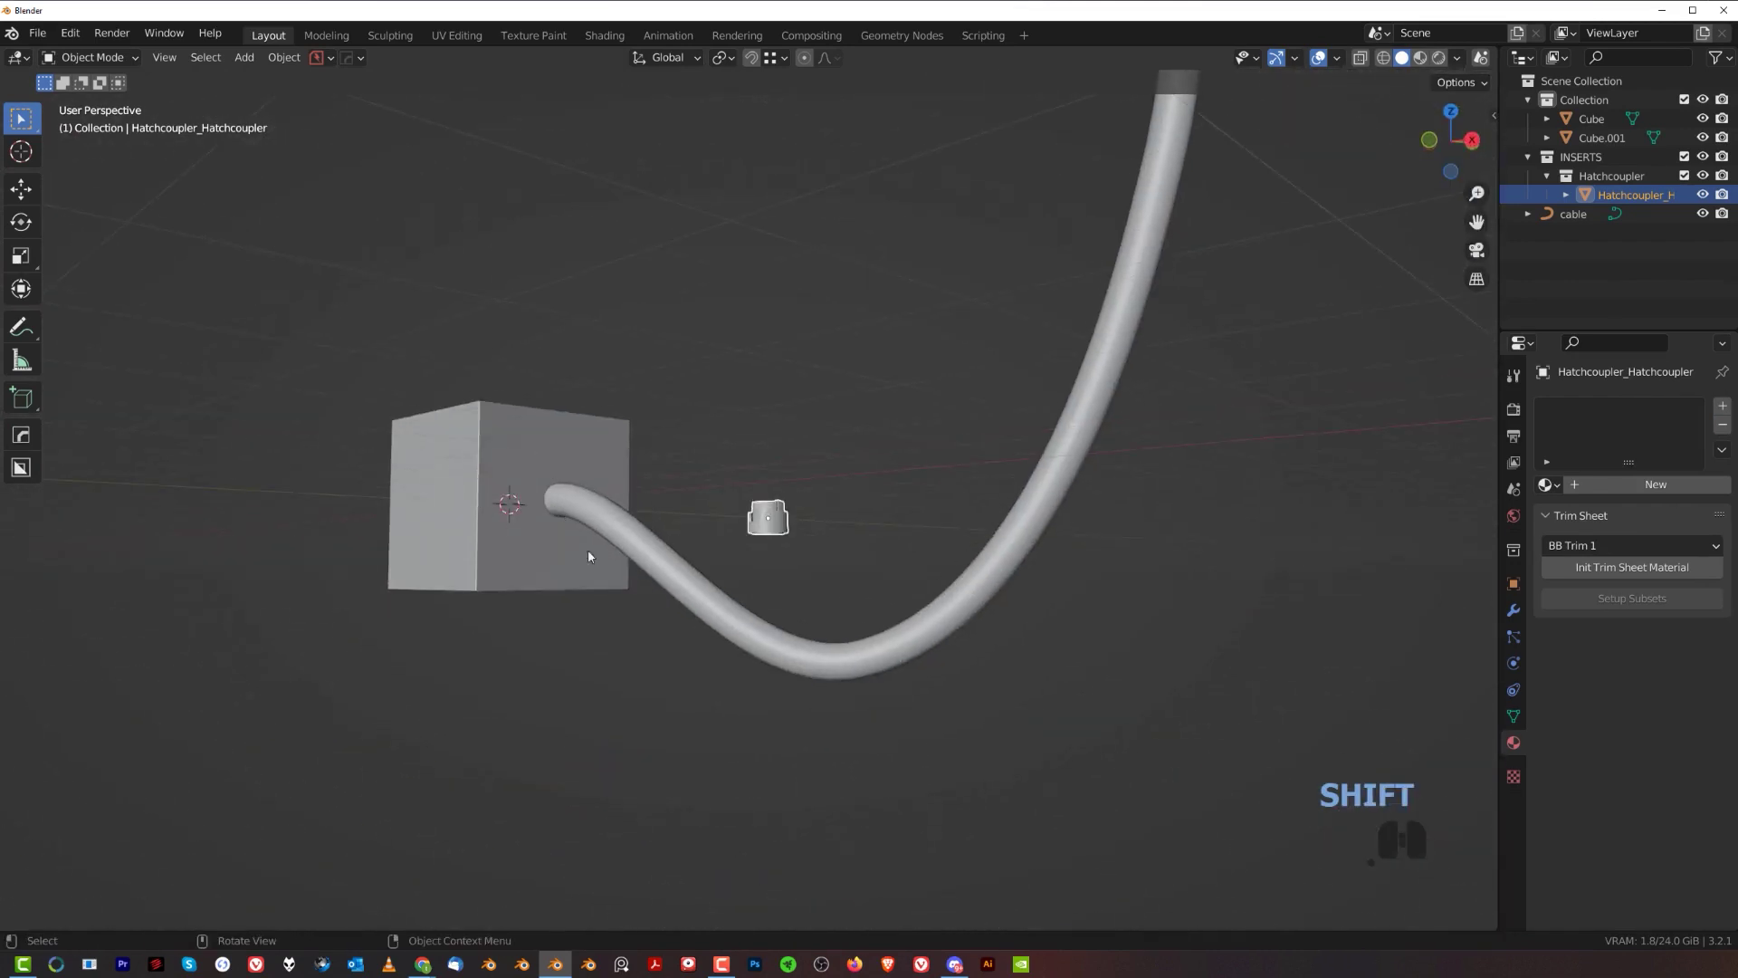
- Select the cable curve so its properties show, with both cubes in view
middle_click(857, 560)
middle_click(733, 562)
middle_click(750, 561)
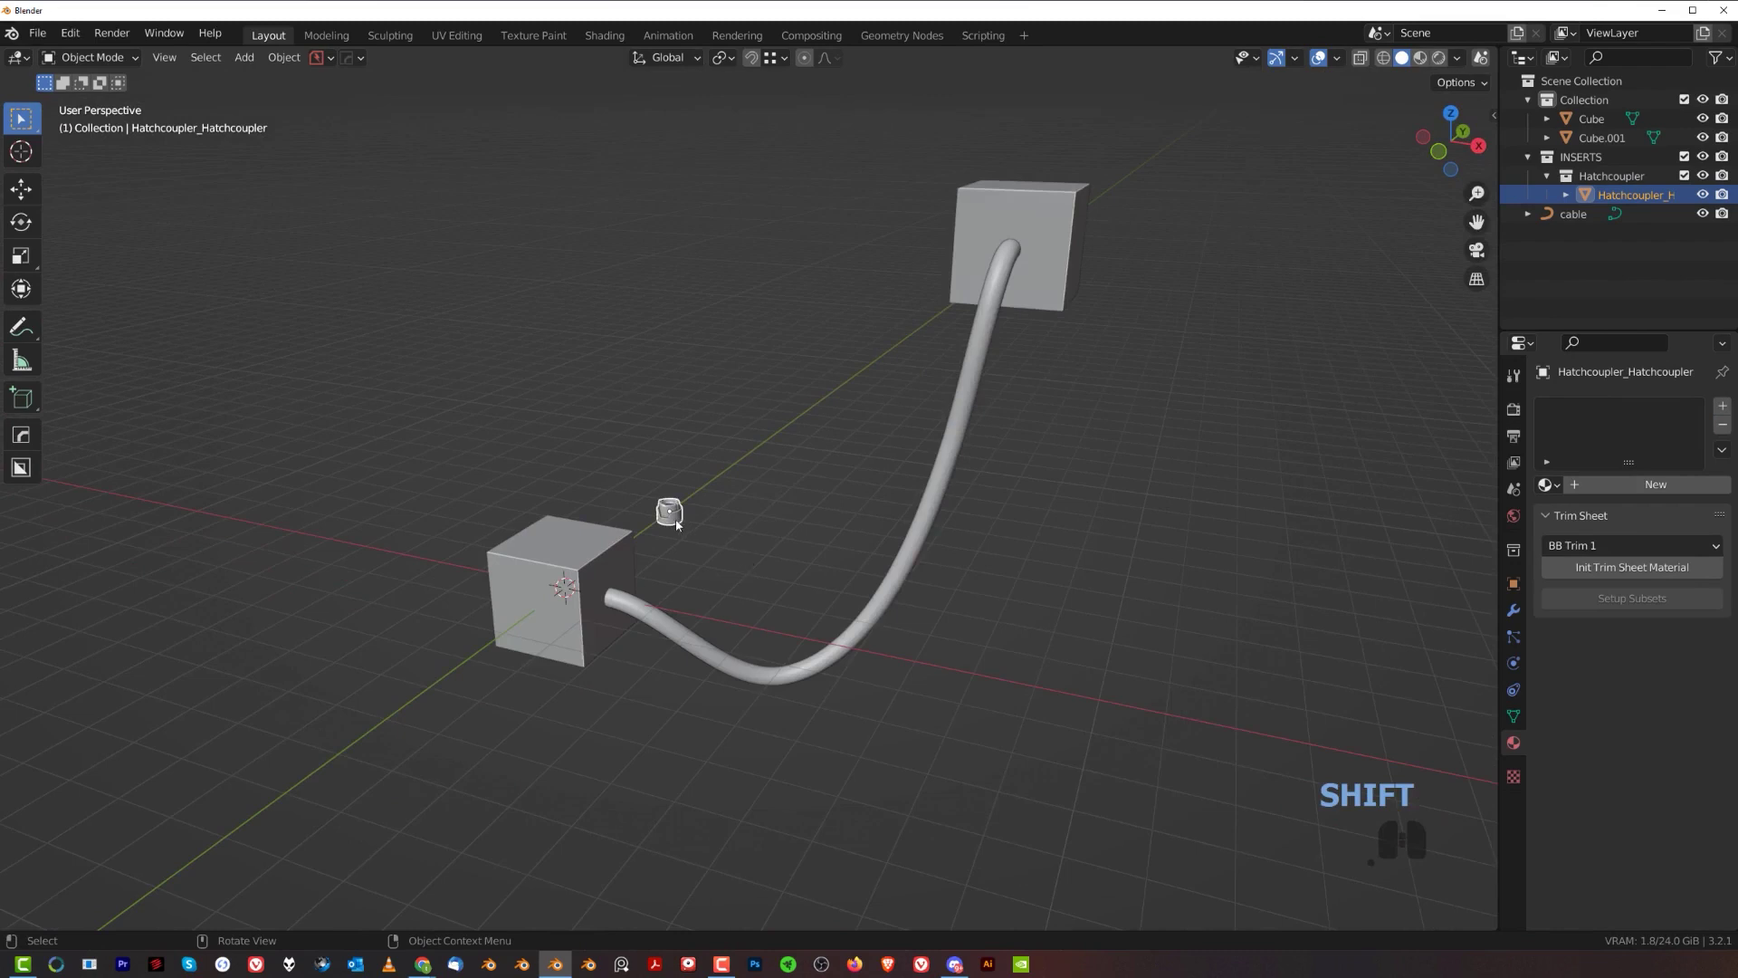
click(679, 519)
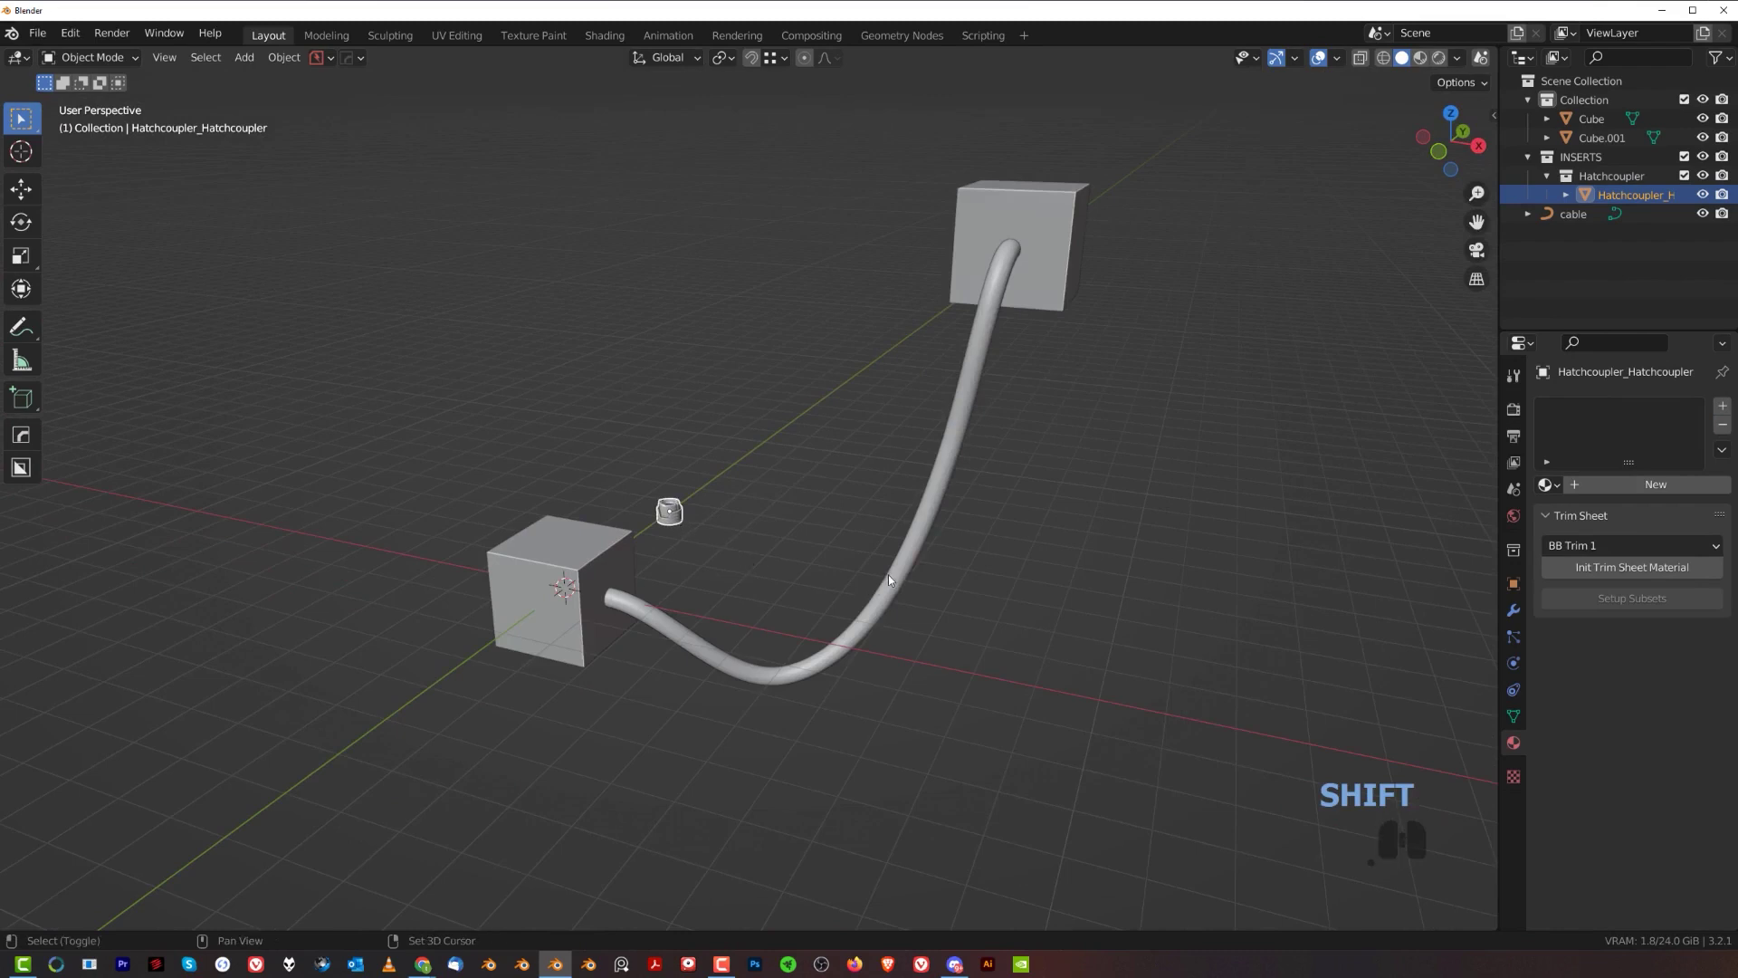
click(893, 578)
middle_click(847, 578)
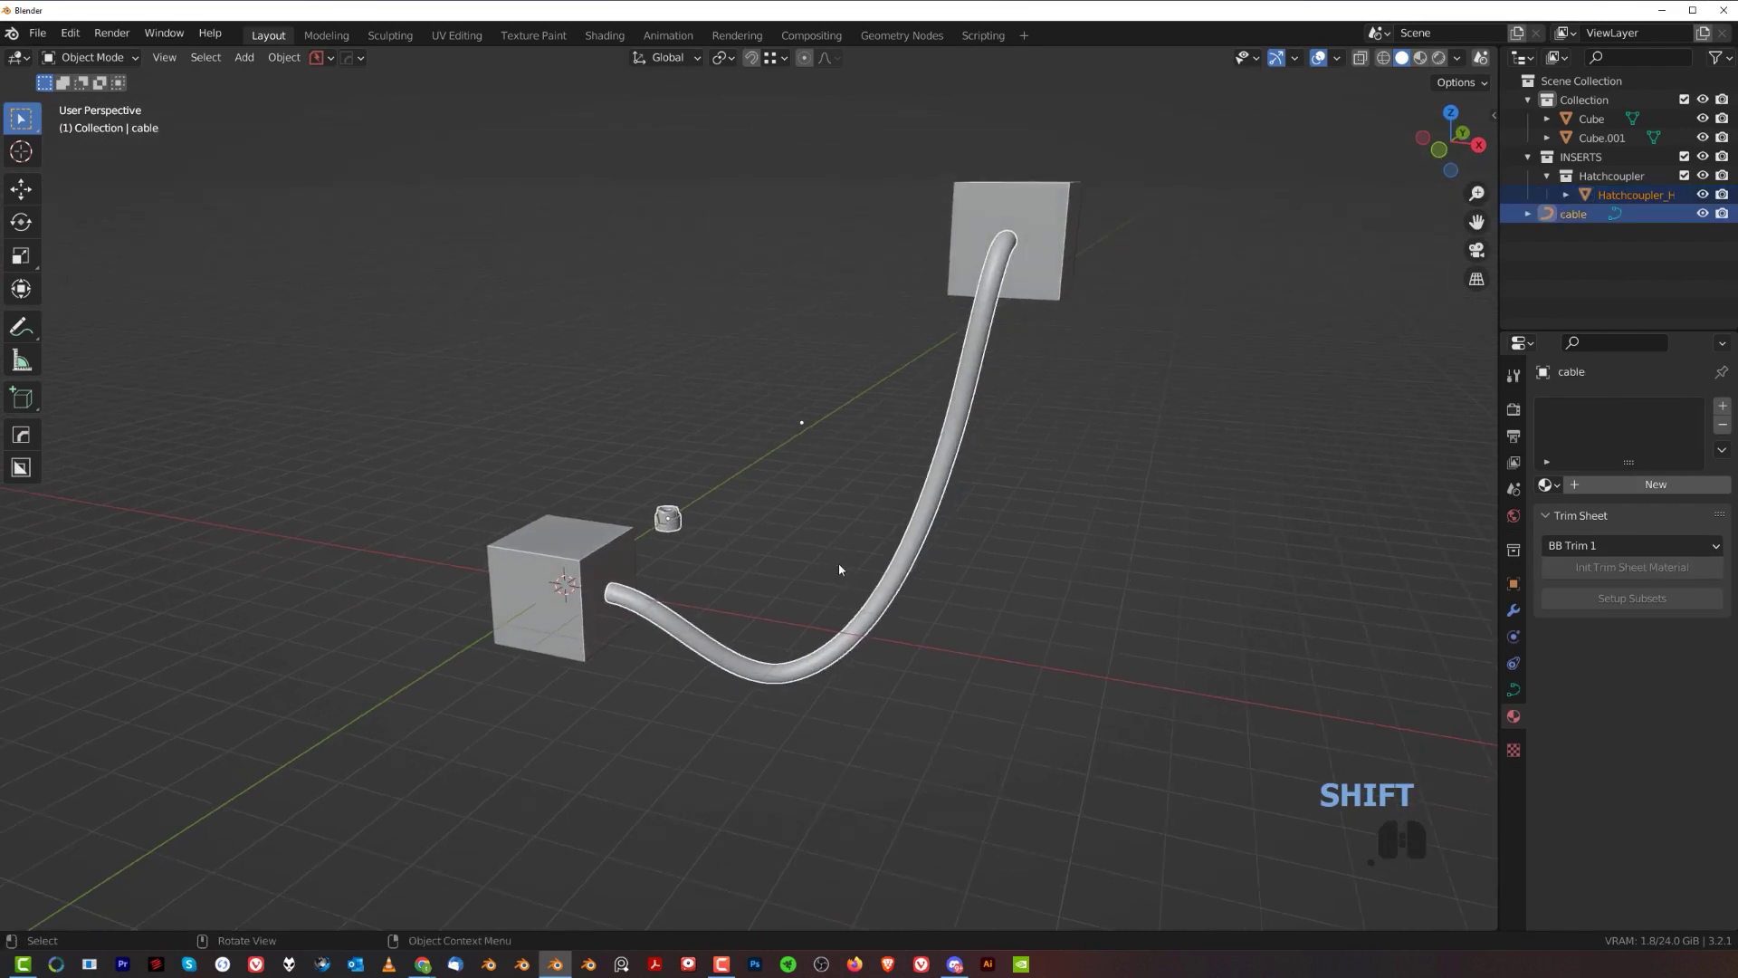
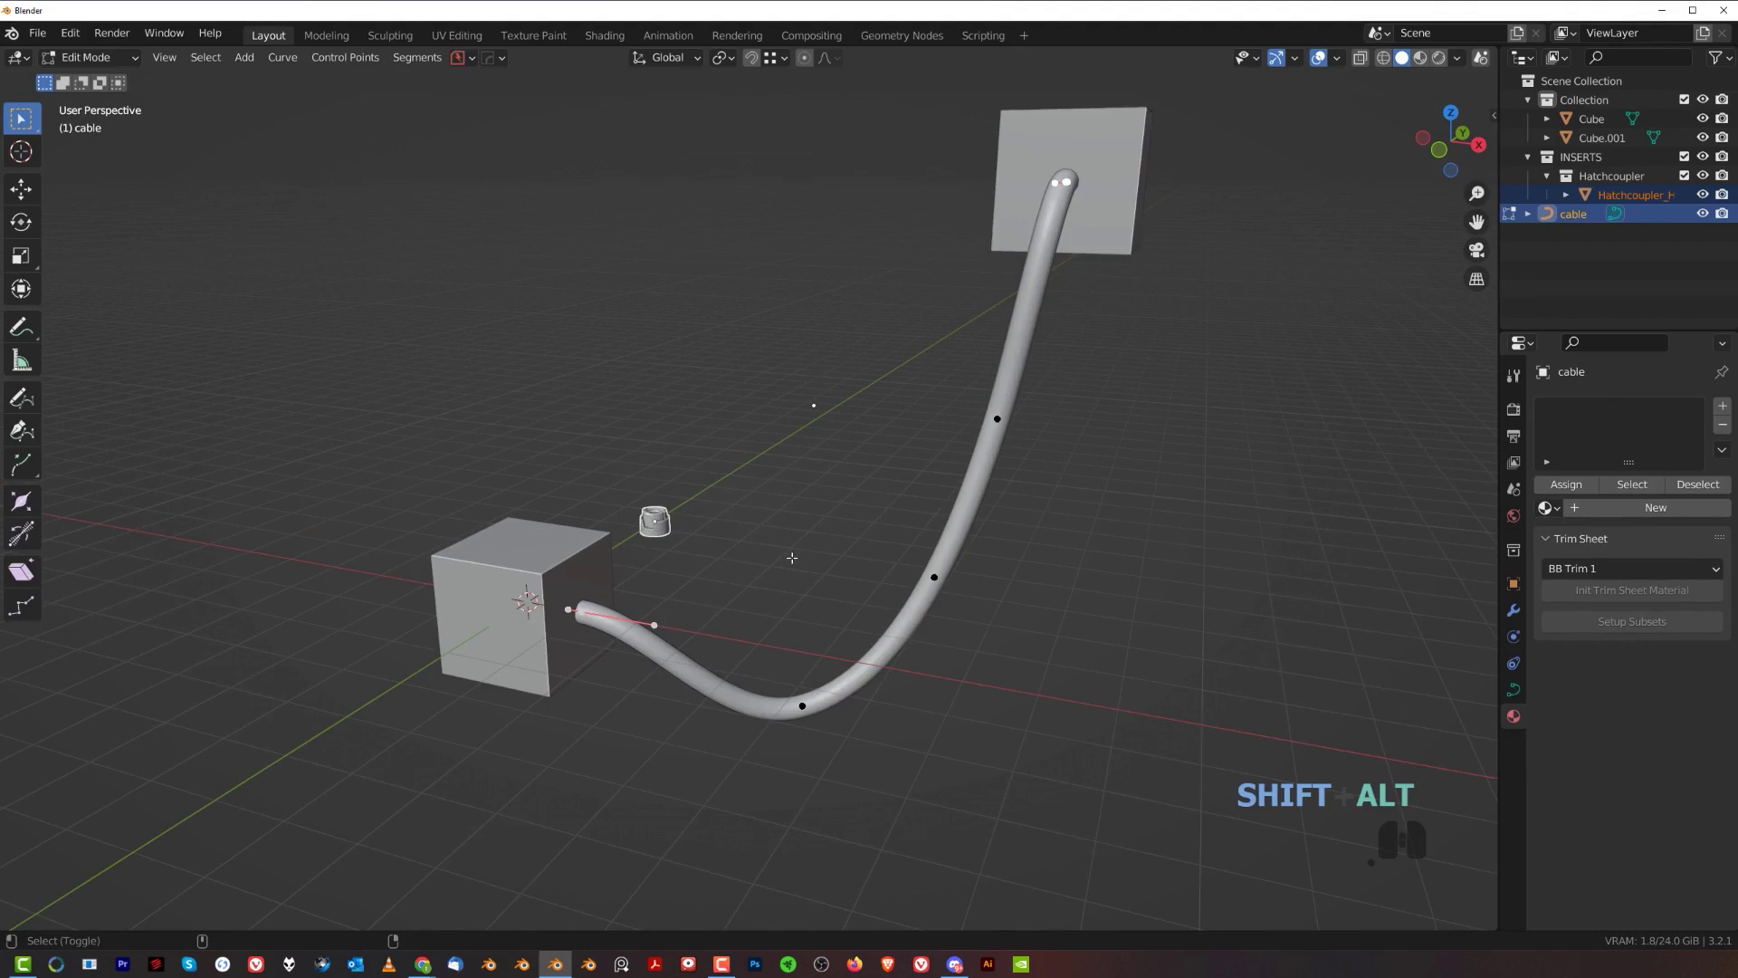
- Add hatchcoupler connectors onto both cable end points with Cablerator's Add Connectors
key(shift+alt+c)
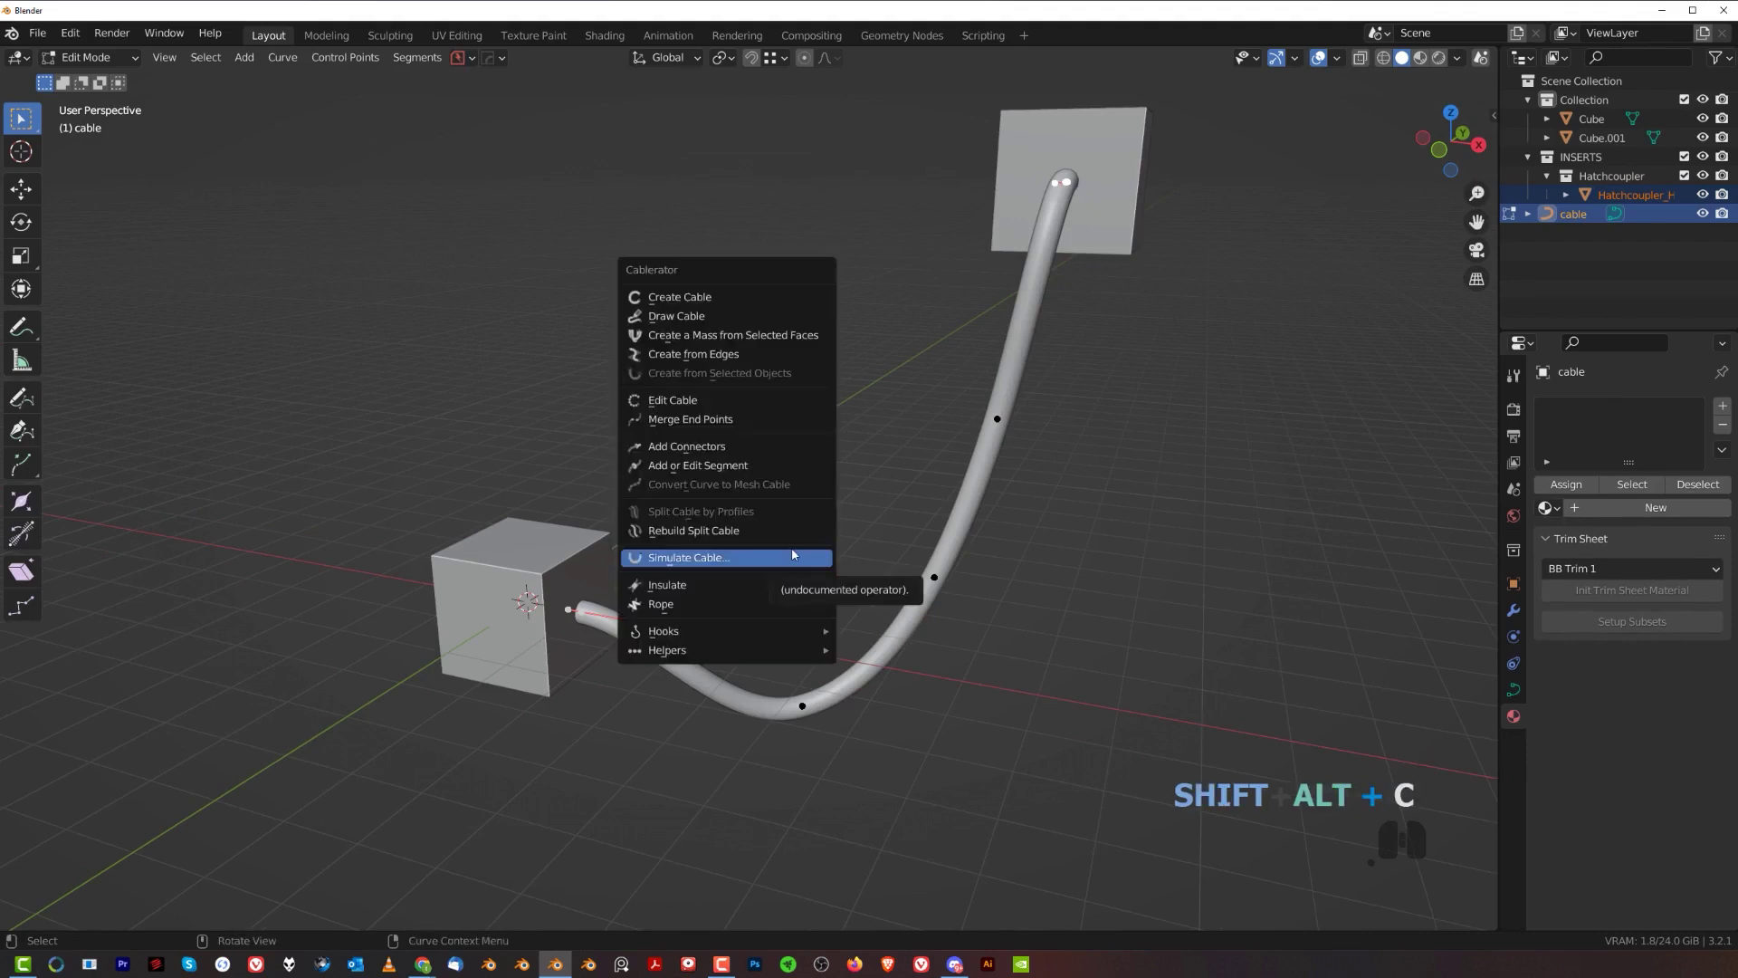
click(798, 453)
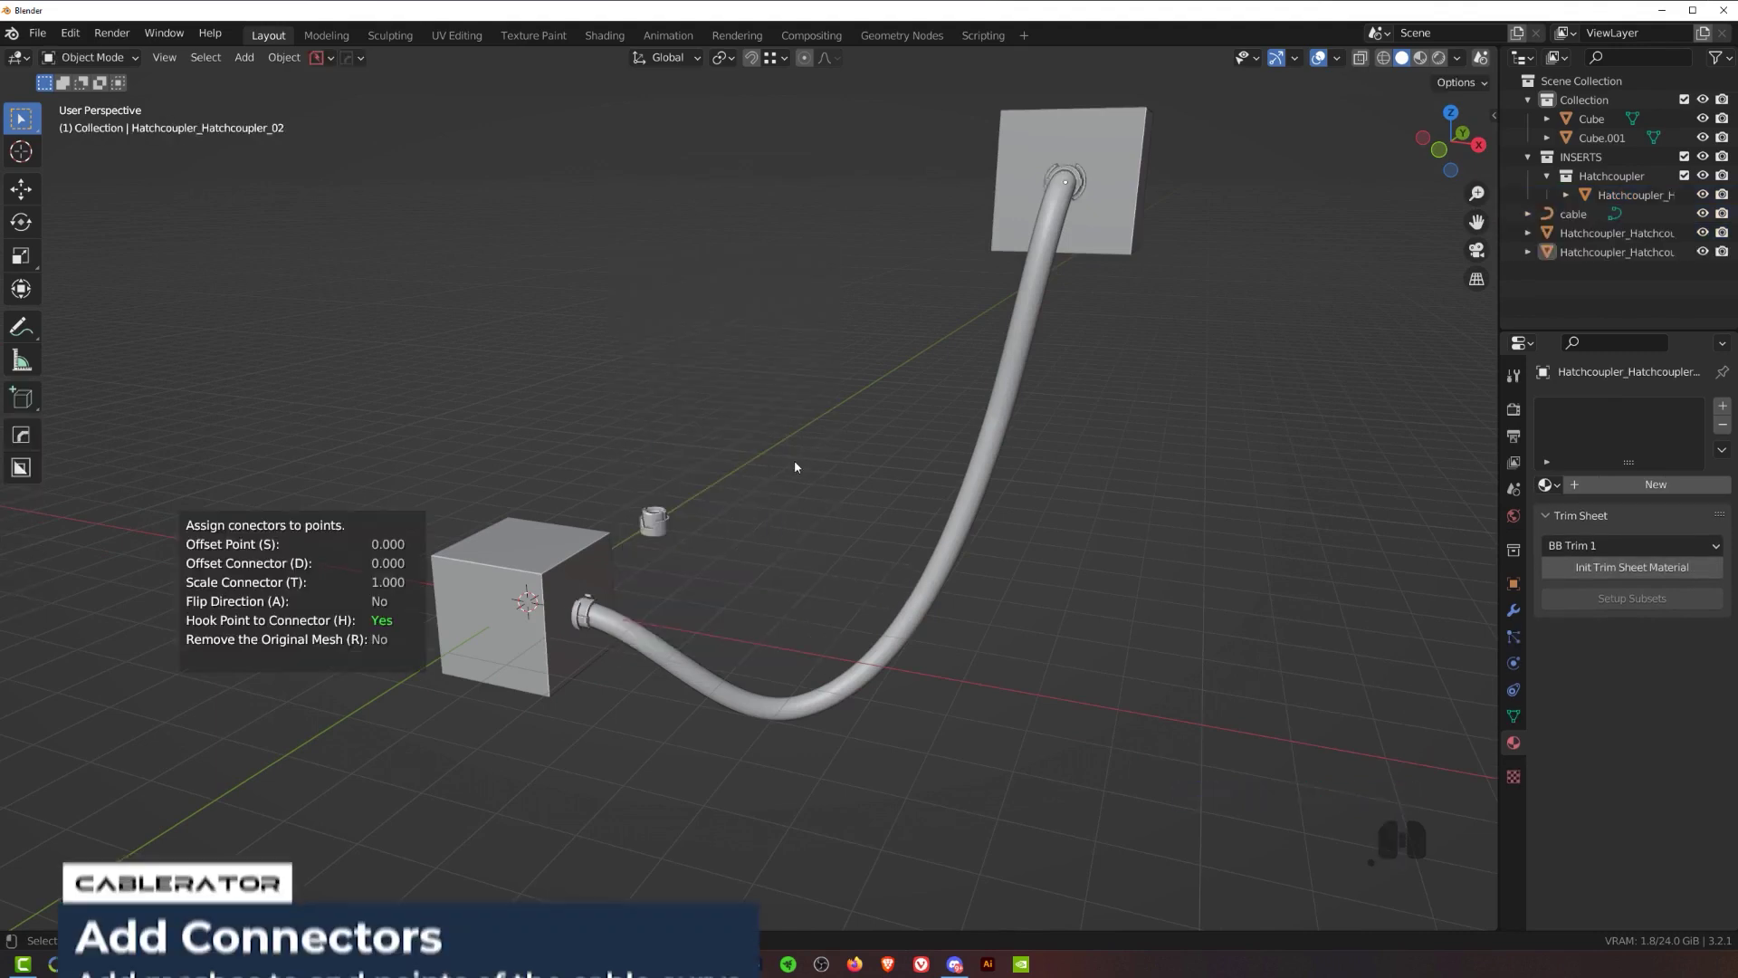
drag(719, 530, 800, 533)
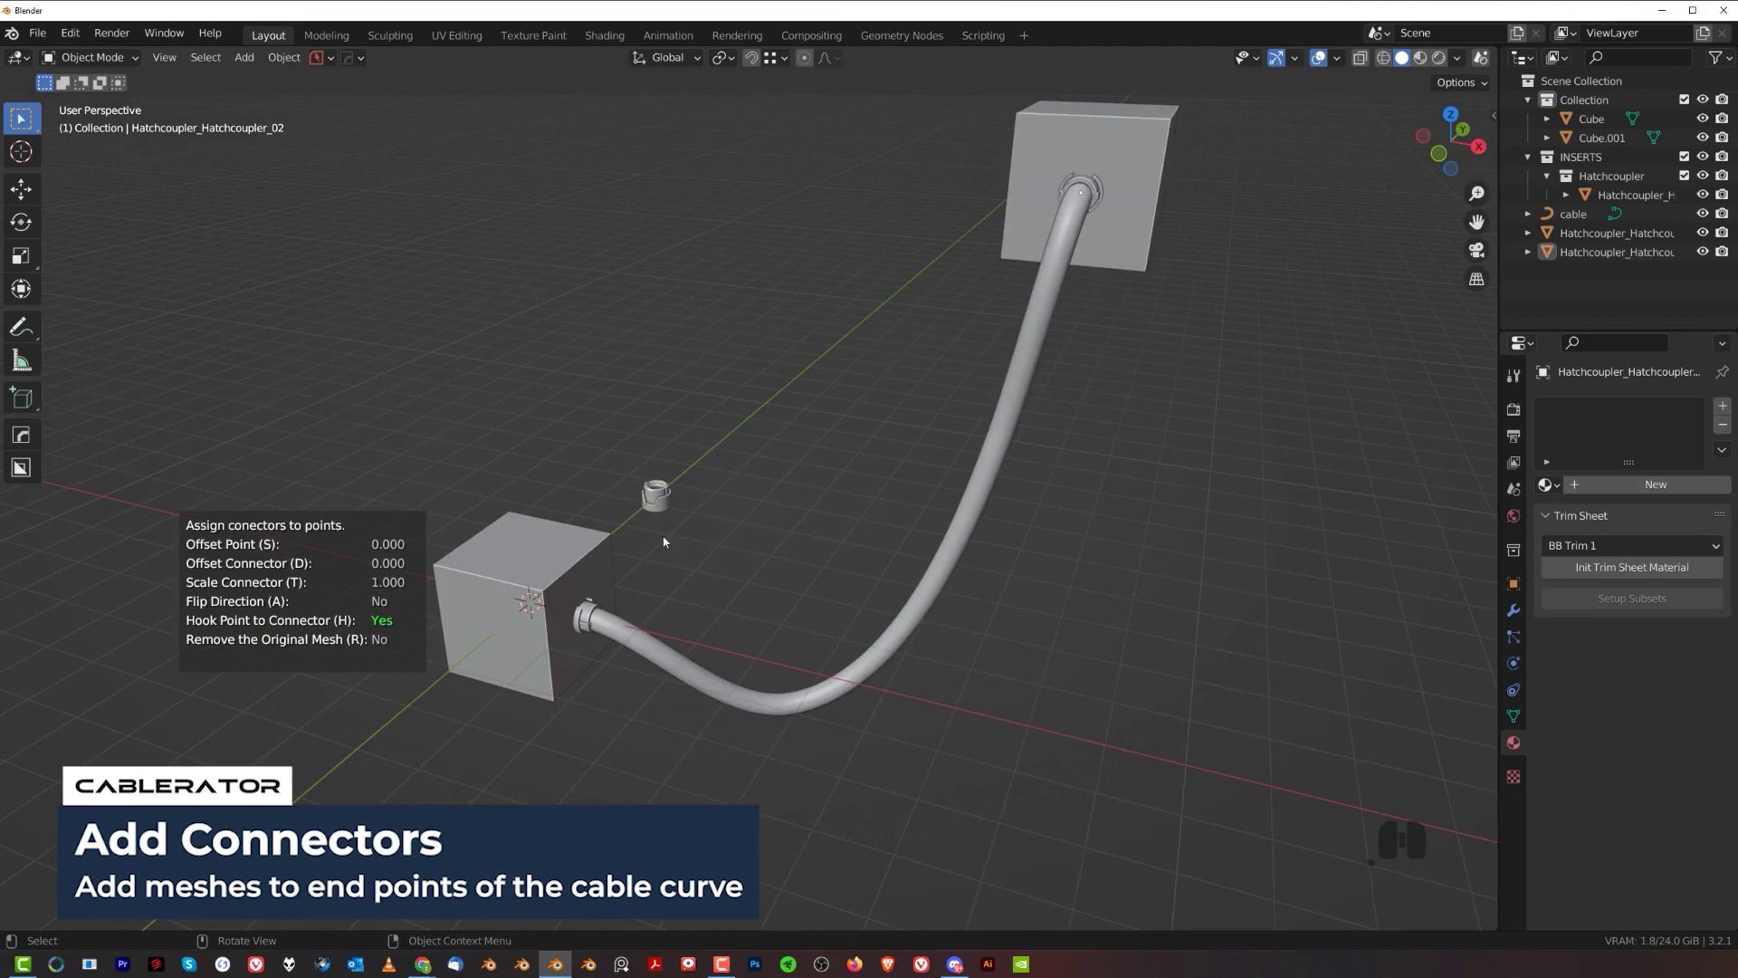
middle_click(728, 577)
middle_click(732, 548)
- Set the connector offset (D) and enlarge the connectors to about 1.09 scale (T)
key(d)
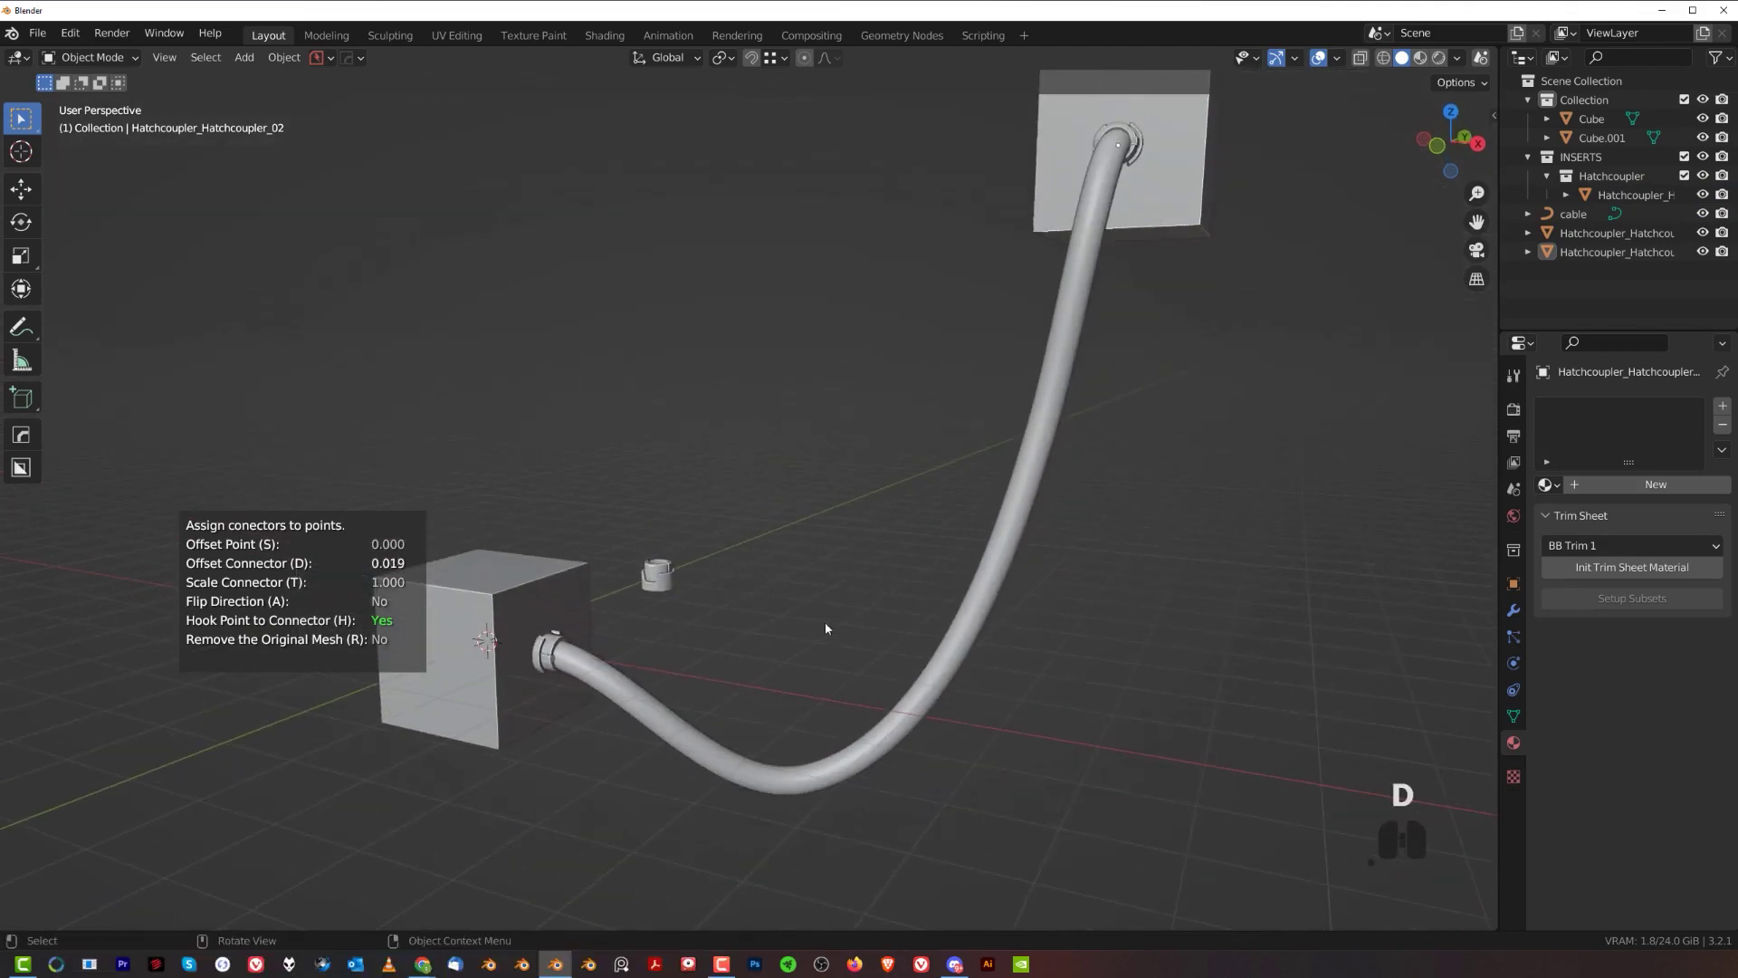
click(918, 684)
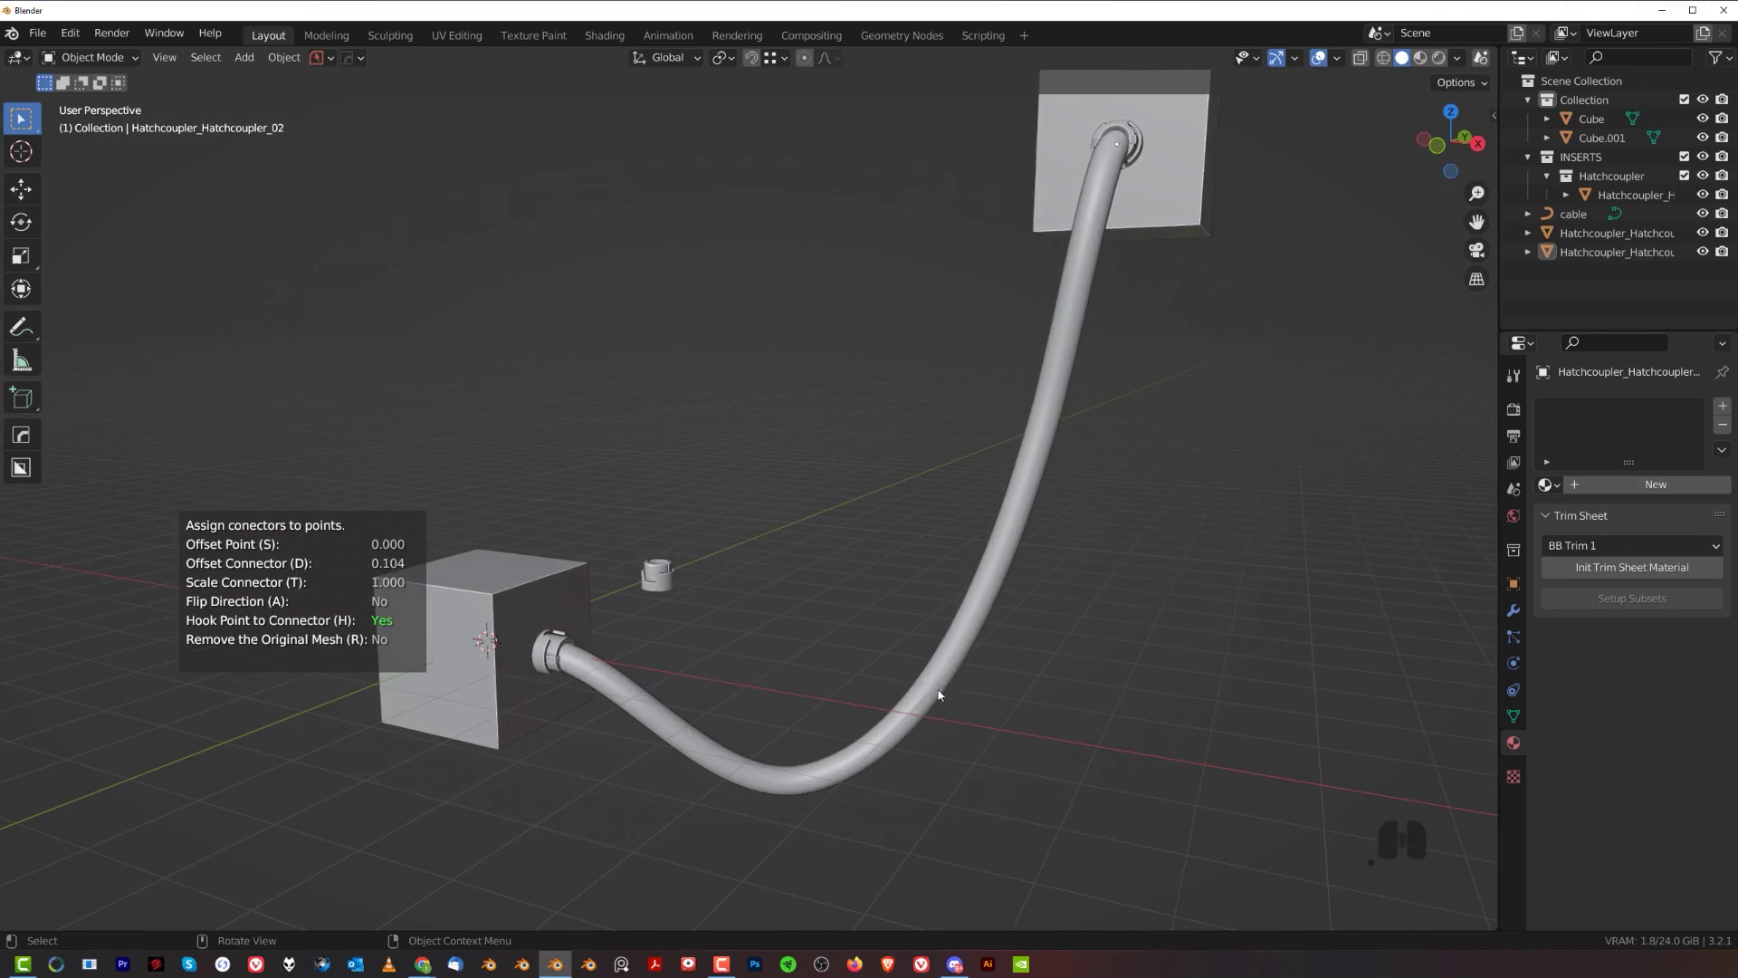
key(t)
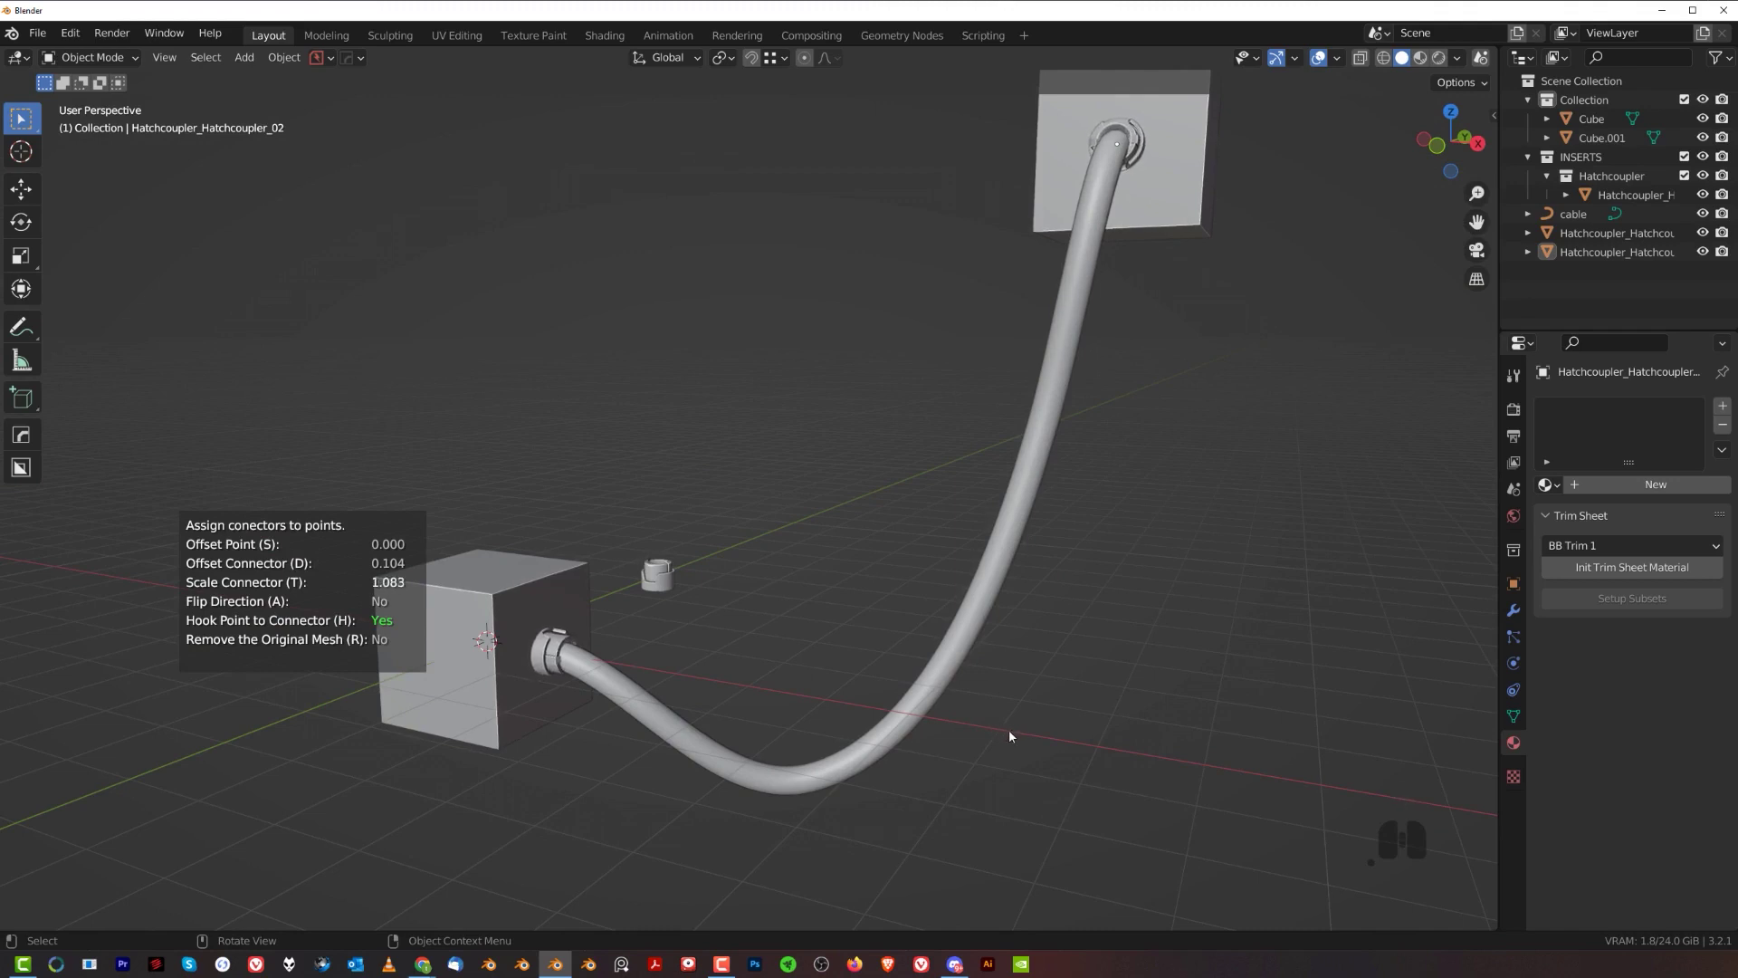
click(1015, 735)
middle_click(645, 627)
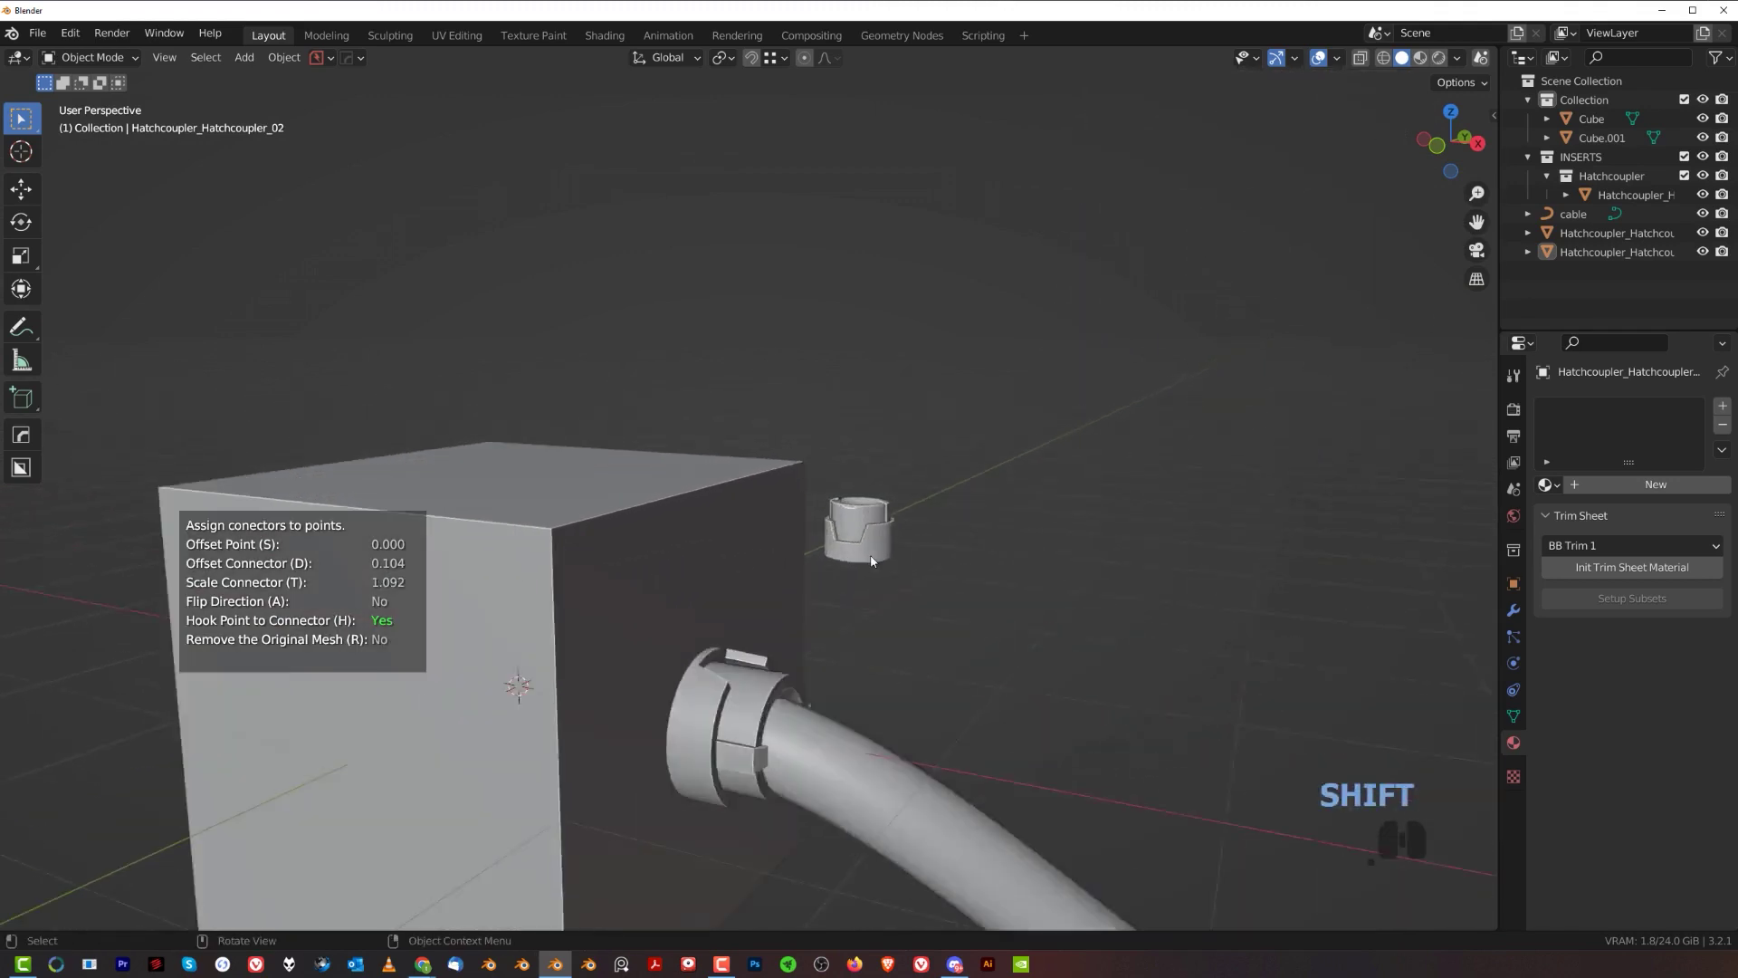
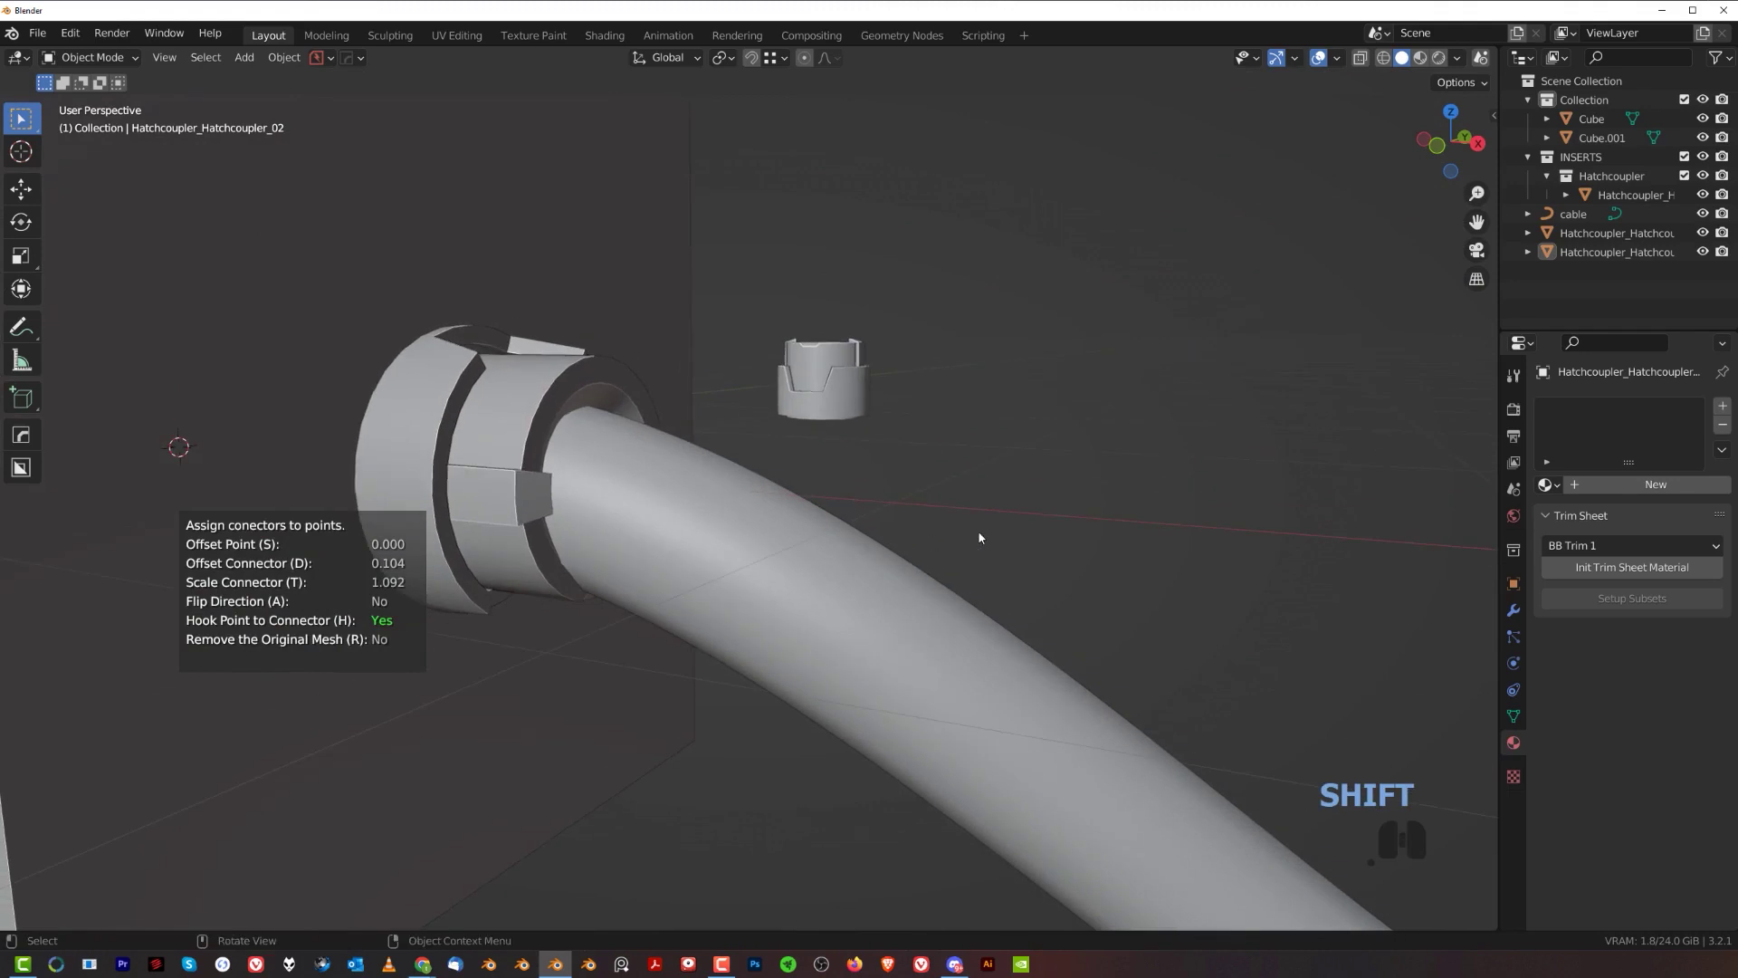
- Offset the cable end points (S) so the connectors meet the cube faces
key(s)
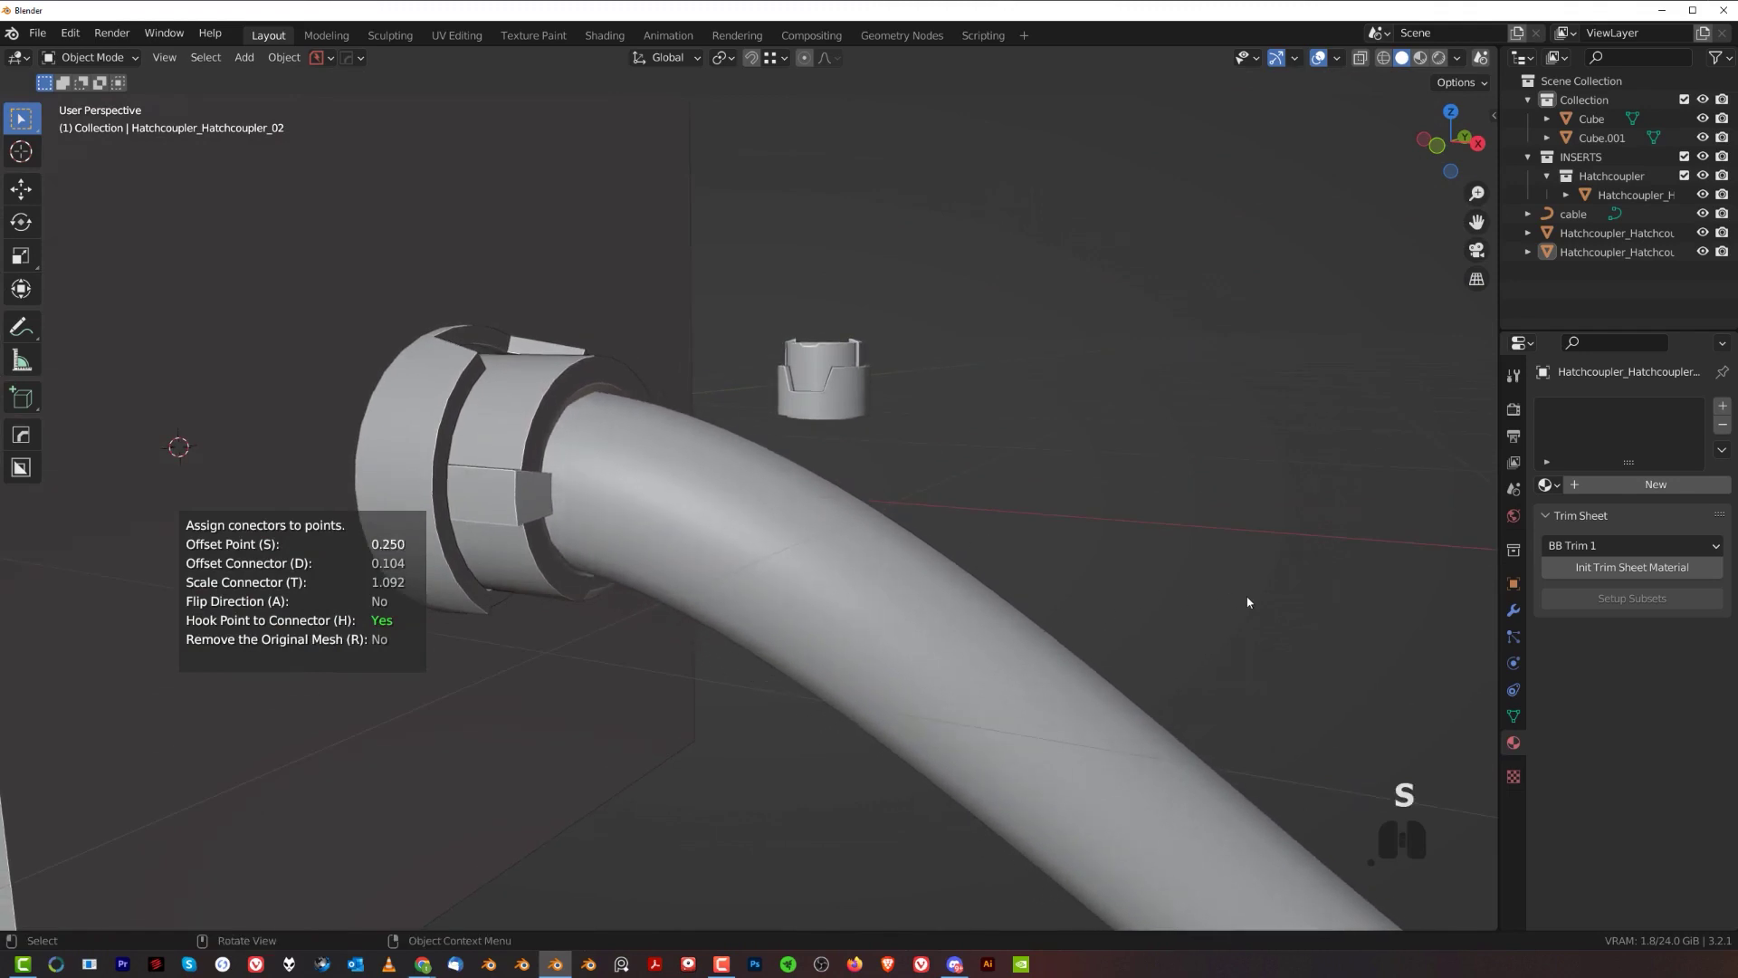
click(1252, 601)
middle_click(821, 561)
middle_click(886, 585)
drag(927, 464, 907, 551)
drag(872, 525, 889, 462)
middle_click(884, 486)
middle_click(881, 479)
- Fine-tune the end point offset (A) so both connectors seat against the cubes
key(a)
drag(887, 577, 868, 597)
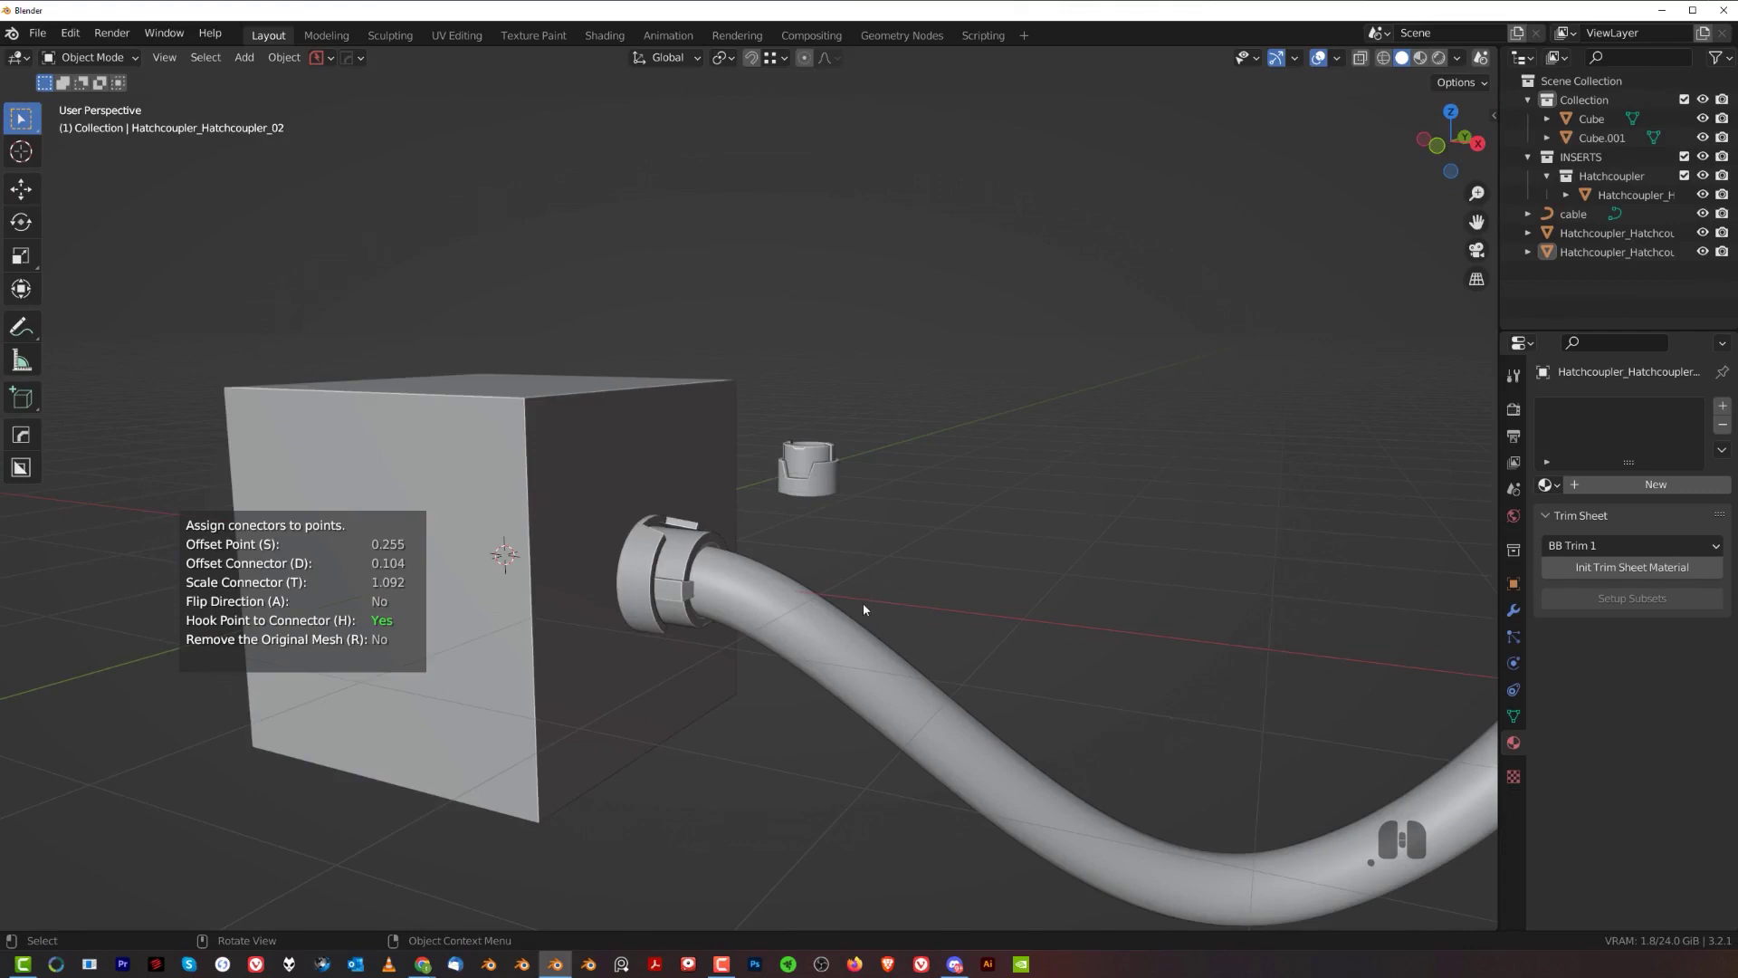
drag(870, 609, 908, 604)
drag(783, 638, 921, 520)
middle_click(817, 567)
drag(673, 590, 395, 684)
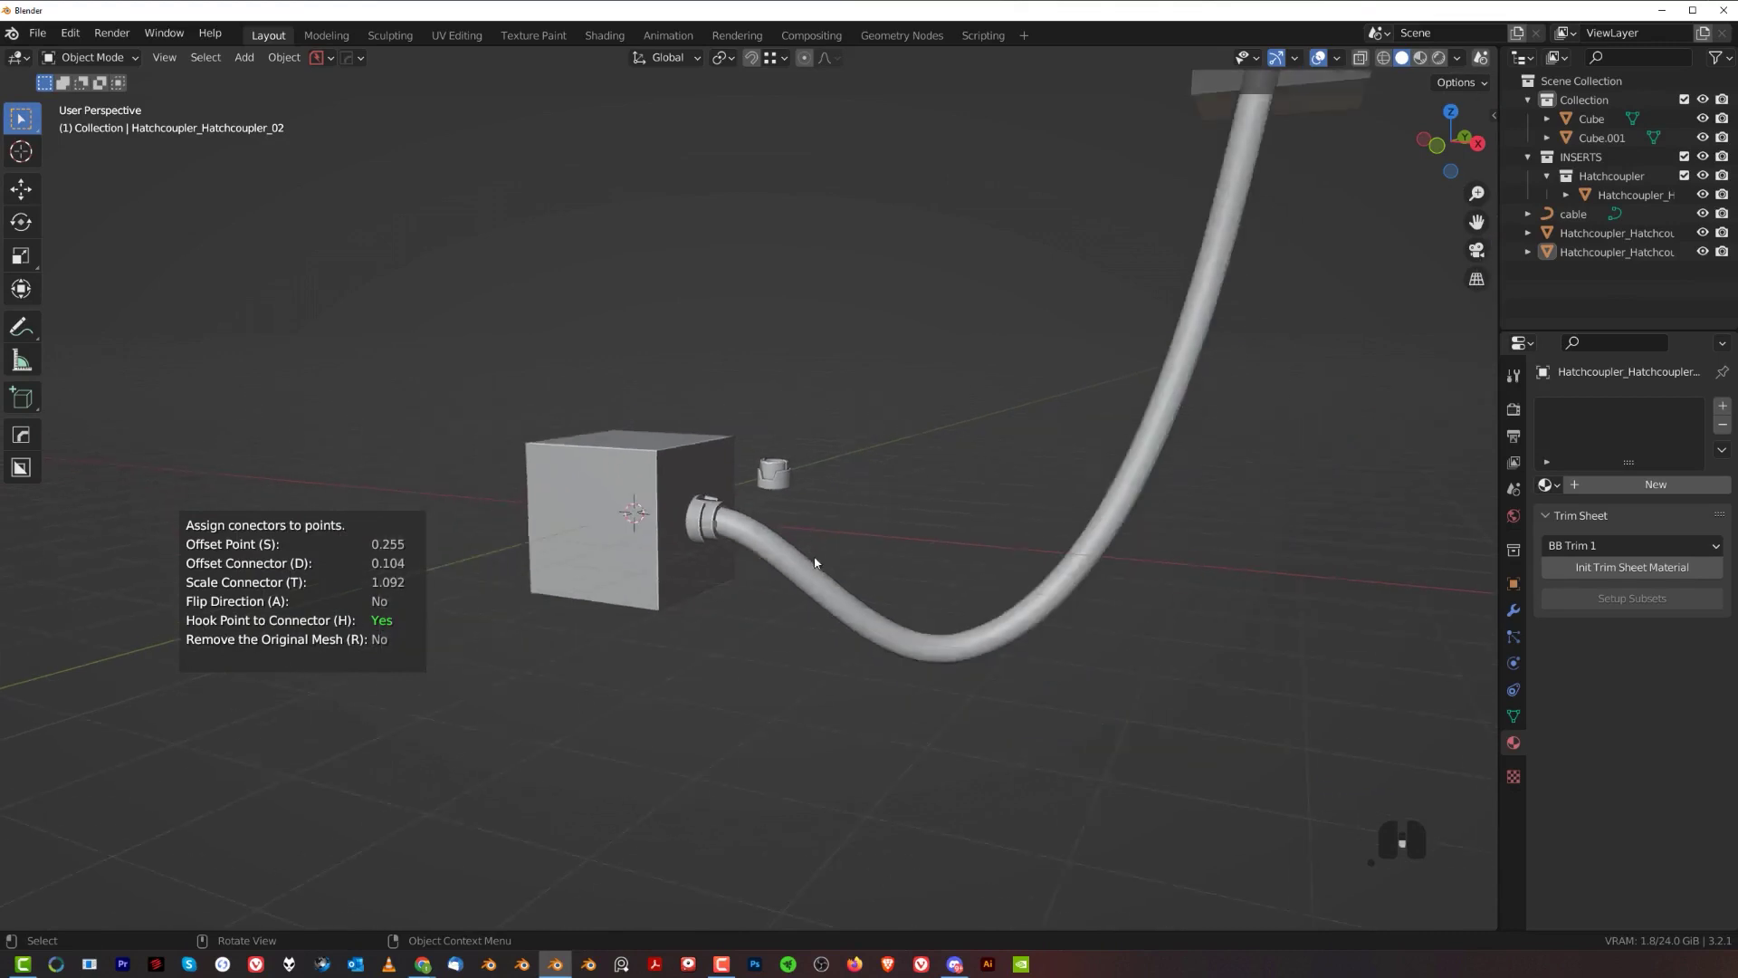
middle_click(722, 533)
middle_click(778, 543)
drag(680, 586, 774, 533)
drag(771, 524, 752, 525)
middle_click(688, 557)
key(g)
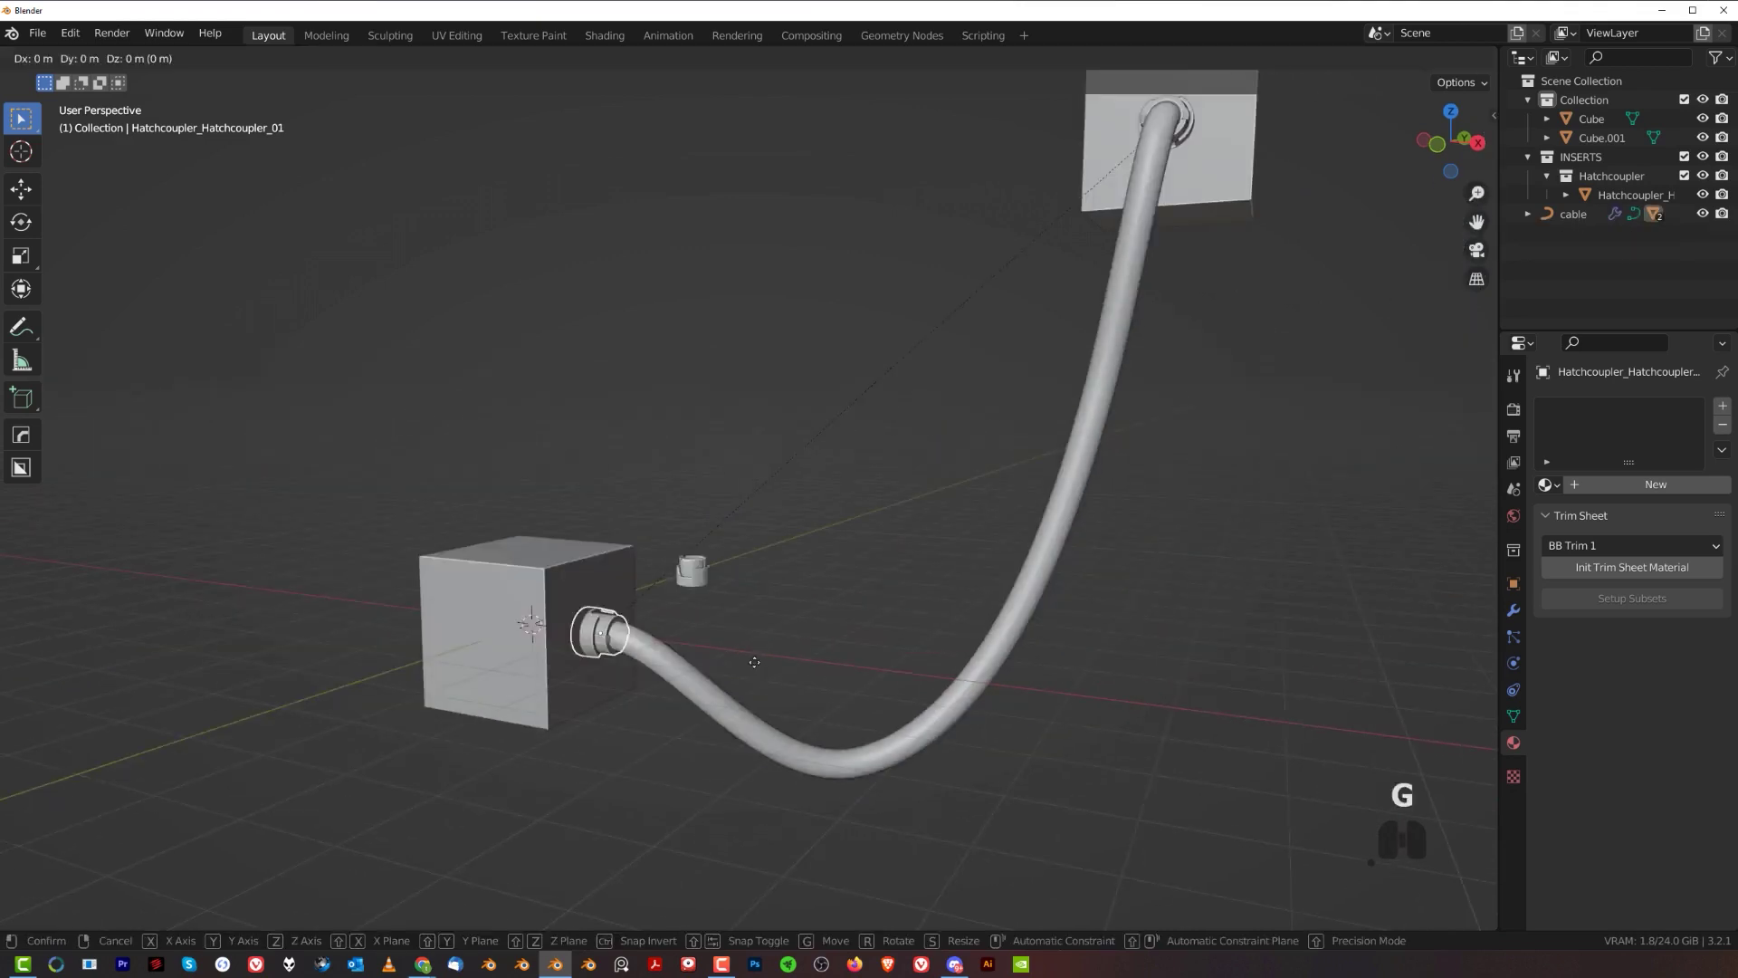
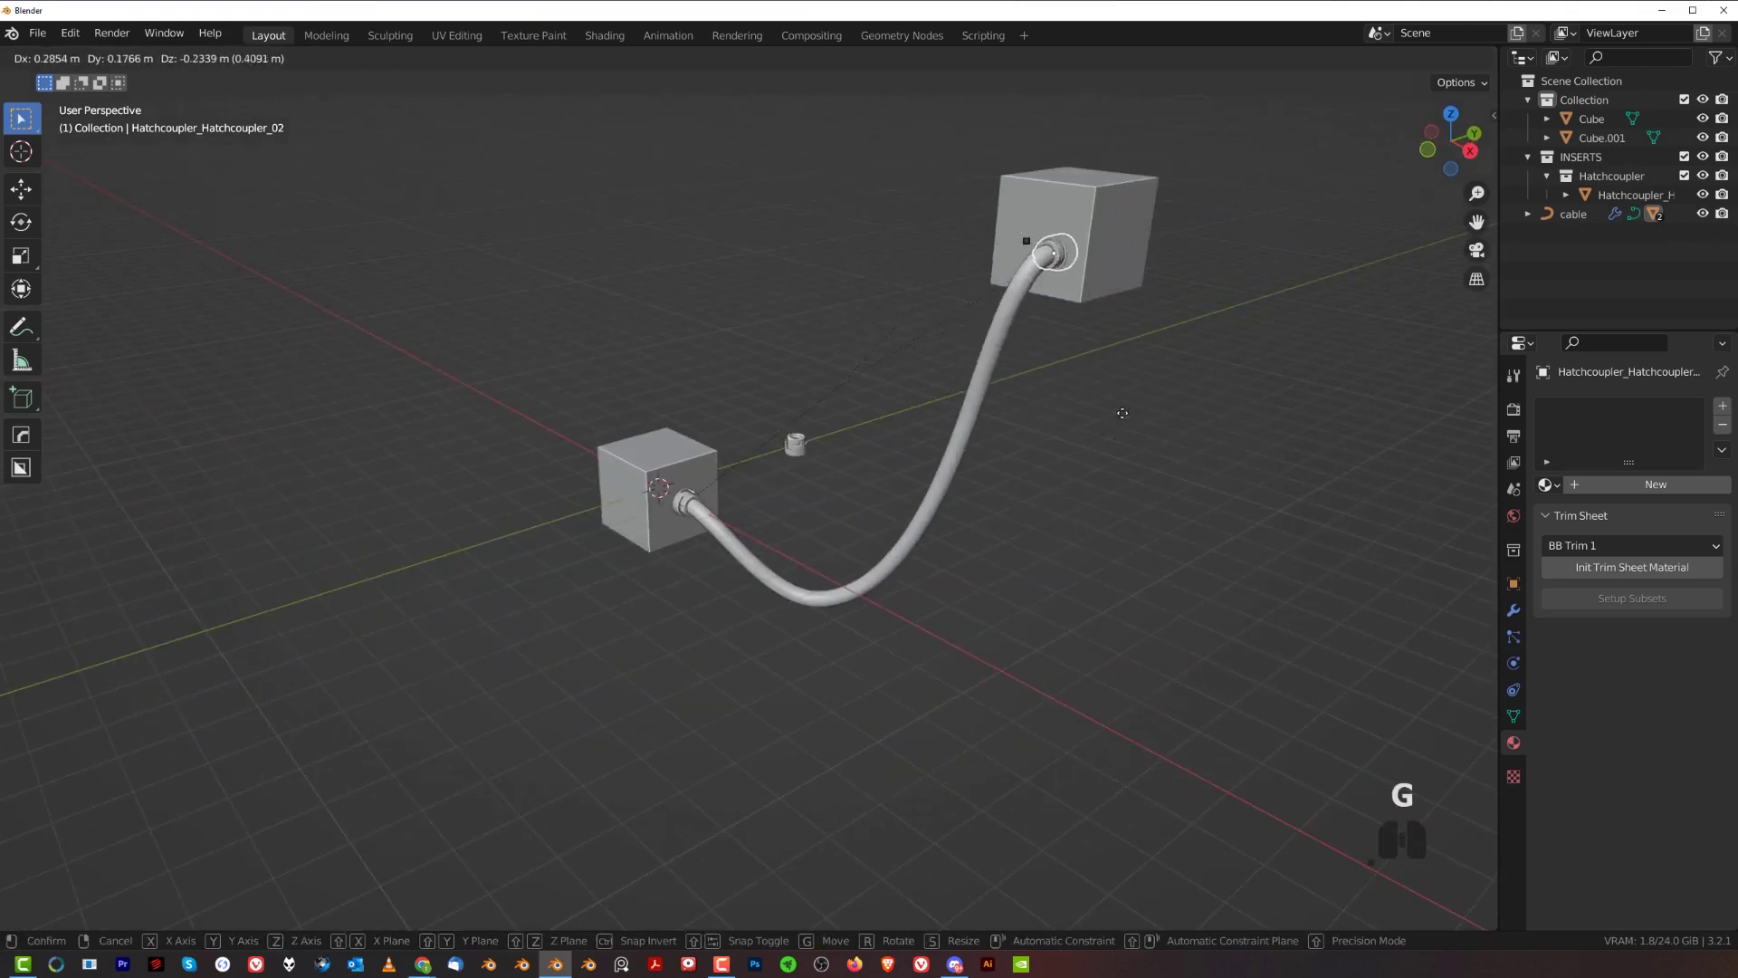
drag(1127, 405, 859, 493)
drag(881, 465, 910, 447)
drag(875, 487, 900, 500)
middle_click(897, 508)
drag(780, 518, 848, 443)
middle_click(800, 499)
middle_click(750, 508)
click(689, 531)
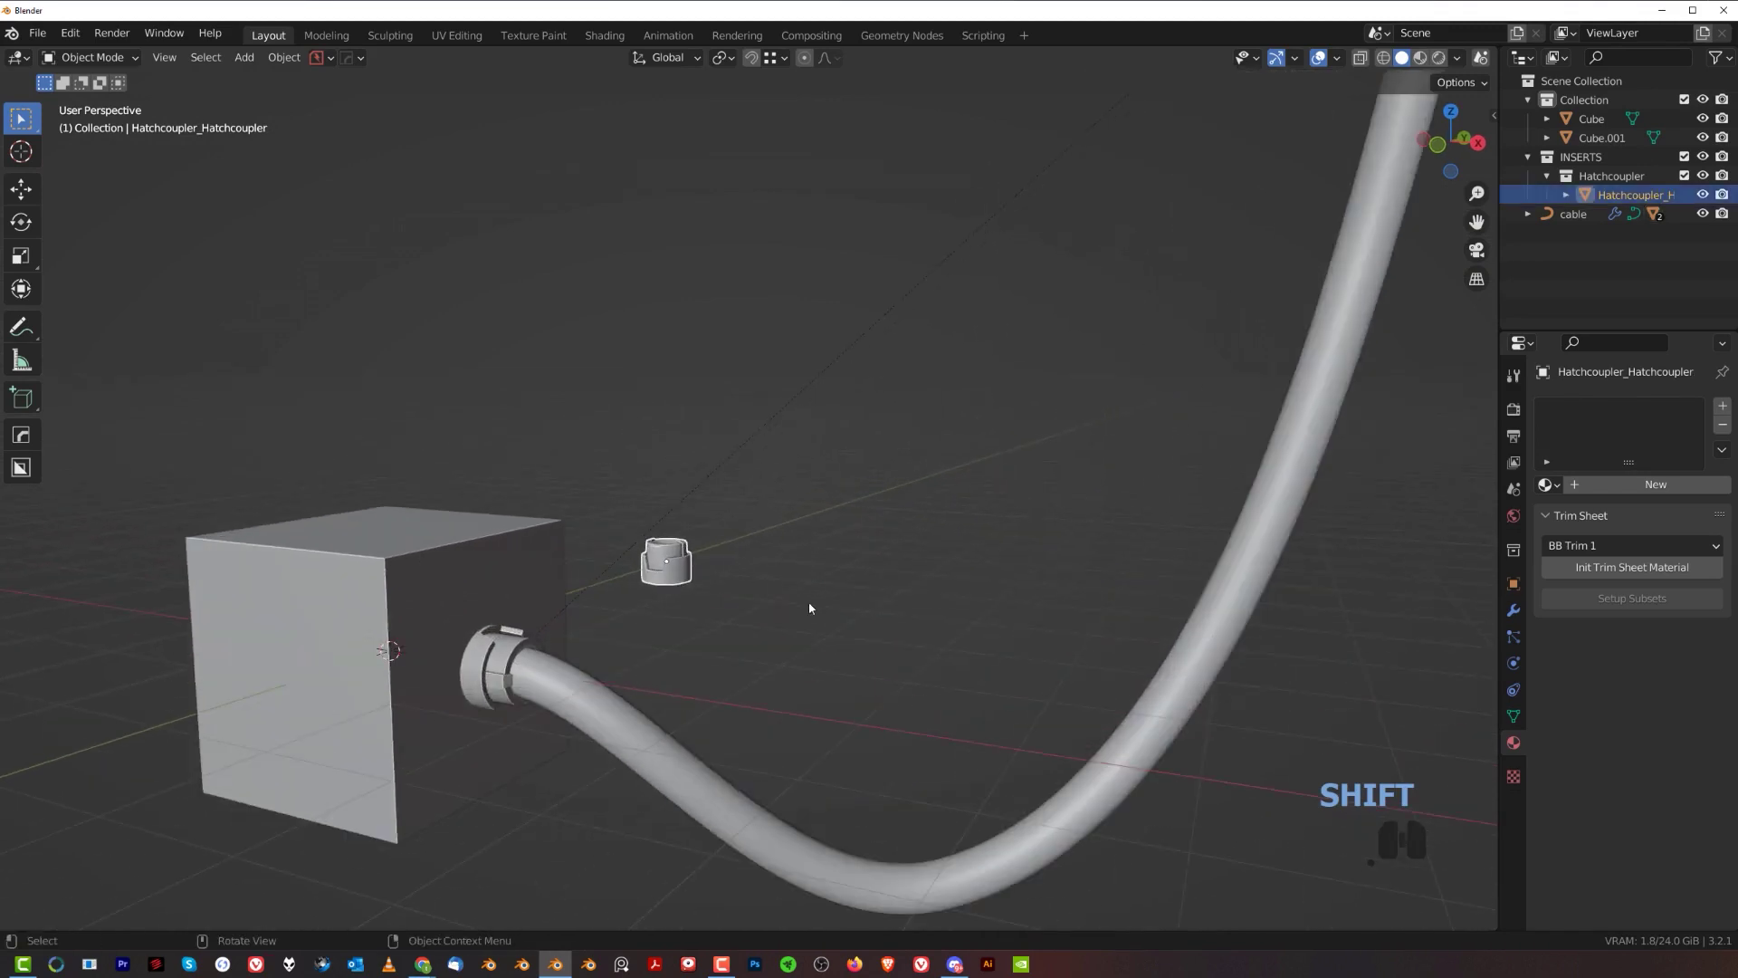
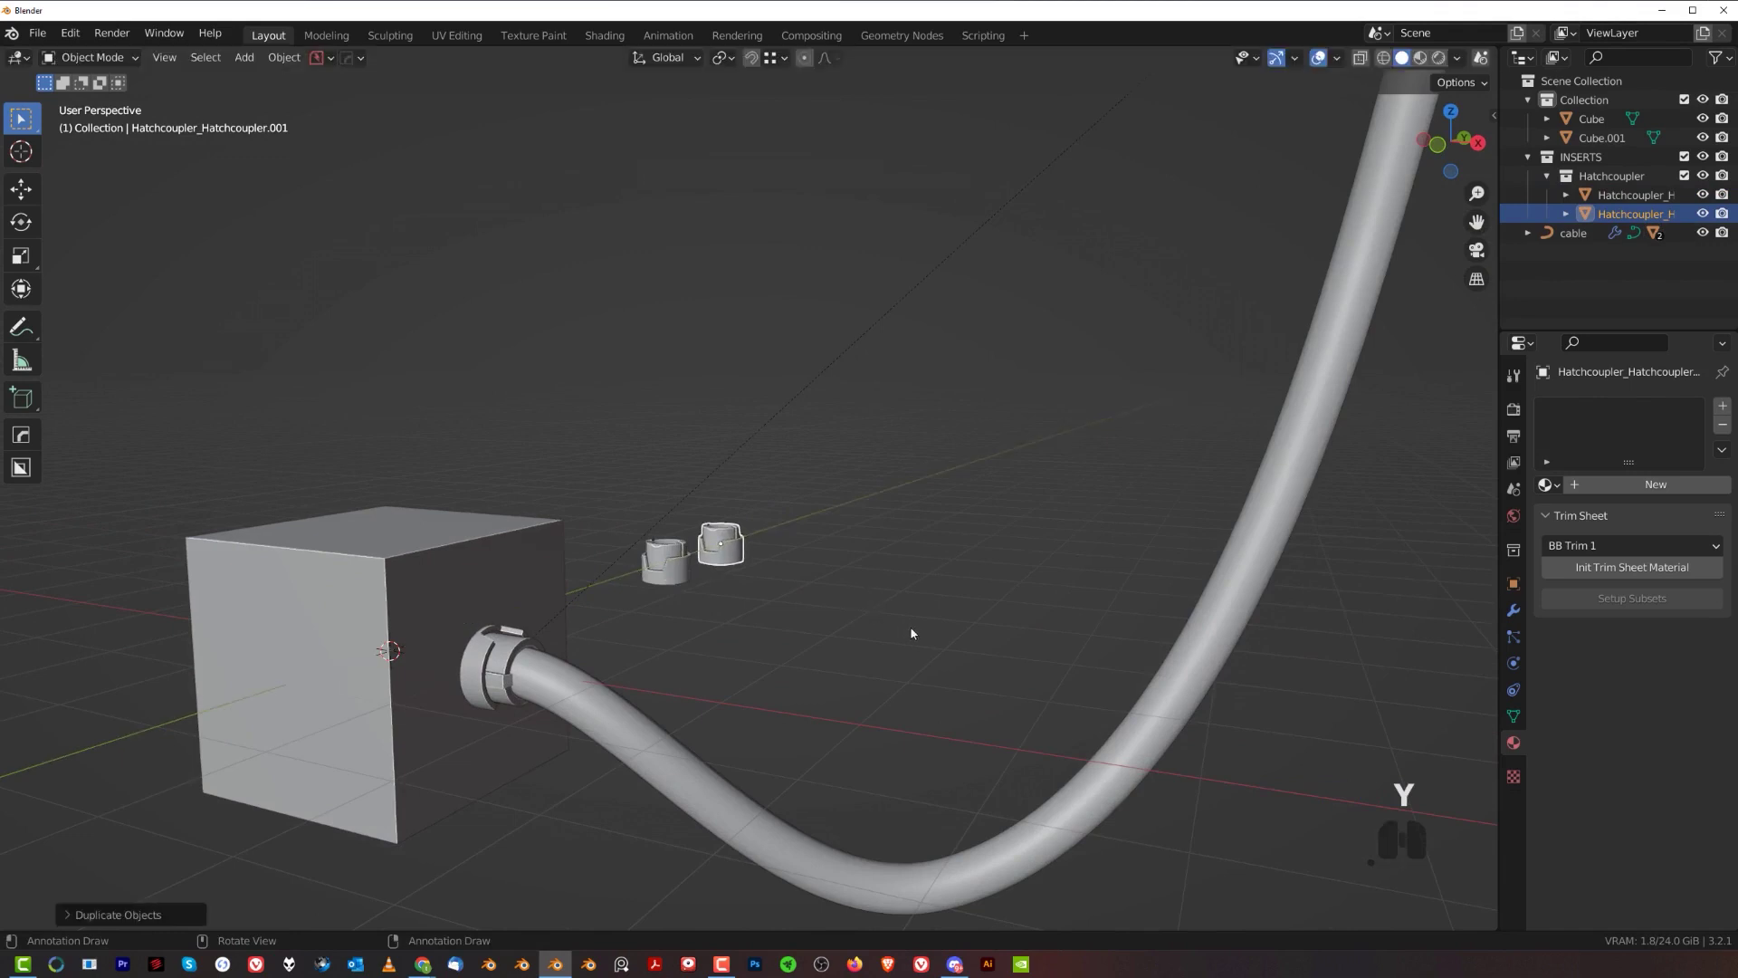
- Duplicate the hatchcoupler and place a stretched copy beside the original
key(s)
key(z)
click(1128, 786)
middle_click(929, 634)
key(ctrl+a)
click(872, 571)
- Select the duplicate coupler together with the cable and bring up the Cablerator tools
middle_click(826, 553)
middle_click(748, 529)
click(684, 526)
click(647, 654)
key(shift+alt+c)
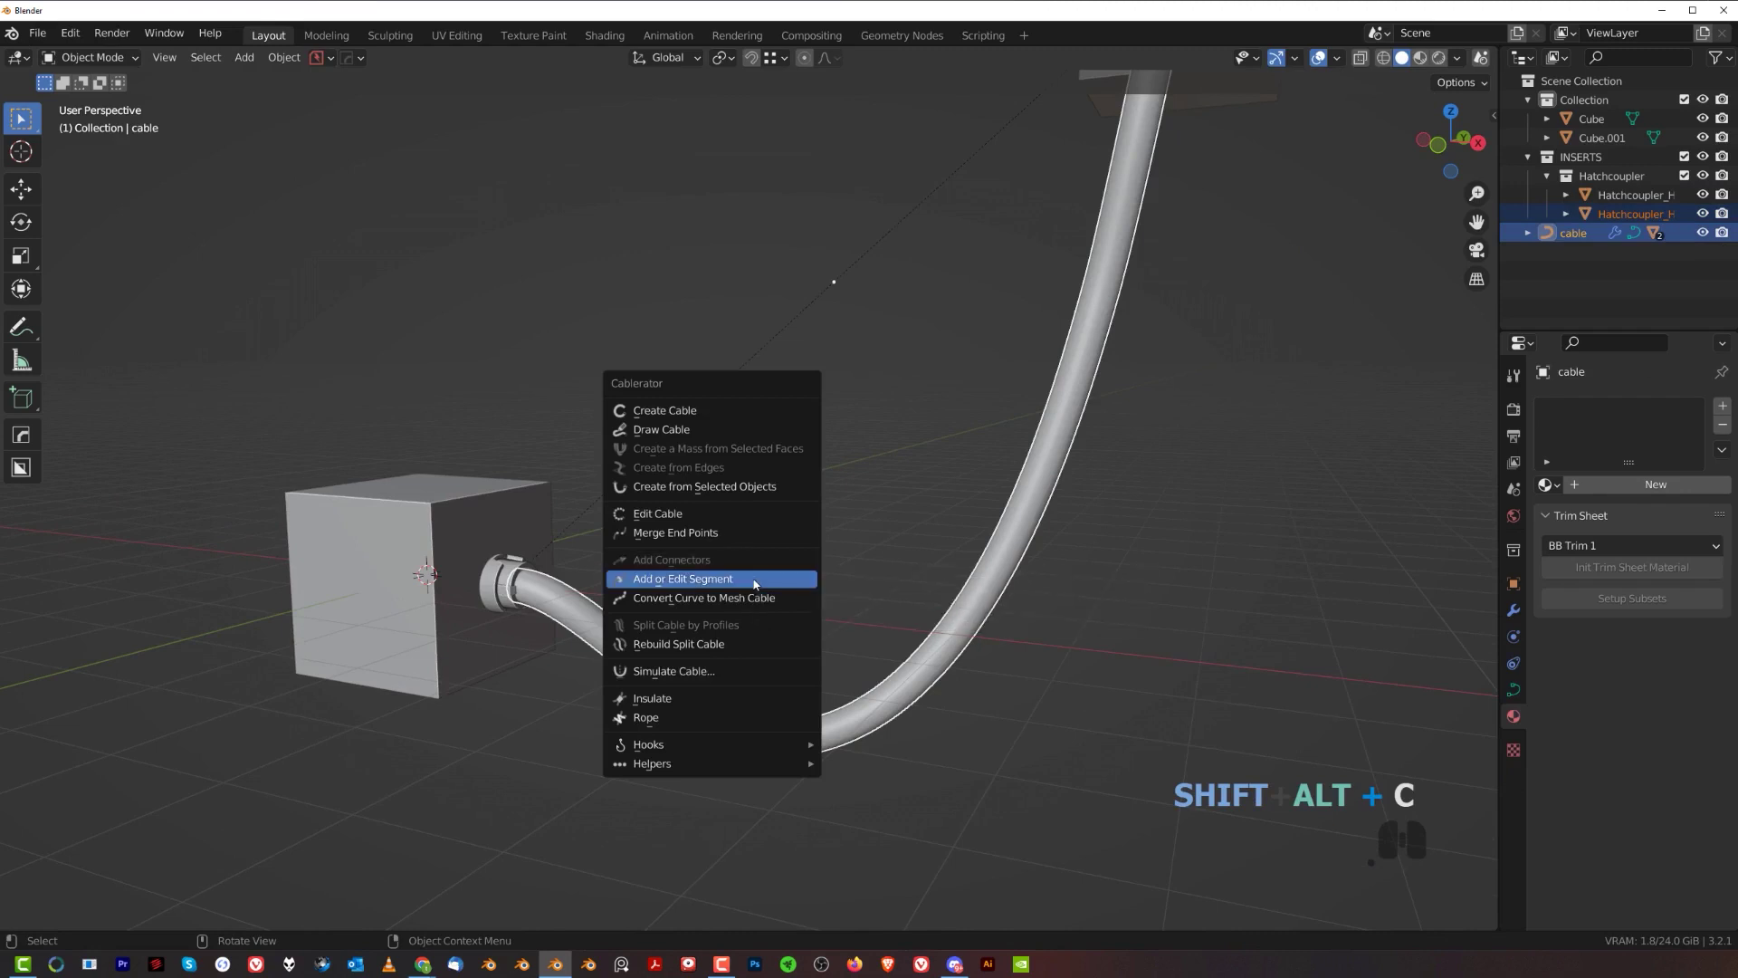
- Add the stretched coupler as a segment on the cable, offset about 1.05 along it
click(758, 584)
middle_click(684, 542)
key(d)
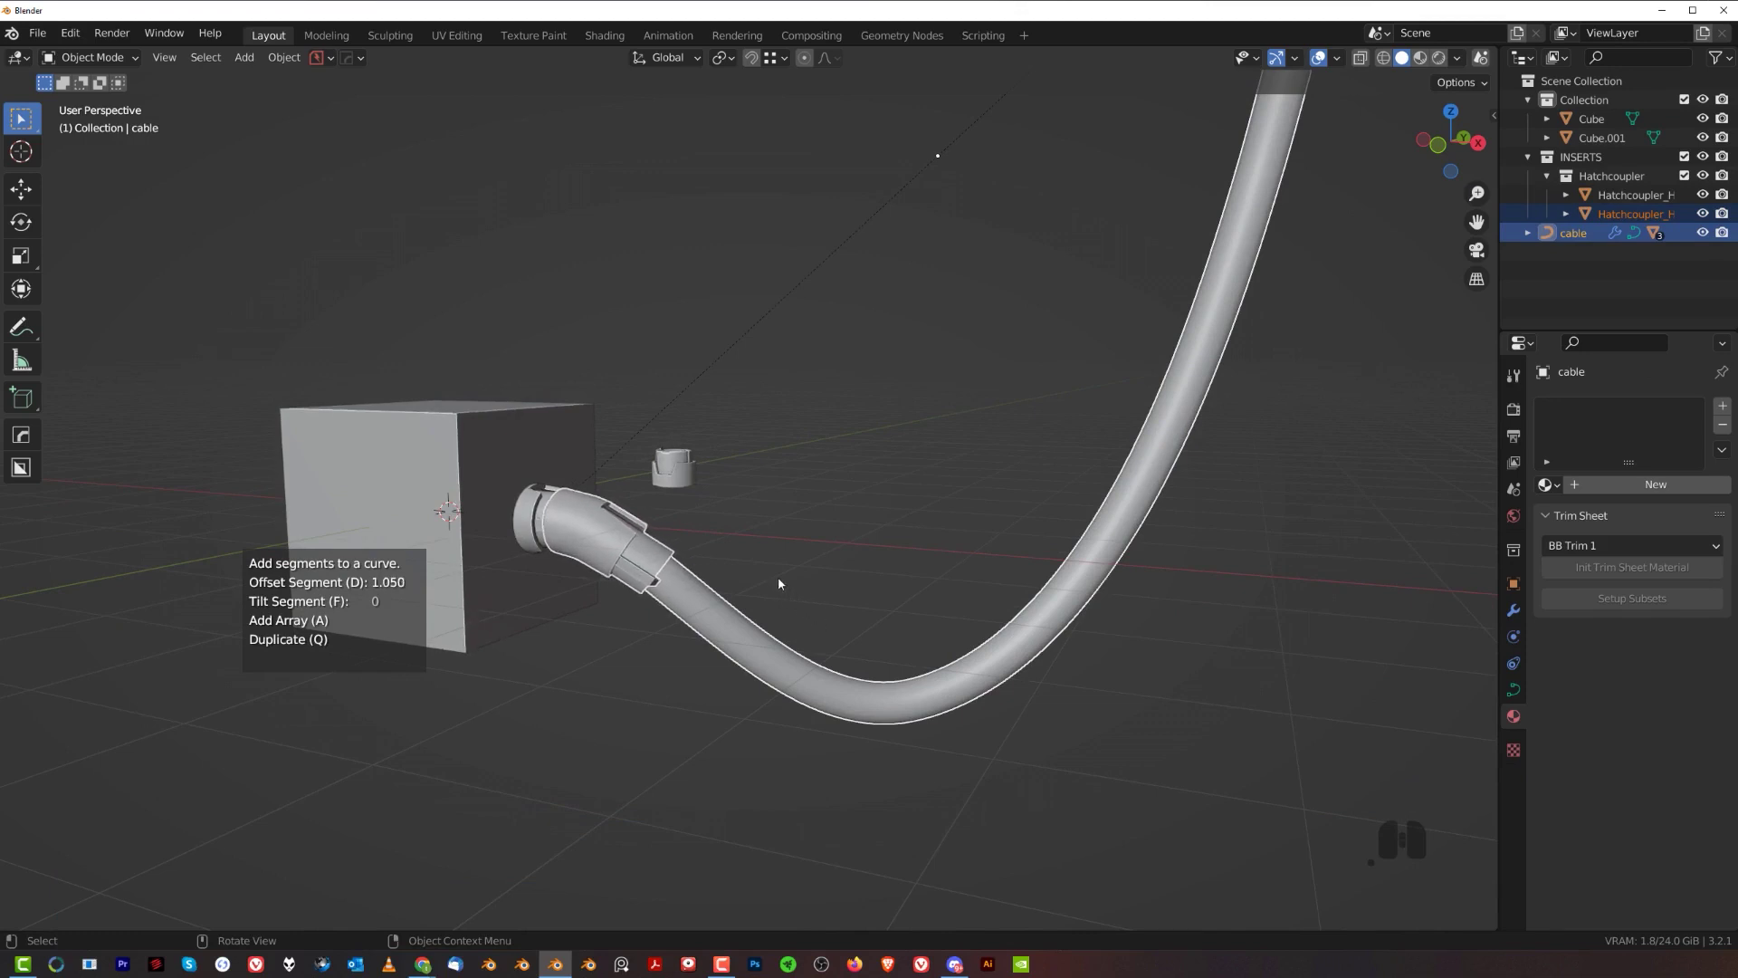
click(783, 582)
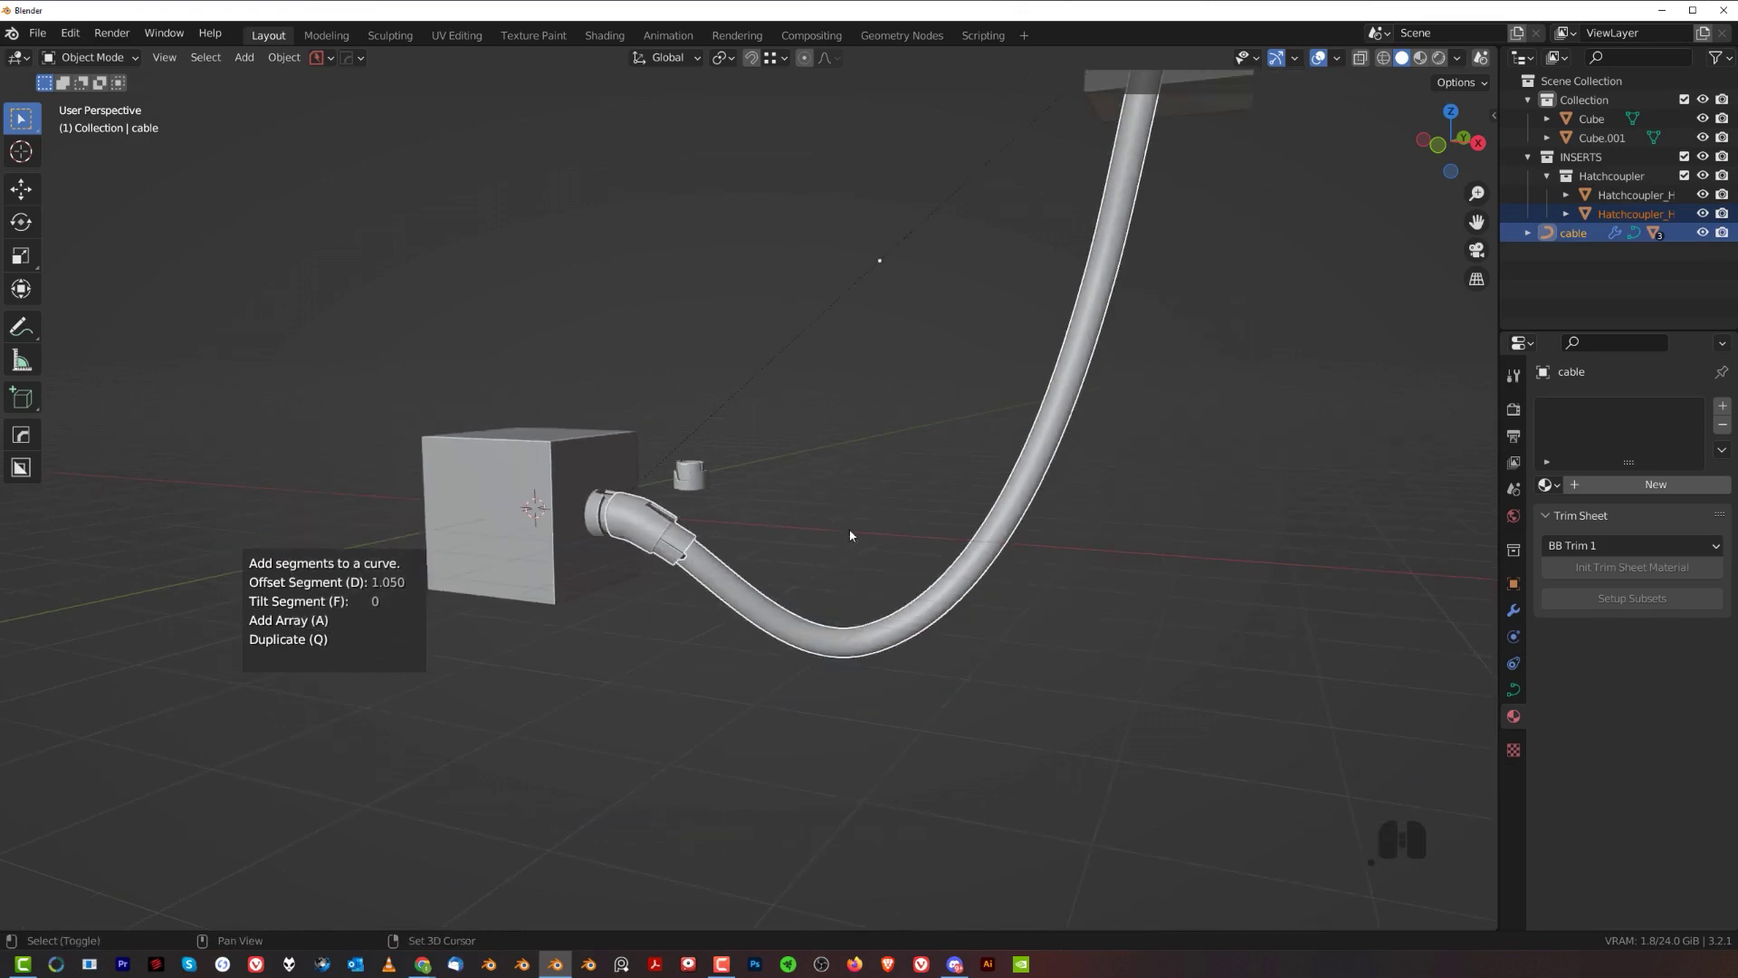
middle_click(836, 515)
middle_click(790, 507)
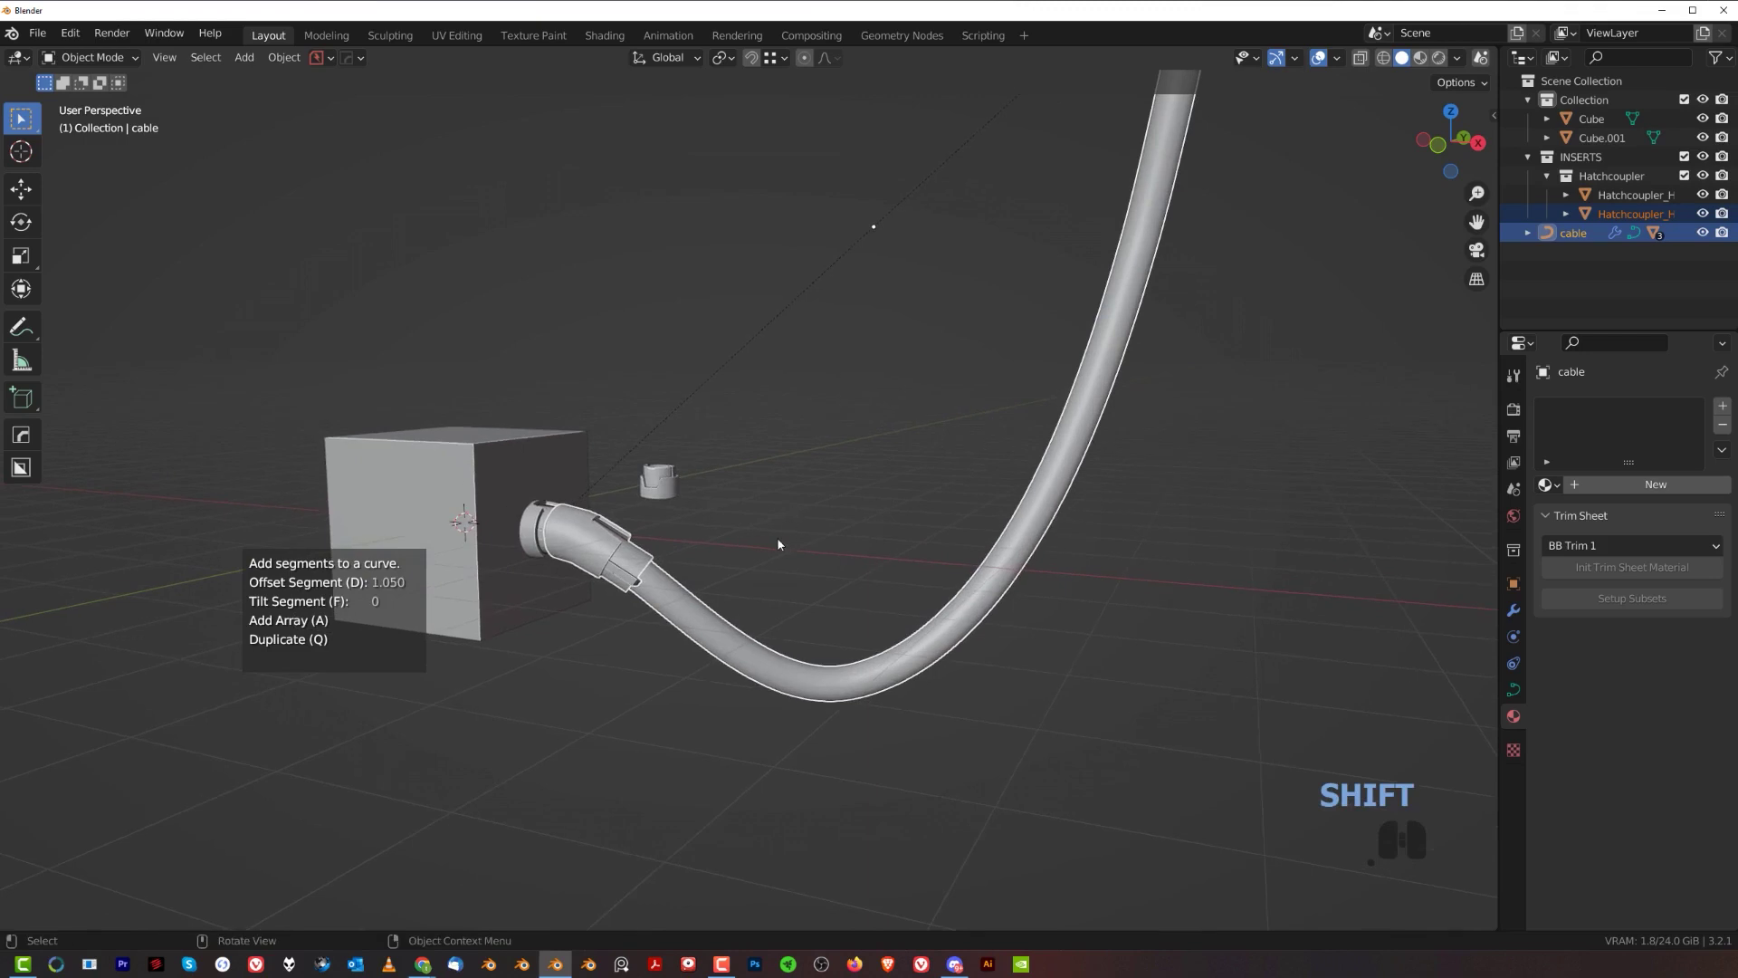
middle_click(818, 549)
drag(855, 556, 842, 538)
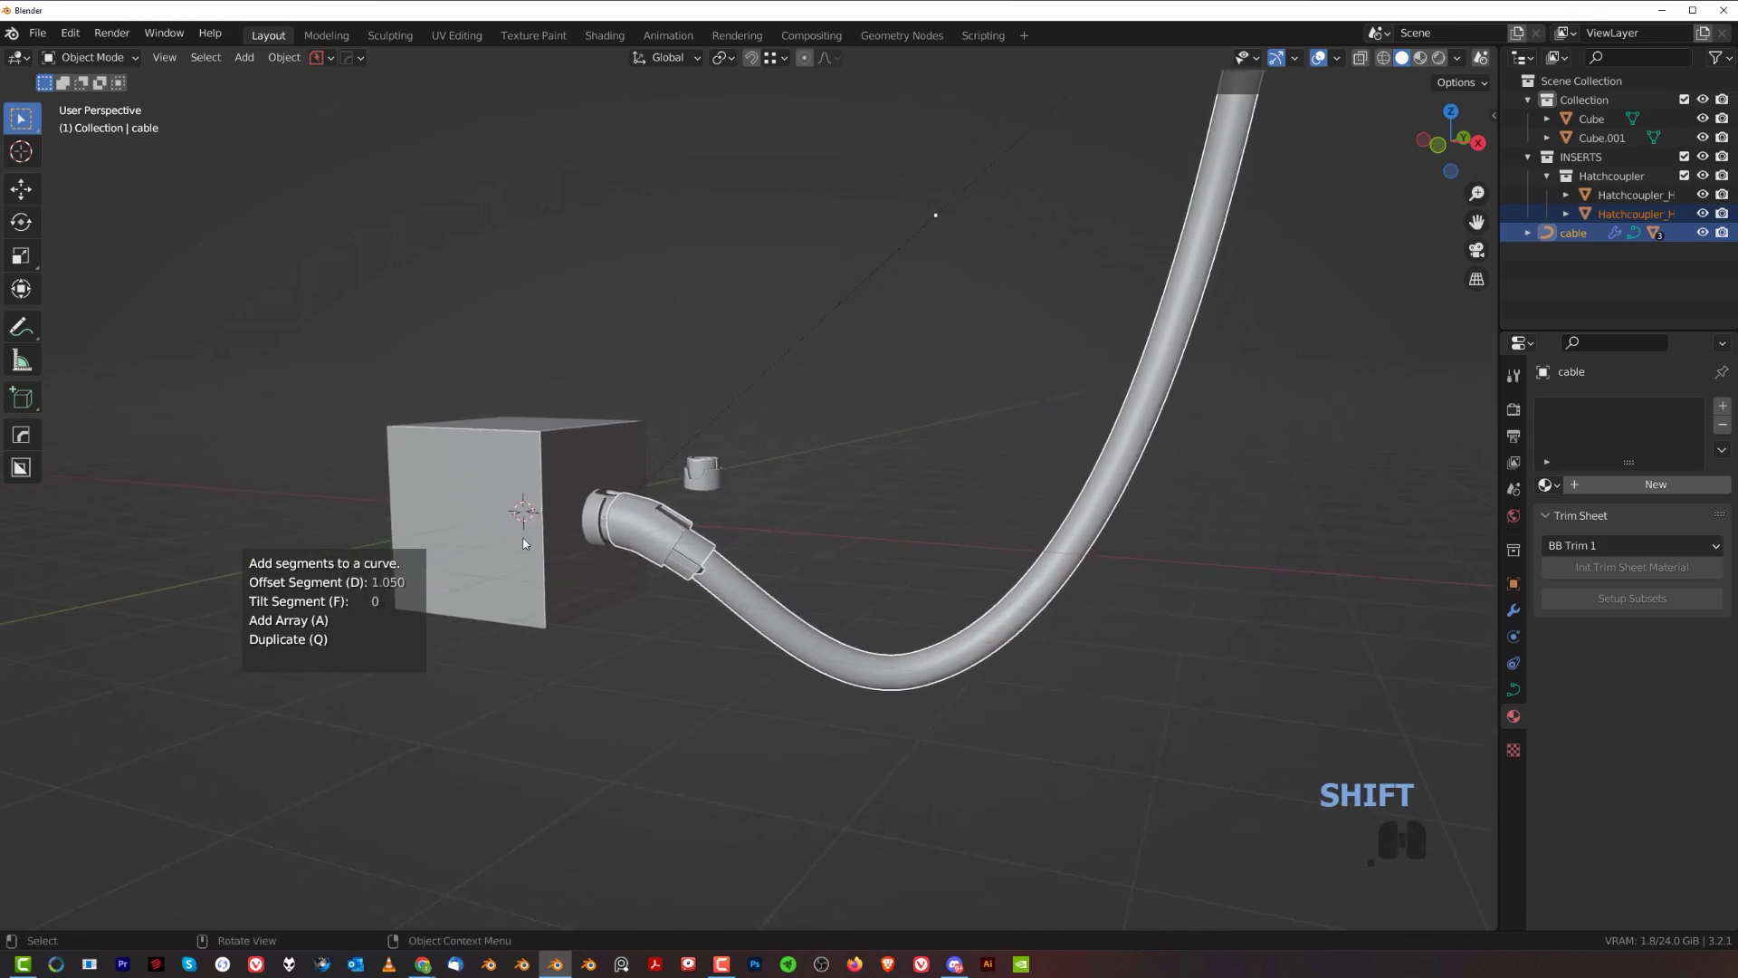
middle_click(860, 554)
- Tilt the added segment to -85
key(f)
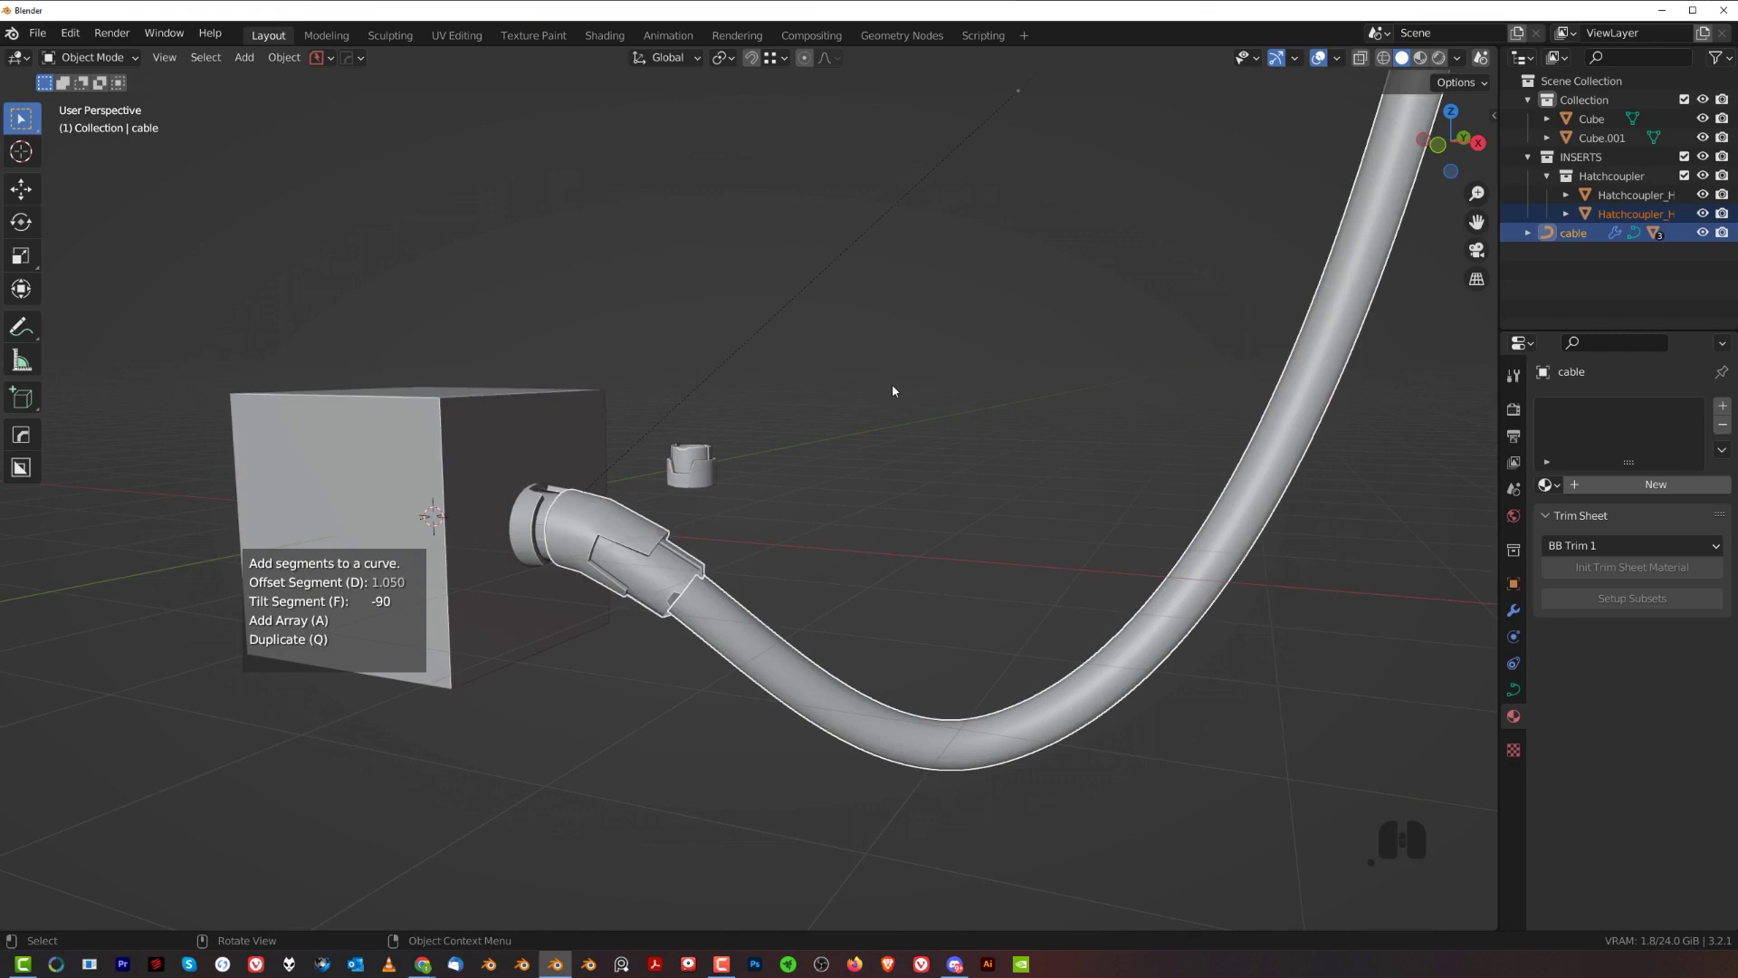
click(897, 394)
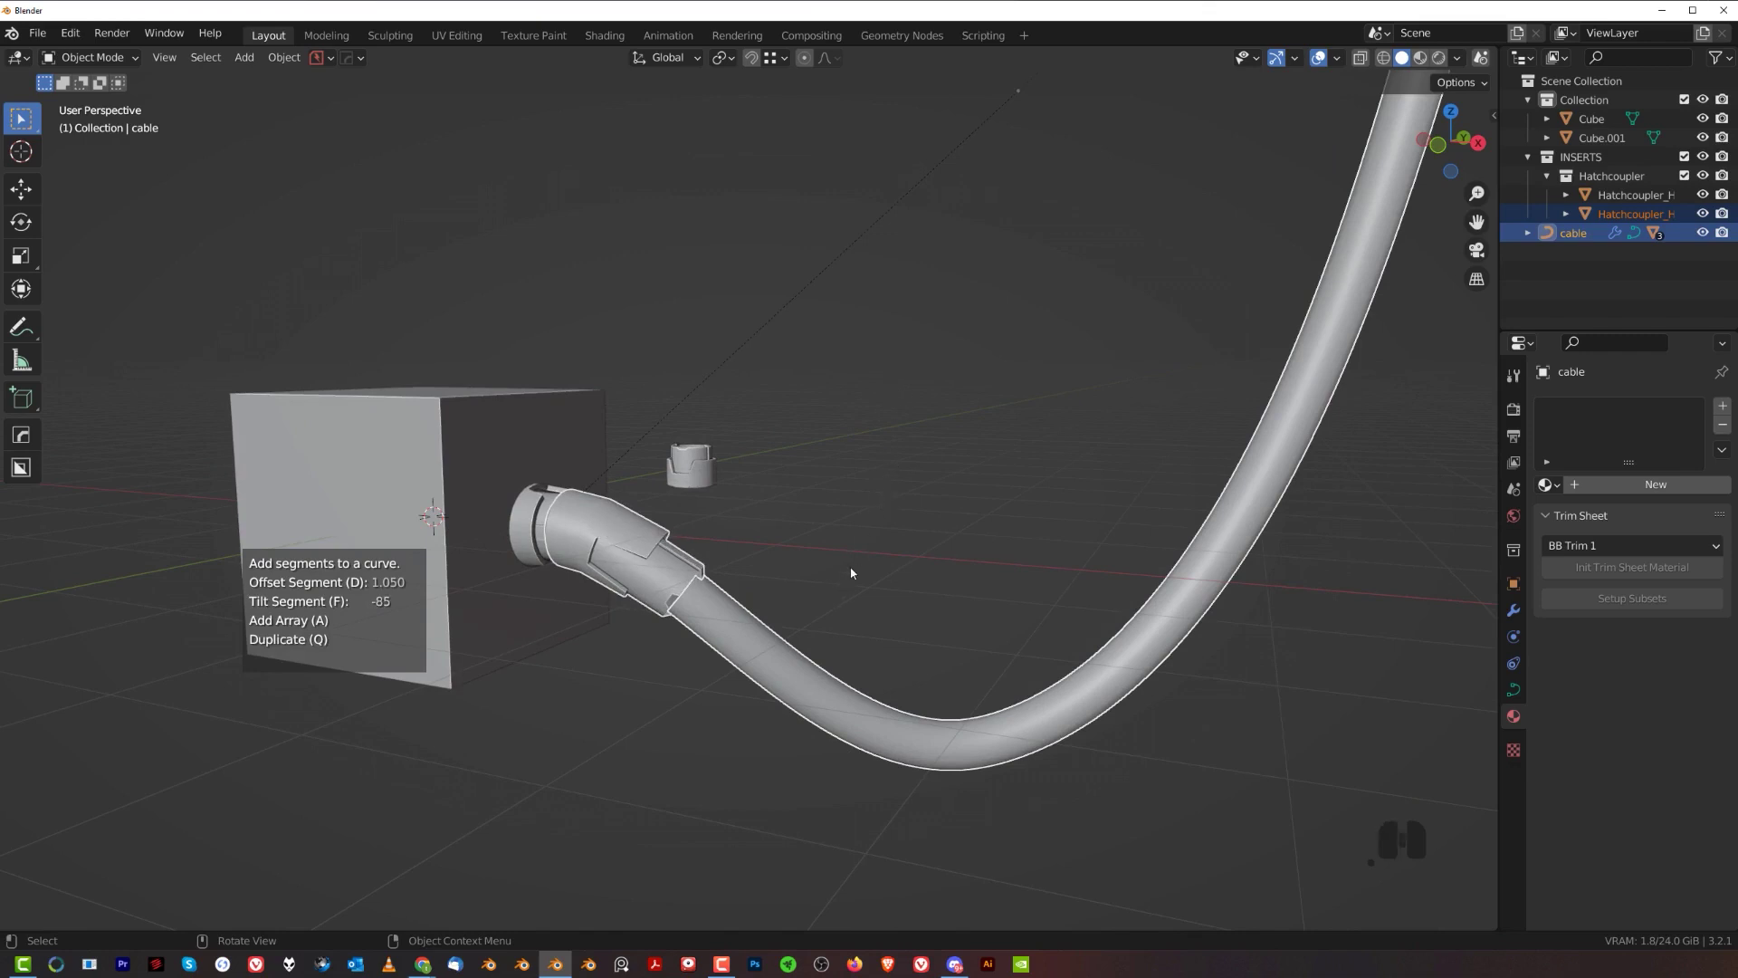
middle_click(866, 585)
middle_click(889, 568)
- Array the segment along the cable, raising the count to 12 so it reaches the upper cube
key(a)
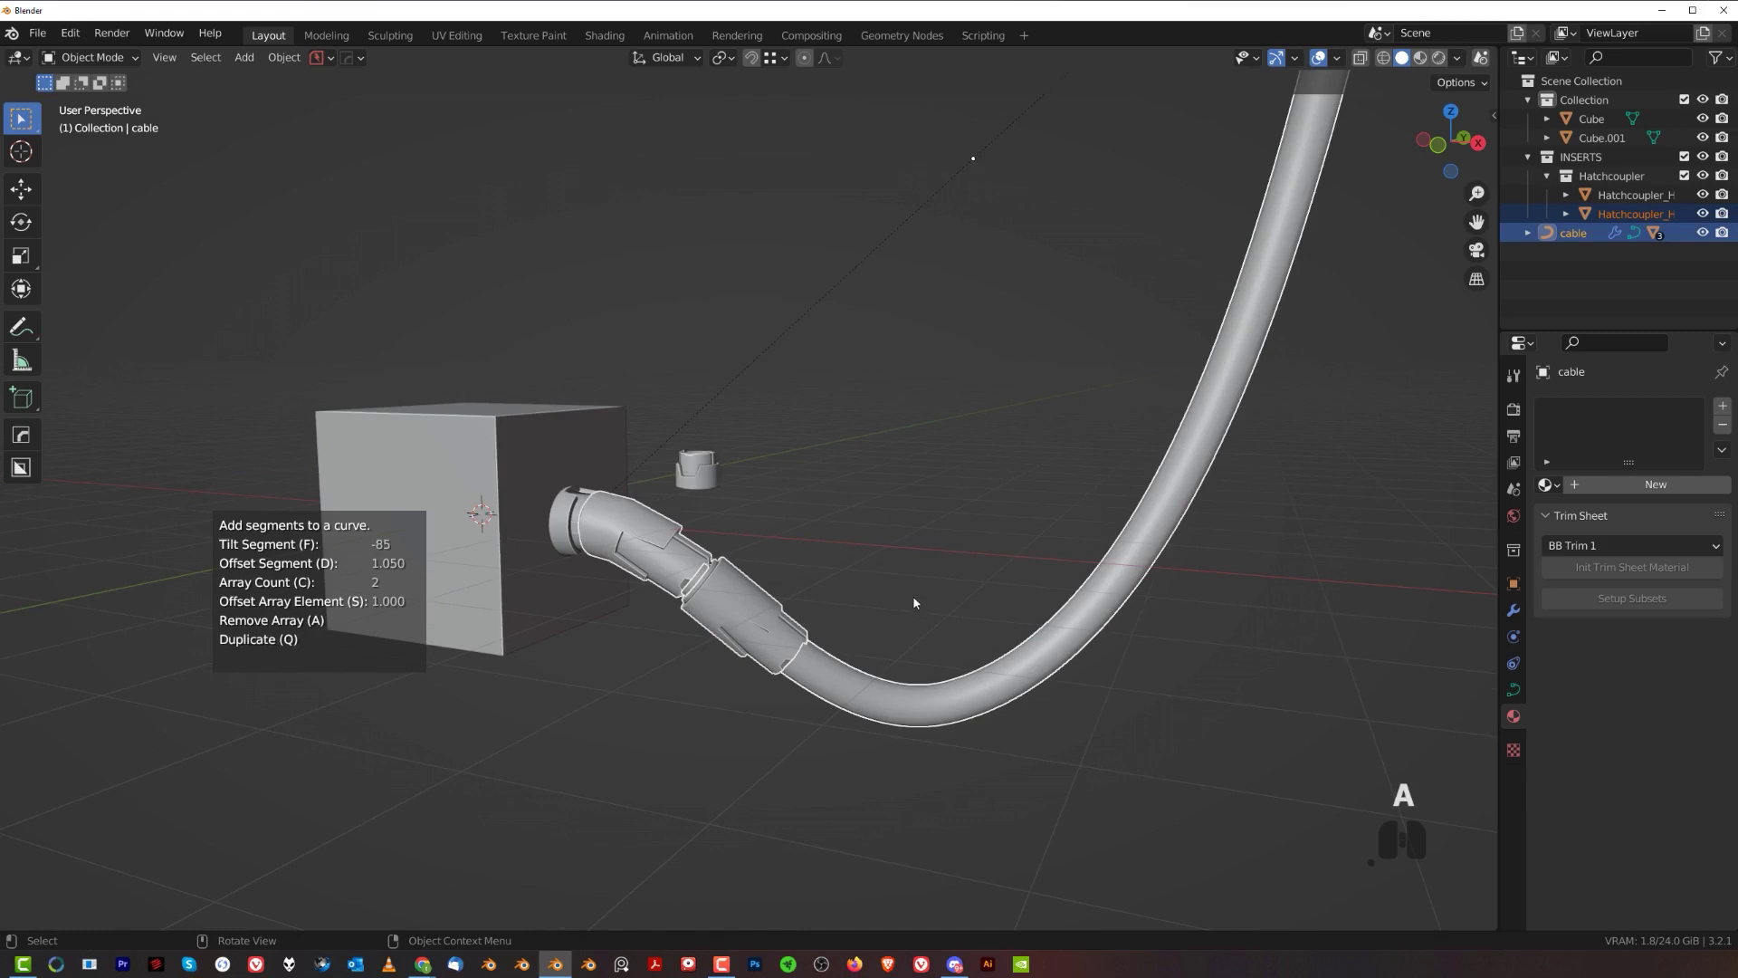
key(c)
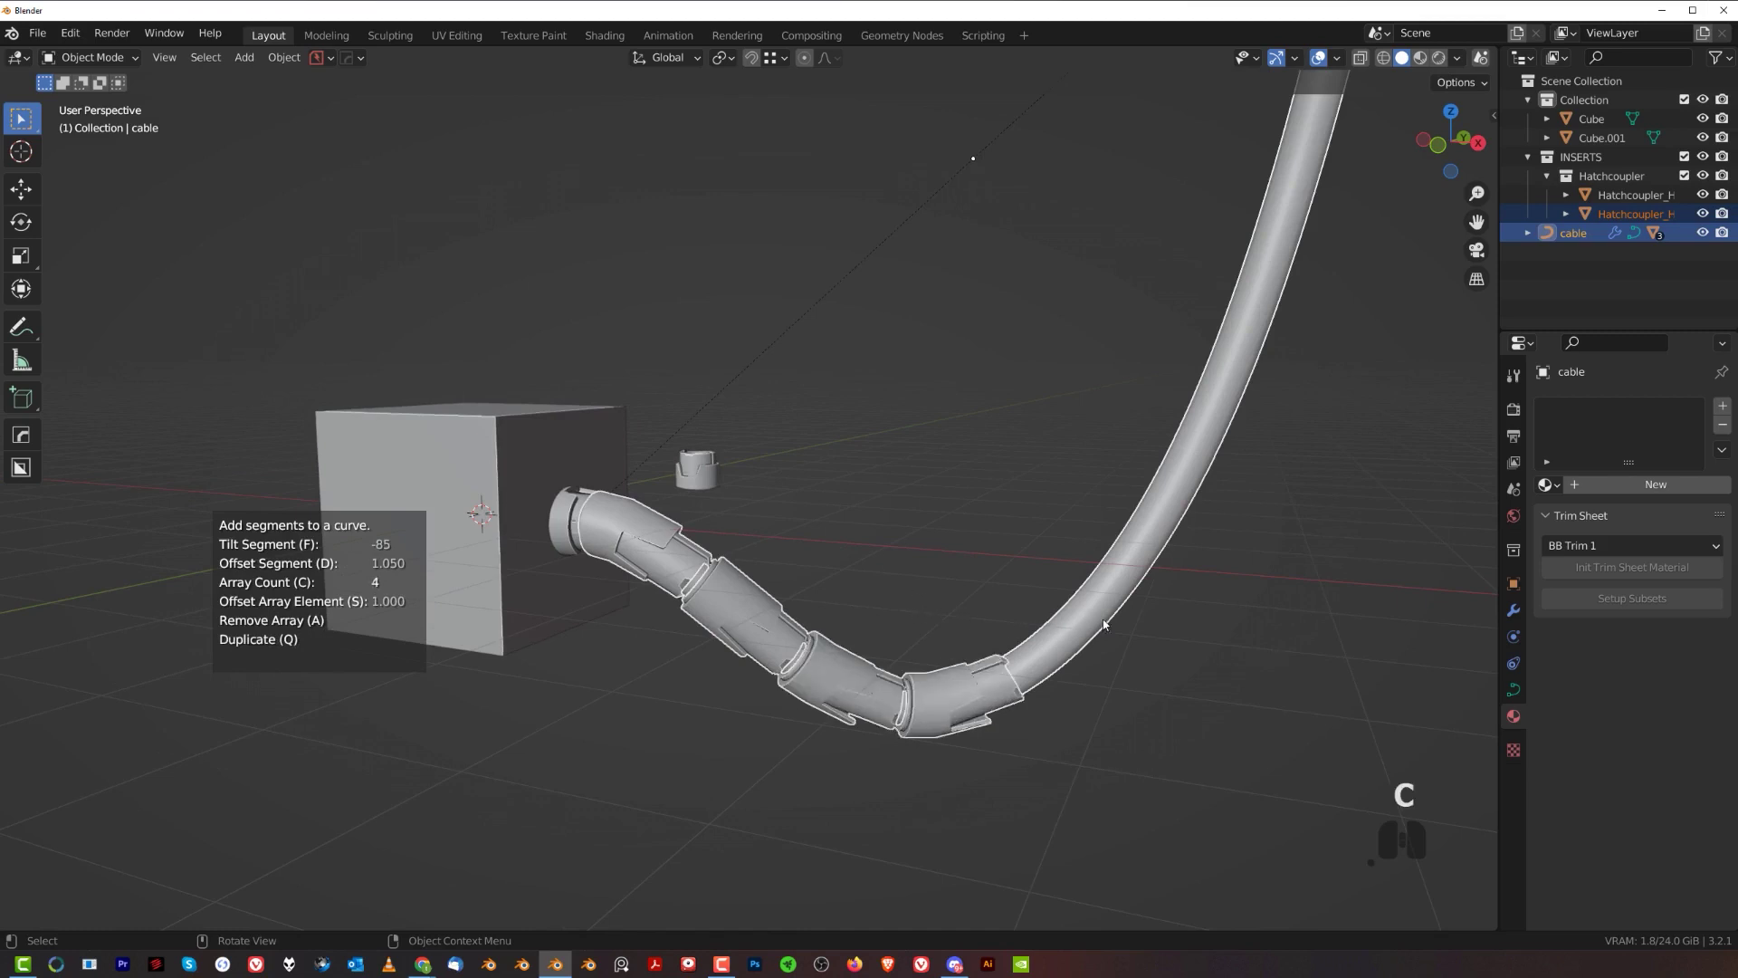
click(1394, 214)
middle_click(1247, 329)
drag(1166, 405, 954, 541)
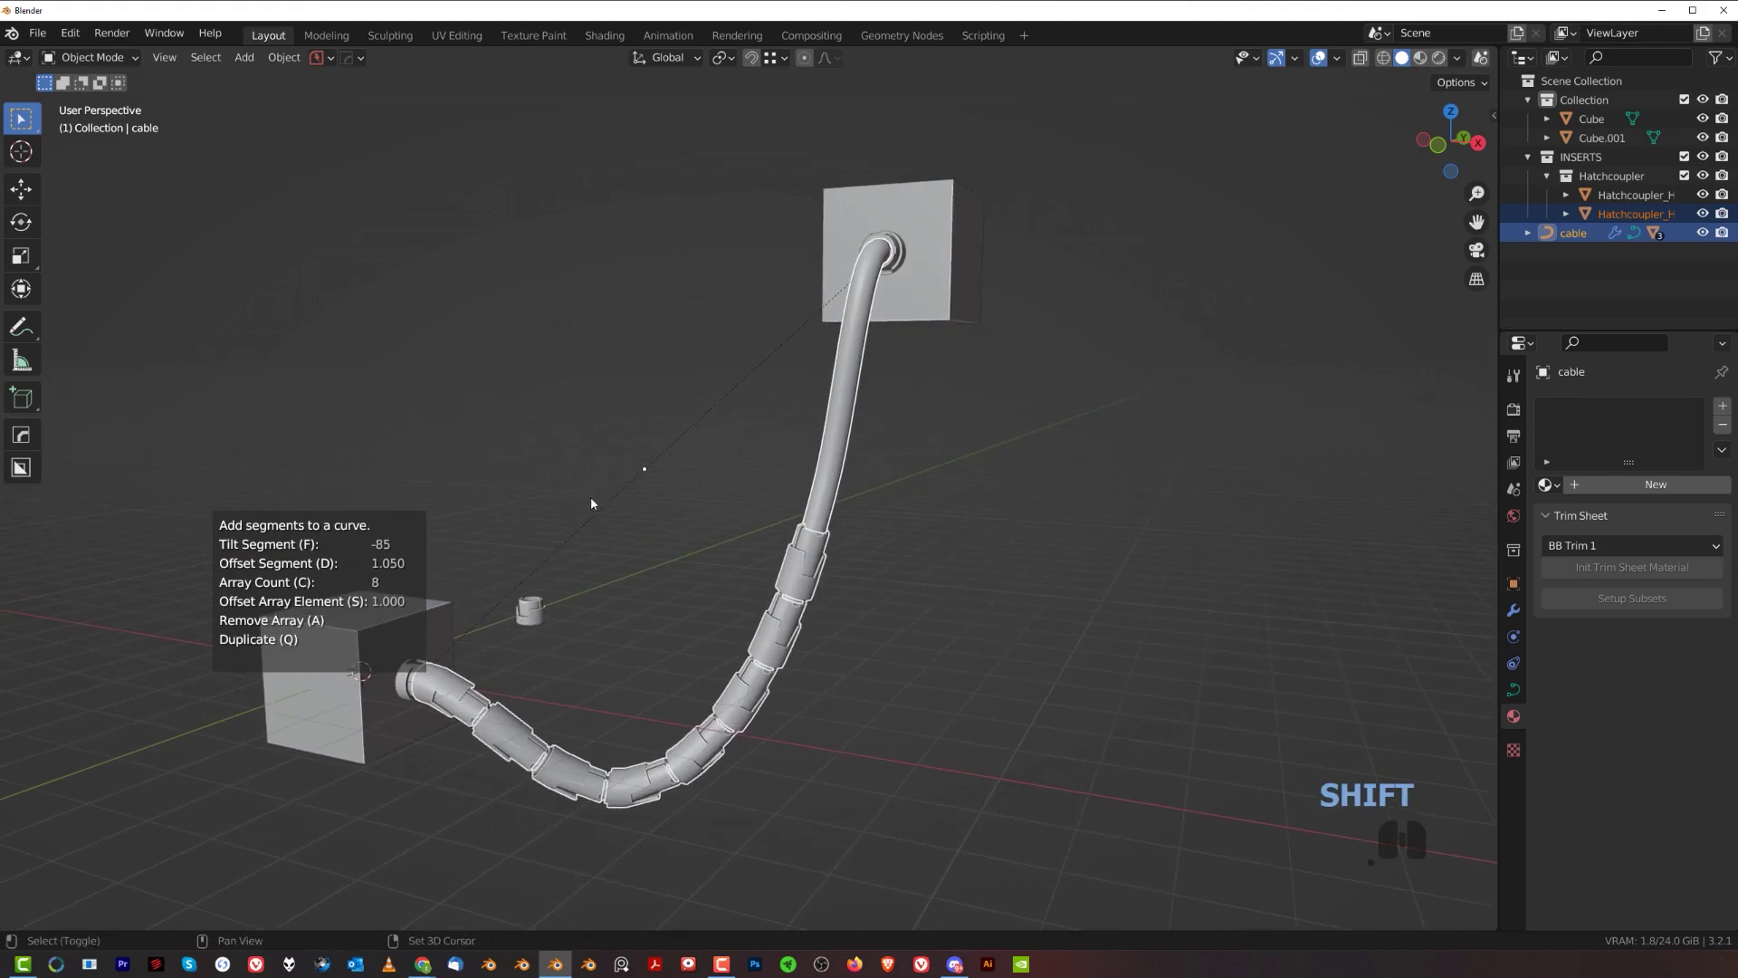
middle_click(737, 432)
key(c)
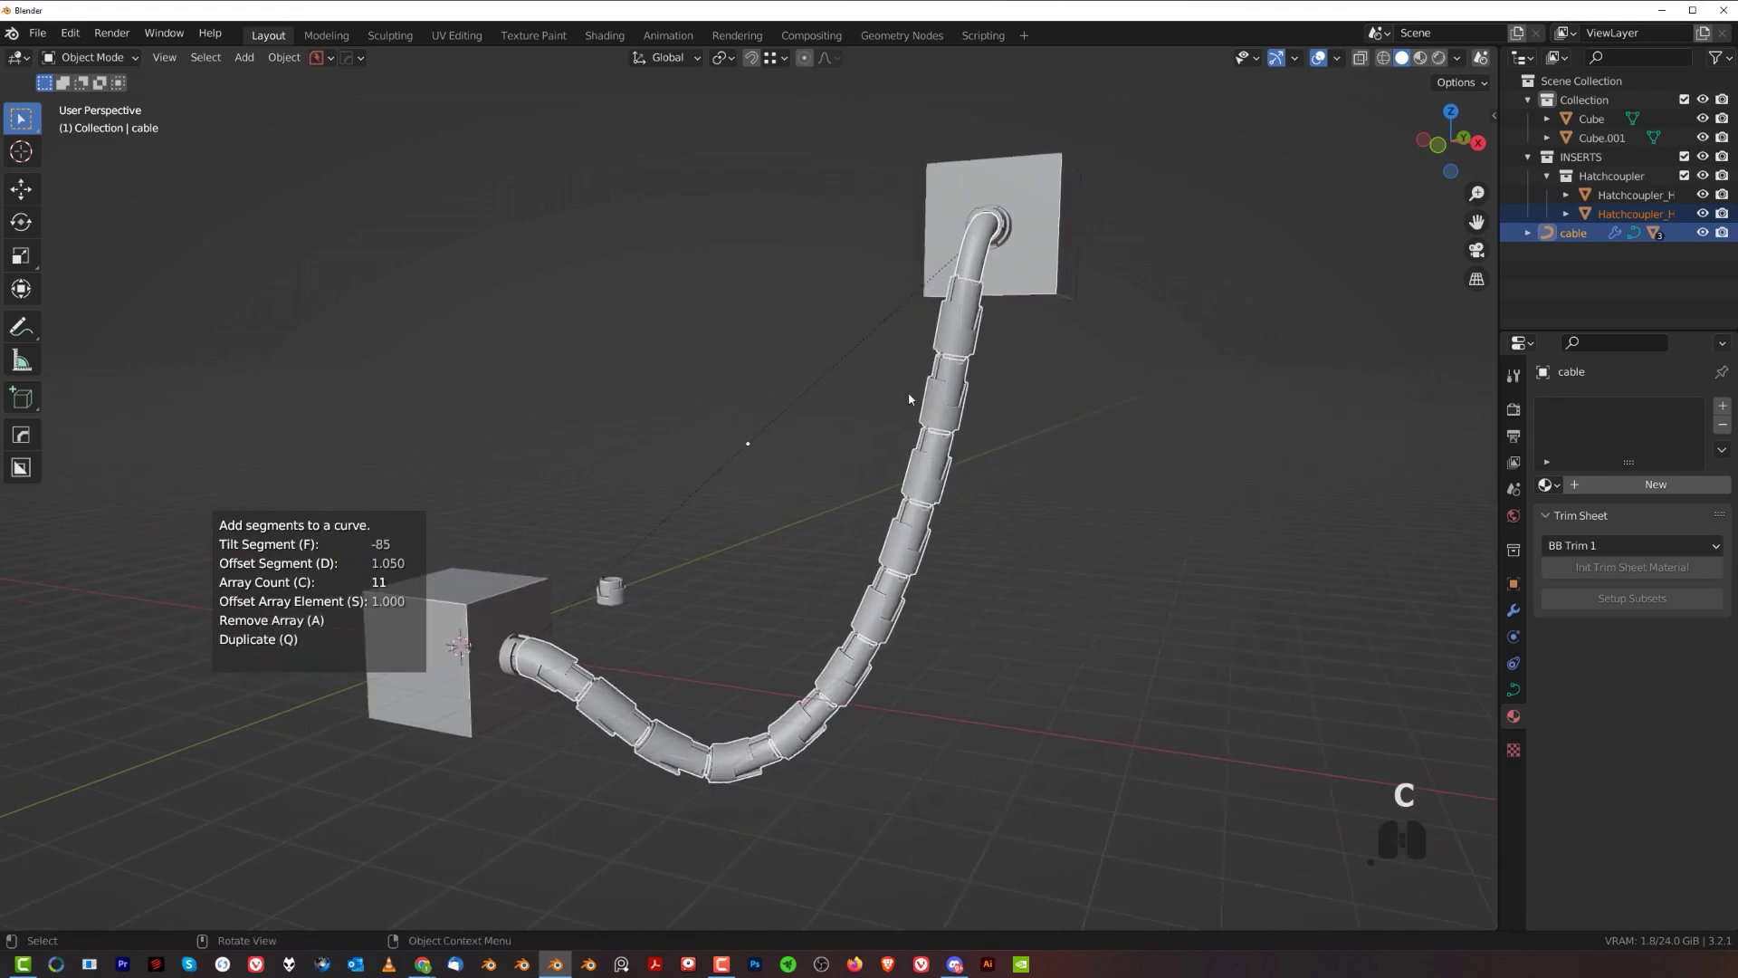
click(991, 372)
drag(991, 395, 919, 404)
drag(851, 447, 690, 548)
drag(802, 530, 927, 508)
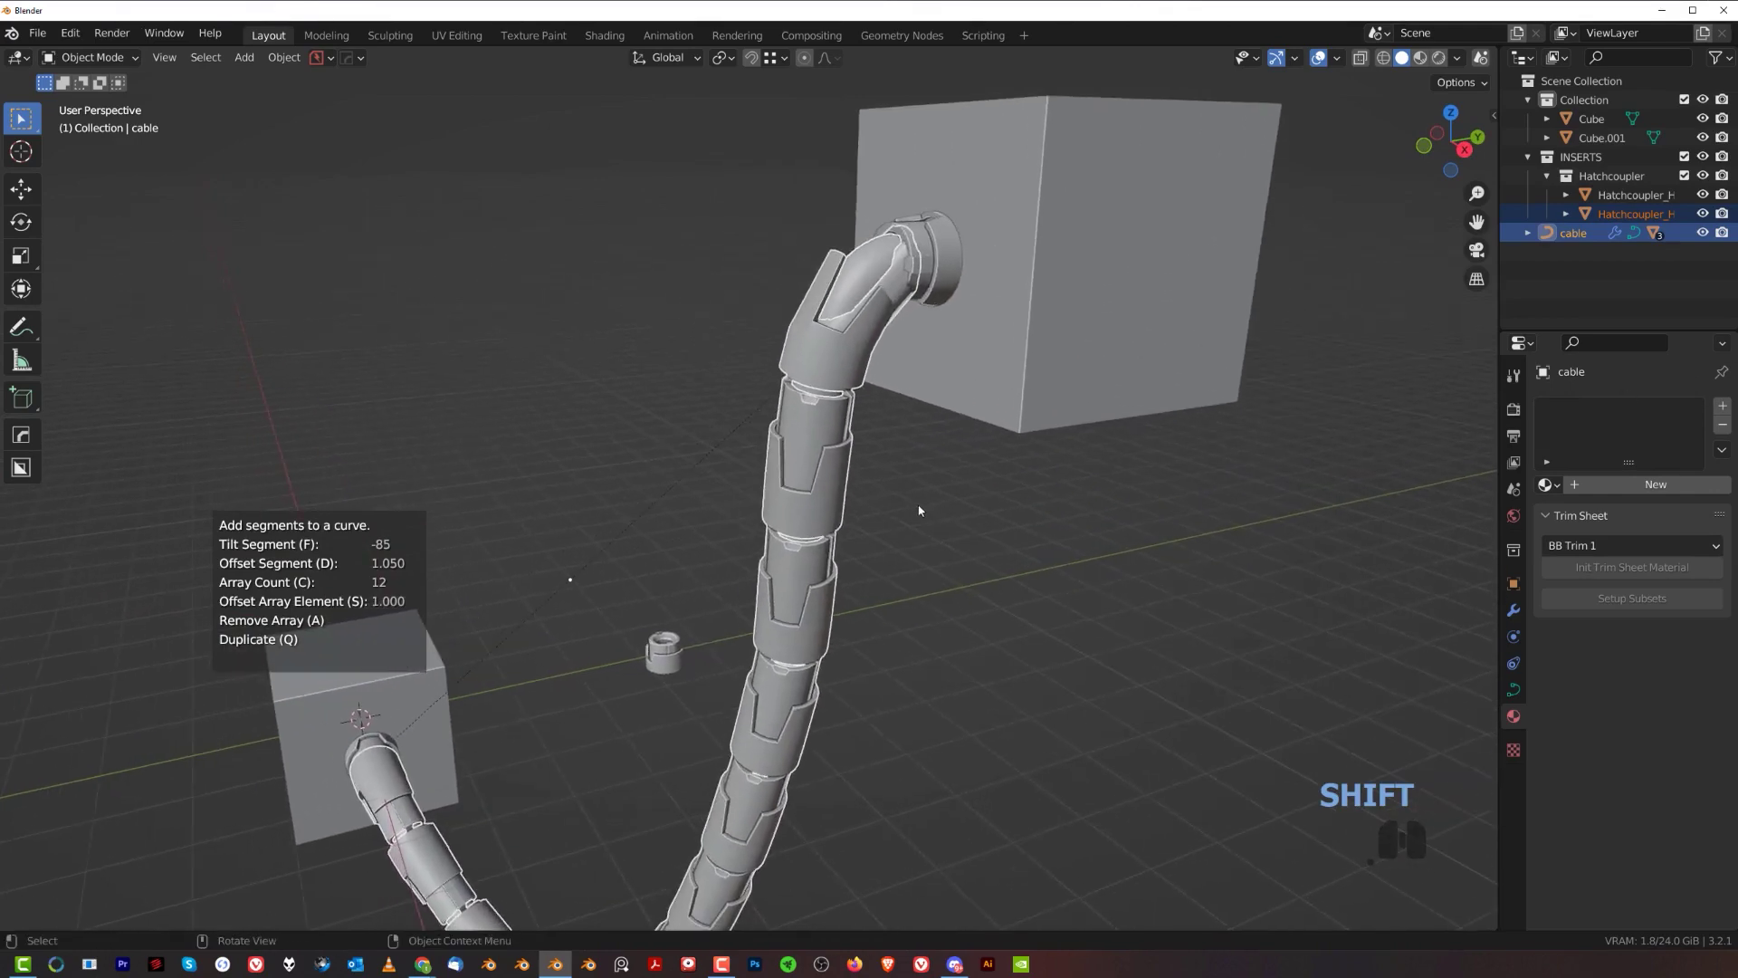
drag(897, 594, 948, 567)
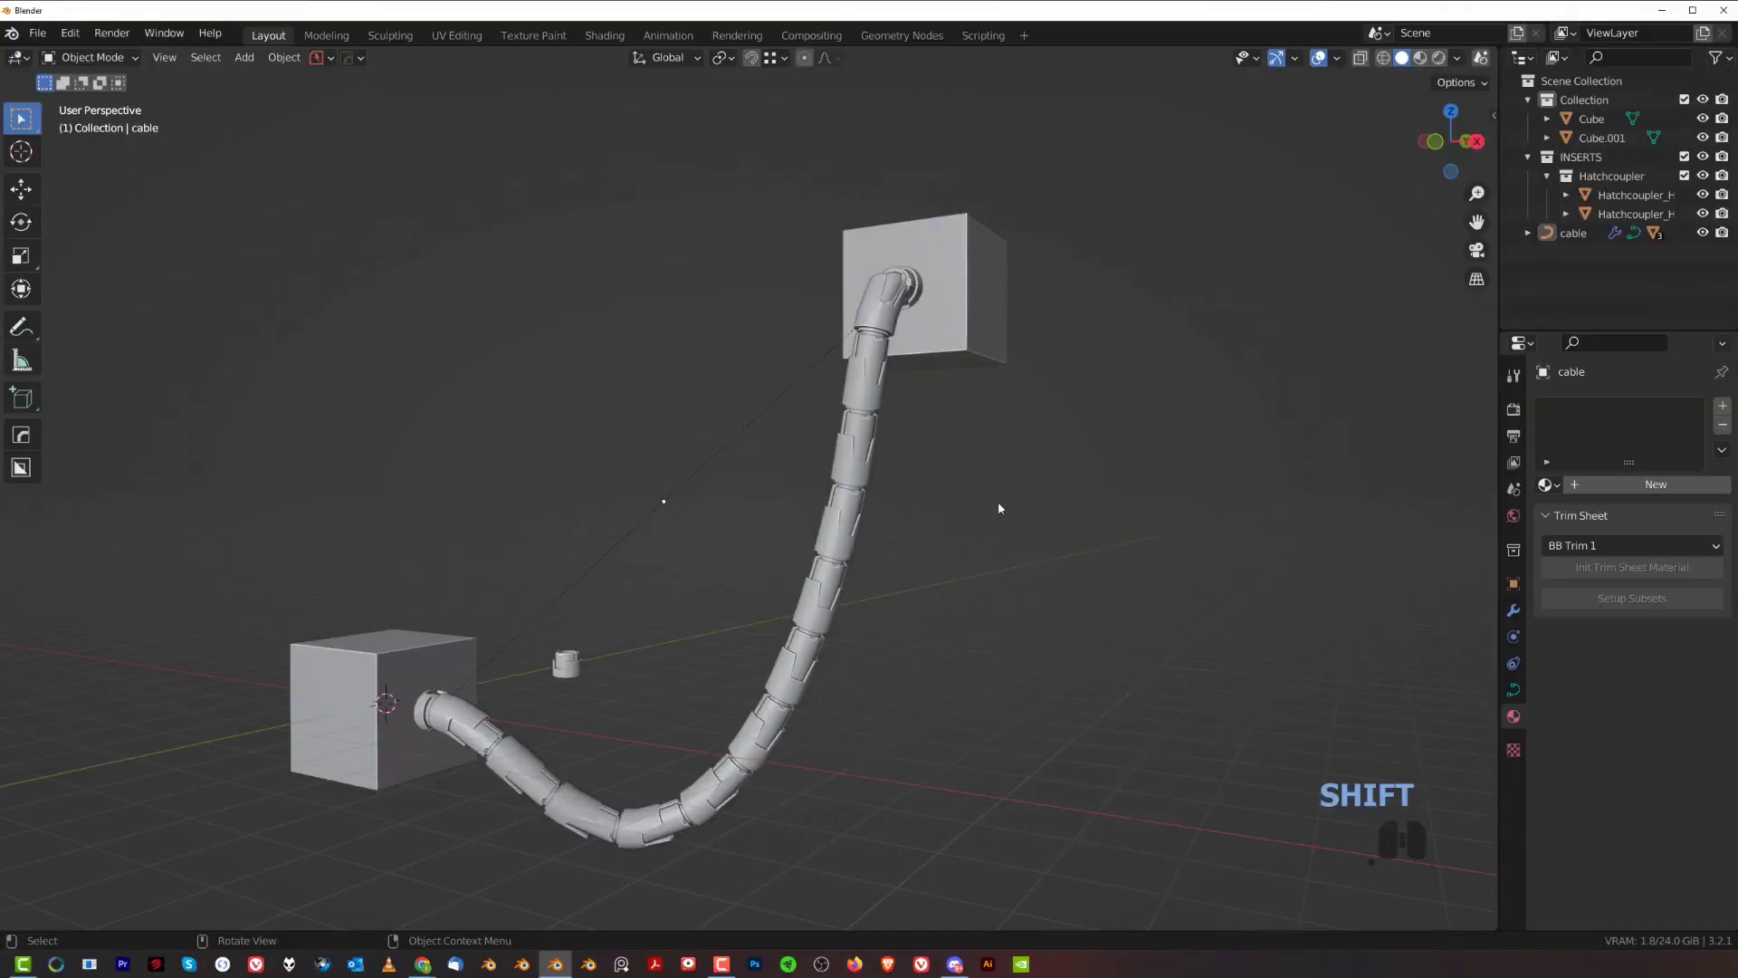
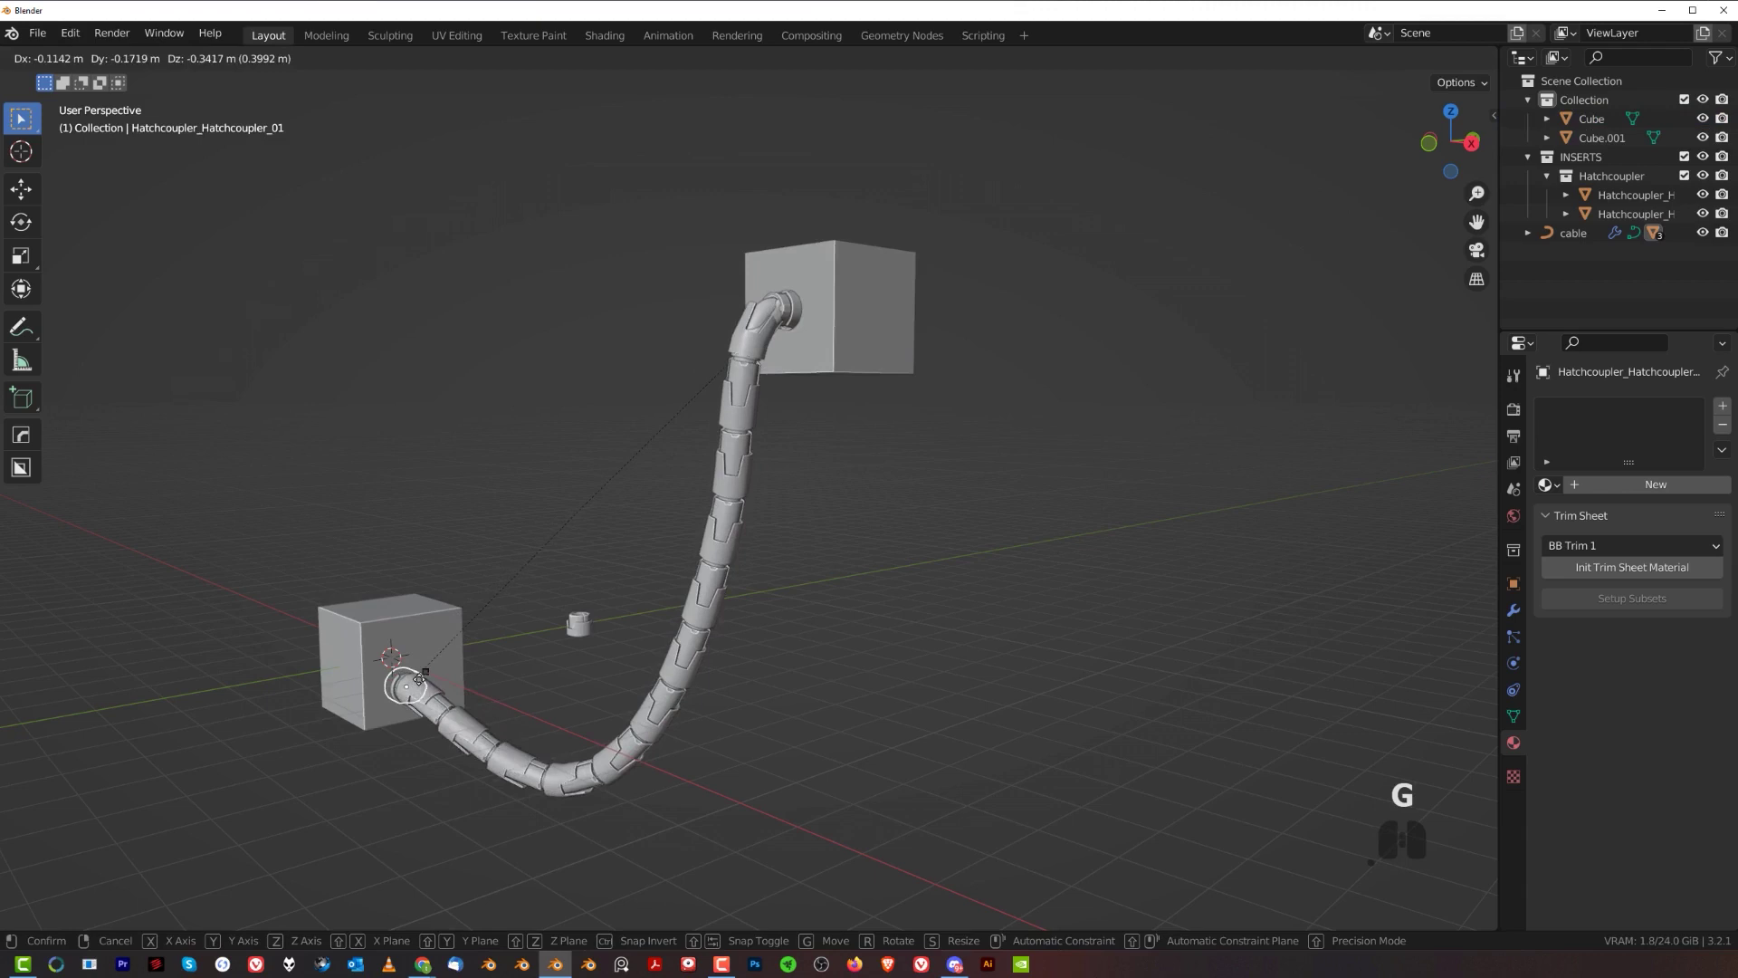
- Cancel the coupler move and look over the cable and cubes before clearing the scene
right_click(433, 672)
drag(659, 589, 746, 562)
middle_click(784, 530)
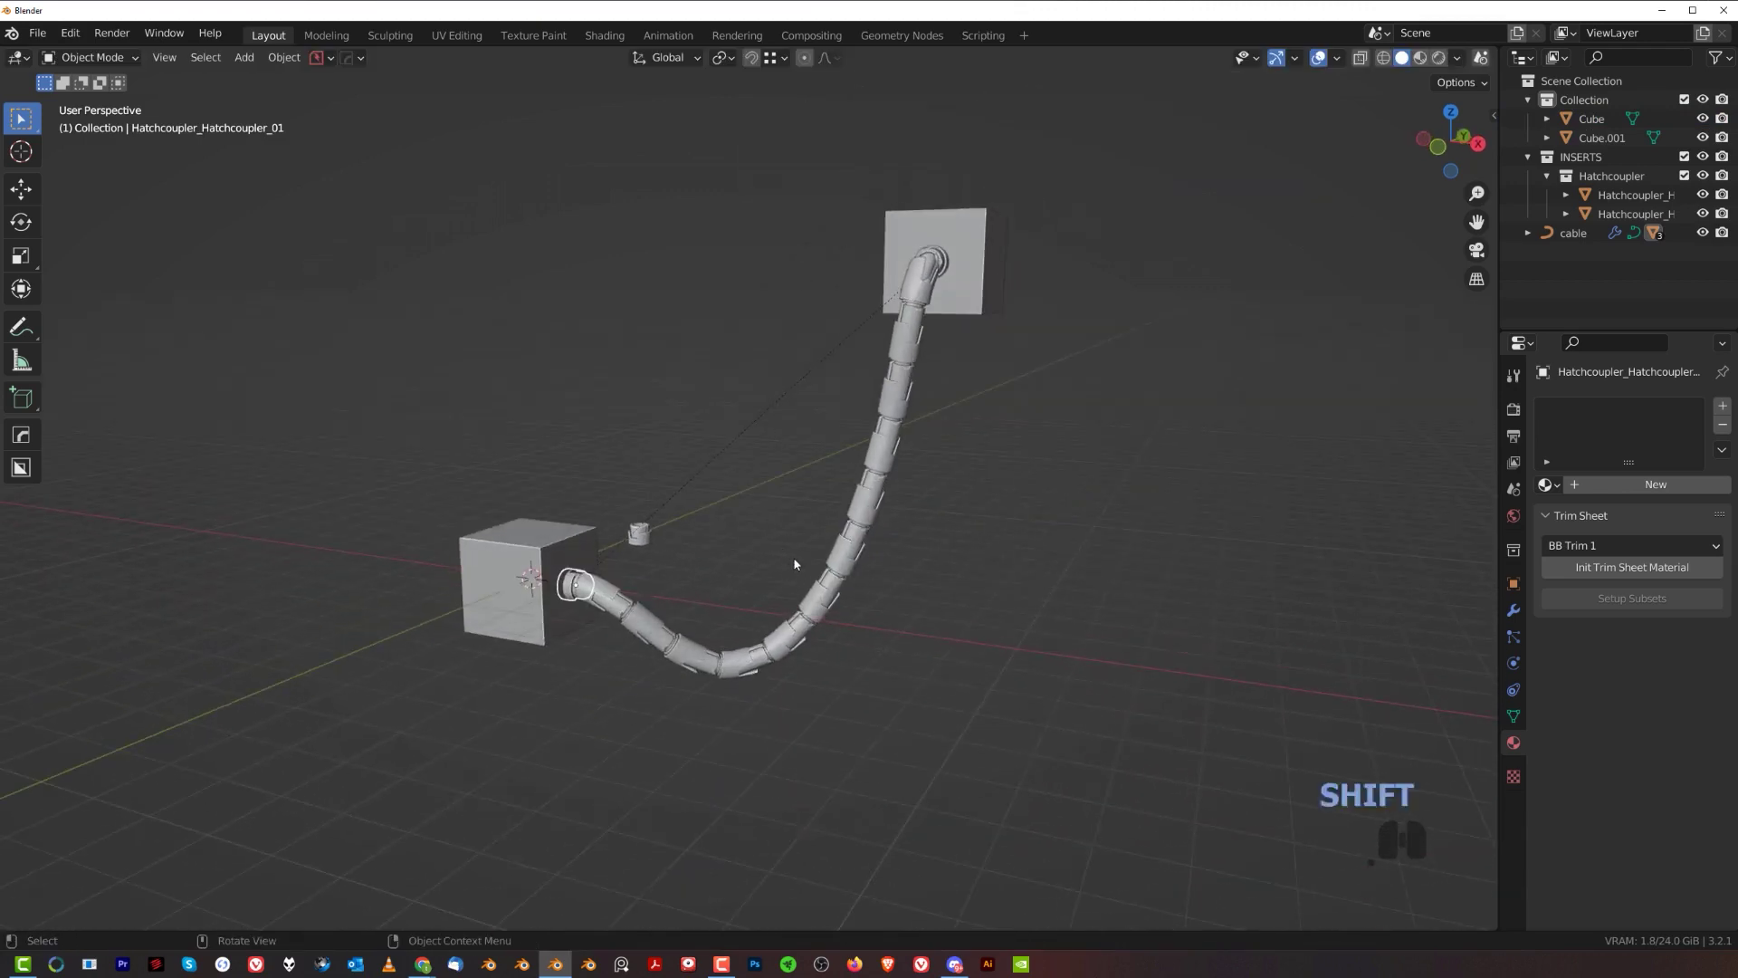
middle_click(705, 511)
middle_click(697, 474)
- Delete the cable and cubes, add two new cubes and subdivide them into fine grids (Shift+R)
key(x)
key(shift+a)
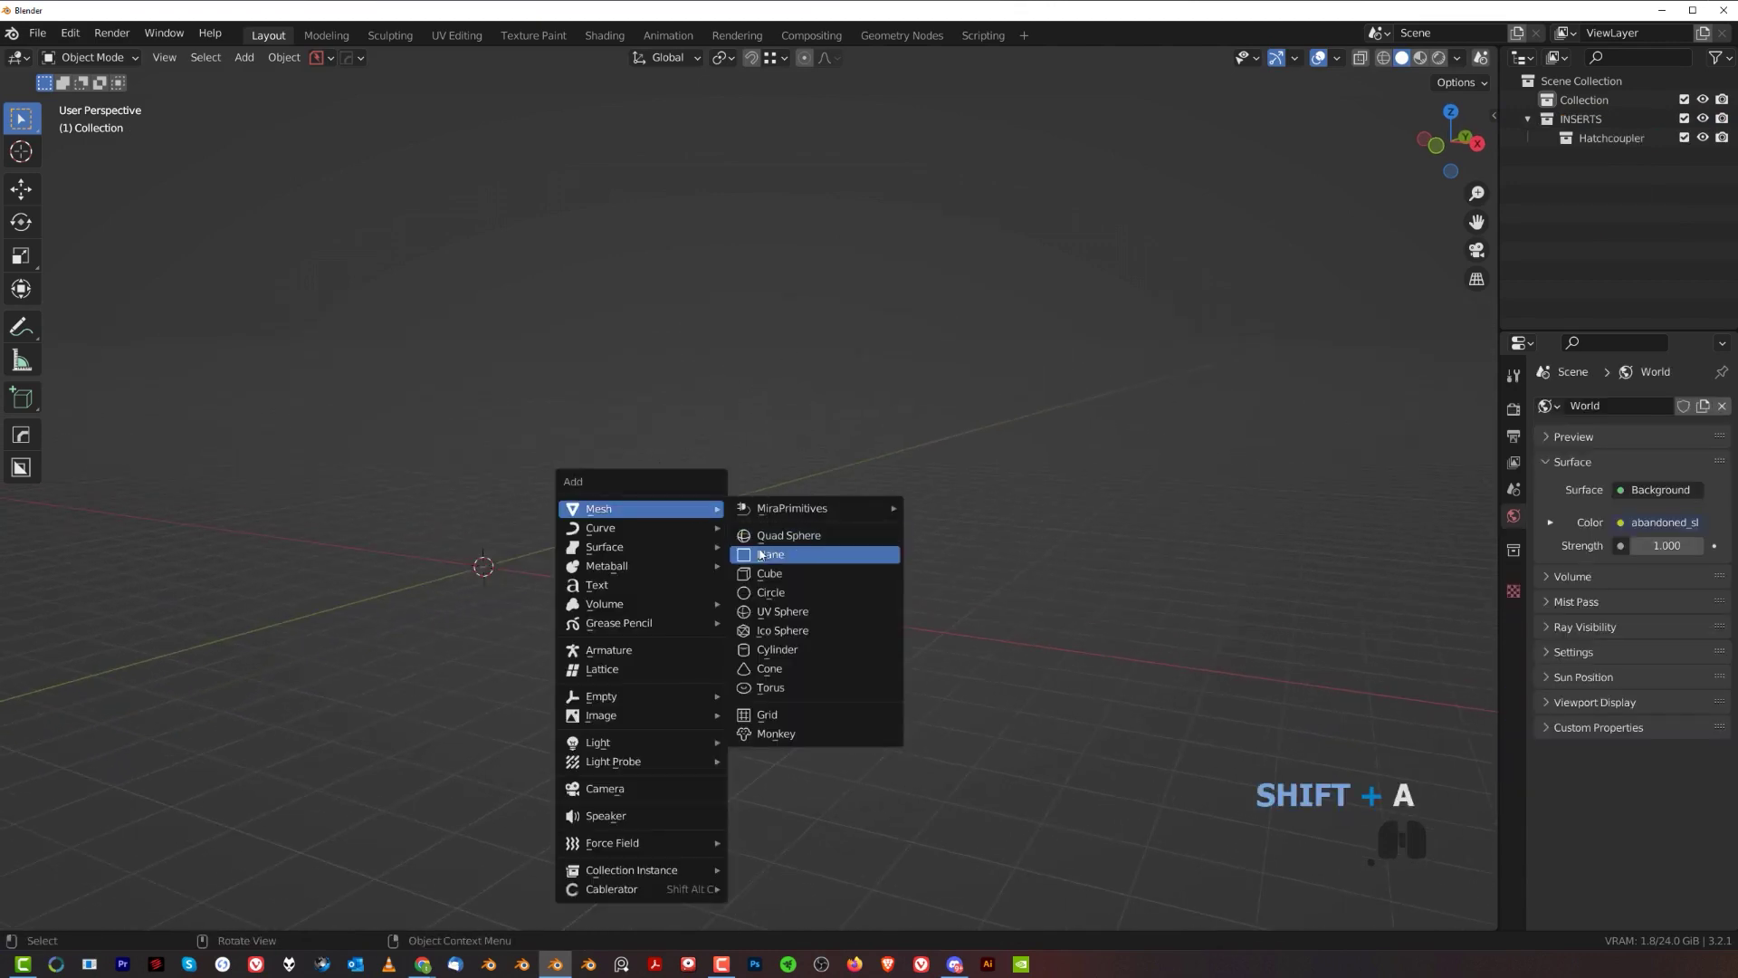
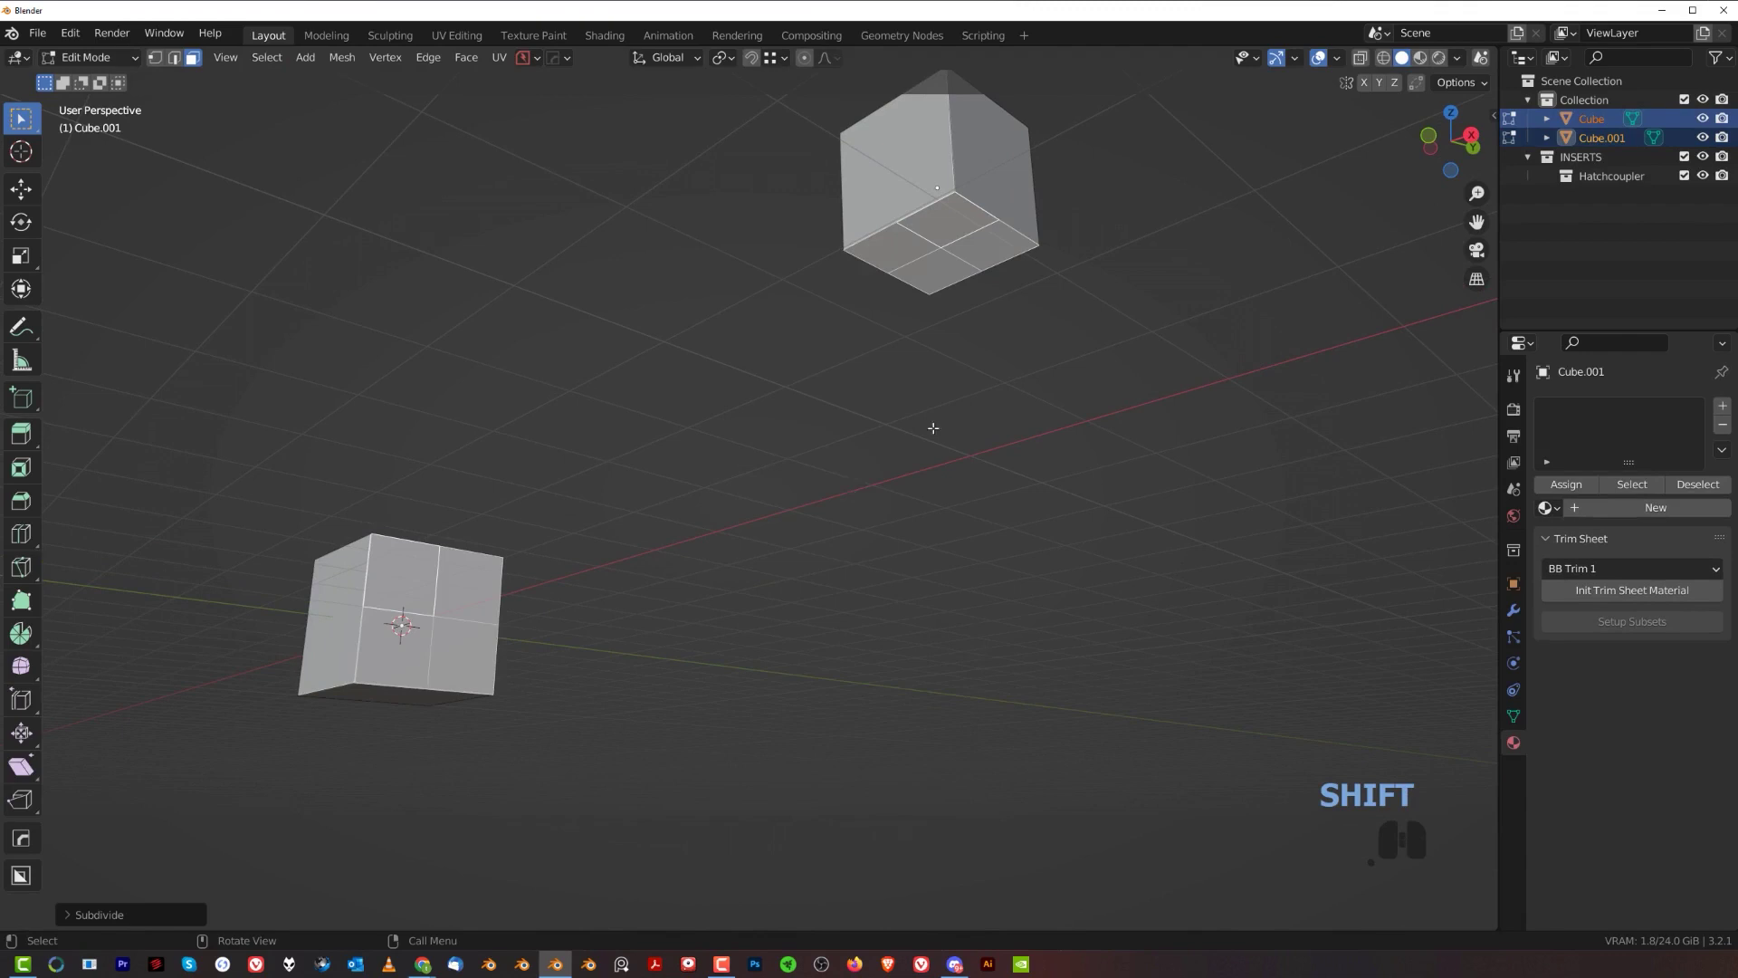
key(shift+r)
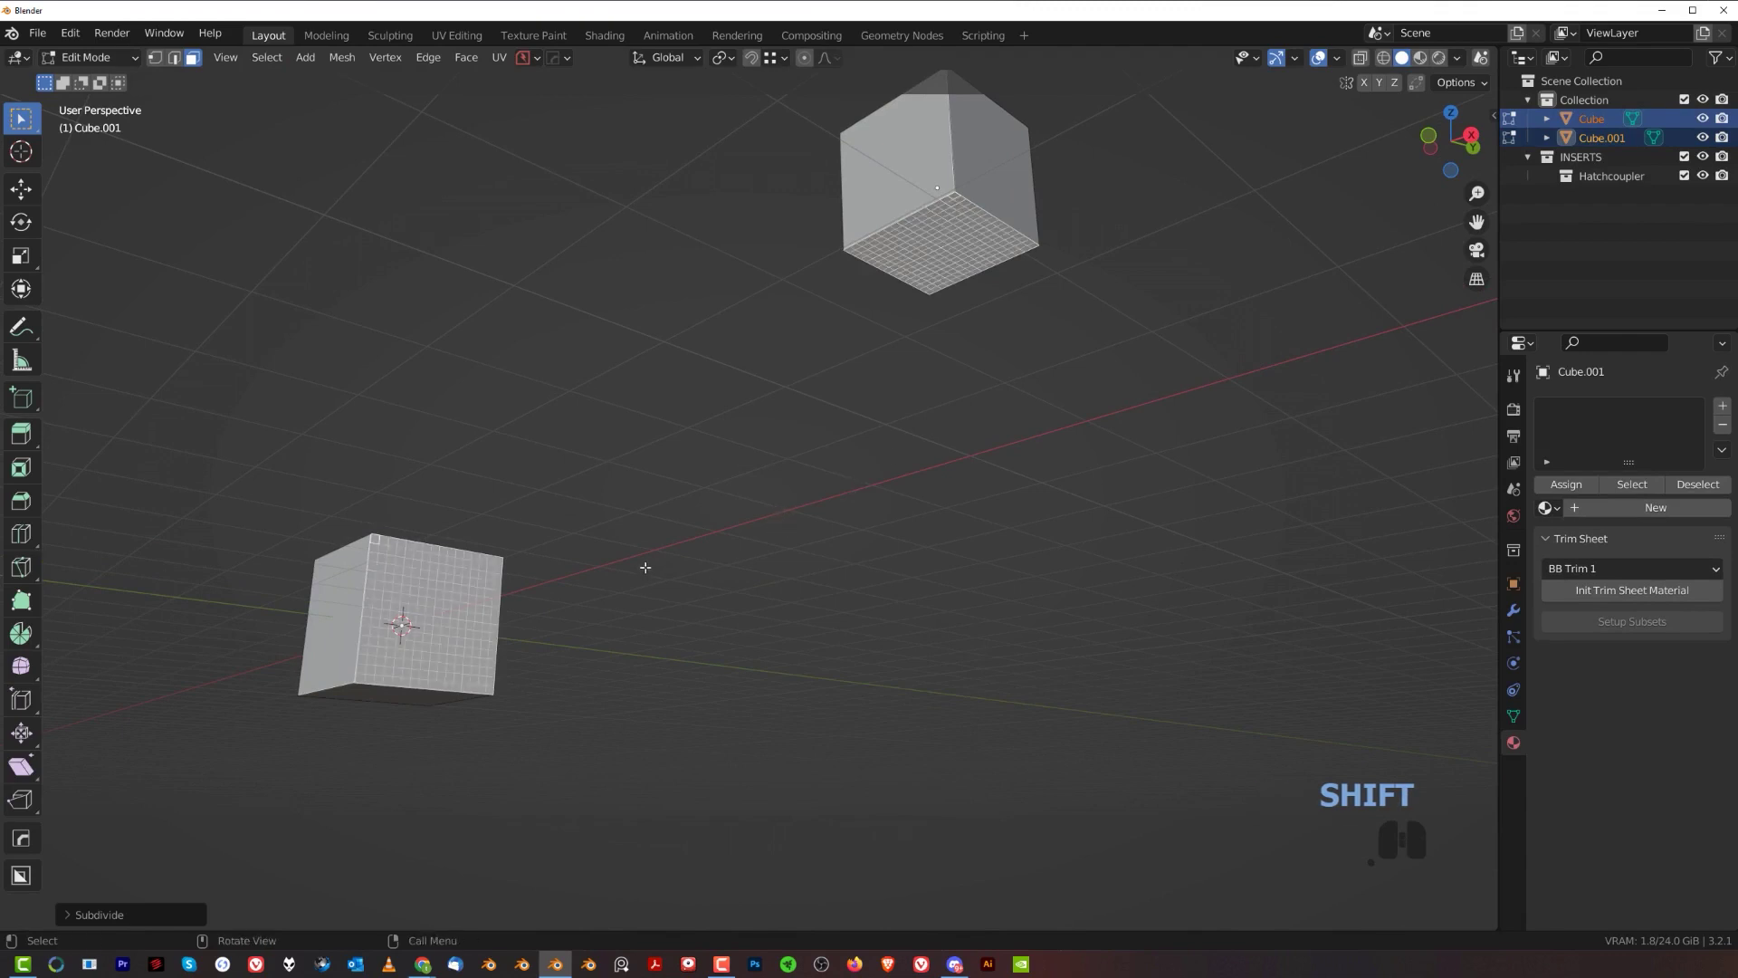
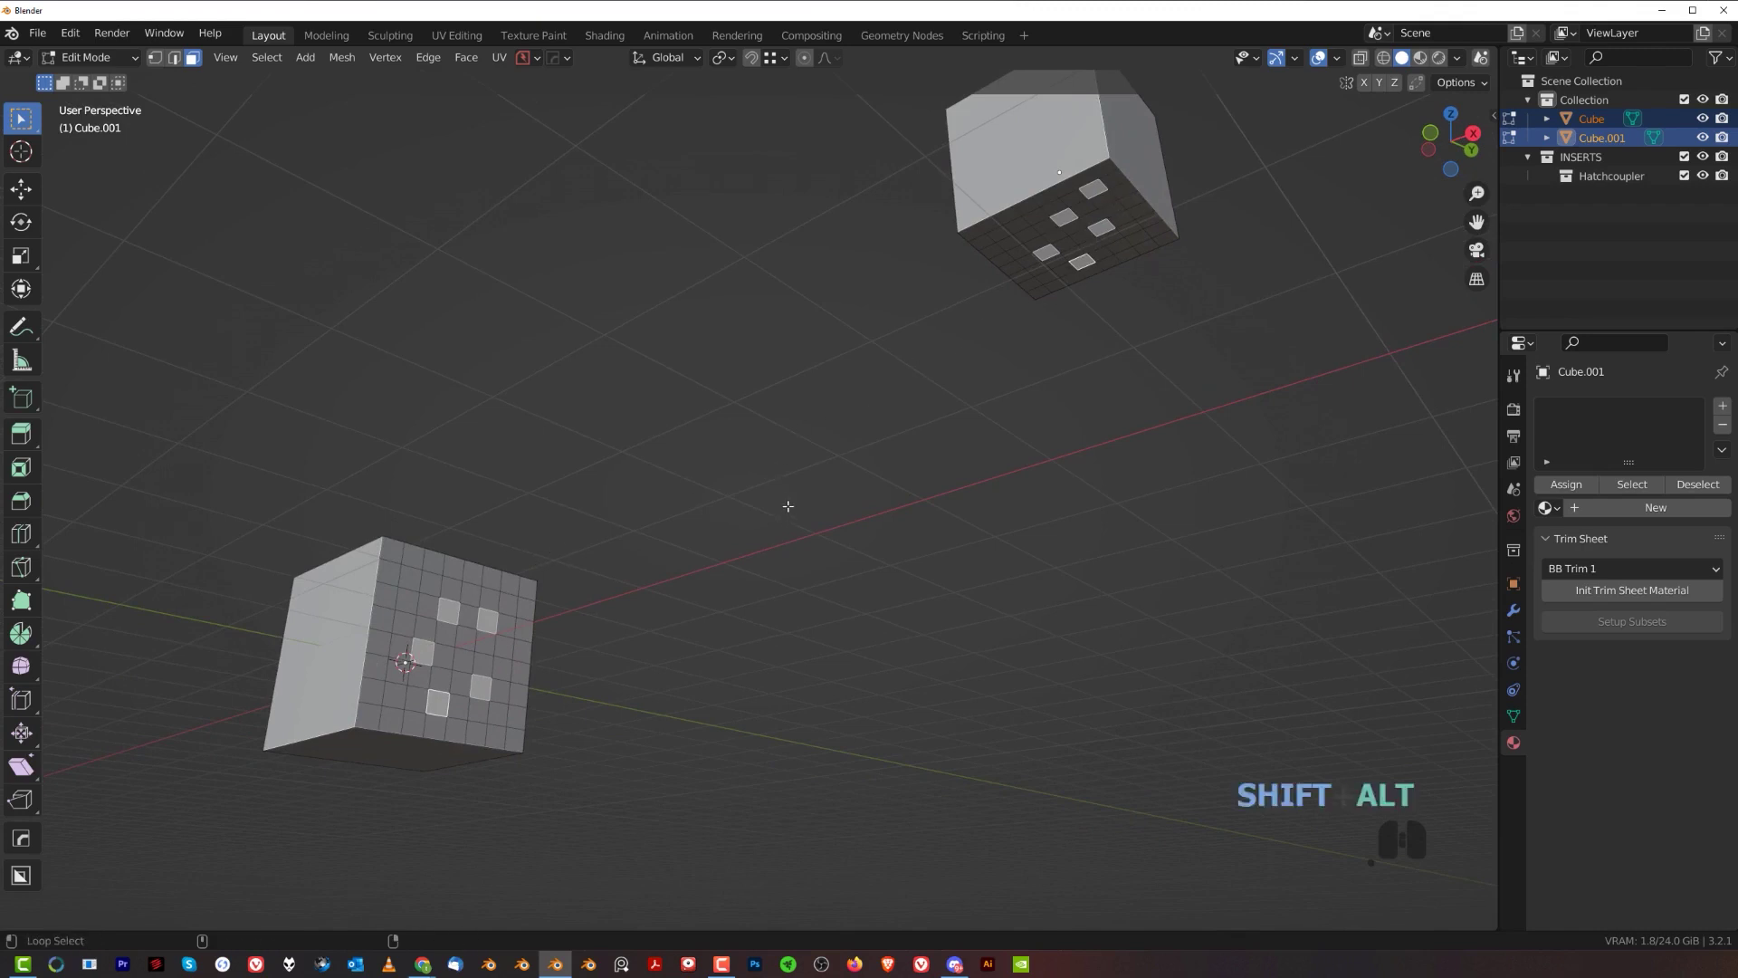
- Create a mass of cables between the picked faces with Cablerator's Create a Mass from Selected Faces
key(shift+alt+c)
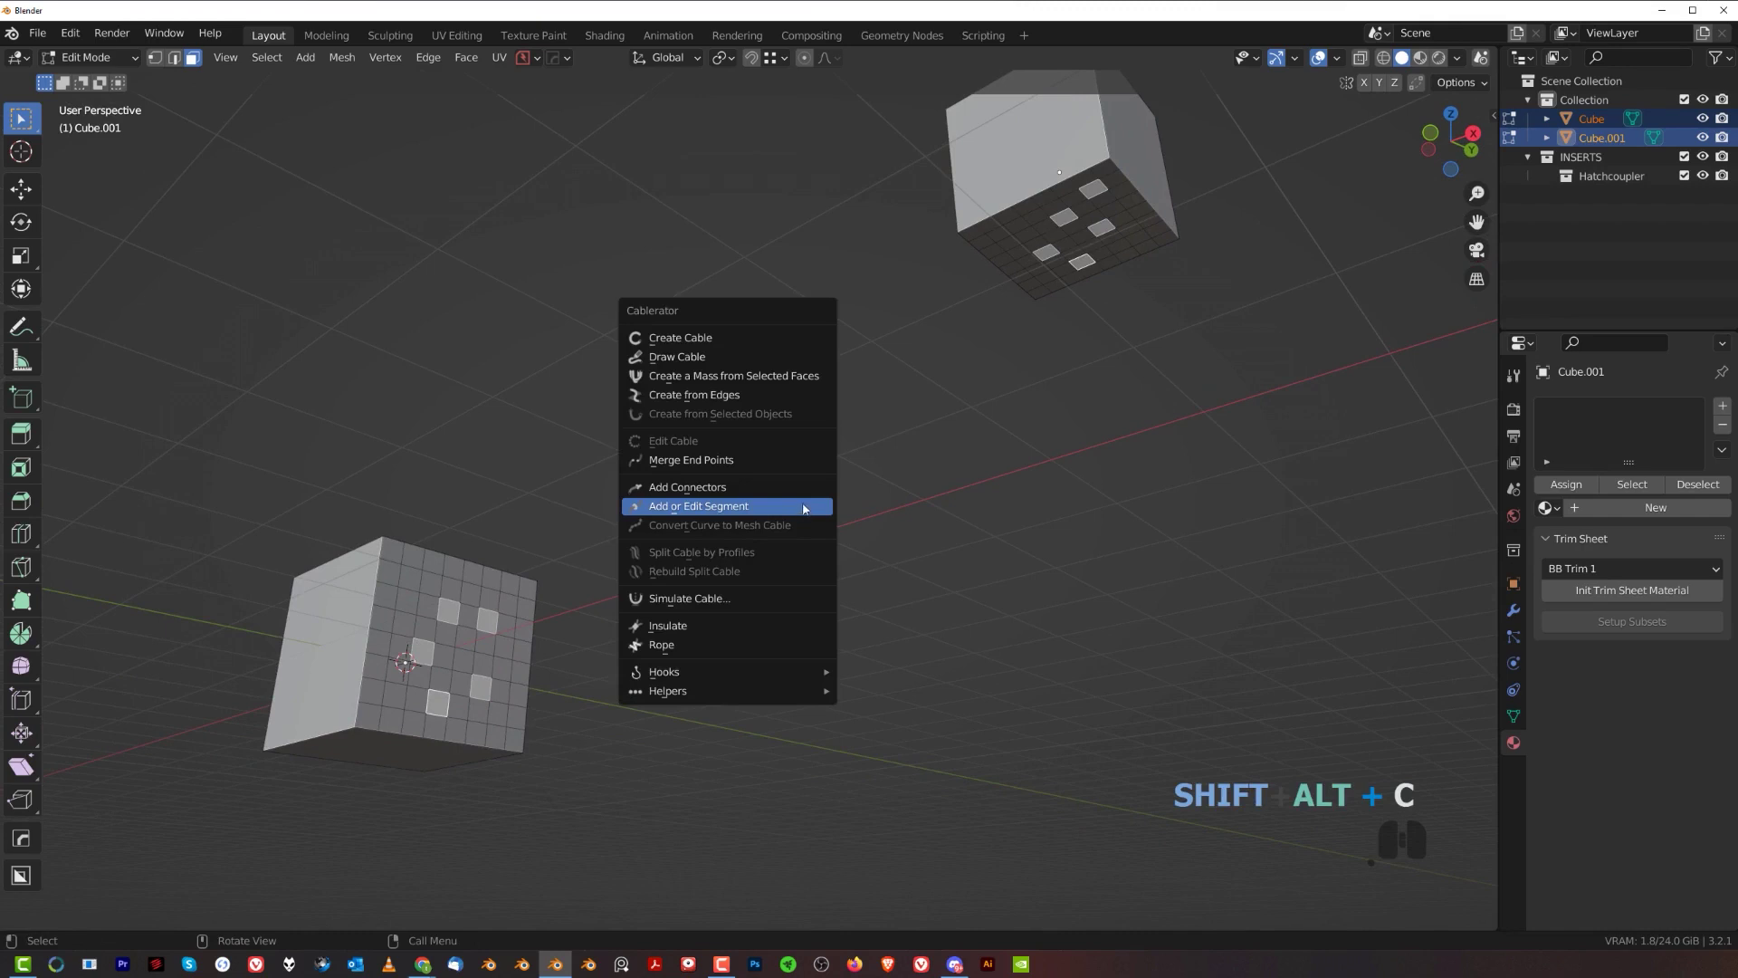
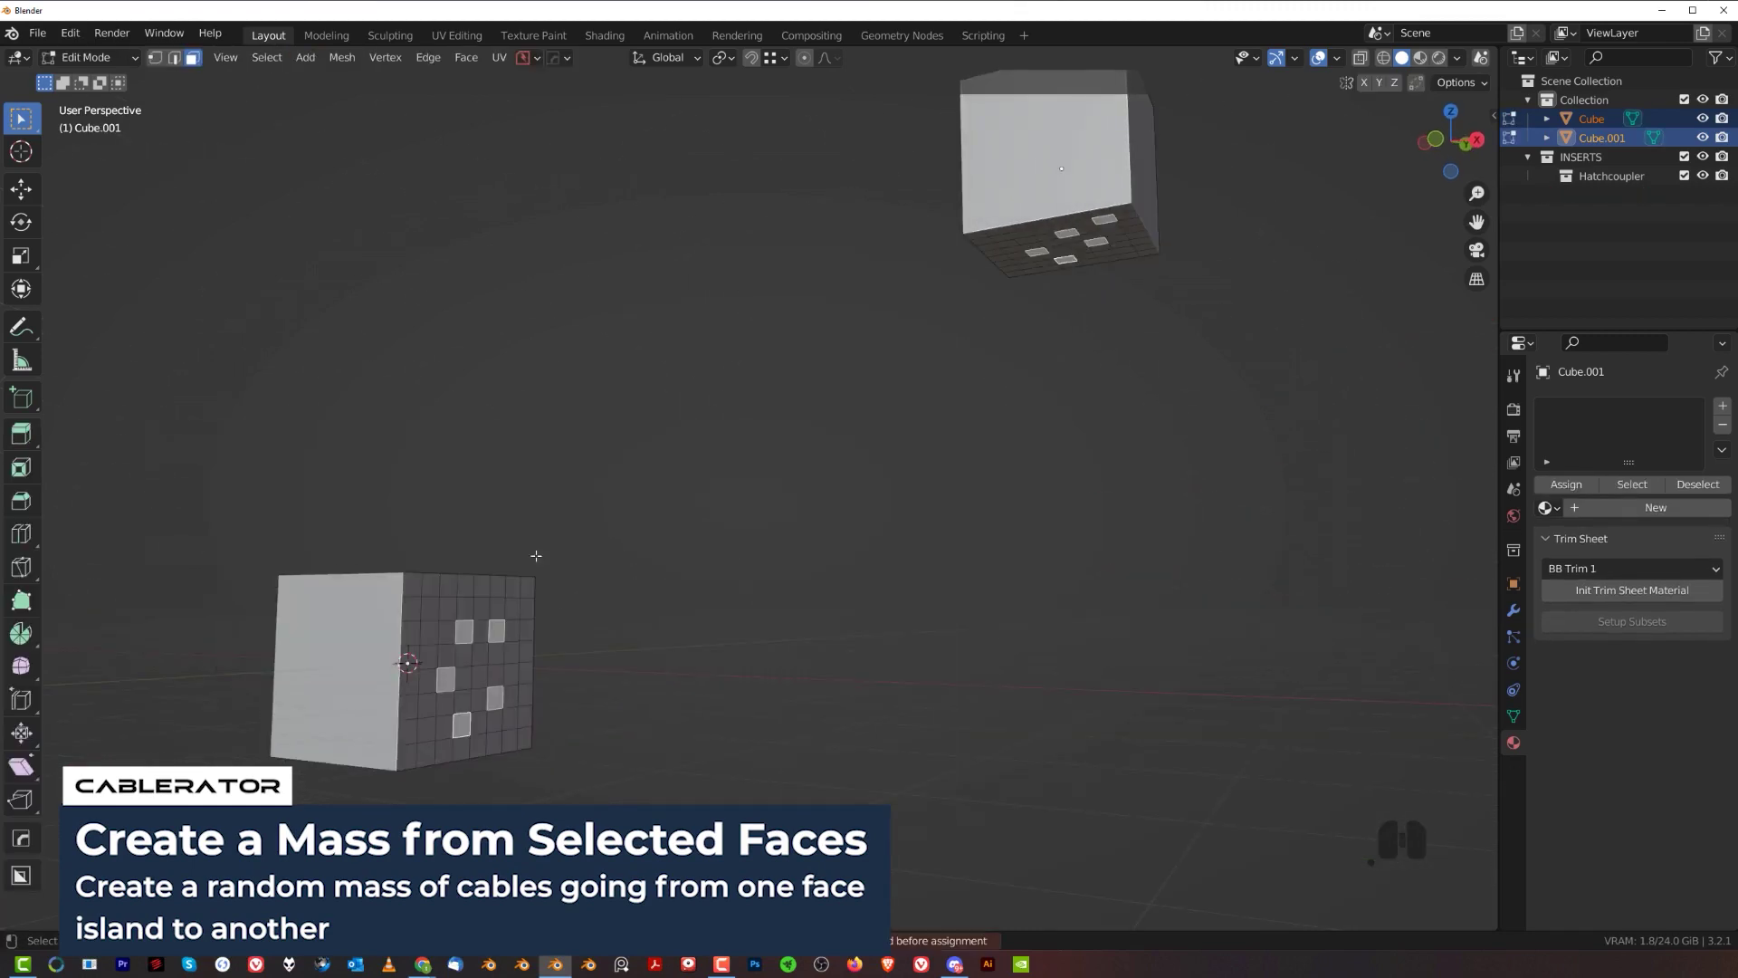
key(shift+alt+c)
click(796, 576)
drag(753, 519, 768, 505)
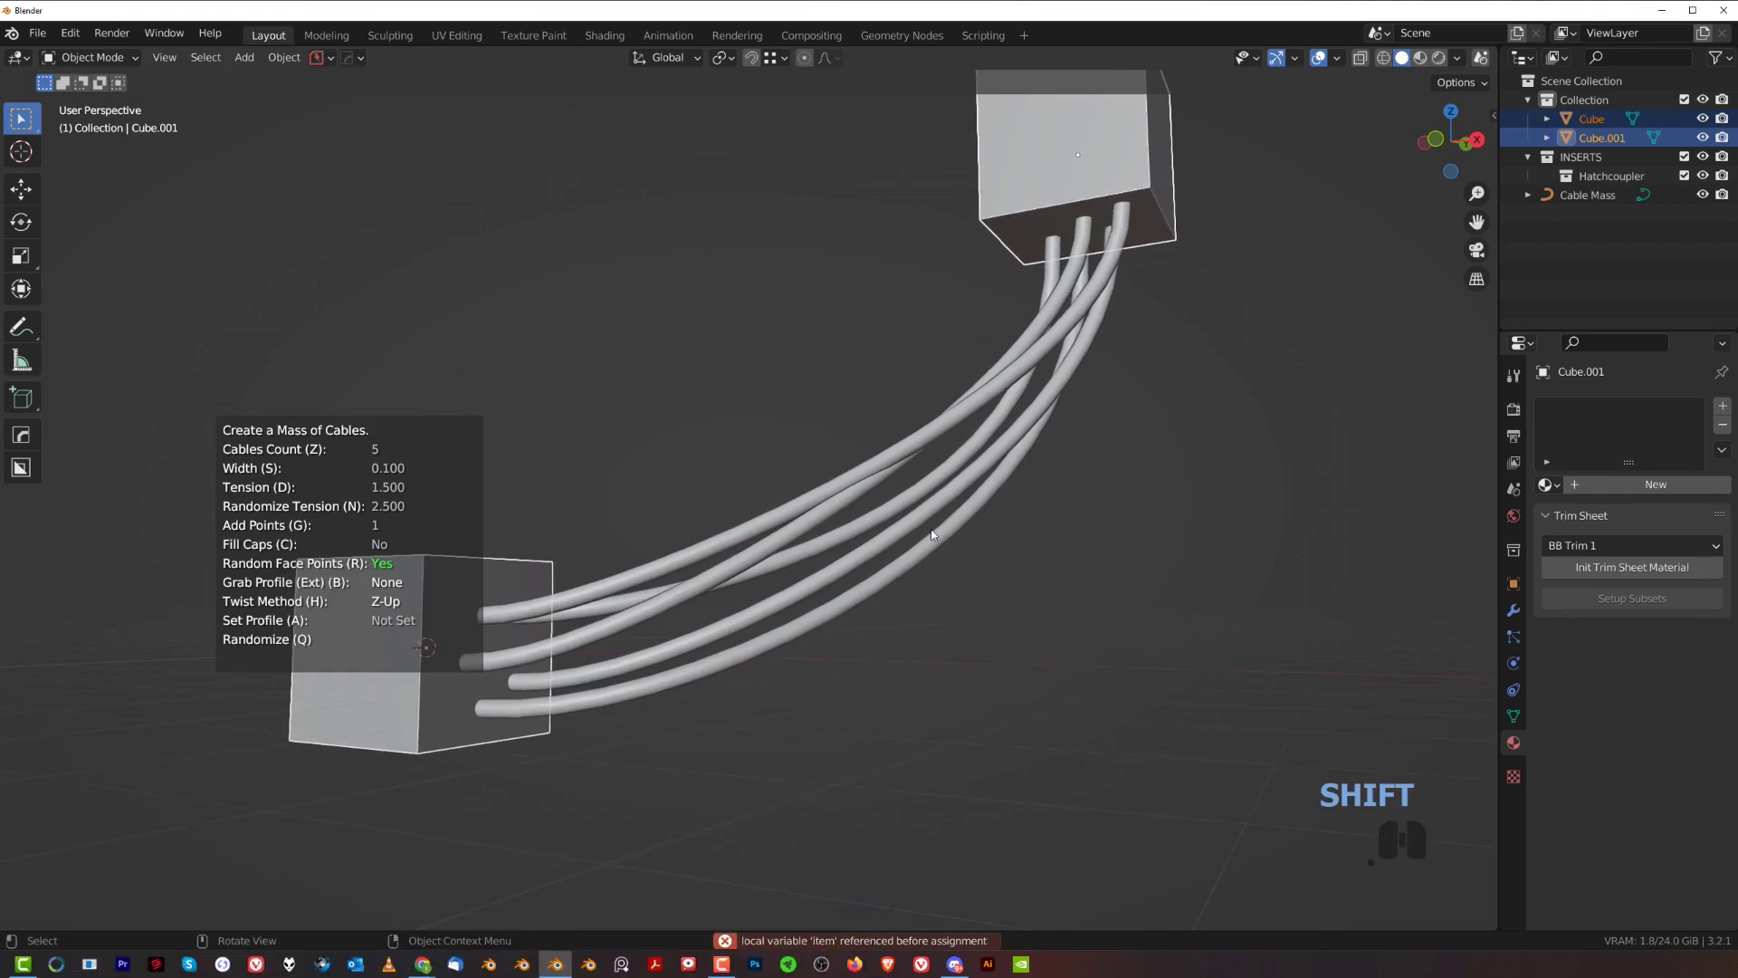
- Raise the cable tension (D), set the width (S) and increase Randomize Tension (N)
key(d)
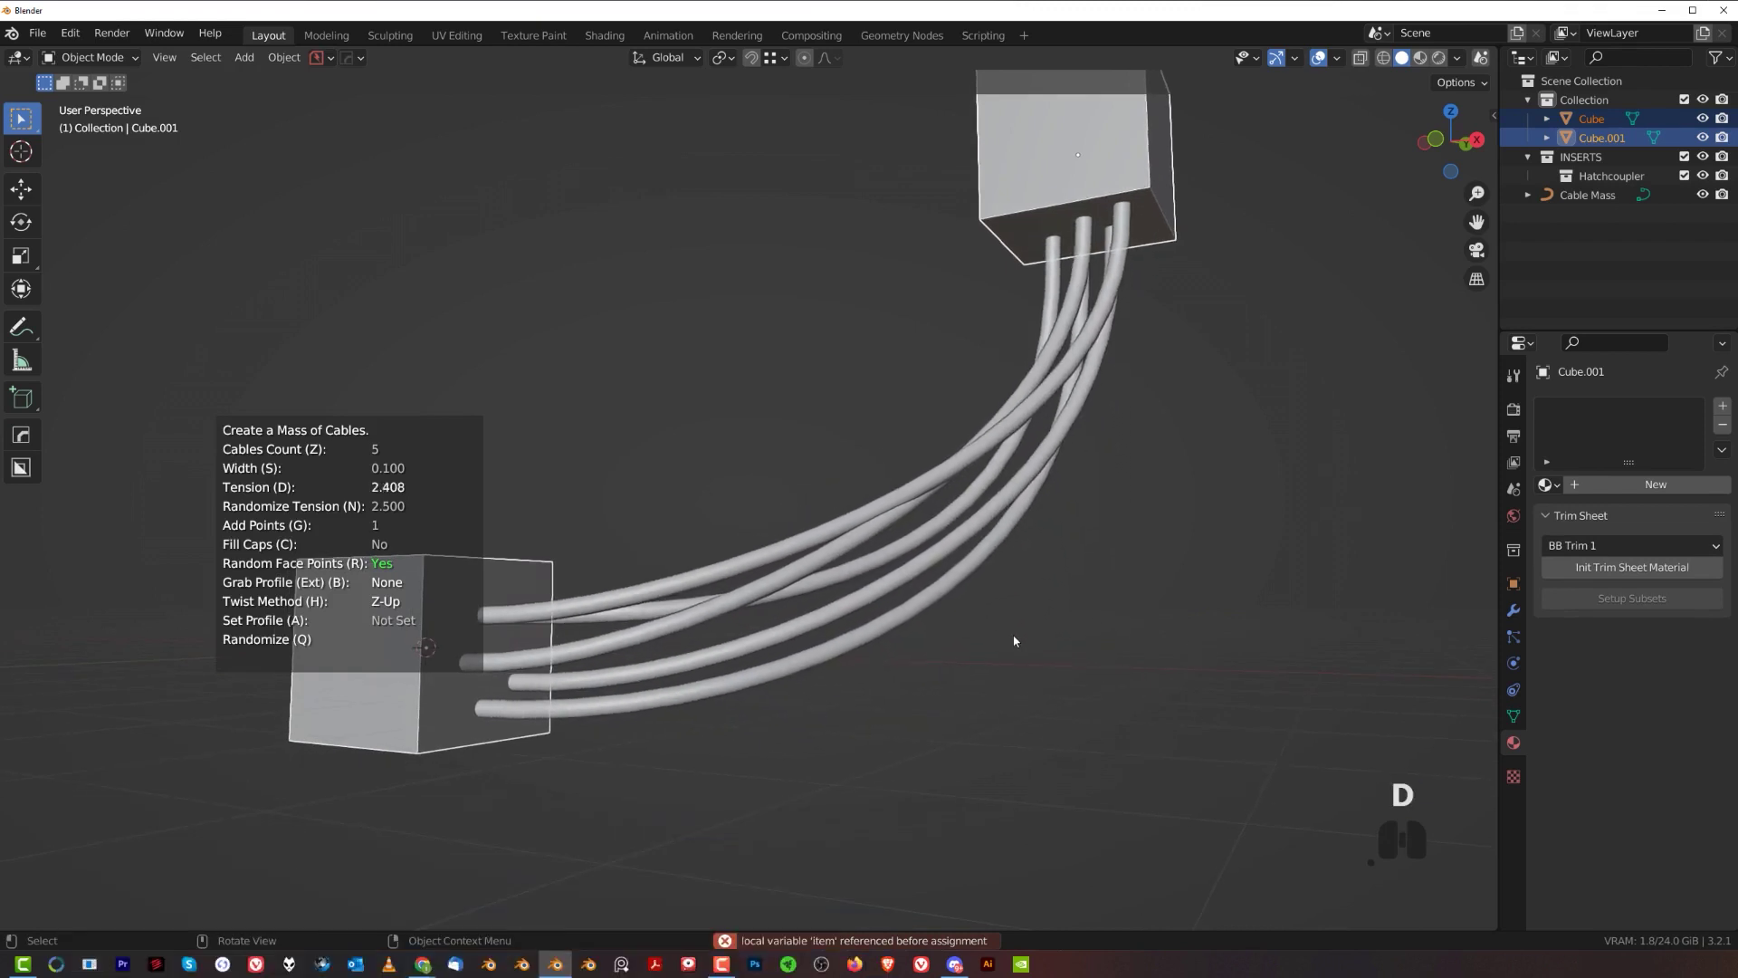
click(1021, 641)
key(s)
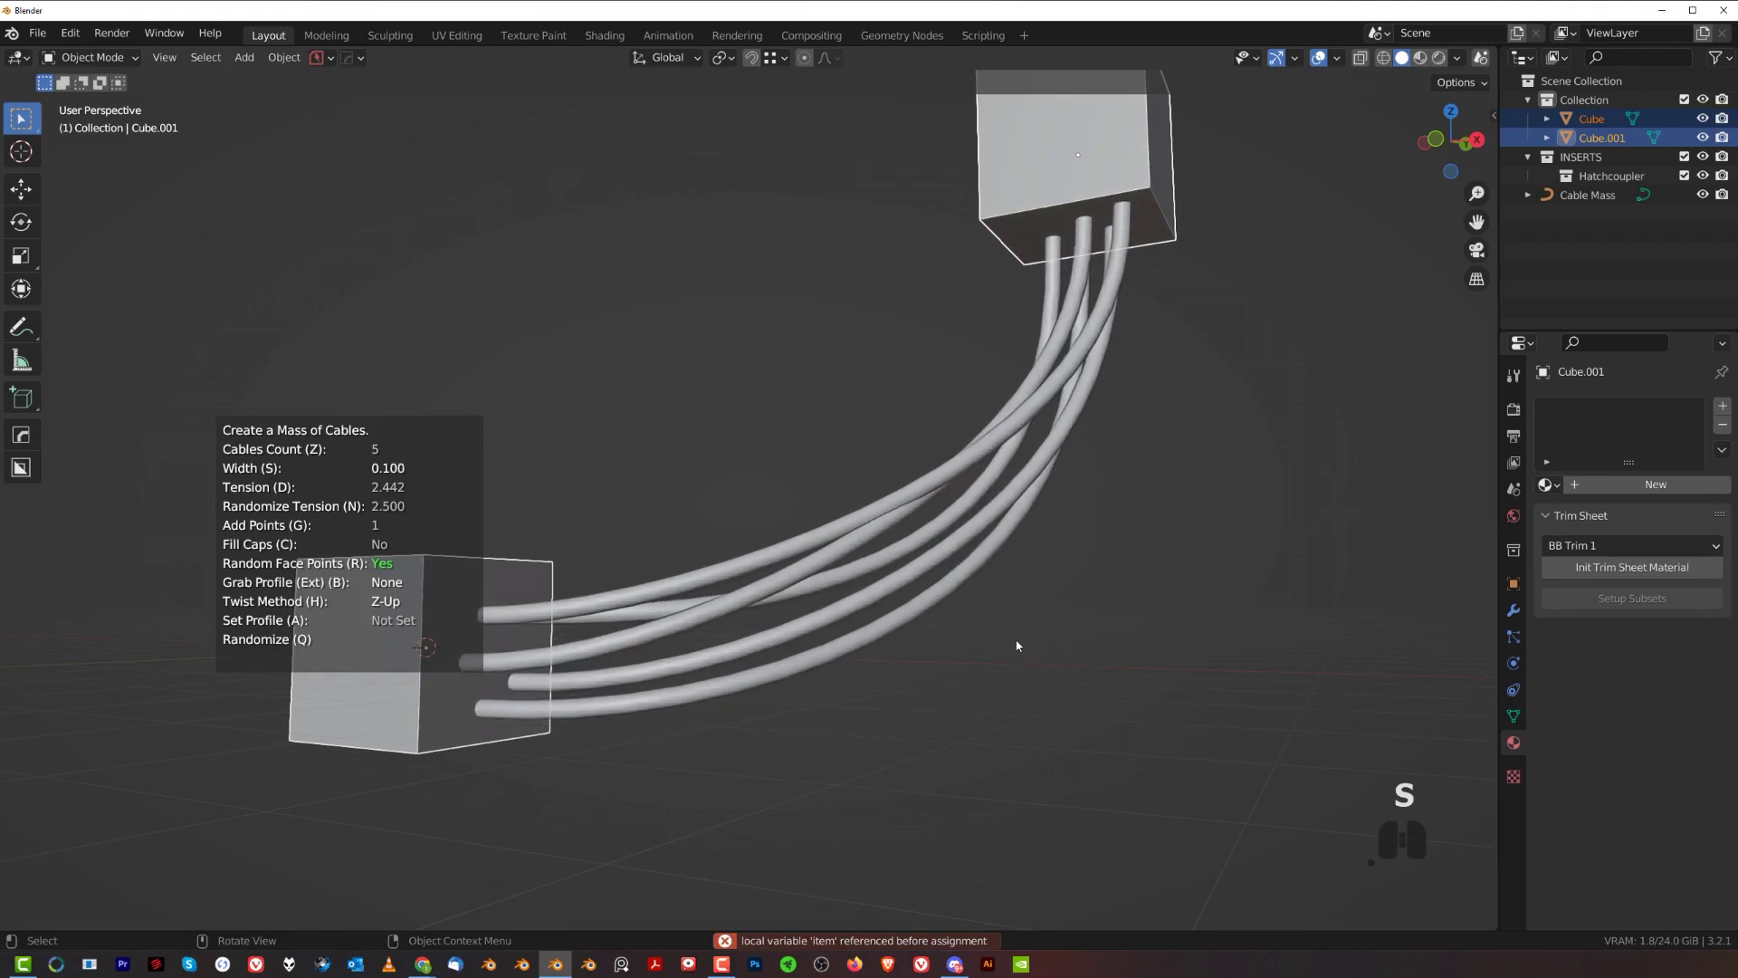
click(1023, 640)
key(n)
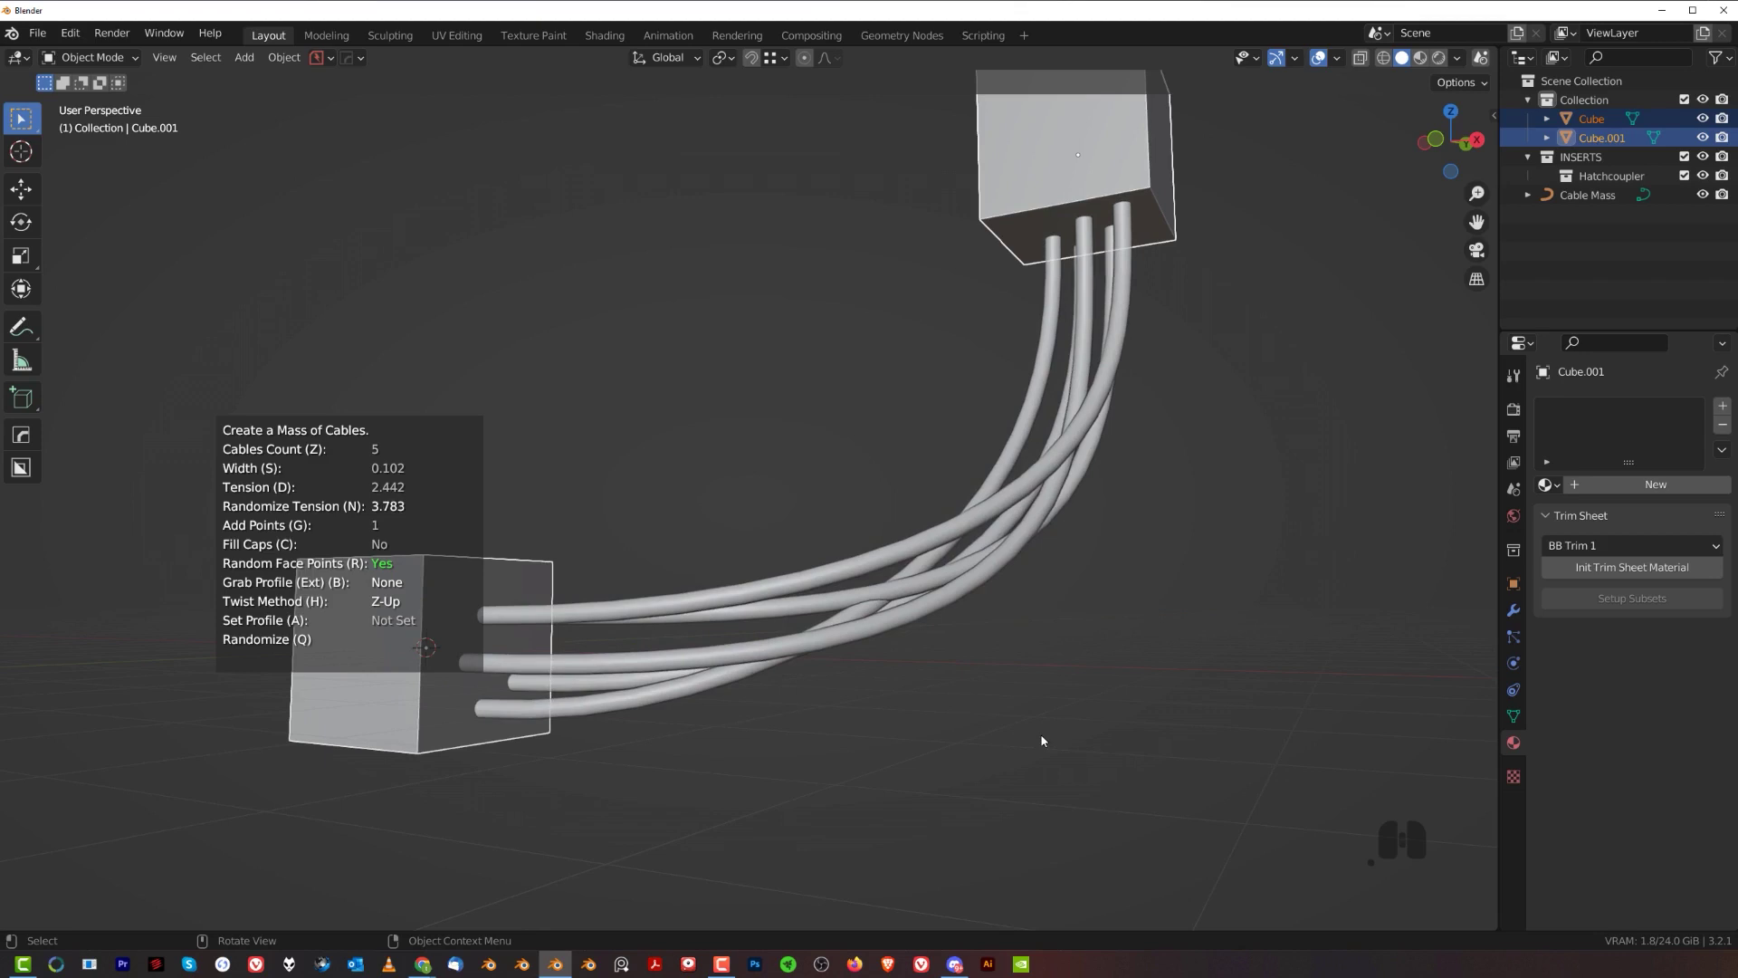
click(1015, 723)
drag(876, 623, 932, 606)
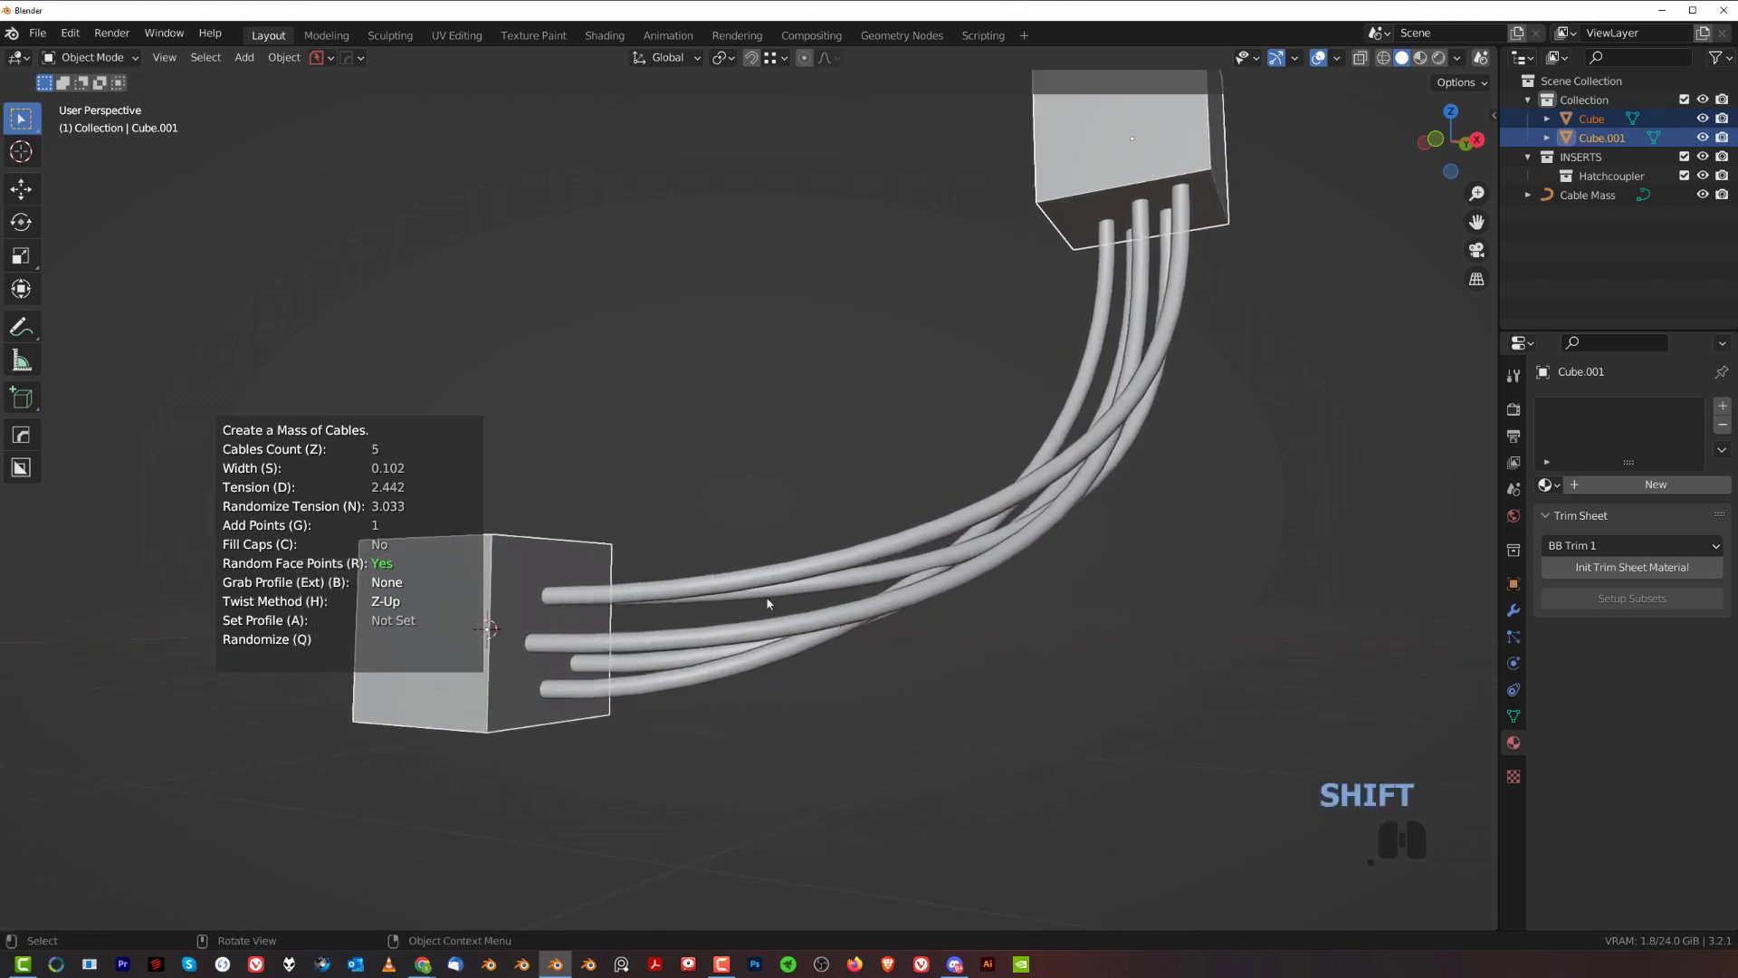
key(q)
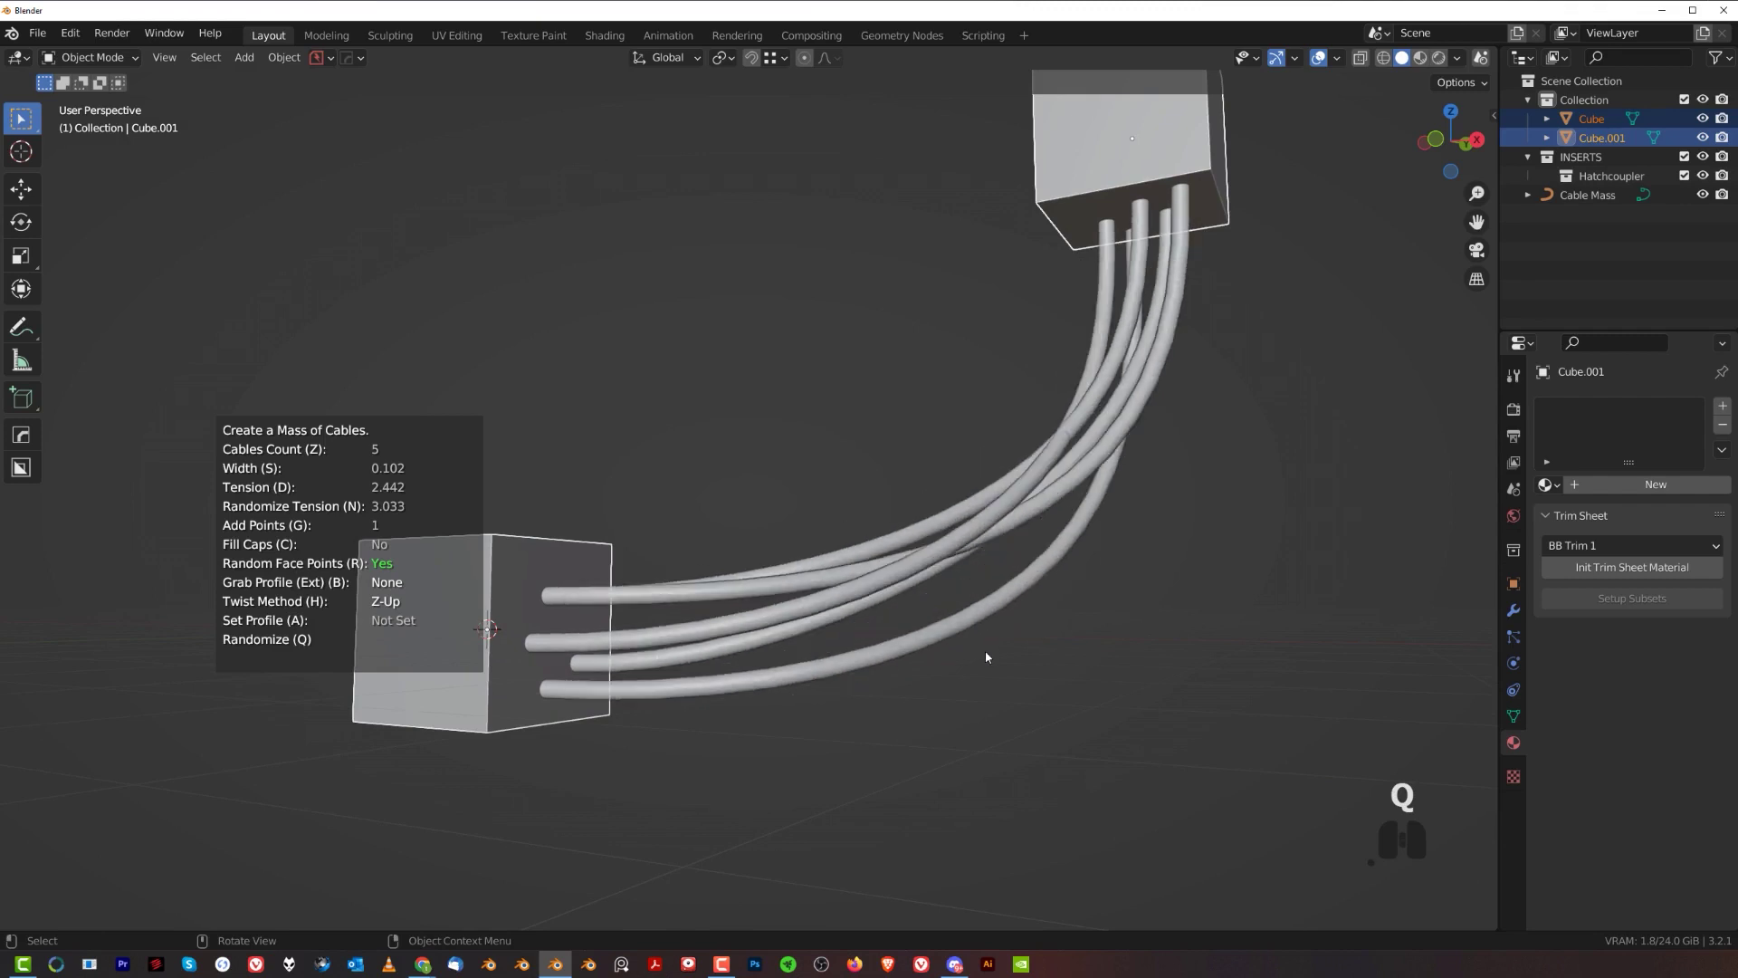
- Recreate the cable mass from random face points with 5 cables and tension 1.5
middle_click(962, 560)
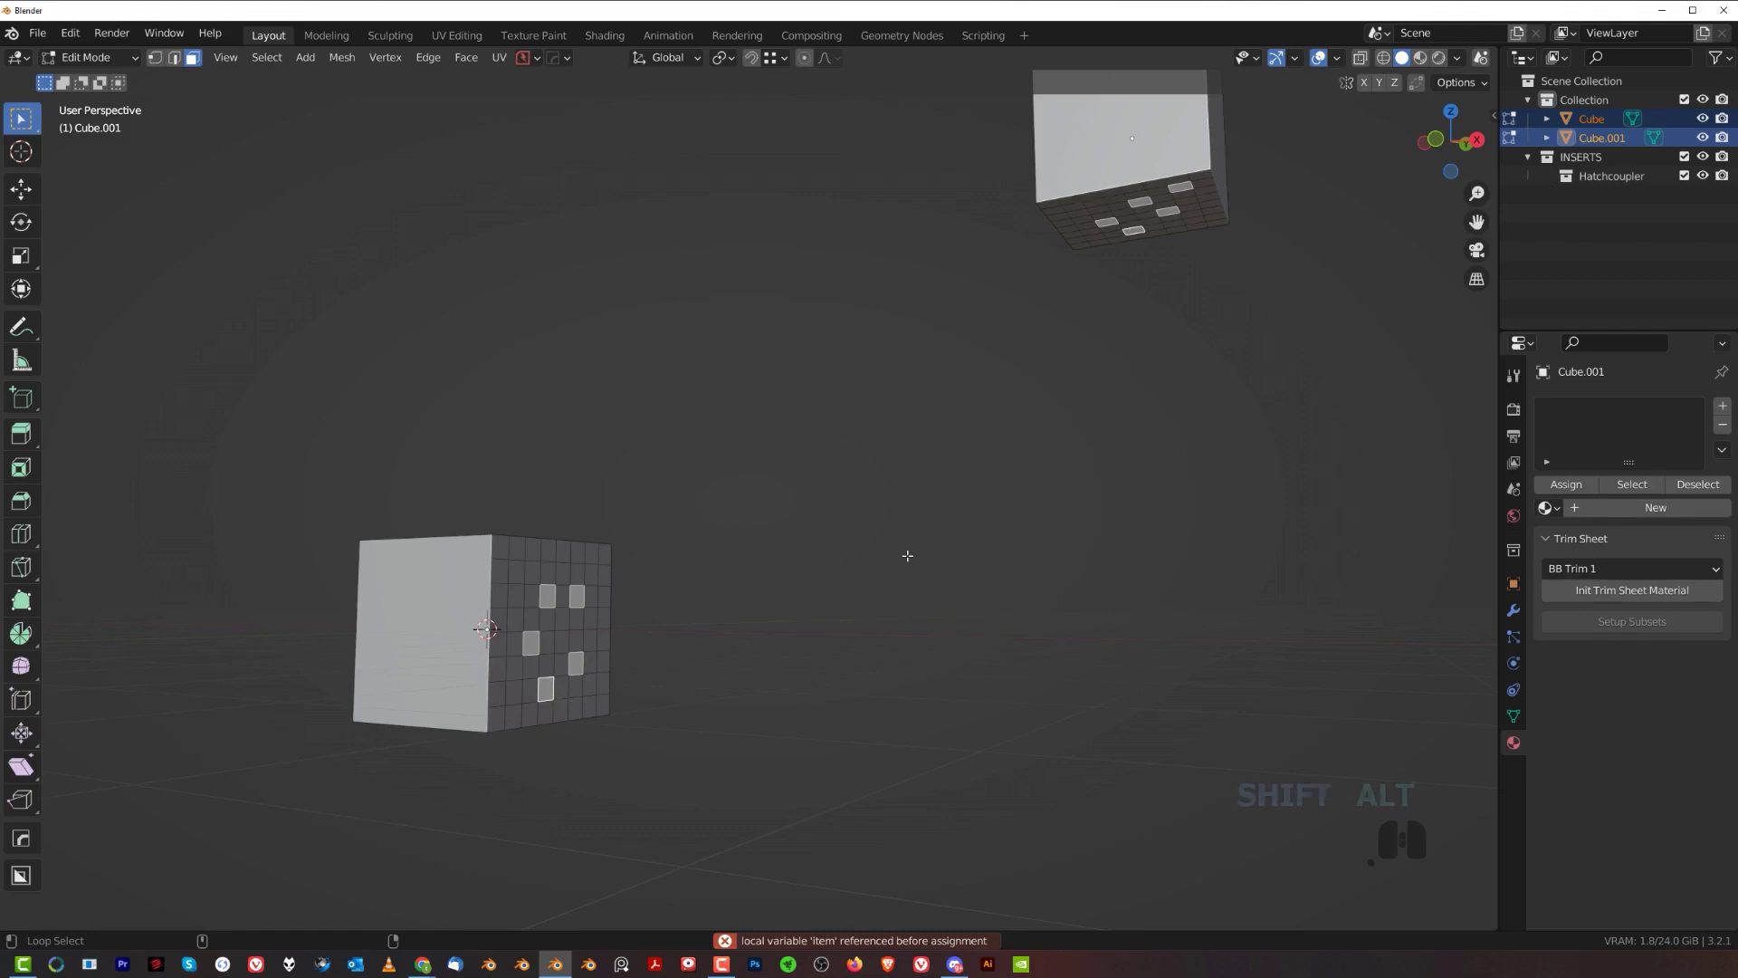
key(shift+alt+c)
click(913, 559)
drag(873, 560, 897, 588)
drag(816, 571, 813, 543)
- Try several cable twist and profile presets, then return to plain round cables
key(shift+alt+c)
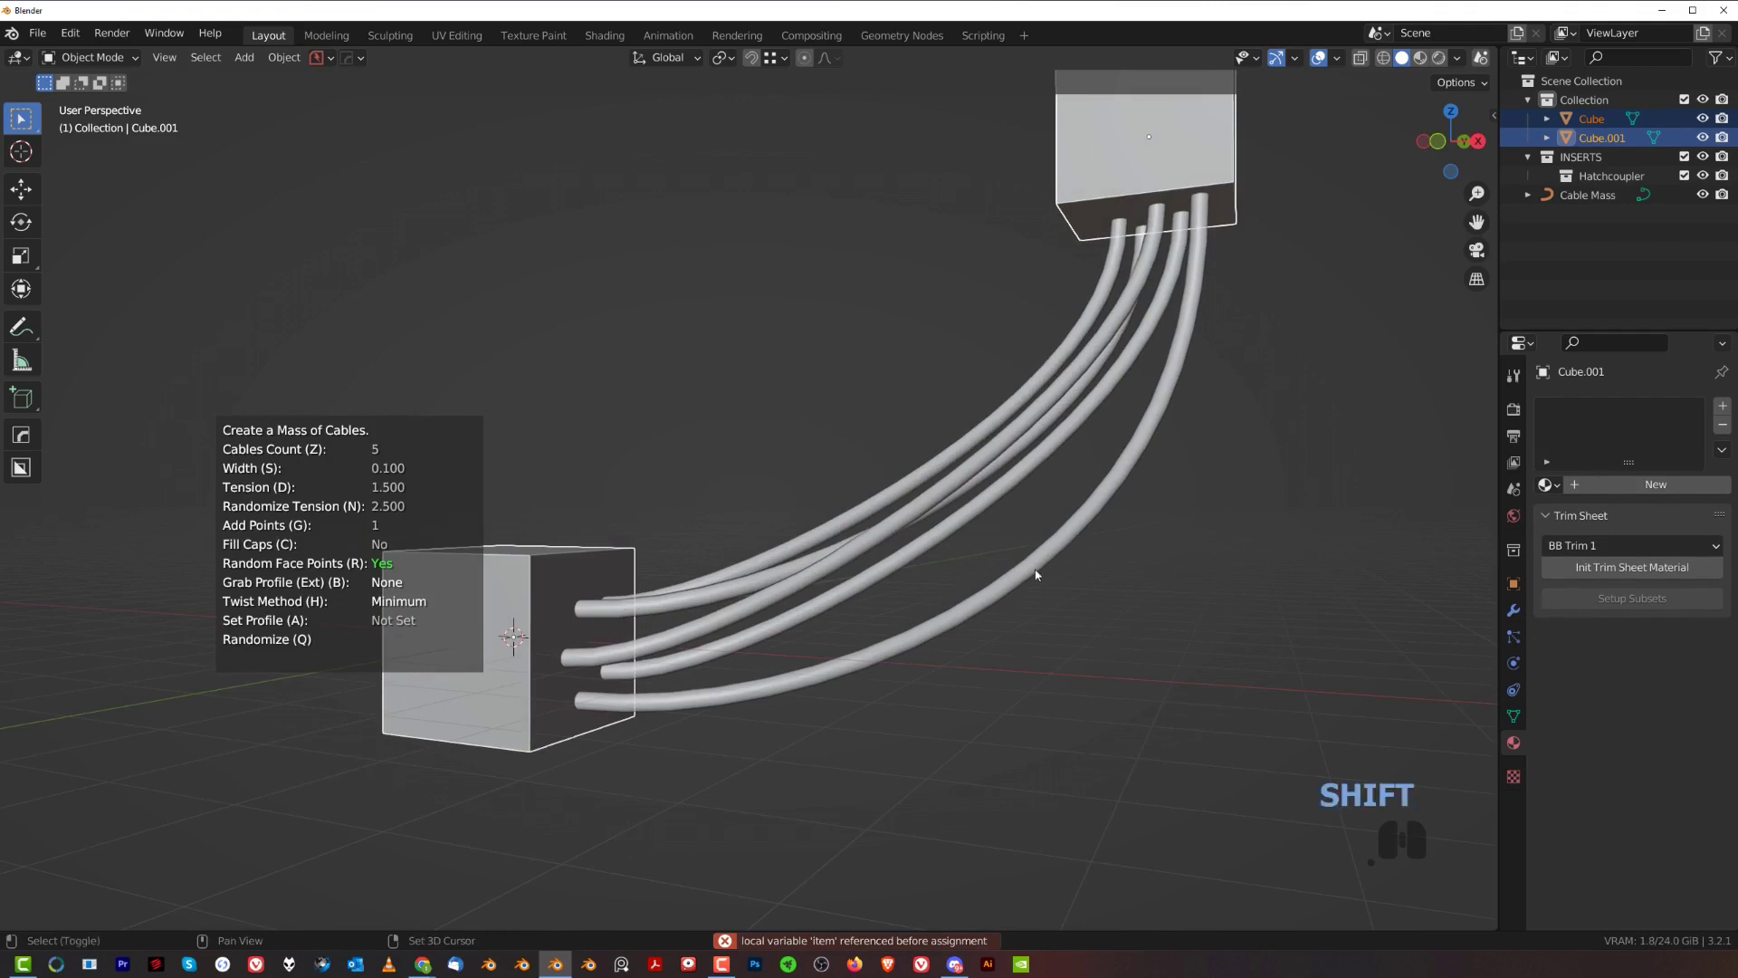
drag(1035, 578, 998, 598)
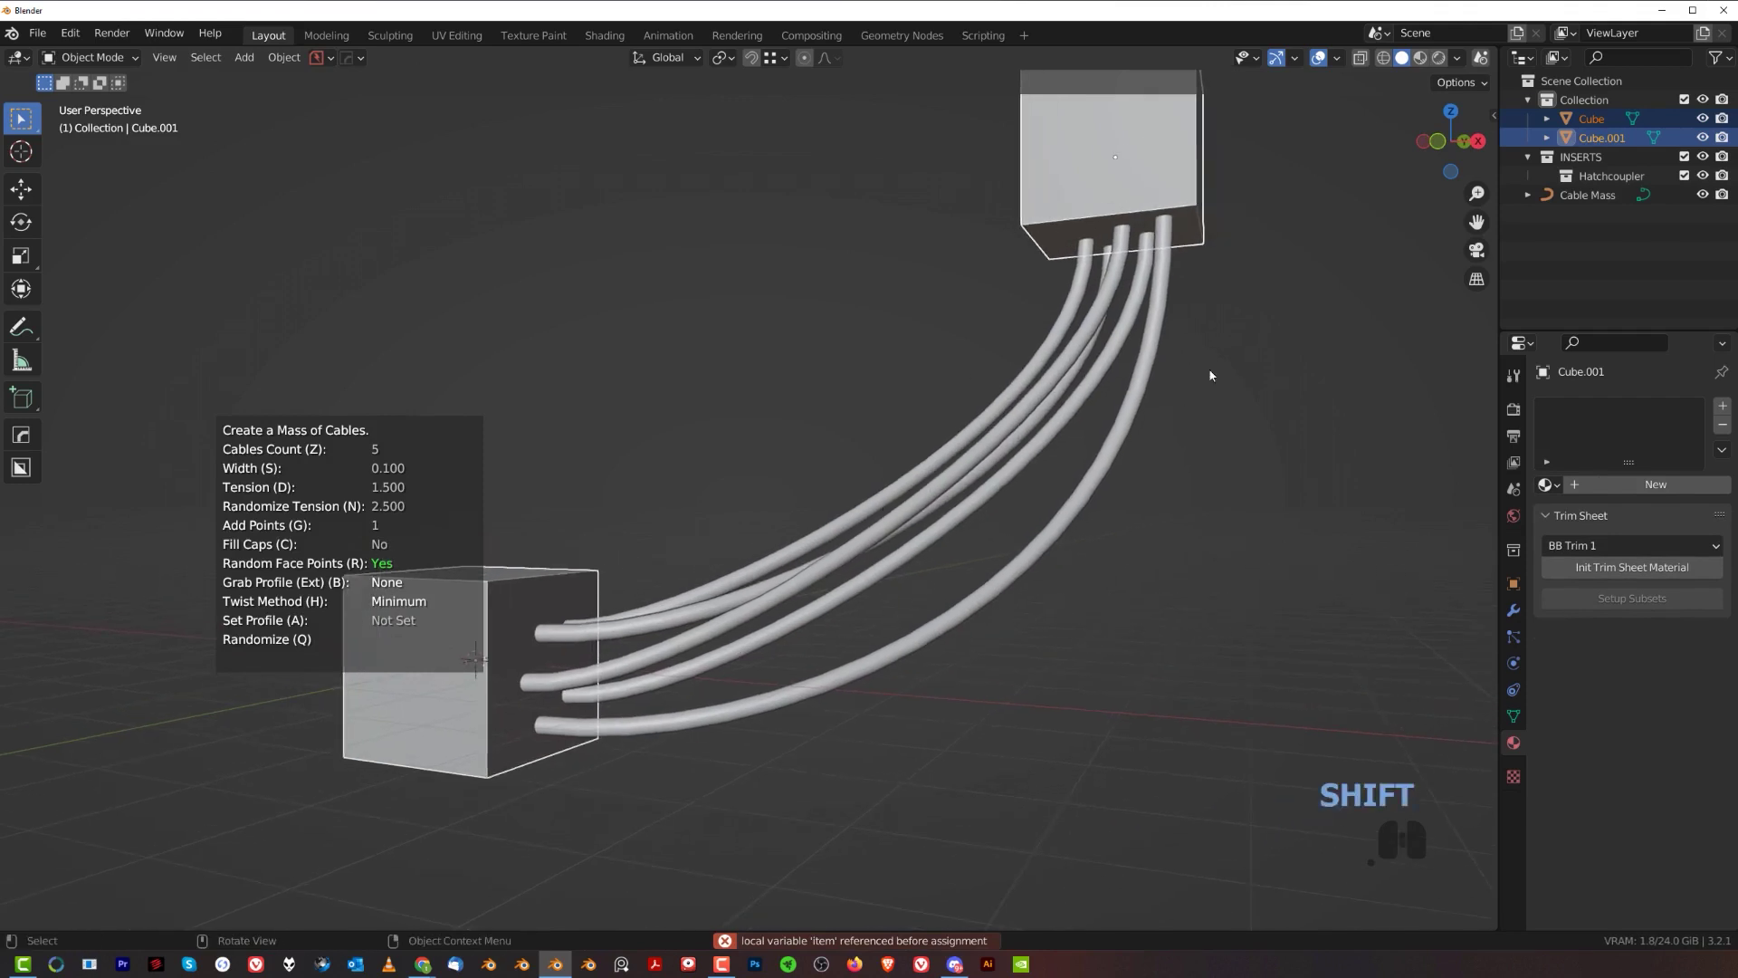
key(x)
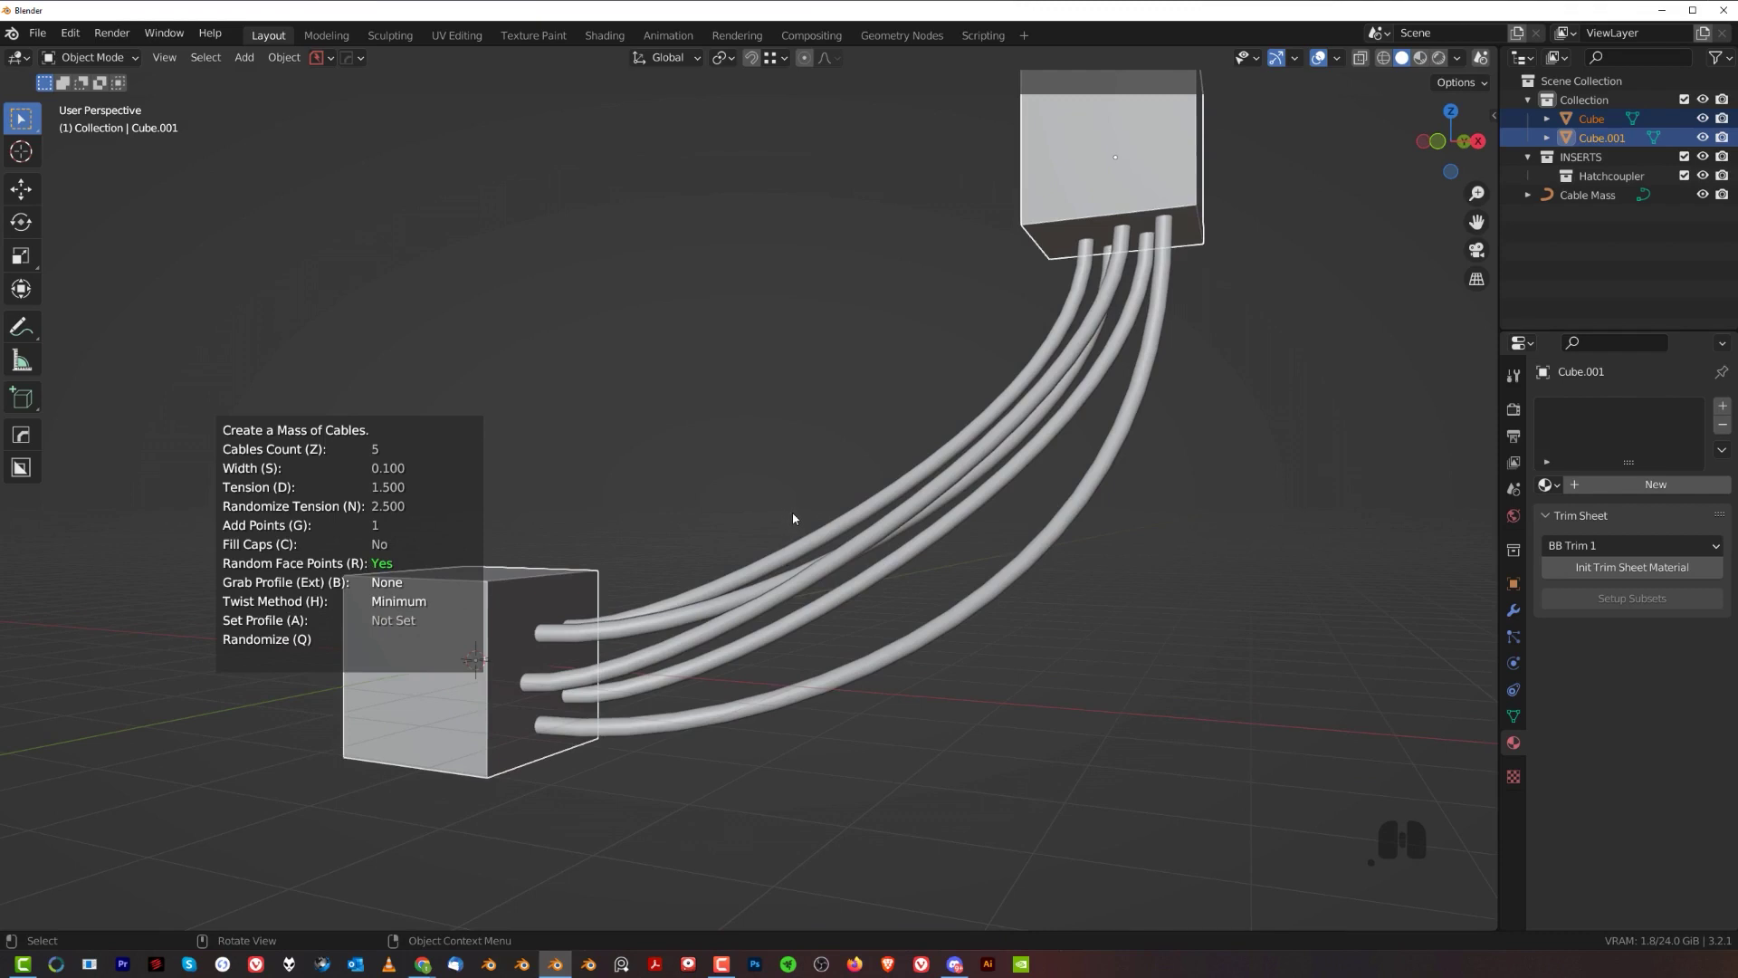
key(b)
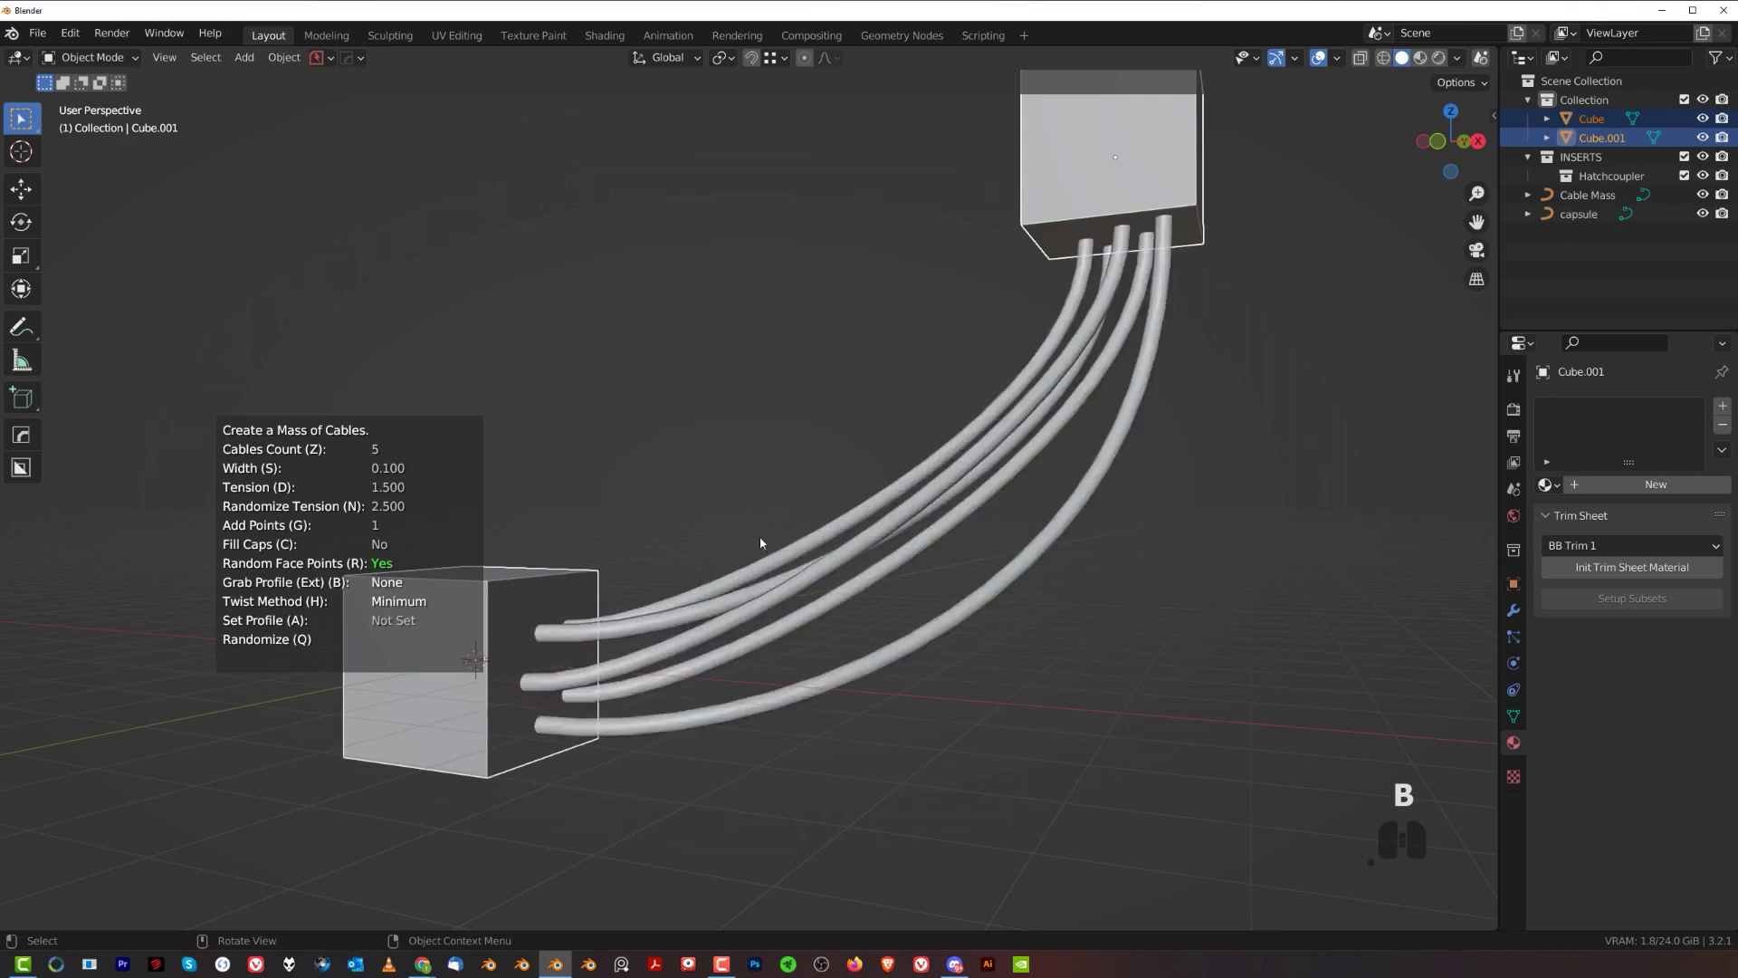
- Select the Cable Mass and give its five cables a subdivision modifier (Ctrl+1)
click(768, 506)
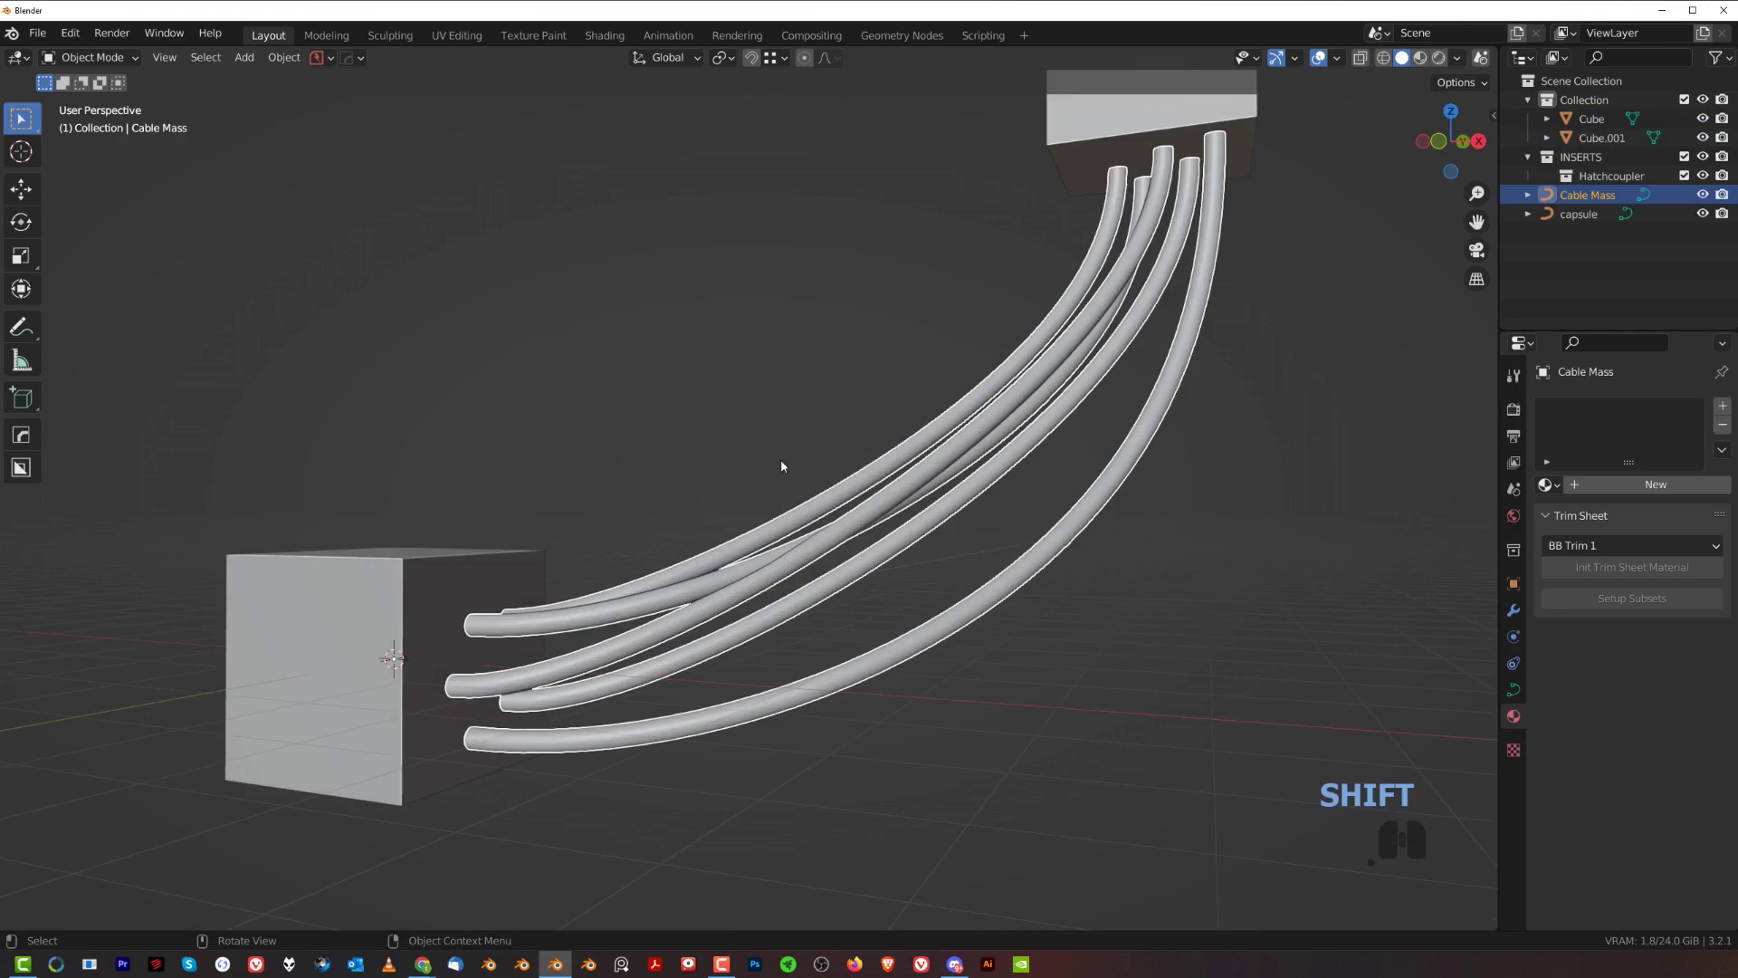
drag(784, 463, 780, 481)
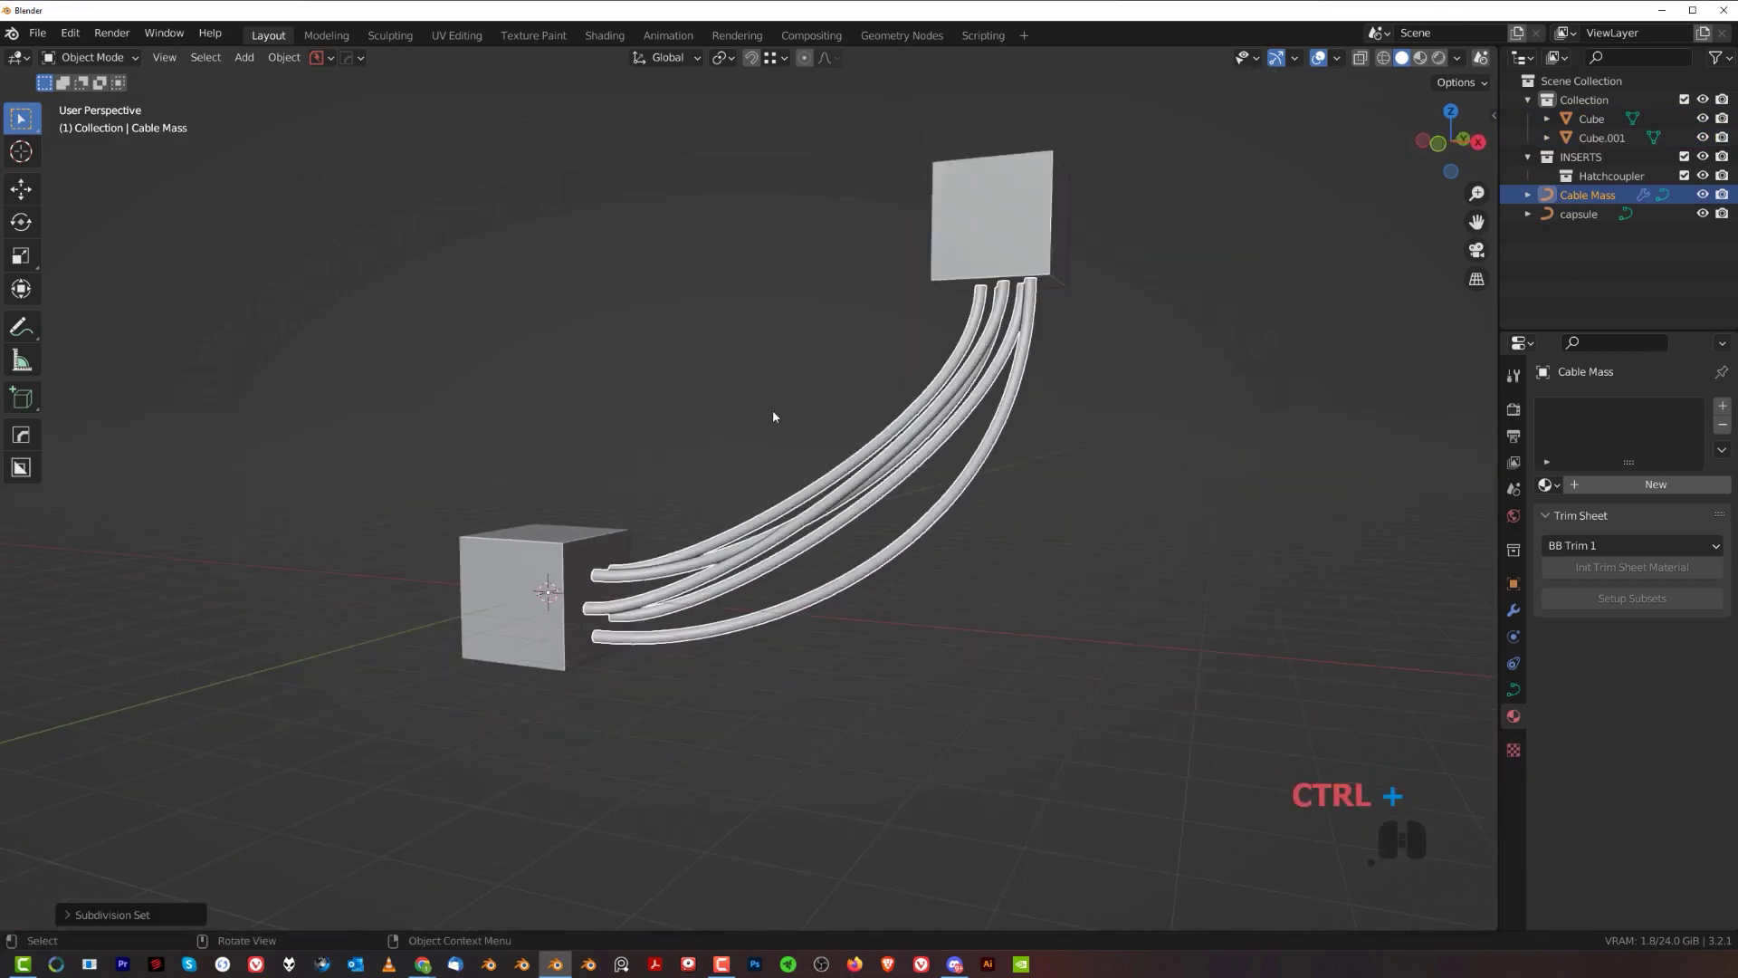
click(776, 416)
middle_click(776, 480)
middle_click(762, 466)
middle_click(763, 484)
key(shift+a)
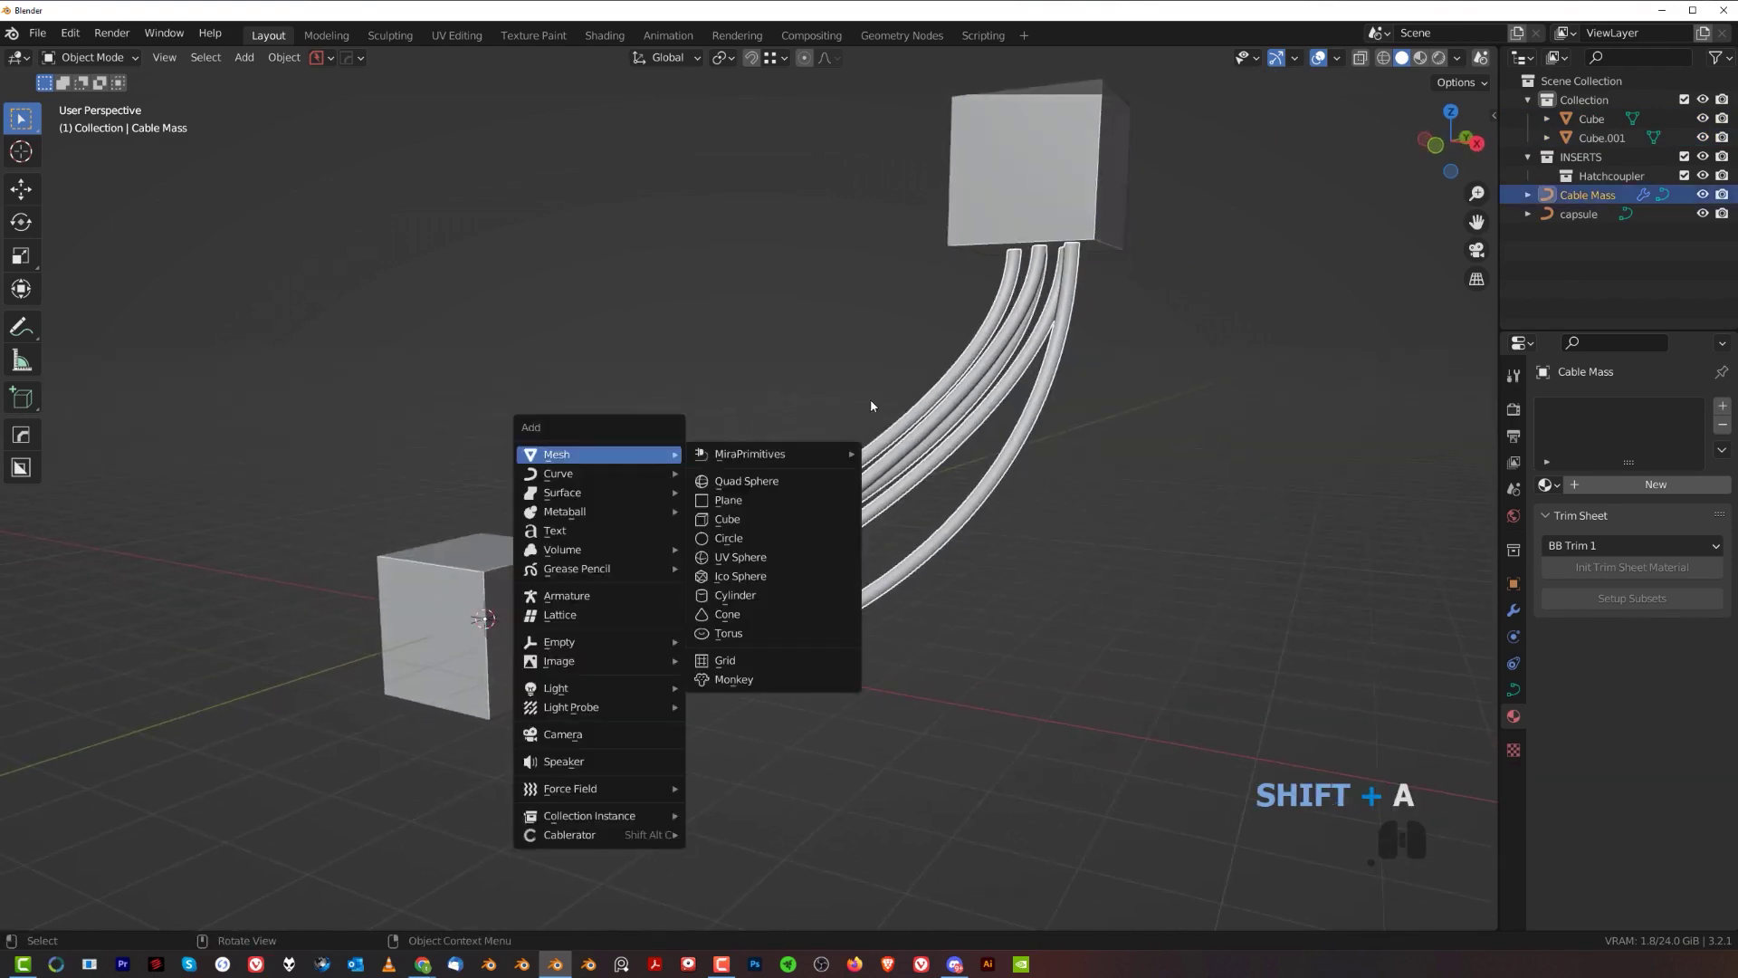
- Add a hatchcoupler insert from the KIT OPS library to the scene
key(q)
click(799, 410)
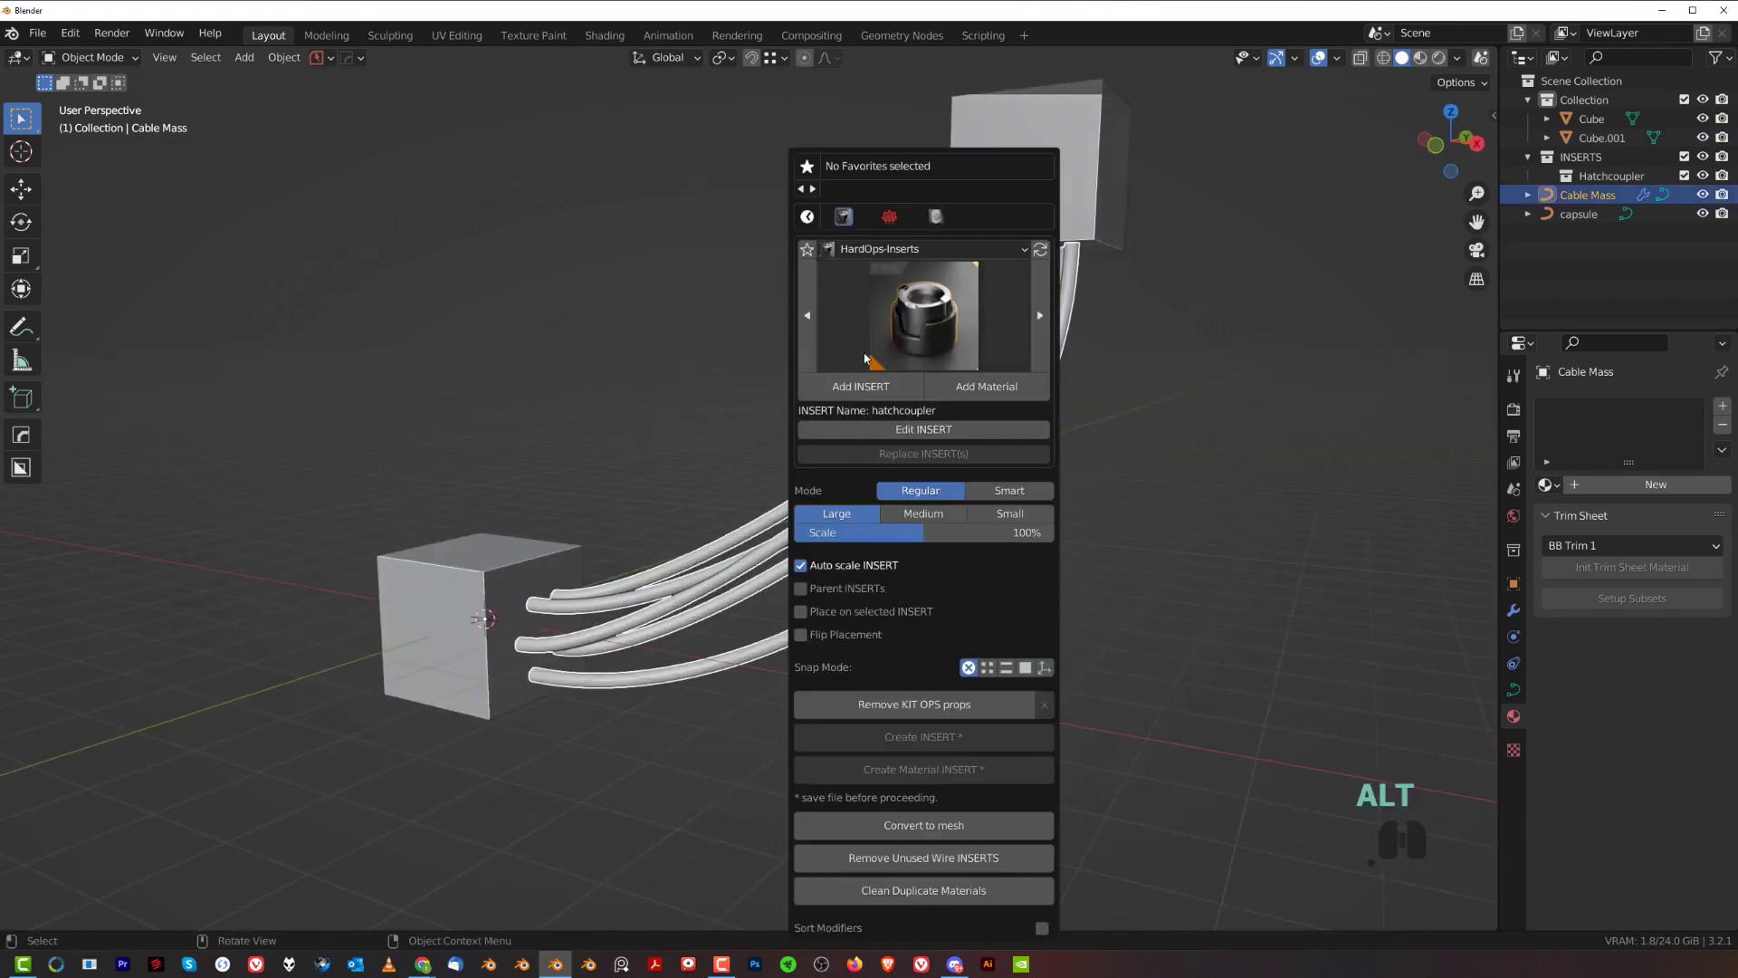
click(983, 392)
key(ctrl+z)
click(737, 509)
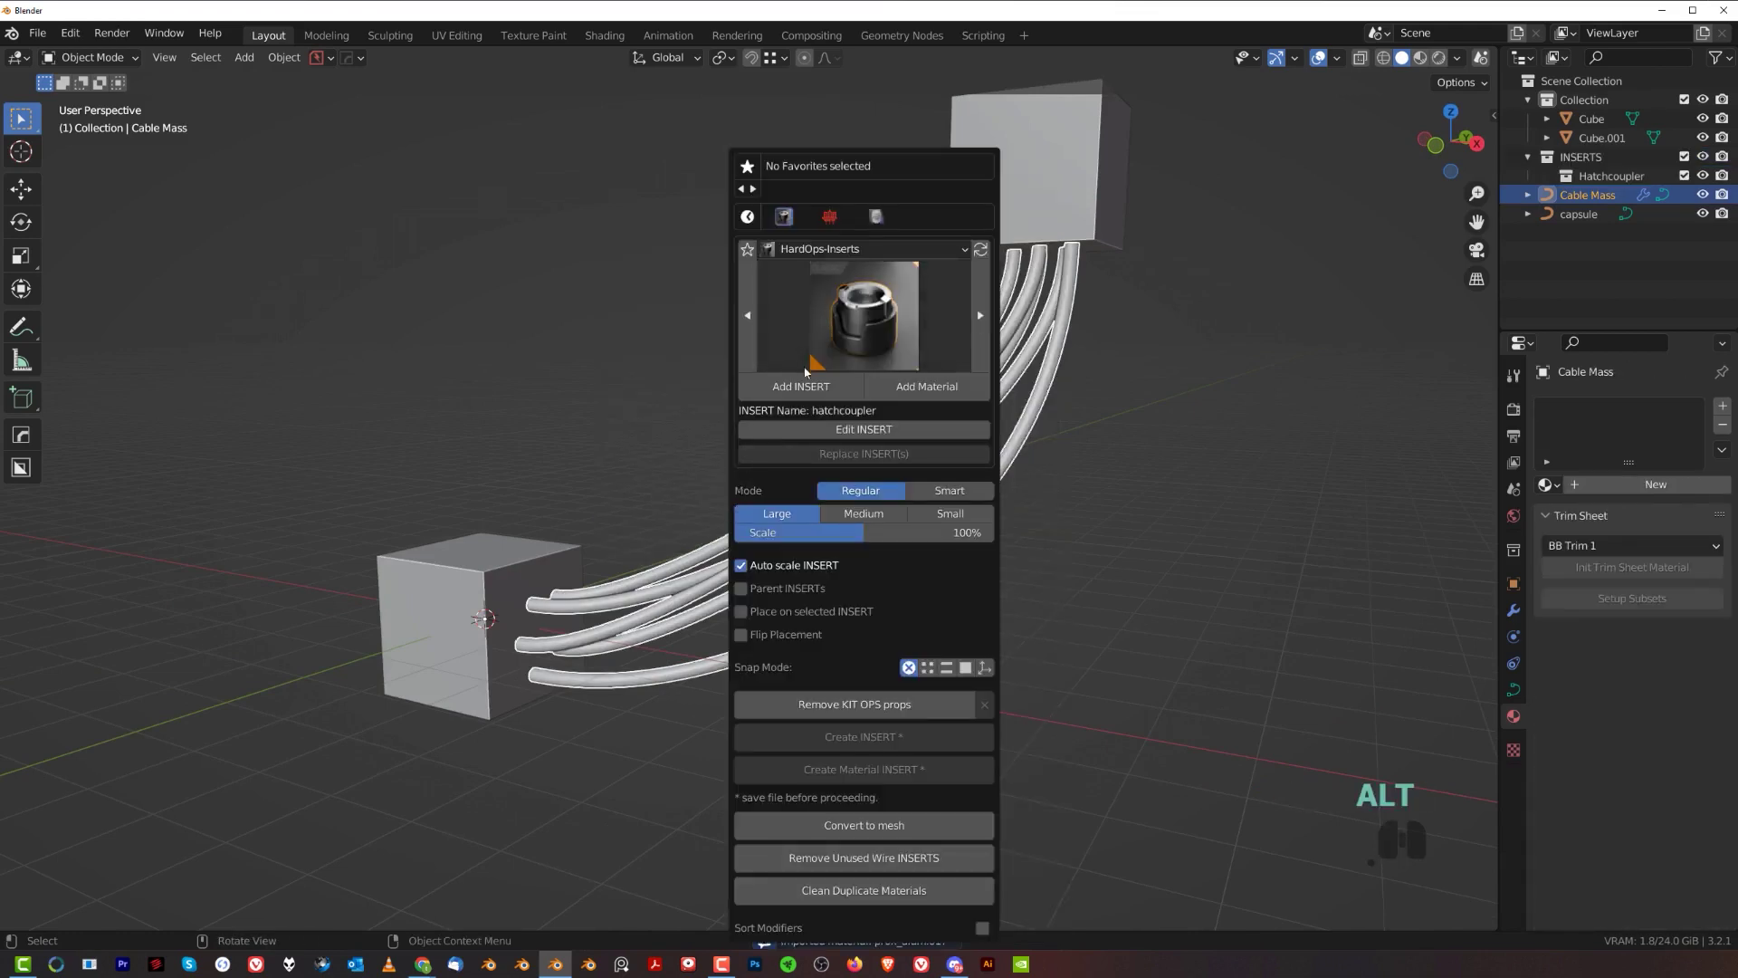
click(816, 392)
- Scale the new coupler down and move it between the two cubes
key(g)
key(y)
click(782, 508)
drag(724, 543, 733, 588)
drag(713, 550, 735, 483)
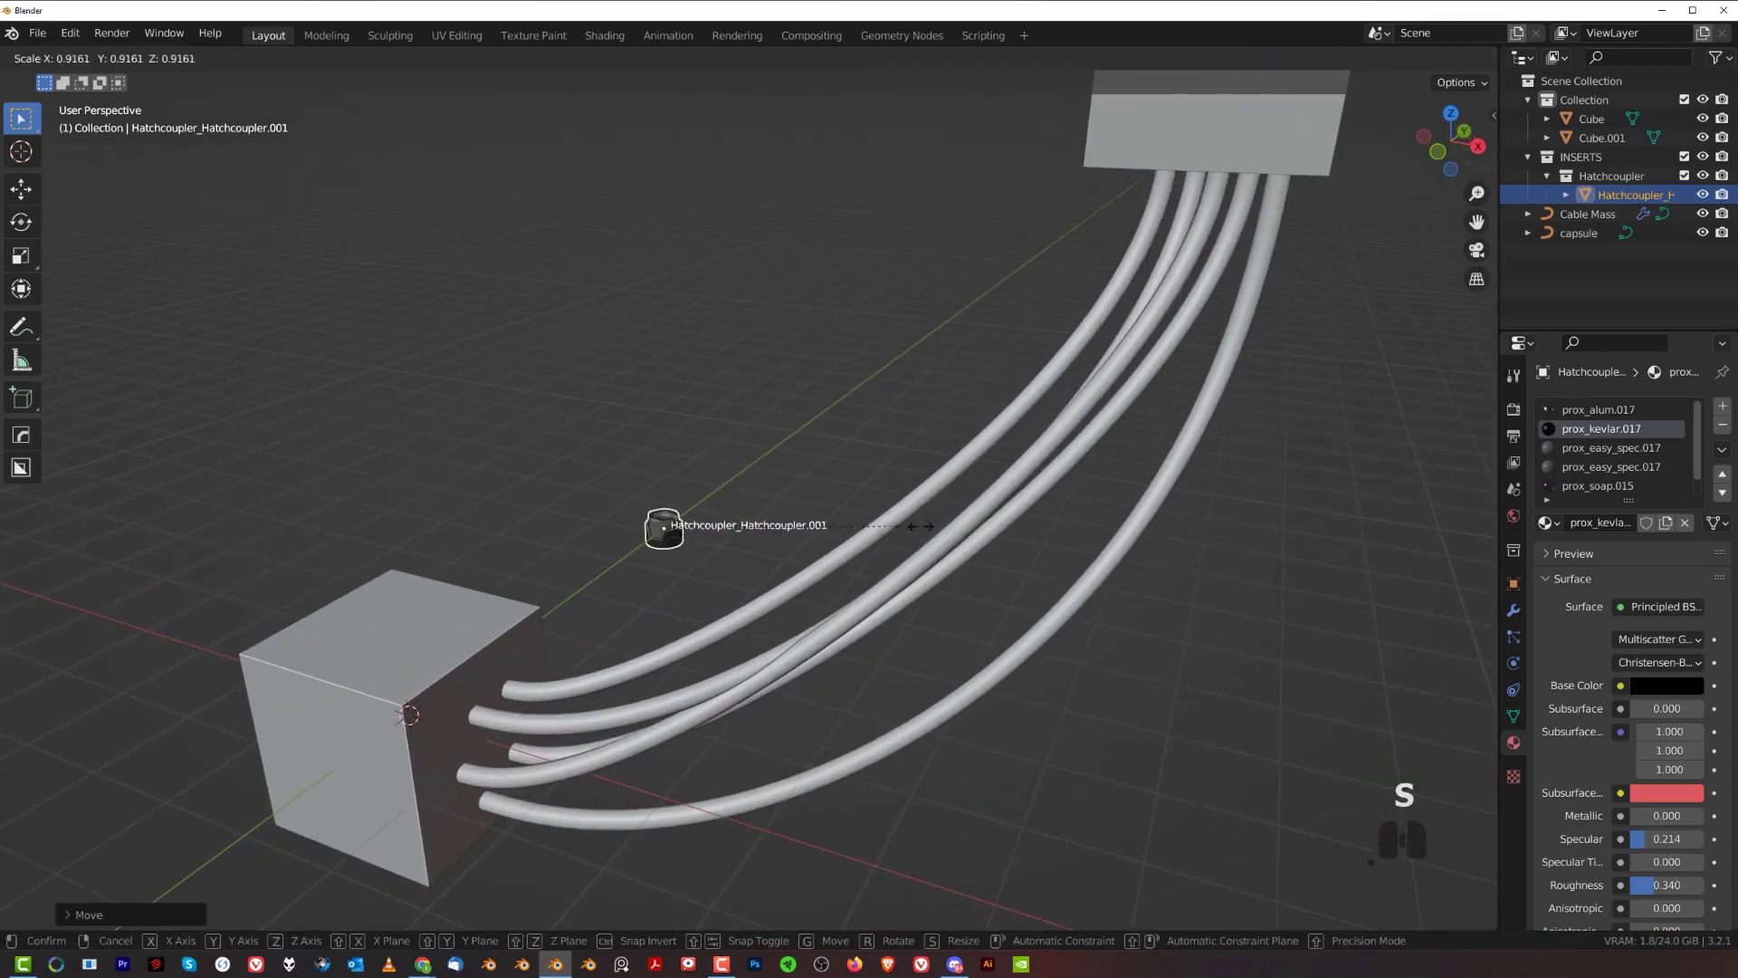
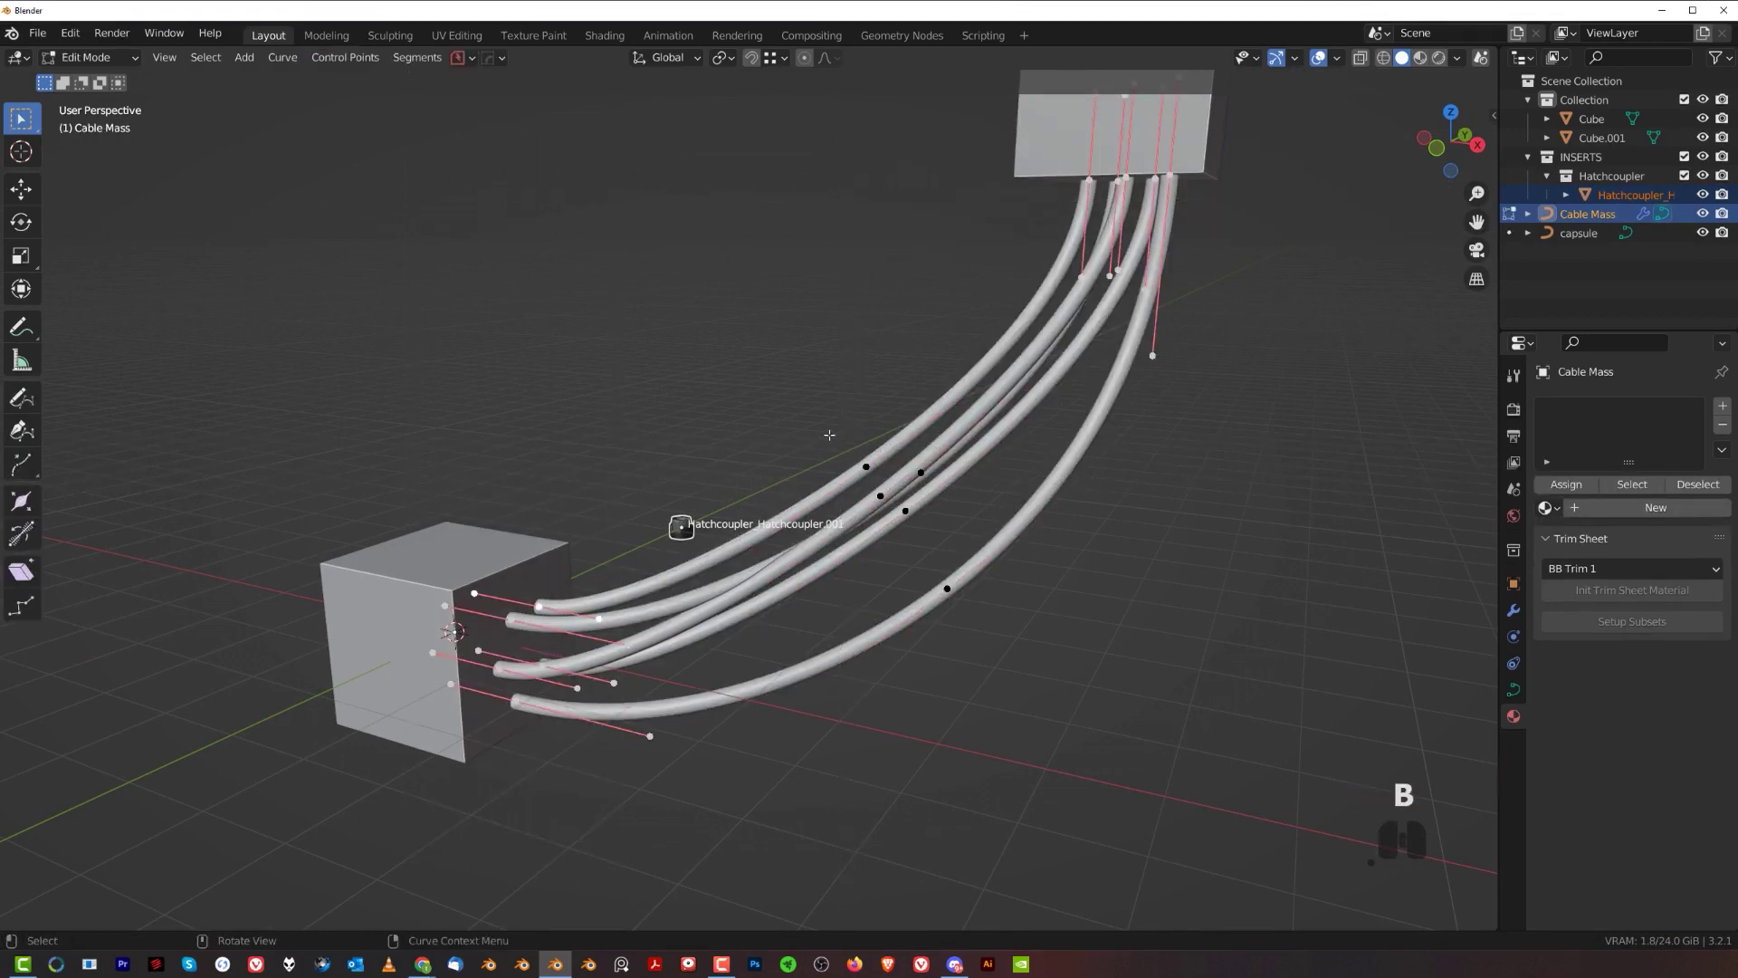
- Cap every cable end with hatchcoupler connectors at about 0.67 scale and reselect the cable mass
key(shift+alt+c)
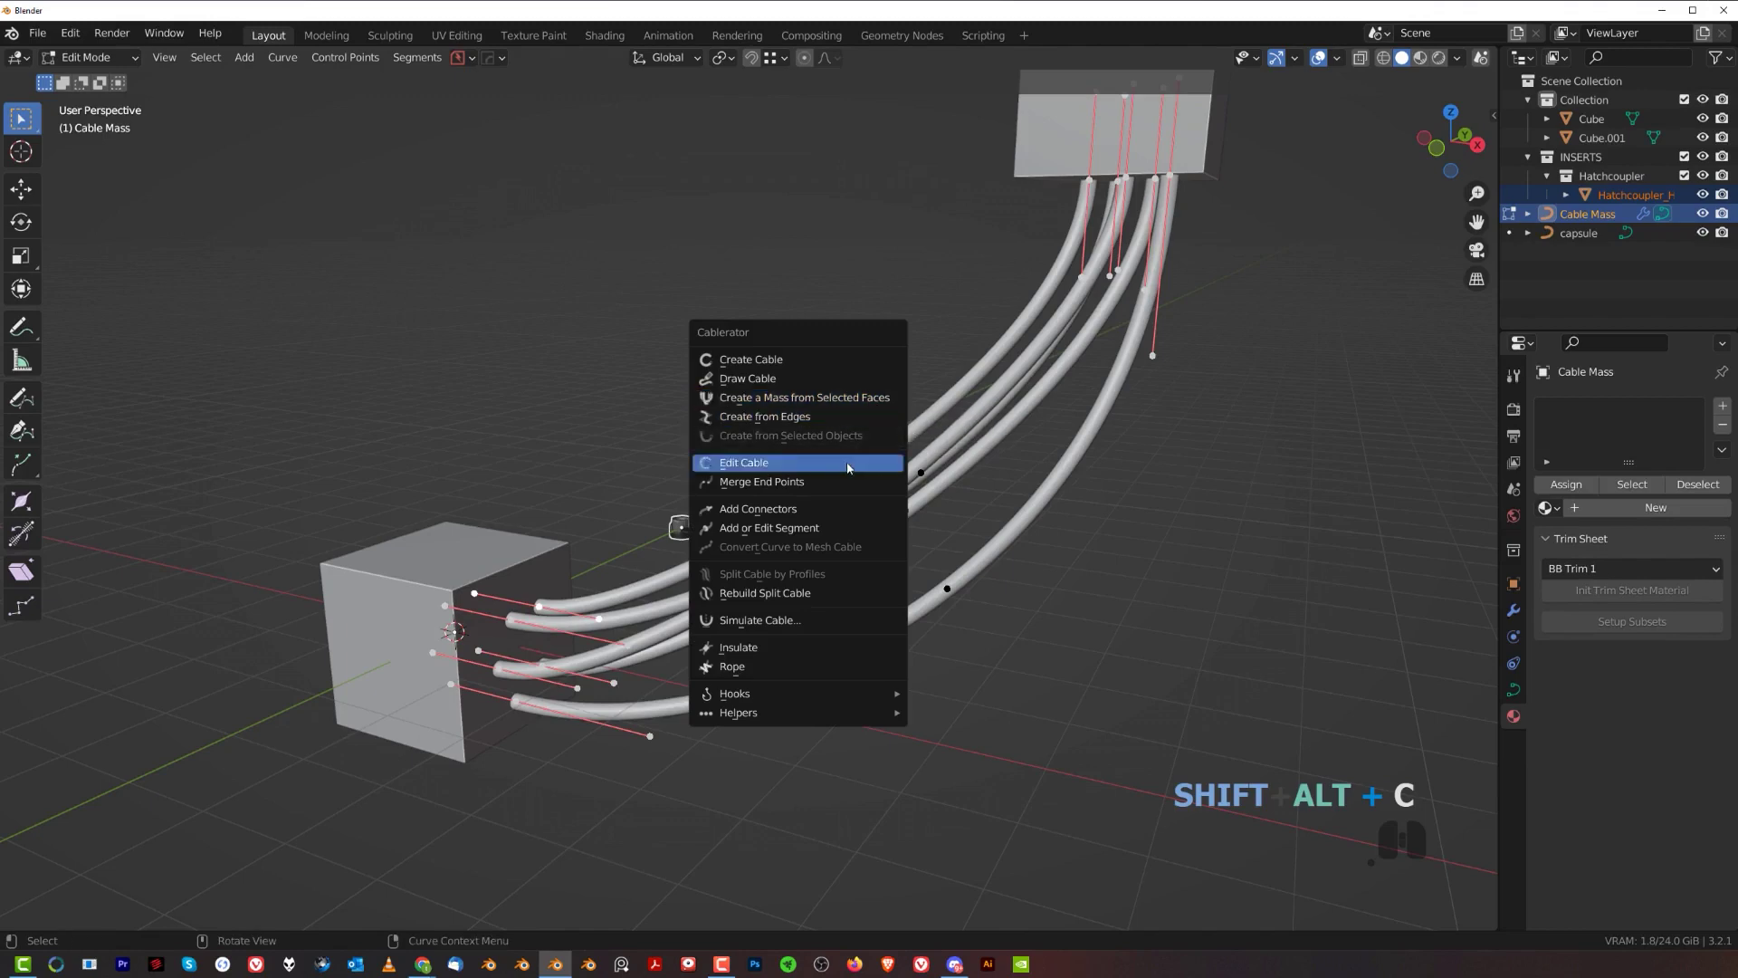
click(834, 512)
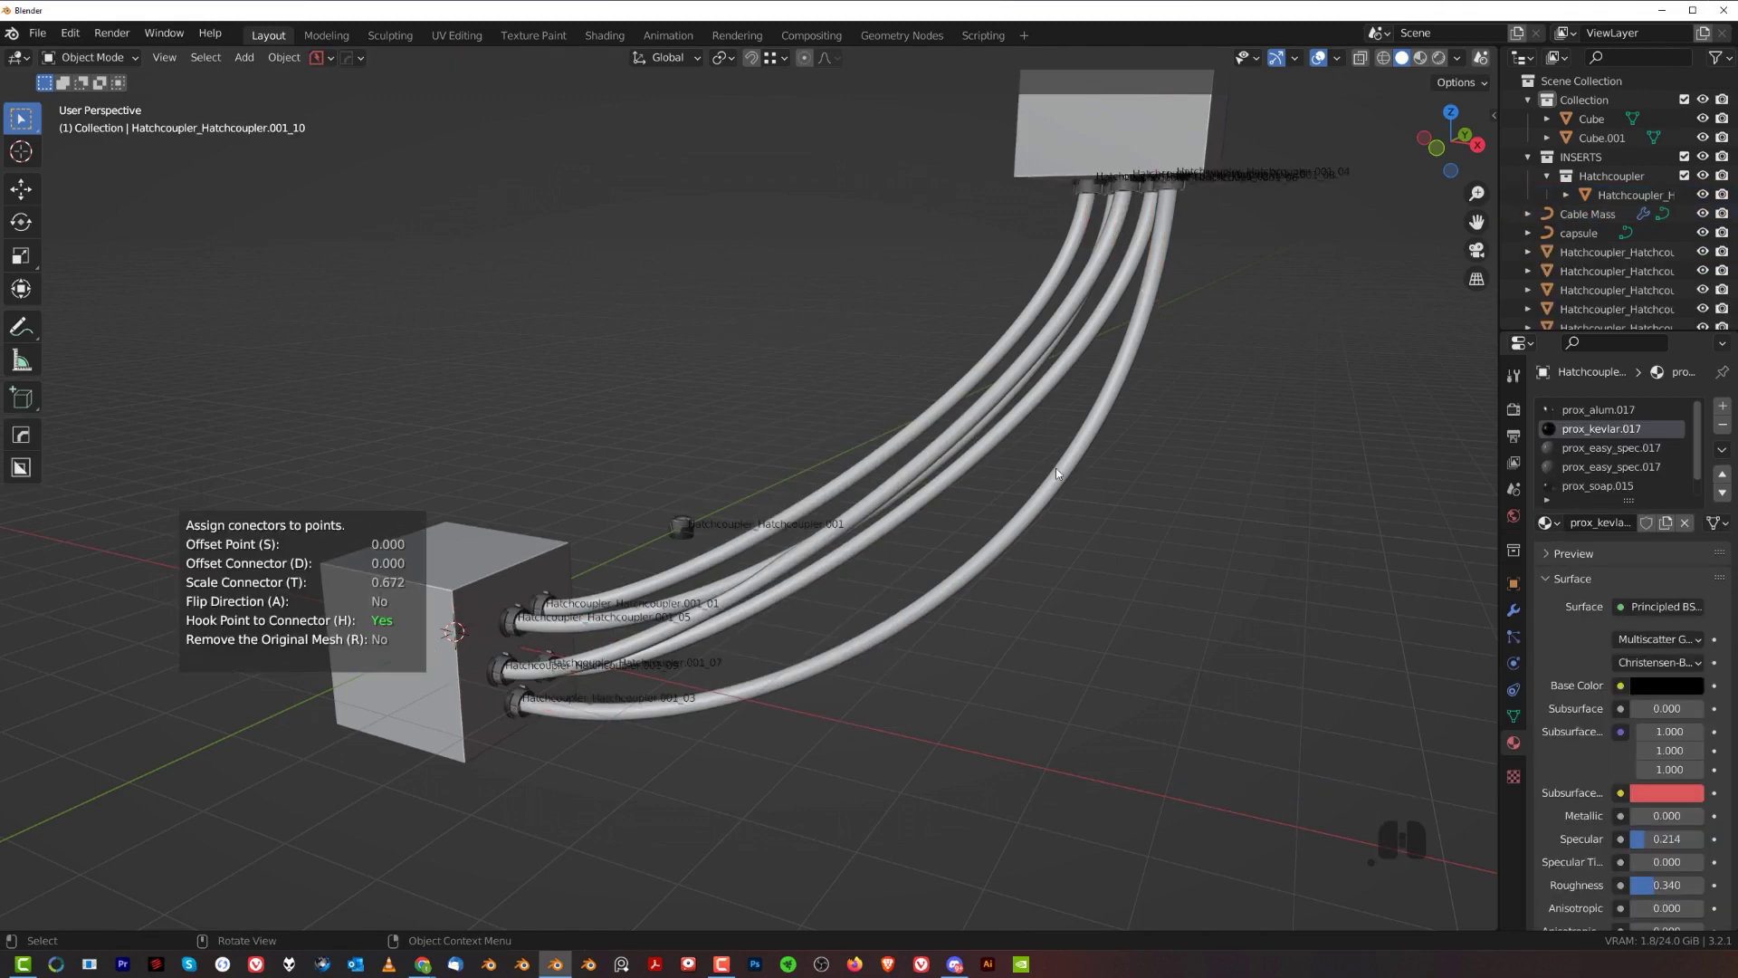
drag(1118, 404, 908, 450)
key(ctrl+z)
click(923, 477)
middle_click(938, 536)
key(shift+alt+c)
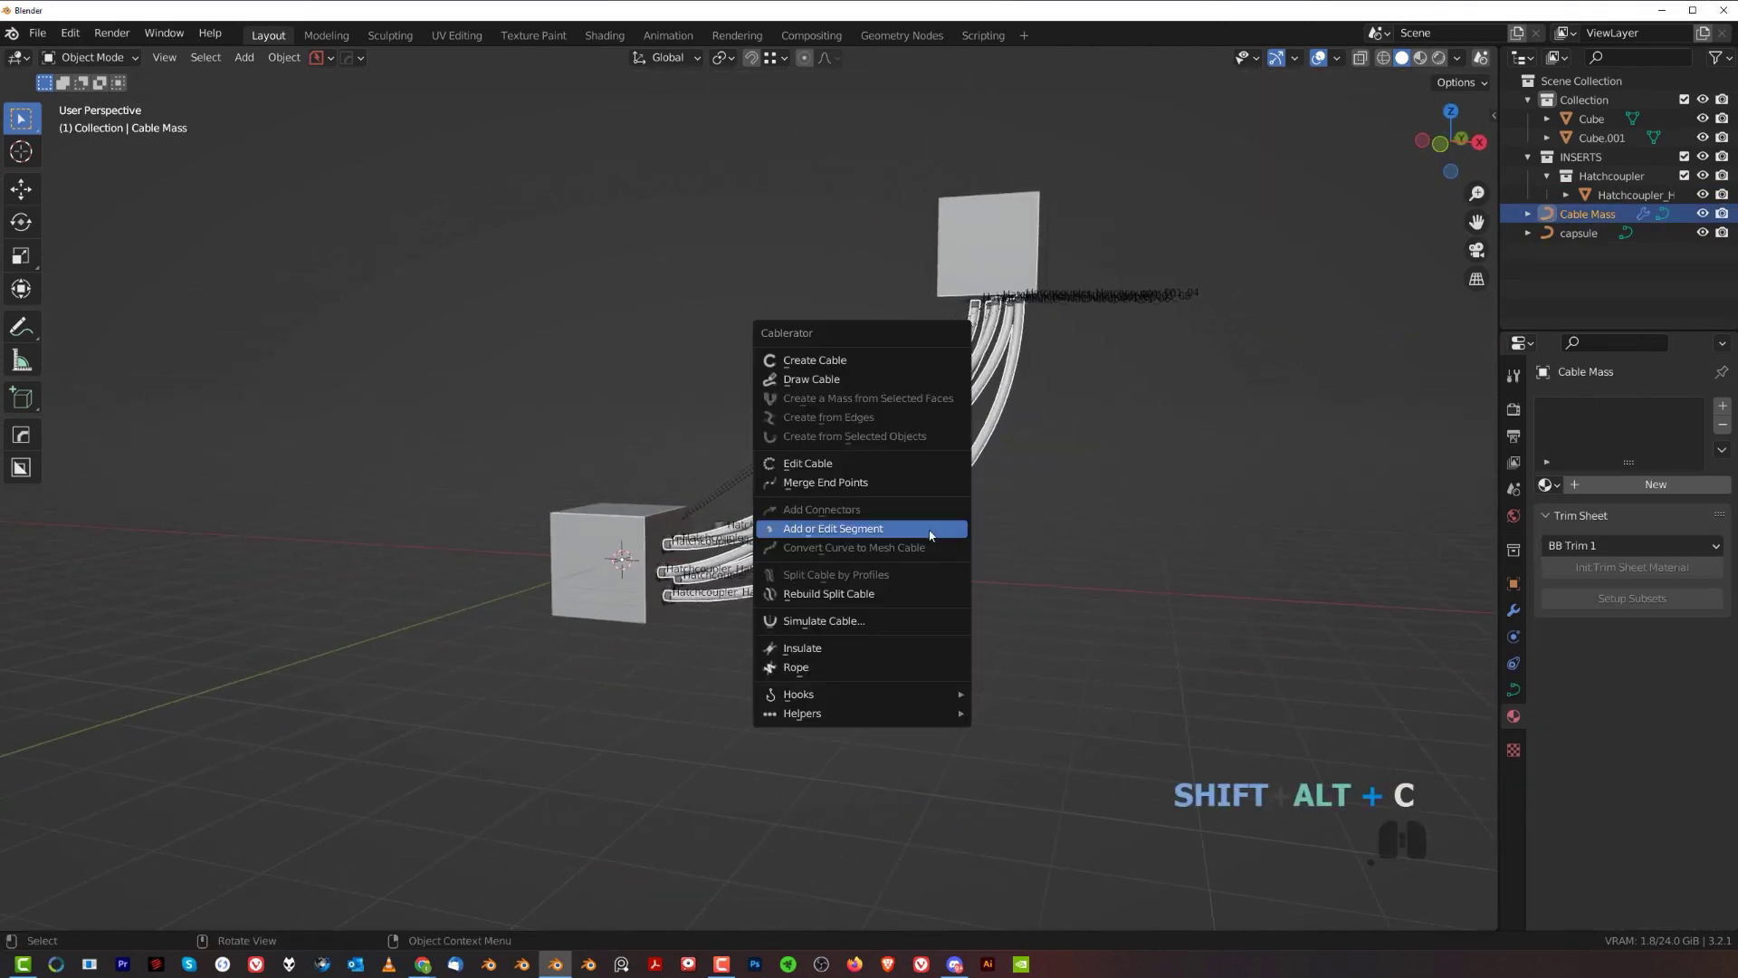
- Run Simulate Cable with Expand Length 3 and Curve Points Multiplier 2 so the cables sag
click(919, 620)
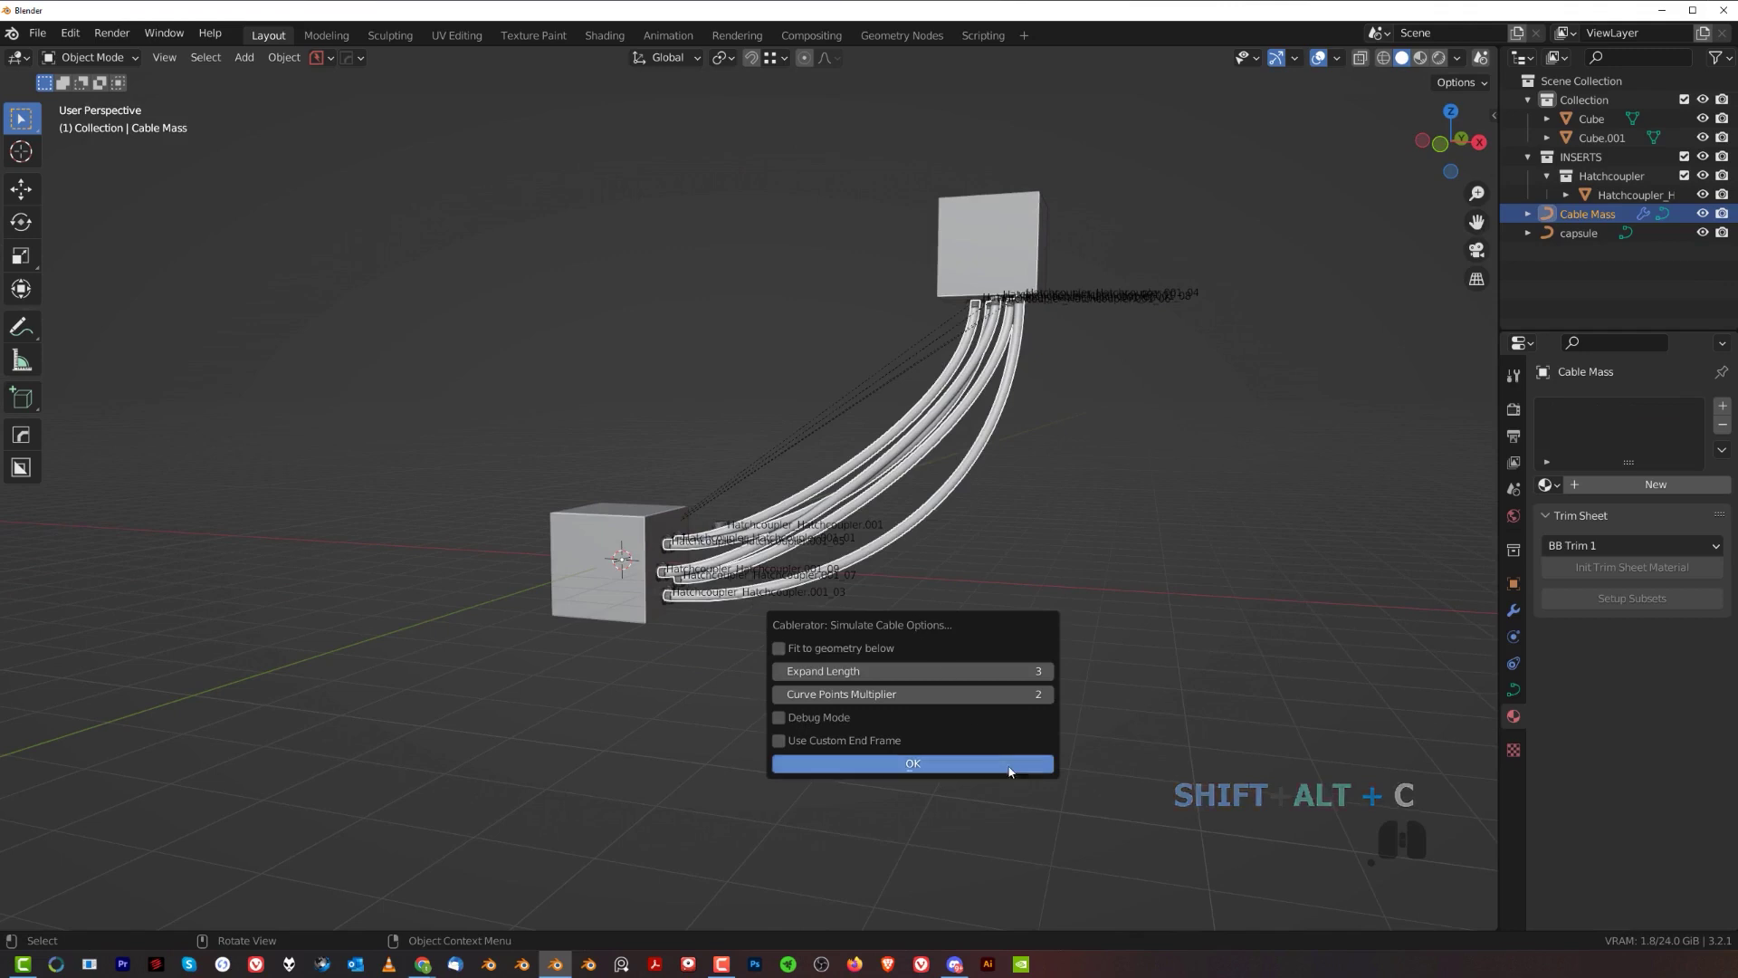
click(1025, 772)
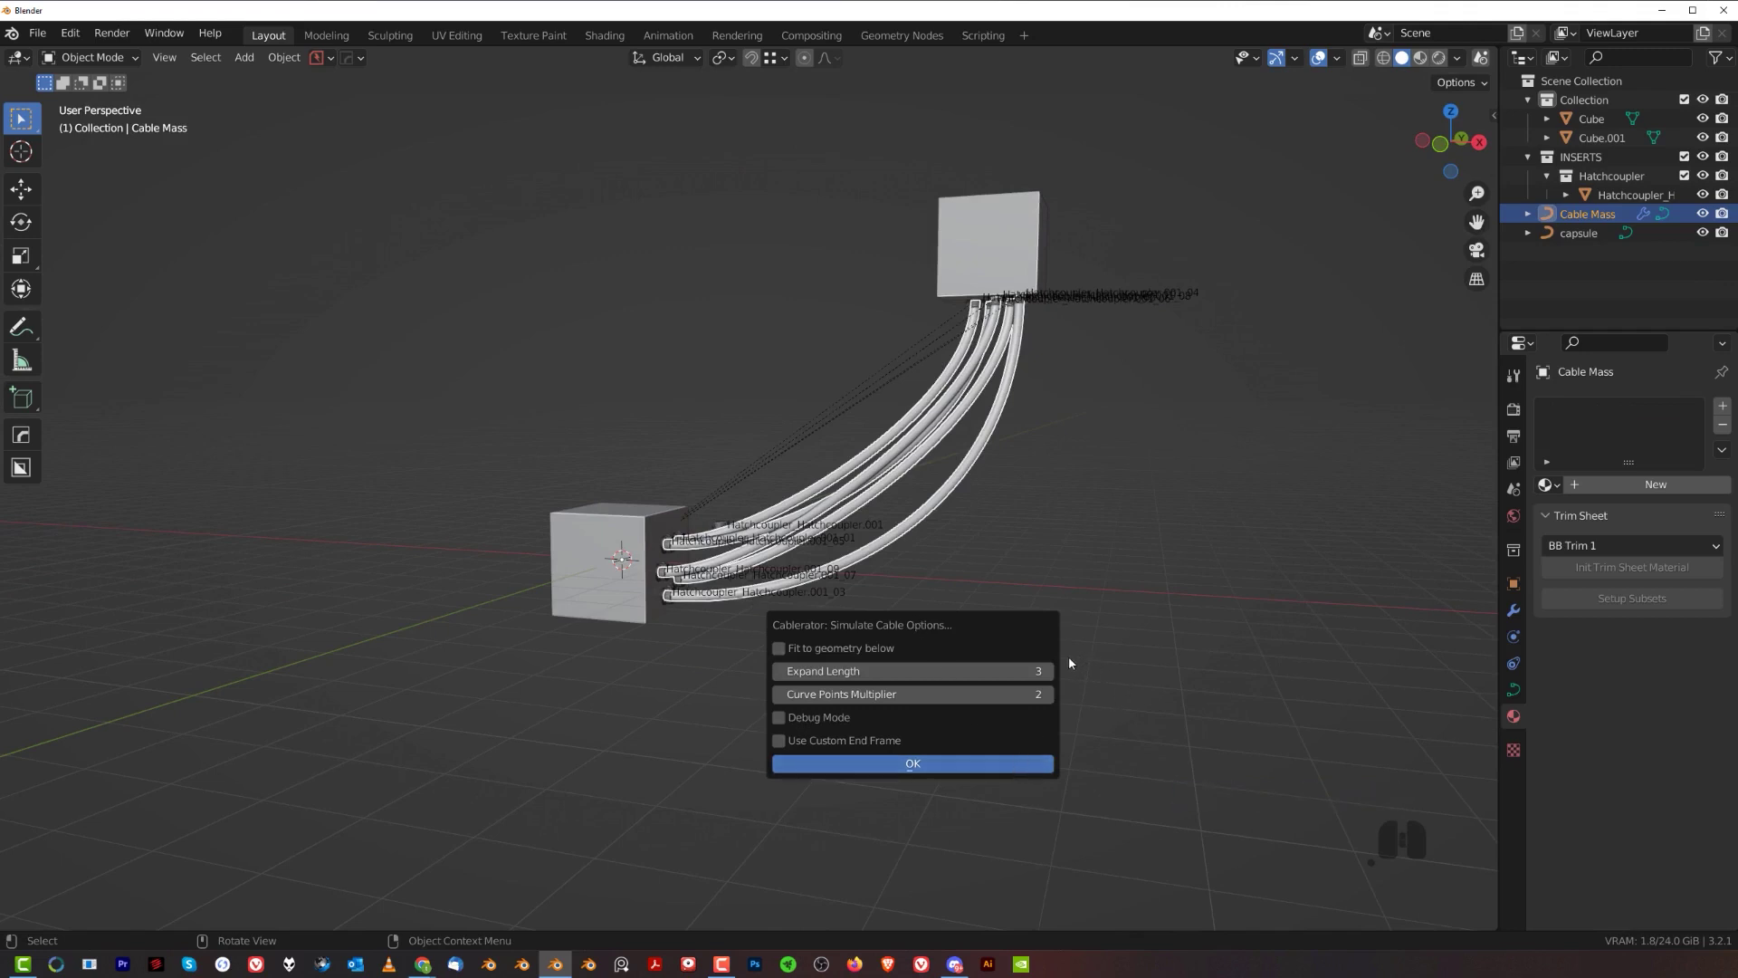
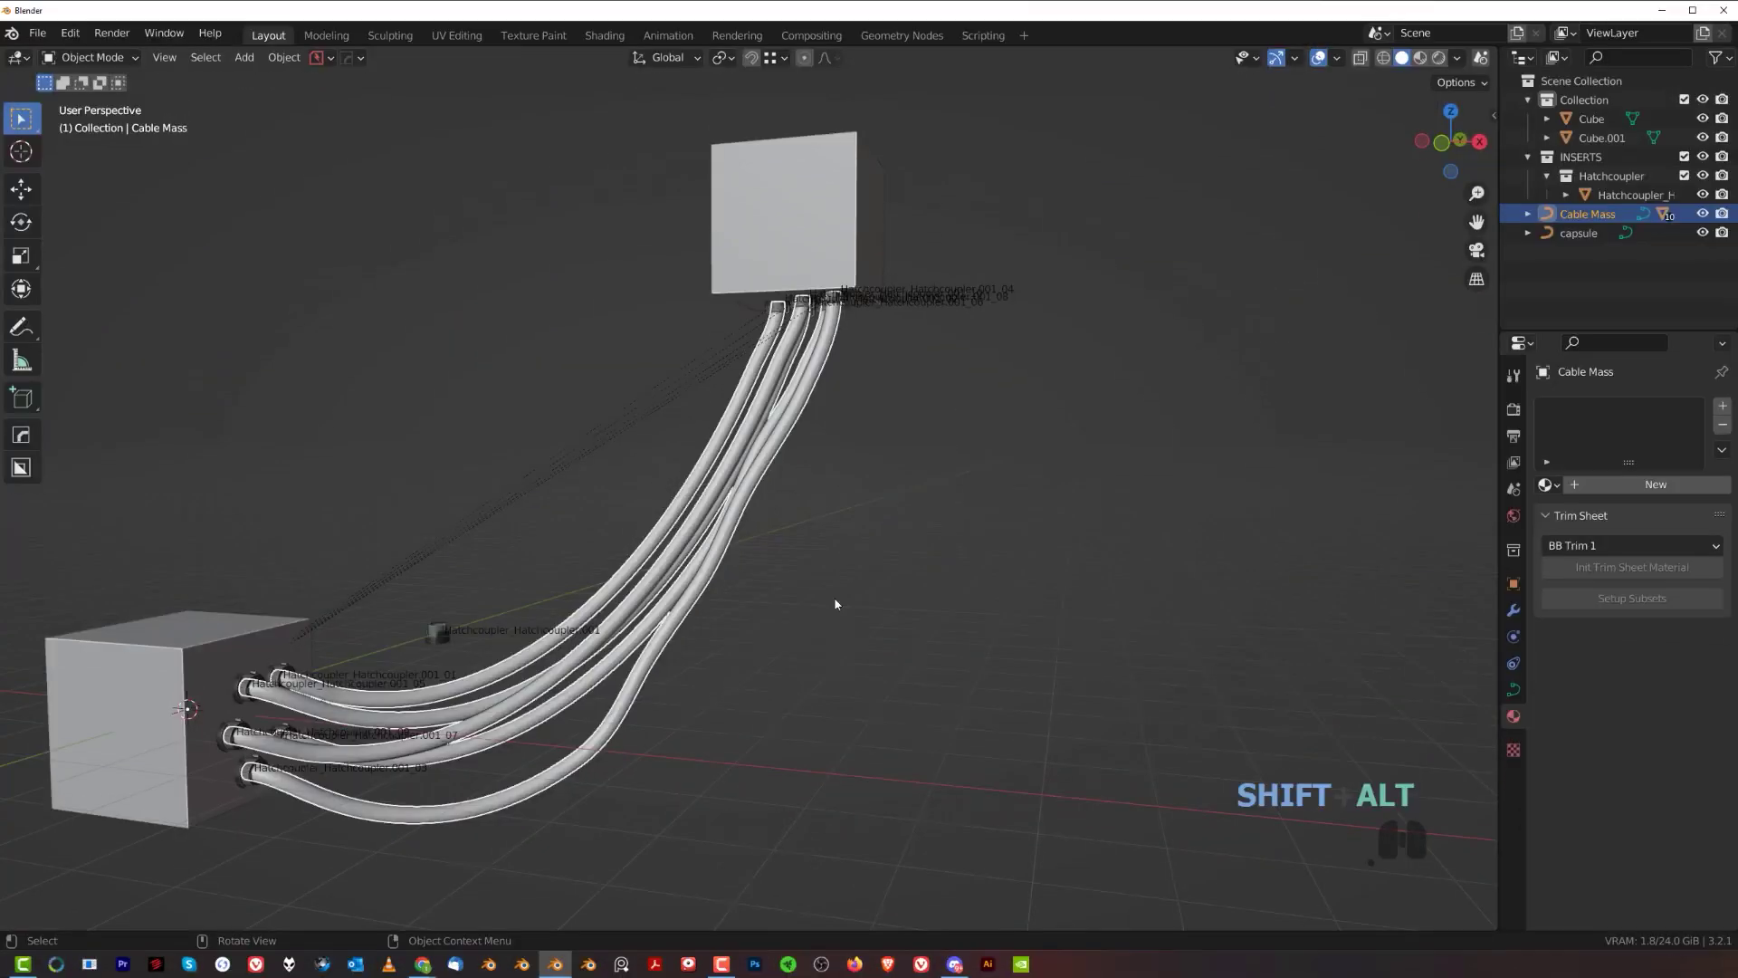
- Start Cablerator Insulate and draw its two edges across the middle of the cable bundle
key(shift+alt+c)
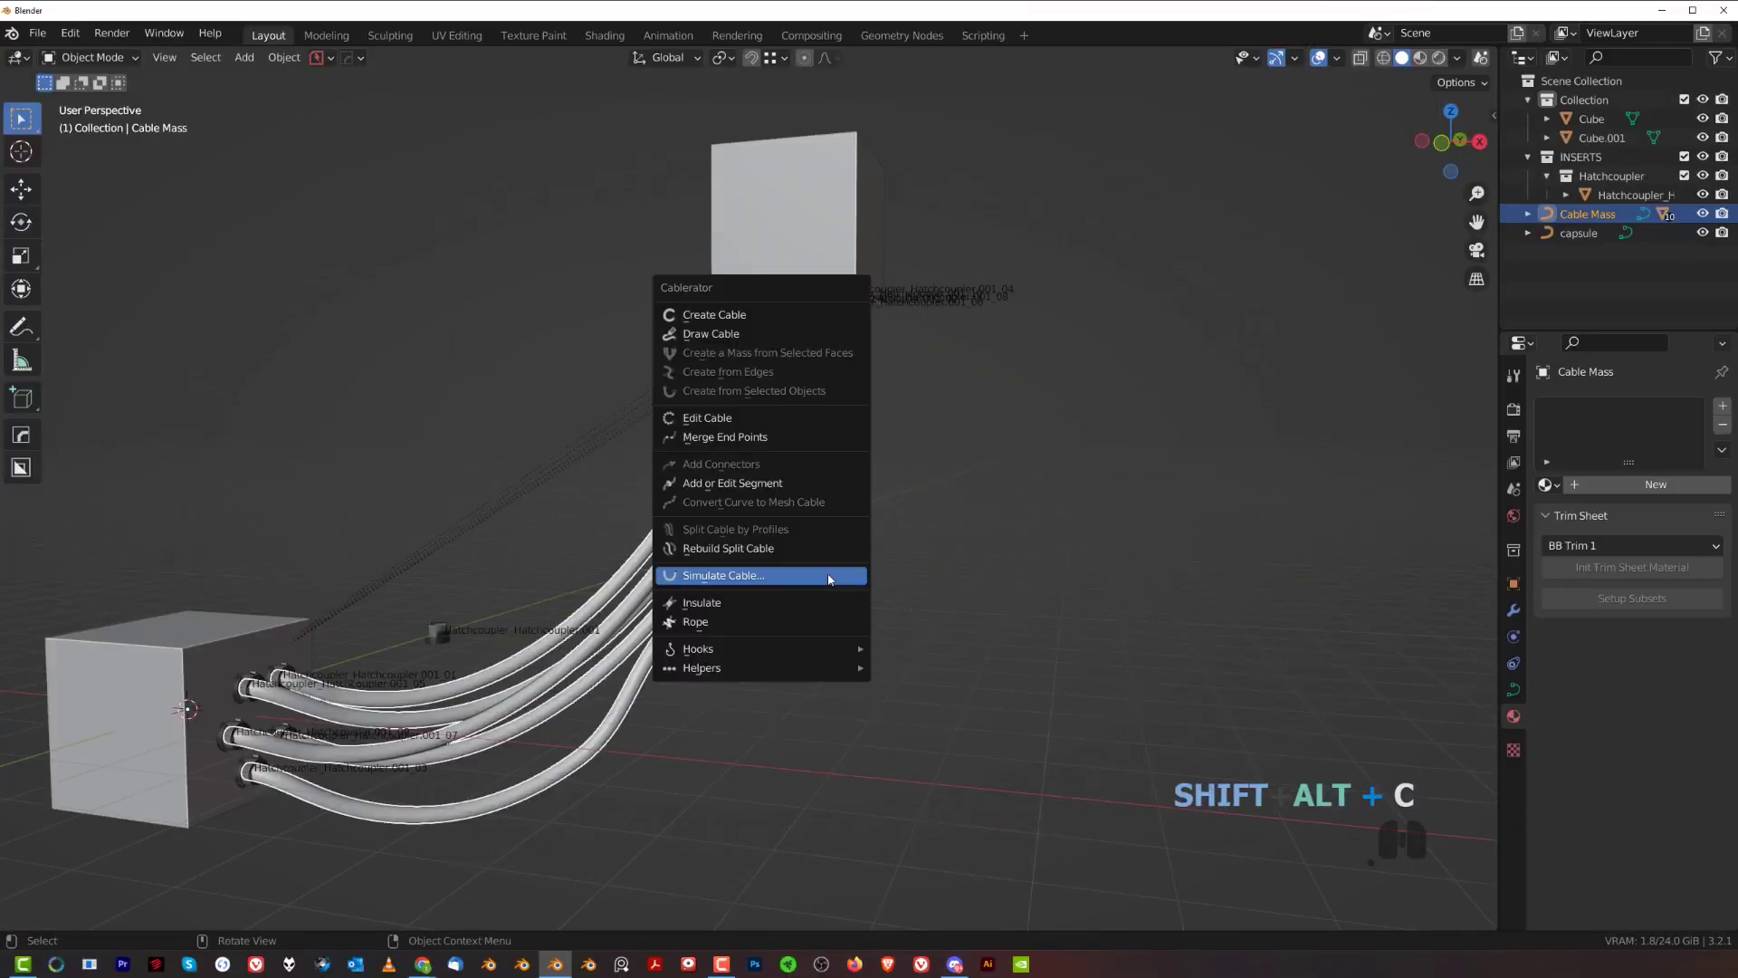
click(811, 606)
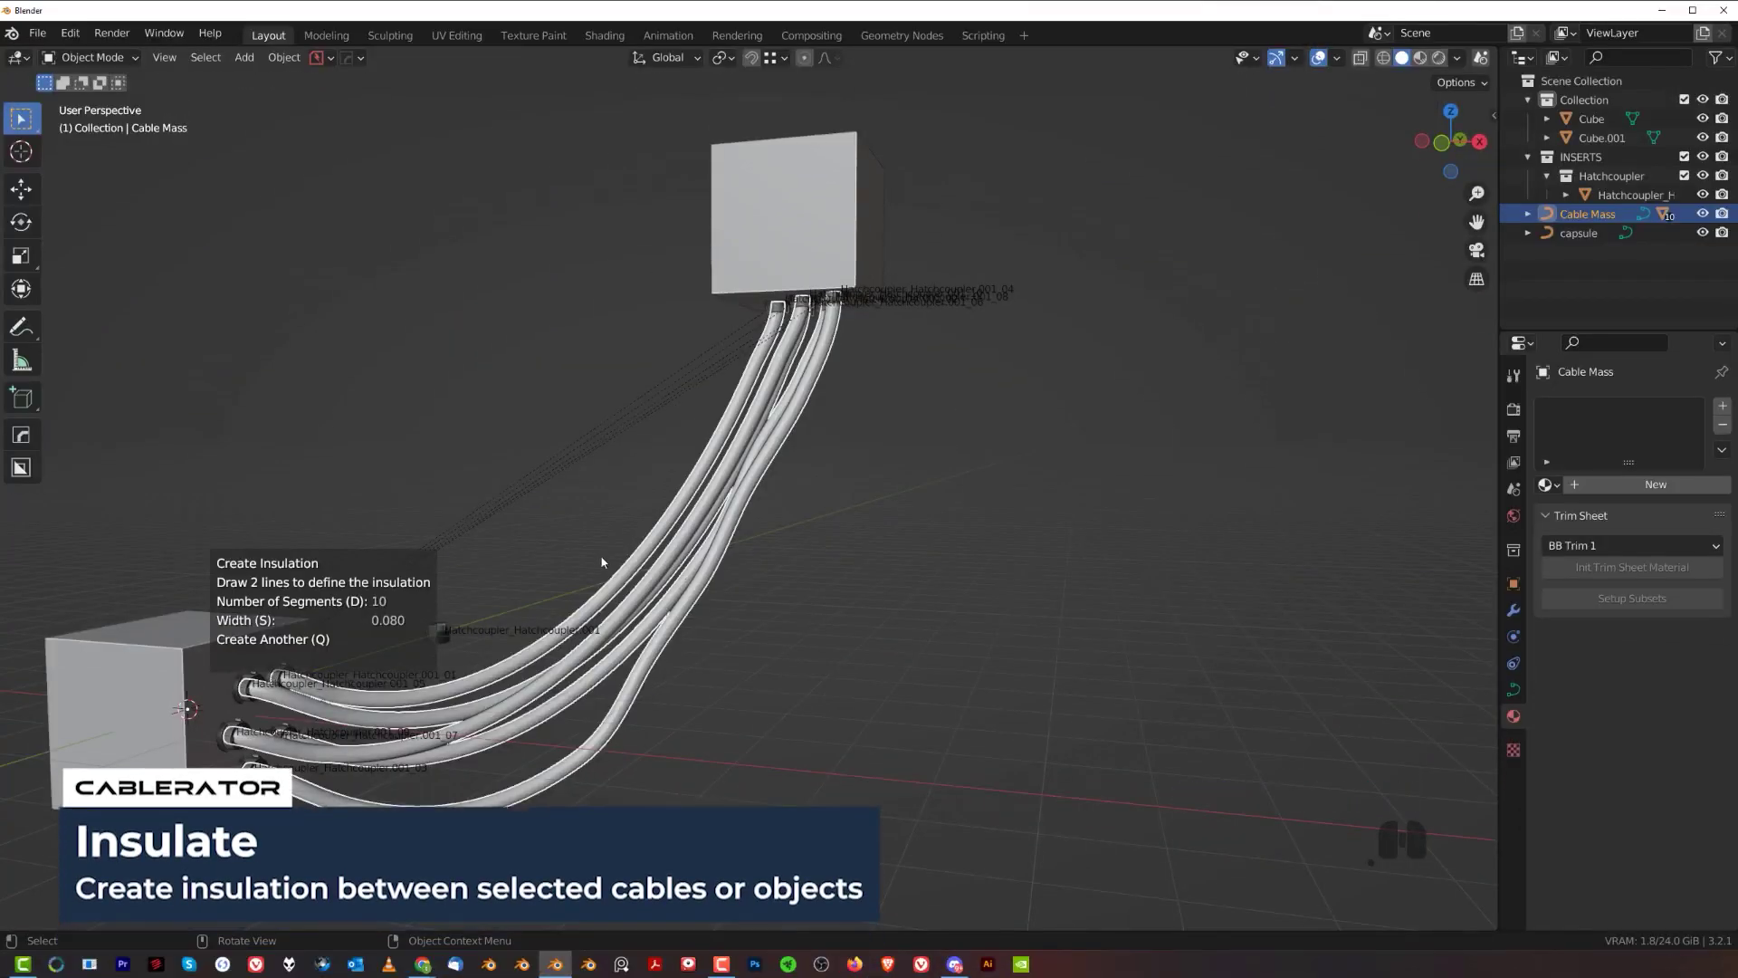
drag(558, 541, 786, 727)
drag(714, 385, 939, 506)
drag(776, 566, 862, 576)
drag(606, 506, 594, 508)
- Adjust the insulation sleeve's width to about 0.069 and confirm it
drag(618, 613, 882, 473)
middle_click(909, 479)
middle_click(954, 538)
key(s)
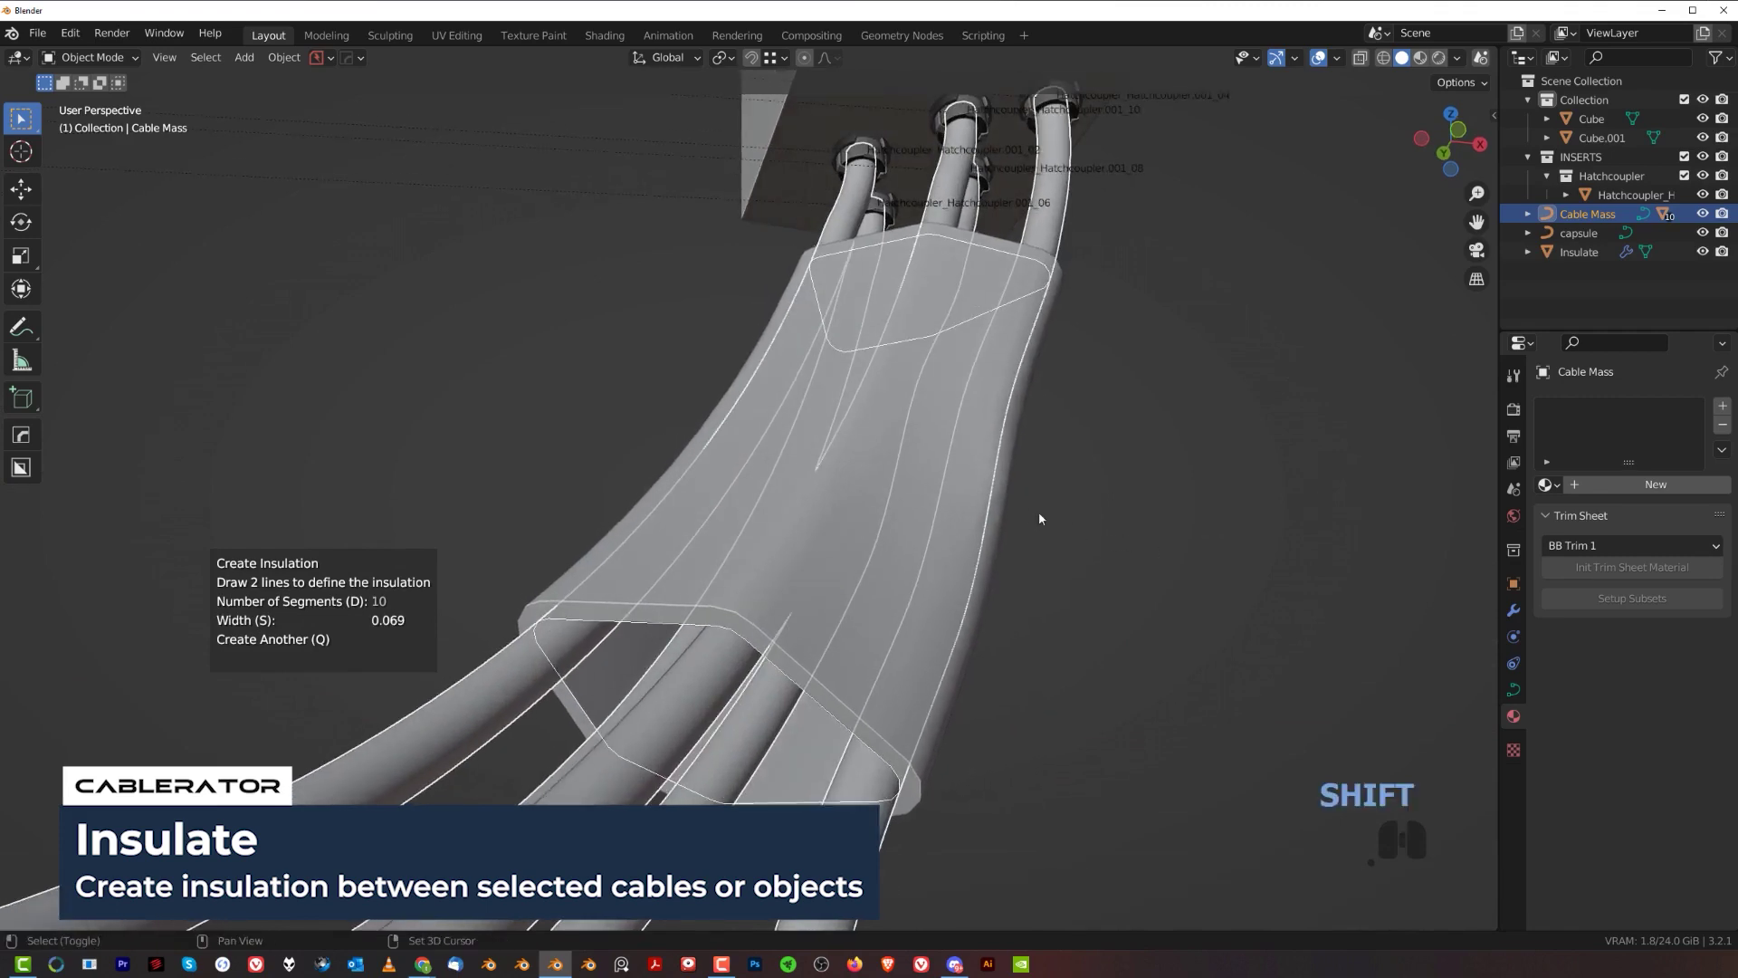
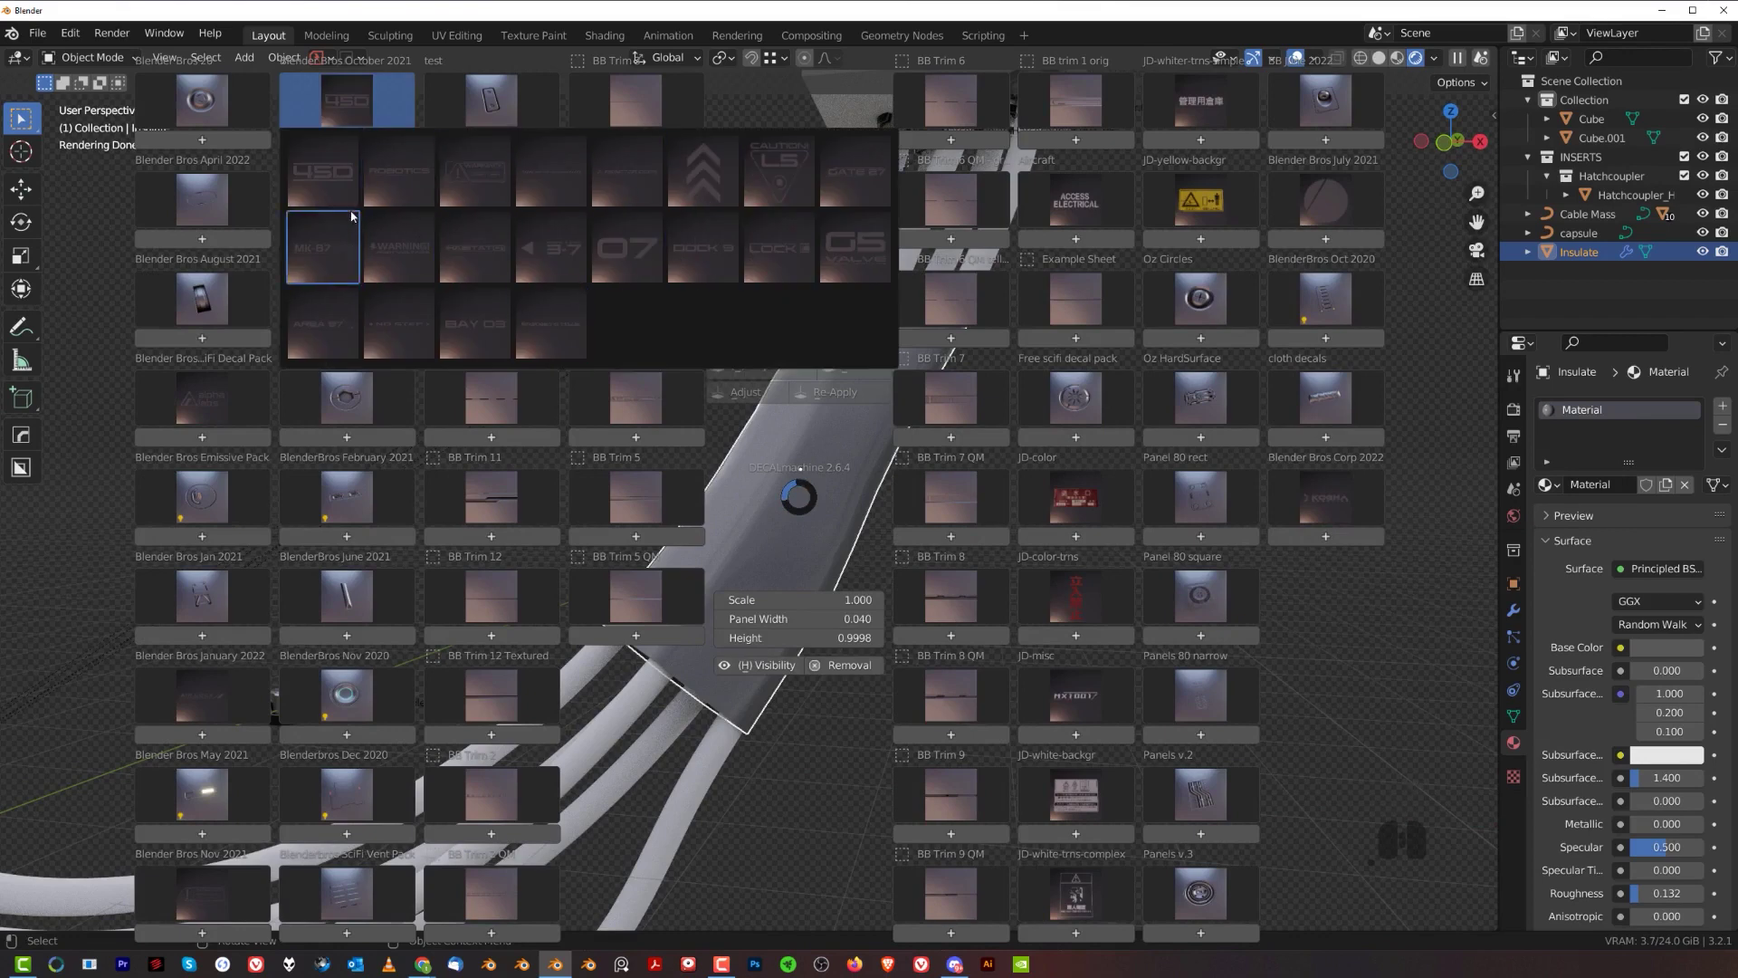
- Pick an info decal from the DECALmachine library and place it on the insulation sleeve
click(338, 192)
key(s)
click(952, 571)
key(d)
click(890, 396)
middle_click(890, 396)
middle_click(878, 398)
middle_click(867, 399)
middle_click(881, 407)
middle_click(897, 420)
middle_click(915, 418)
click(922, 448)
- Move the decal along the sleeve and fine-tune its rotation with DECALmachine Adjust
key(g)
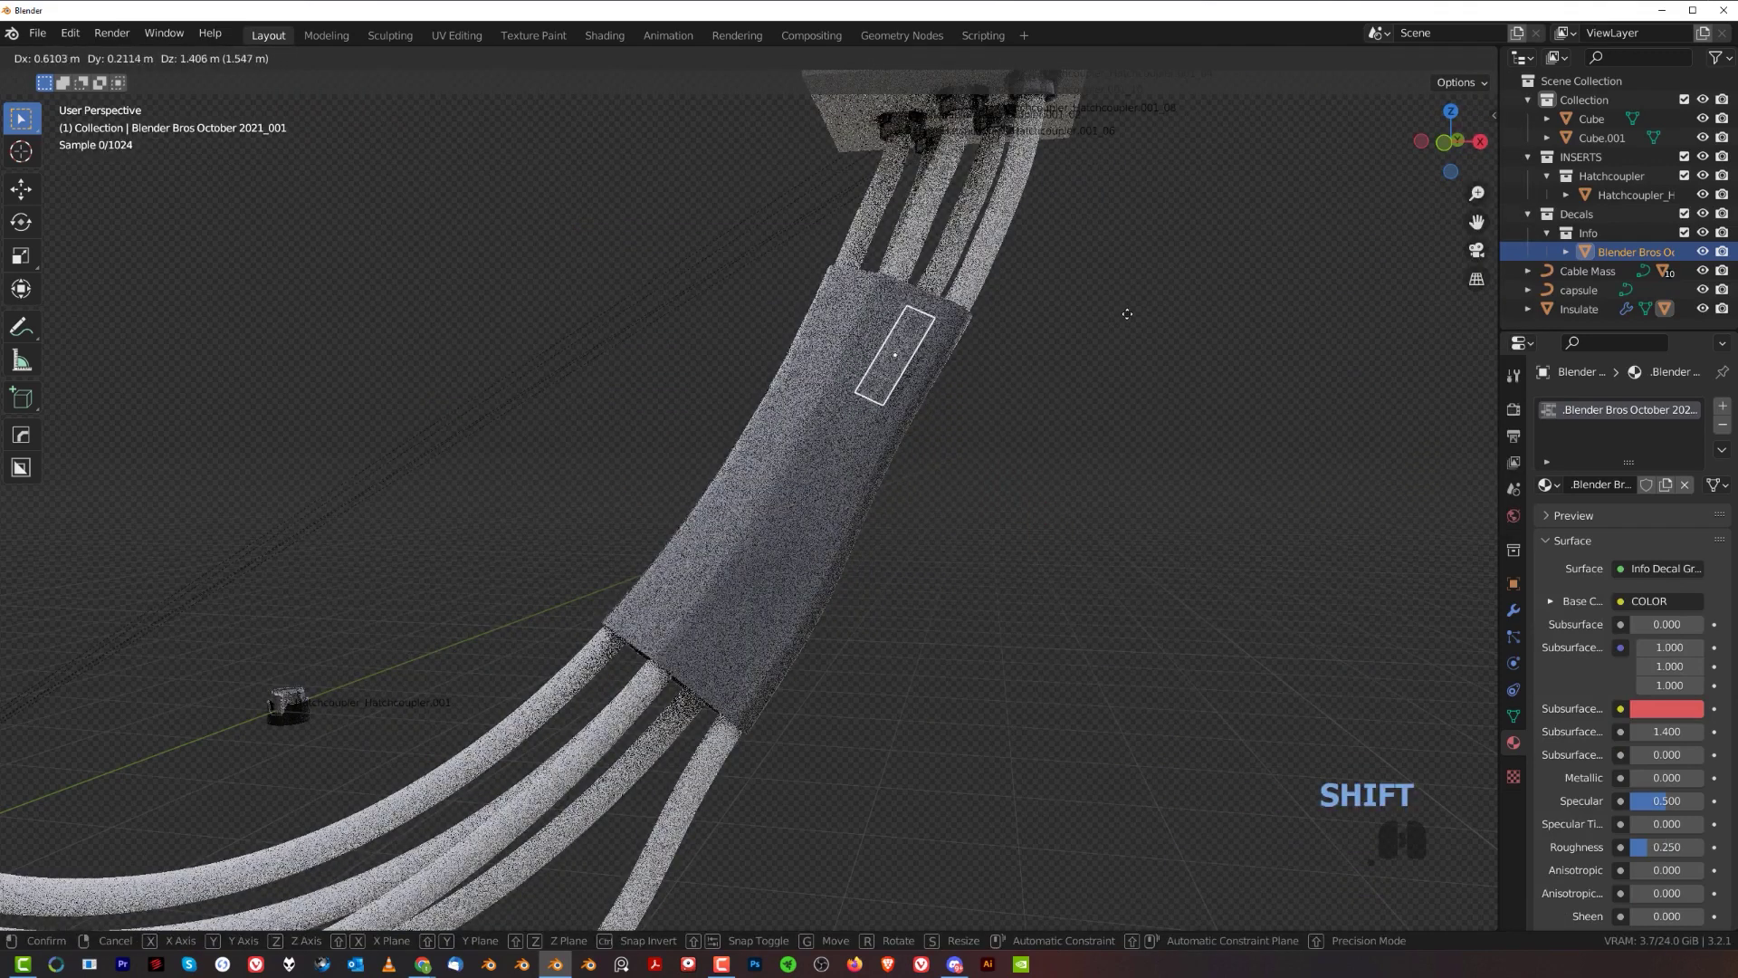
click(1158, 288)
middle_click(916, 438)
drag(877, 460, 978, 460)
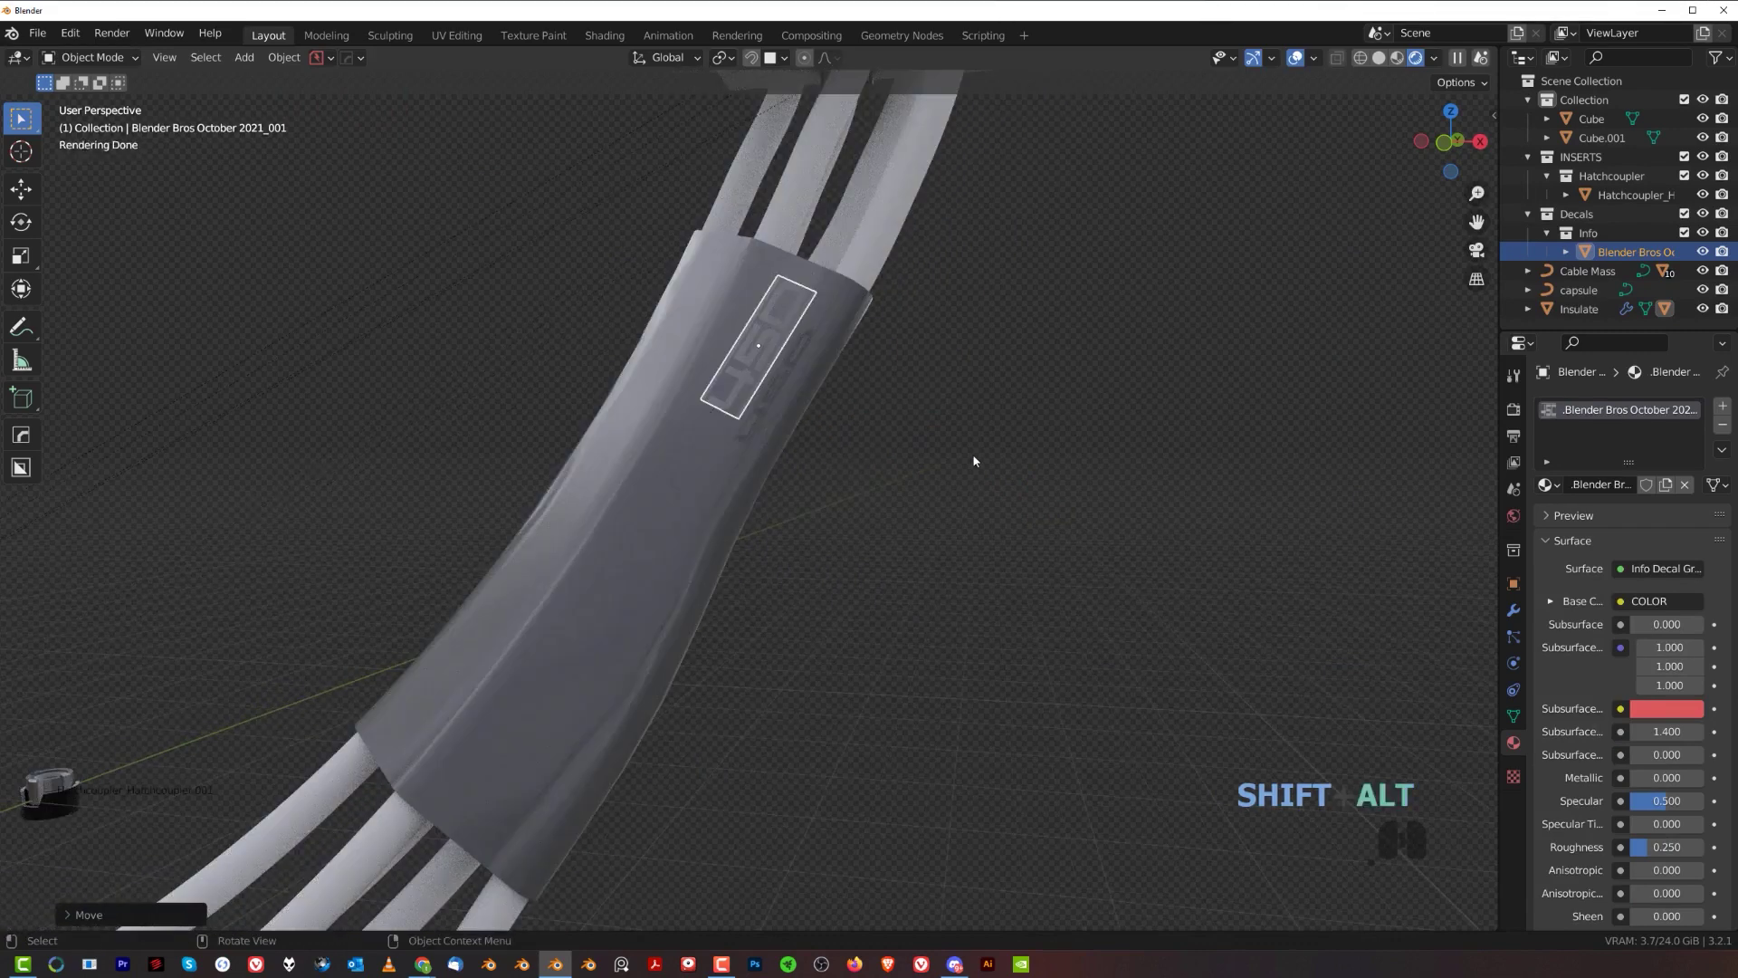
key(d)
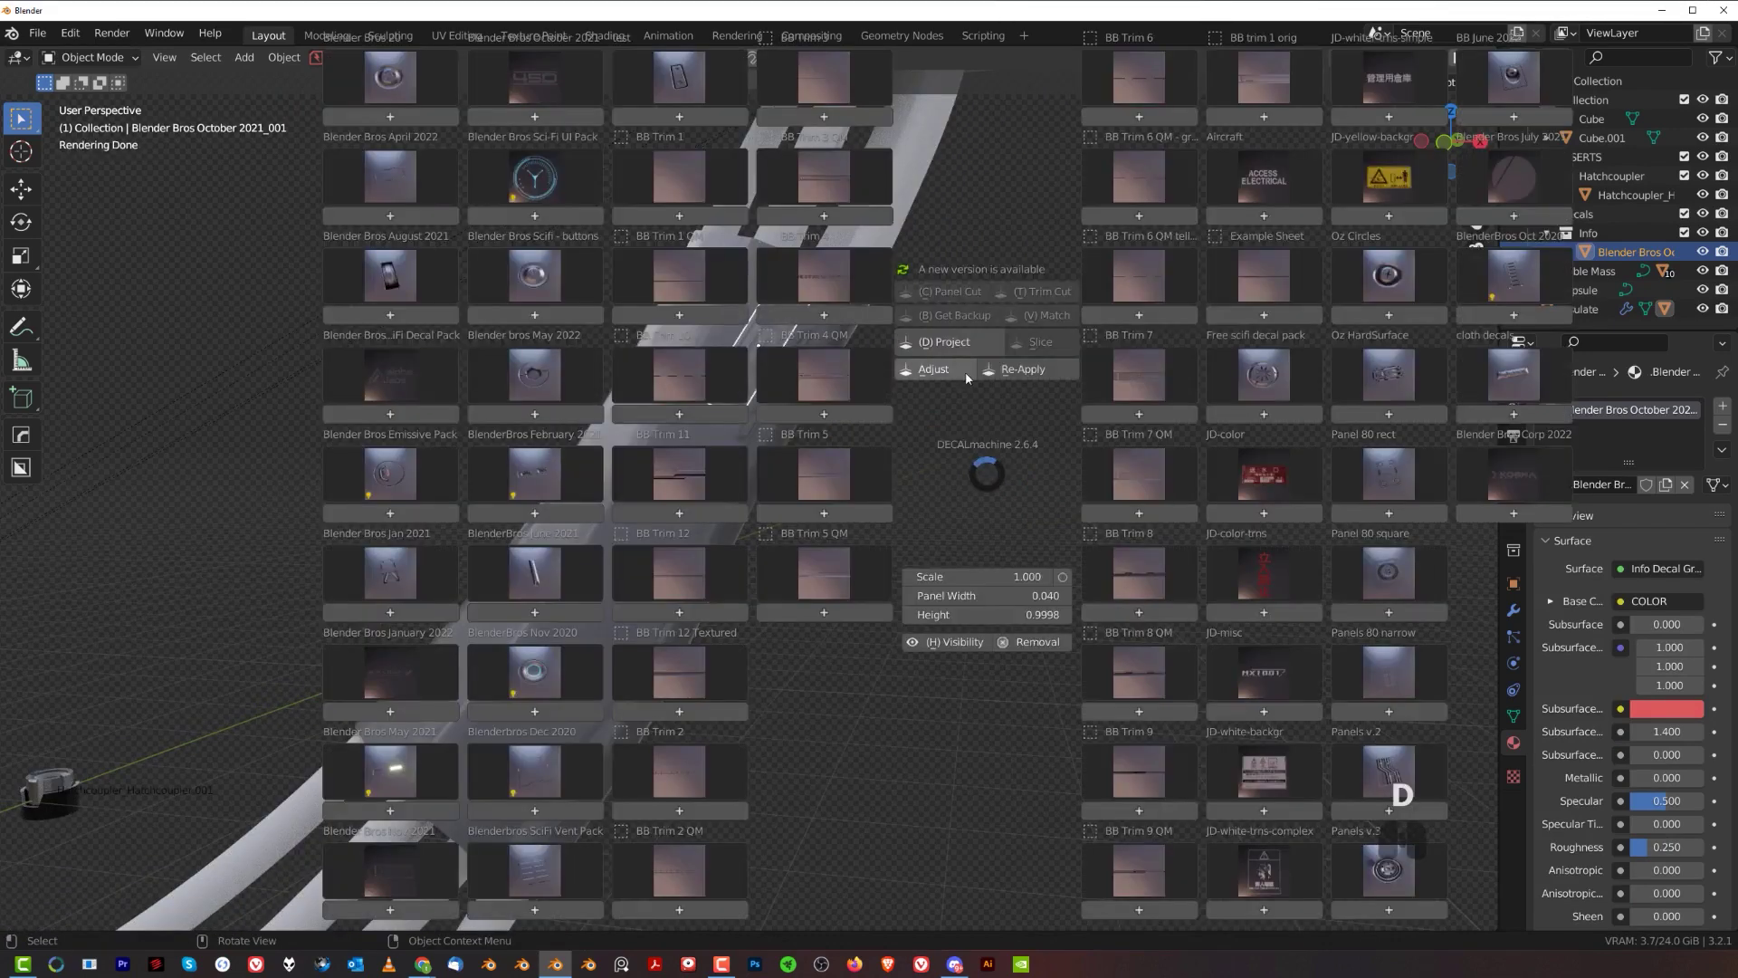
click(968, 377)
middle_click(968, 378)
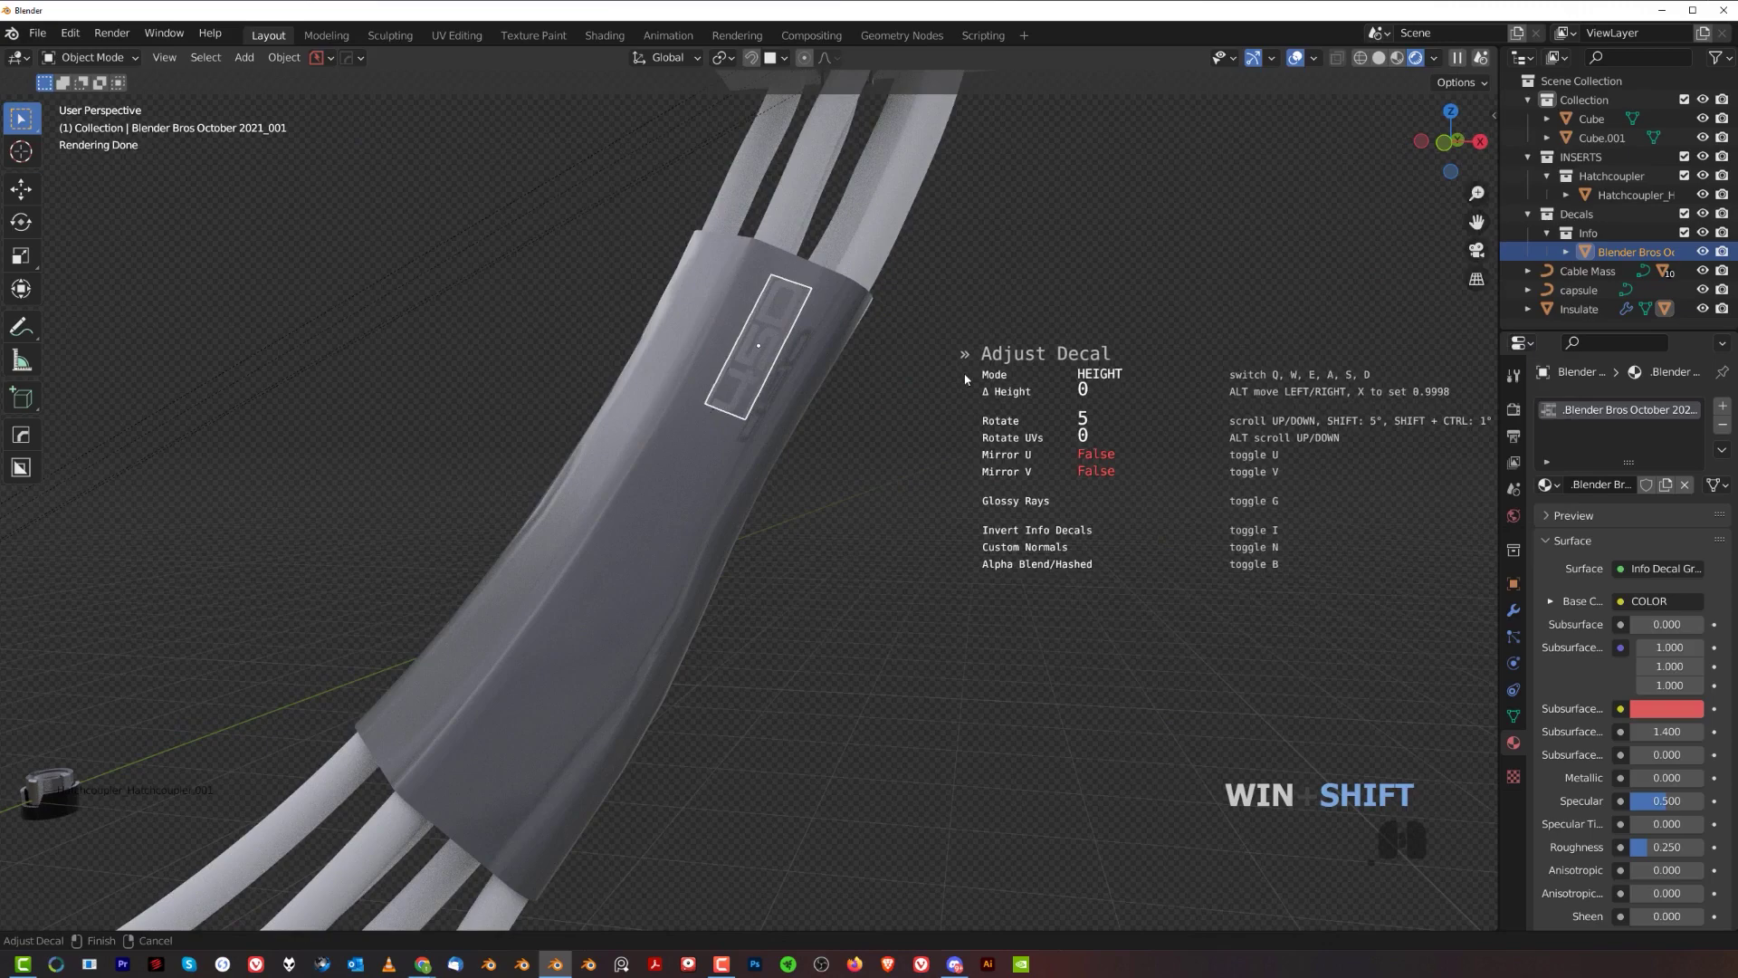
click(970, 378)
- Project the decal onto the curved sleeve and switch to rendered shading
key(d)
click(956, 343)
click(968, 335)
click(1029, 353)
drag(840, 601, 833, 579)
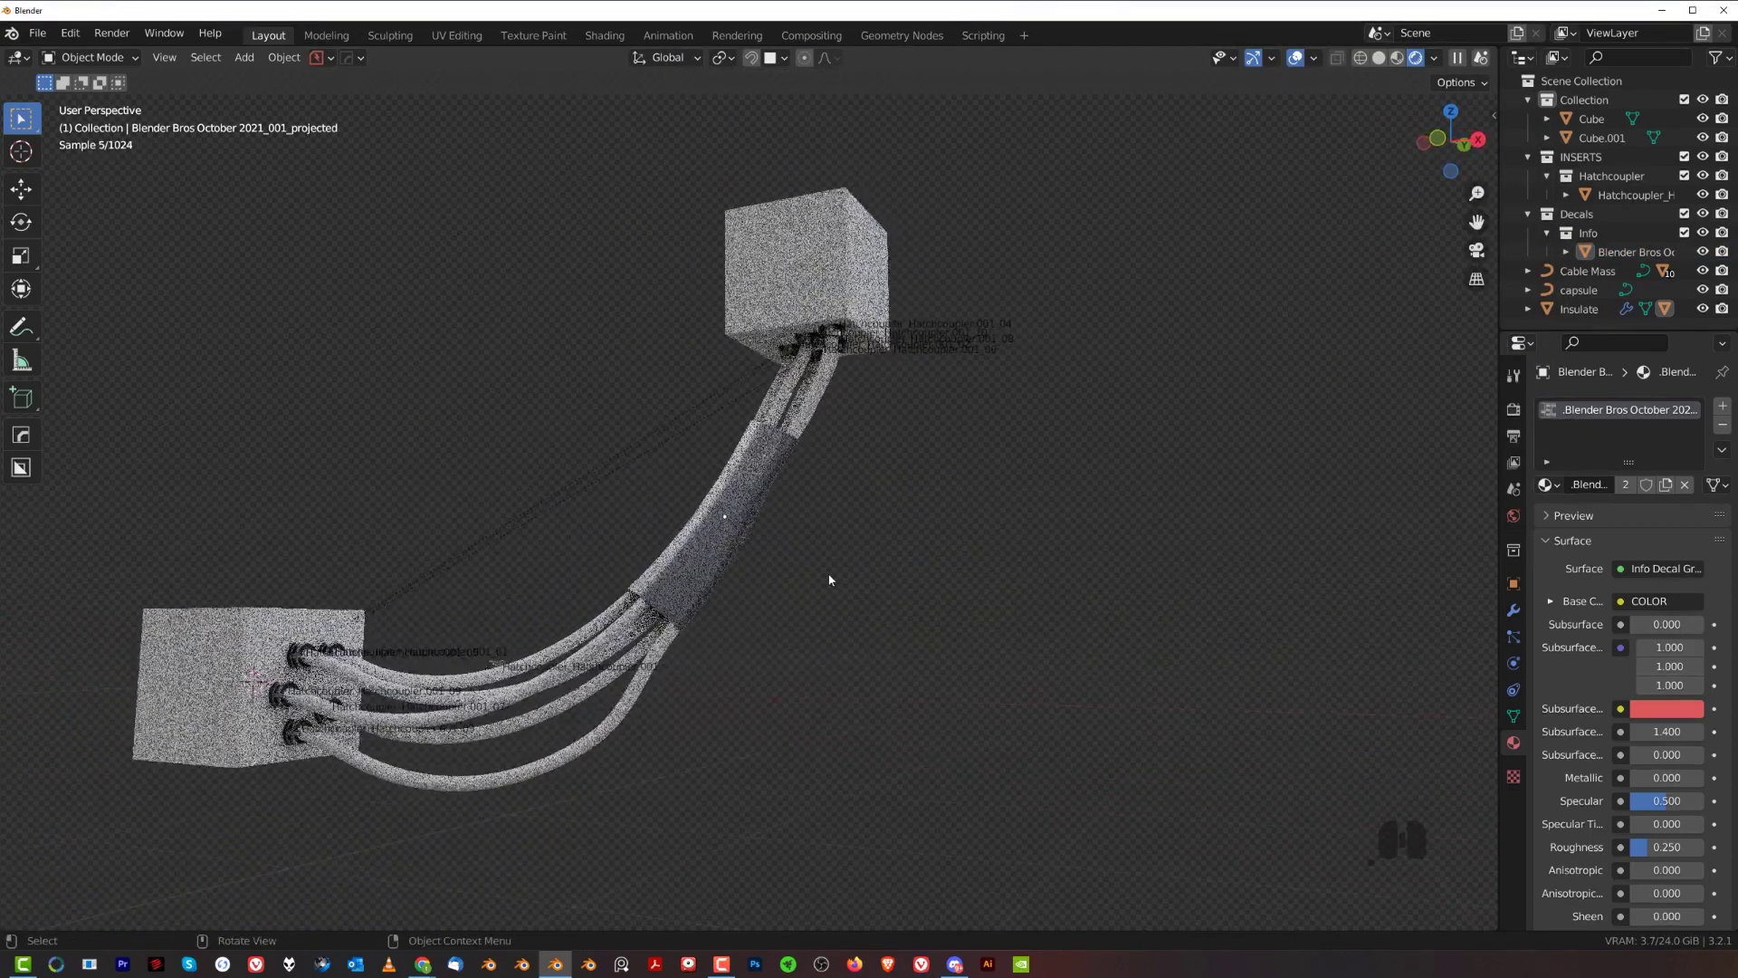
middle_click(829, 531)
- Select the Cable Mass and draw two Cablerator Rope bands across the bundle below the sleeve
key(shift+alt+c)
click(791, 563)
click(714, 662)
drag(886, 590, 907, 715)
drag(1093, 578, 1174, 703)
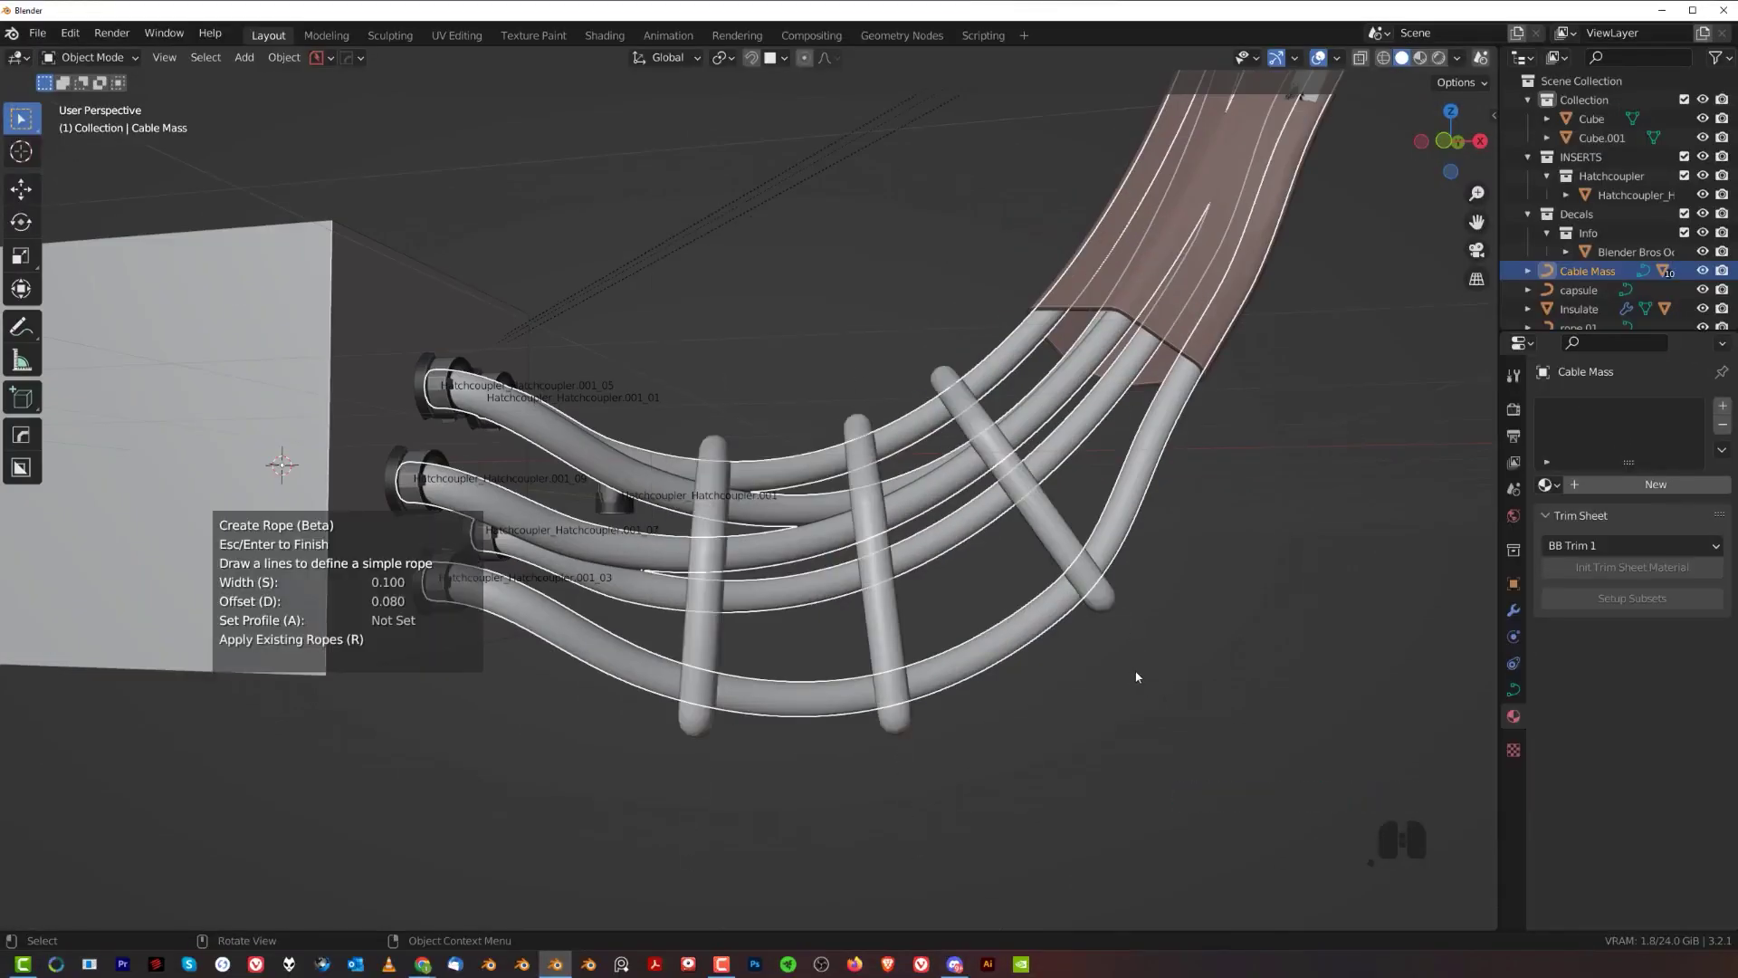
- Reduce the ropes' offset and width so they sit as thin bands, then finish them
key(d)
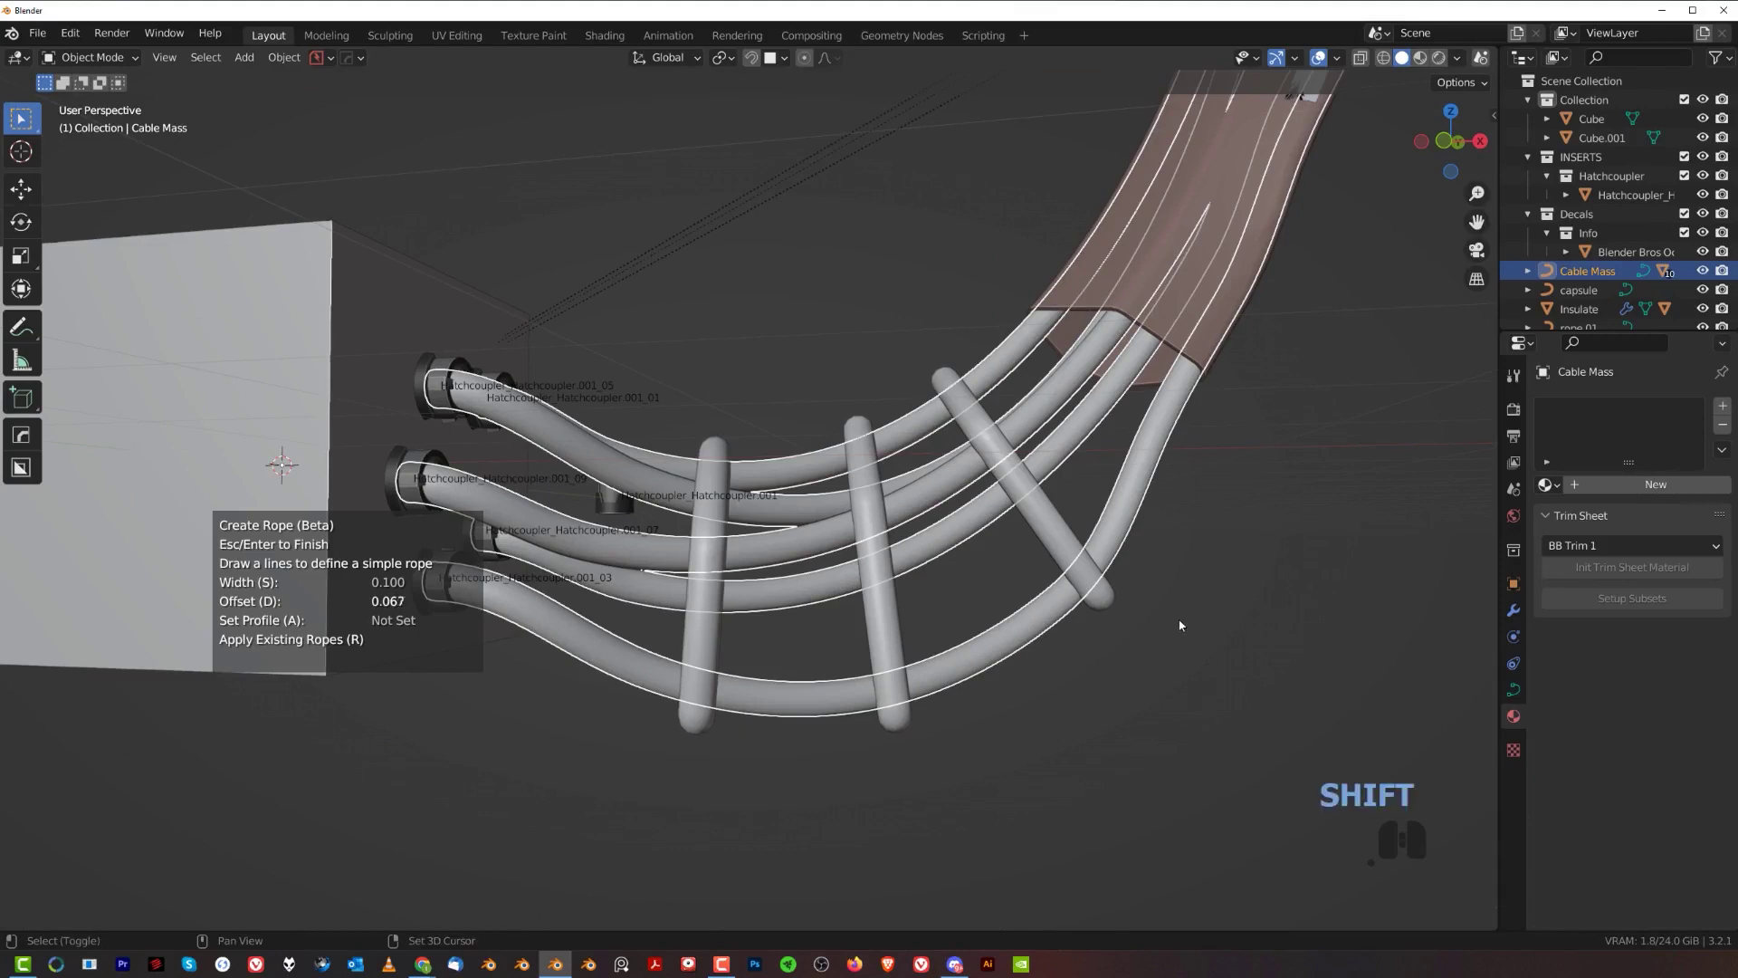
click(1034, 556)
key(s)
click(1293, 666)
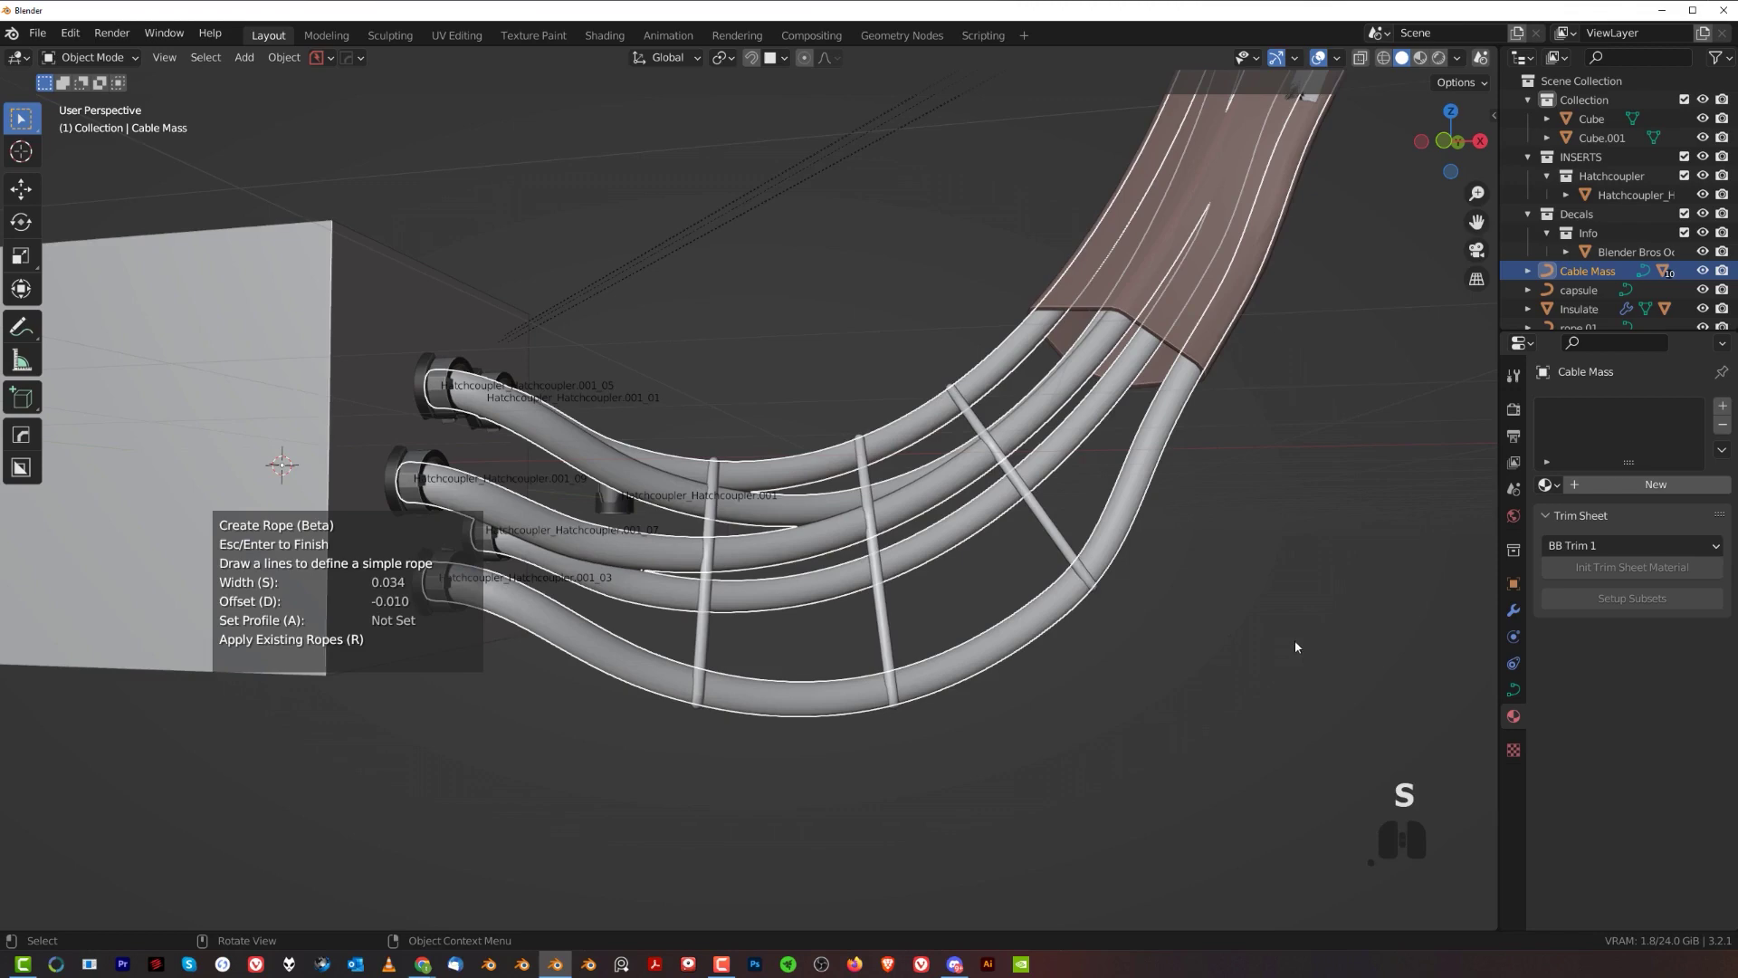
right_click(1279, 624)
drag(925, 506, 865, 499)
key(a)
- Clear the scene down to inserts and decals and bring up the Add menu for a new cube
key(x)
click(943, 527)
middle_click(855, 588)
key(shift+a)
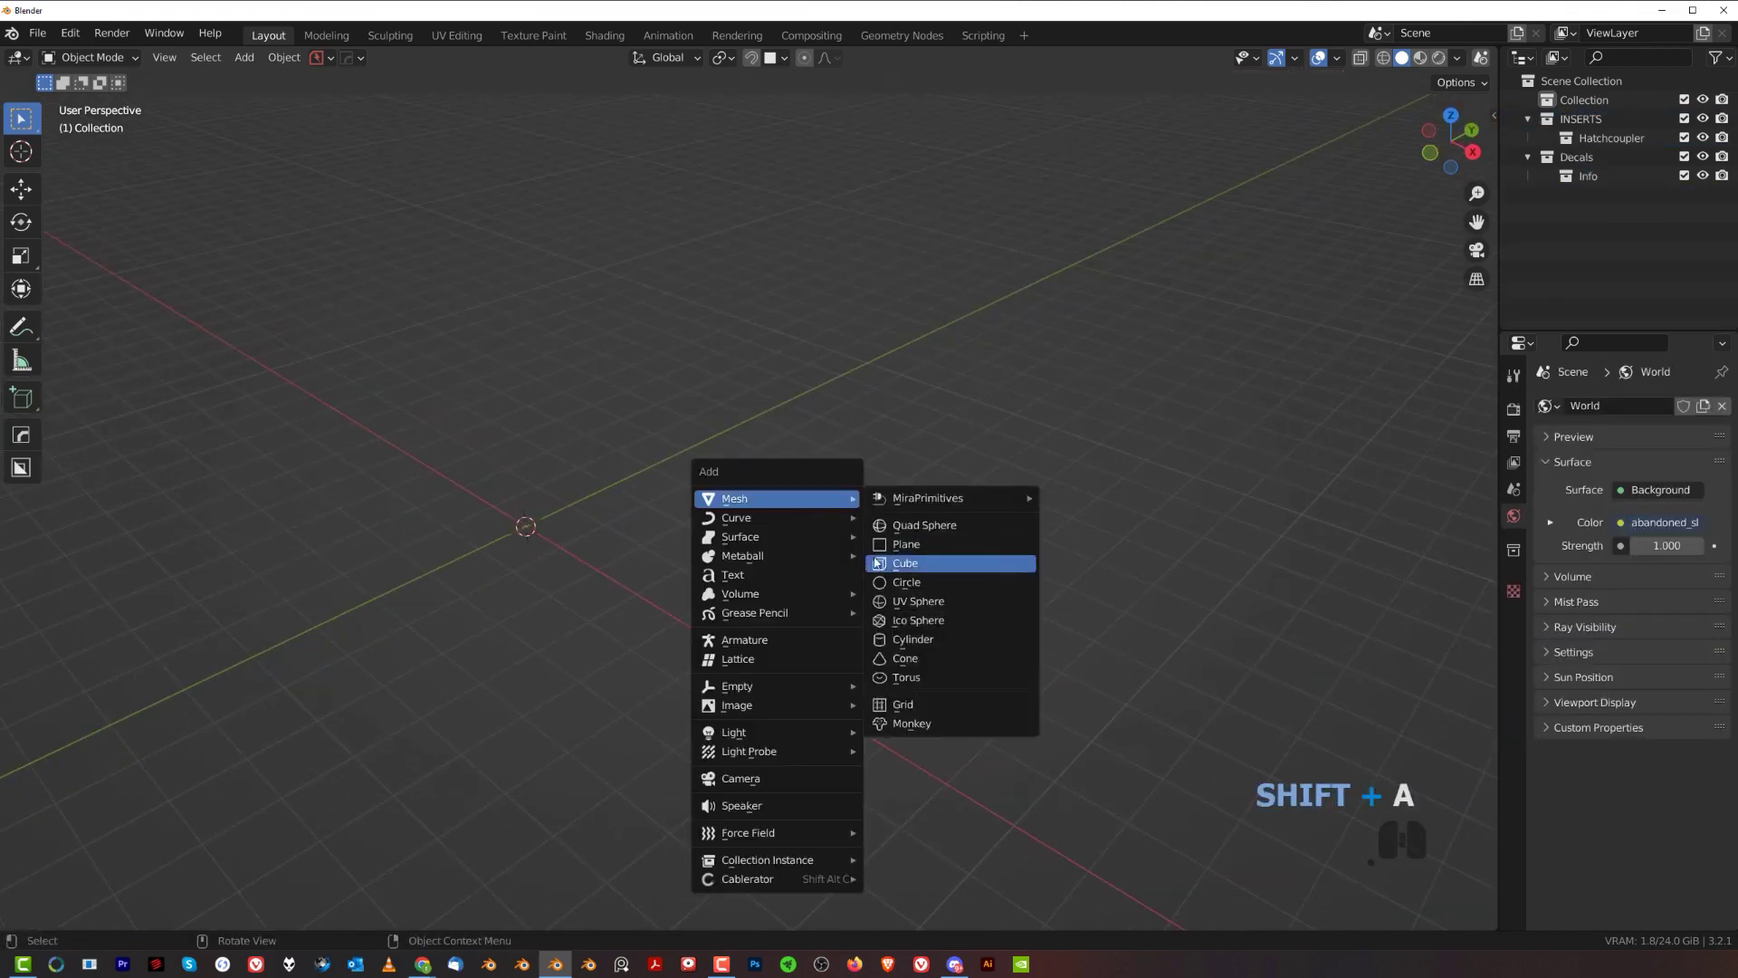
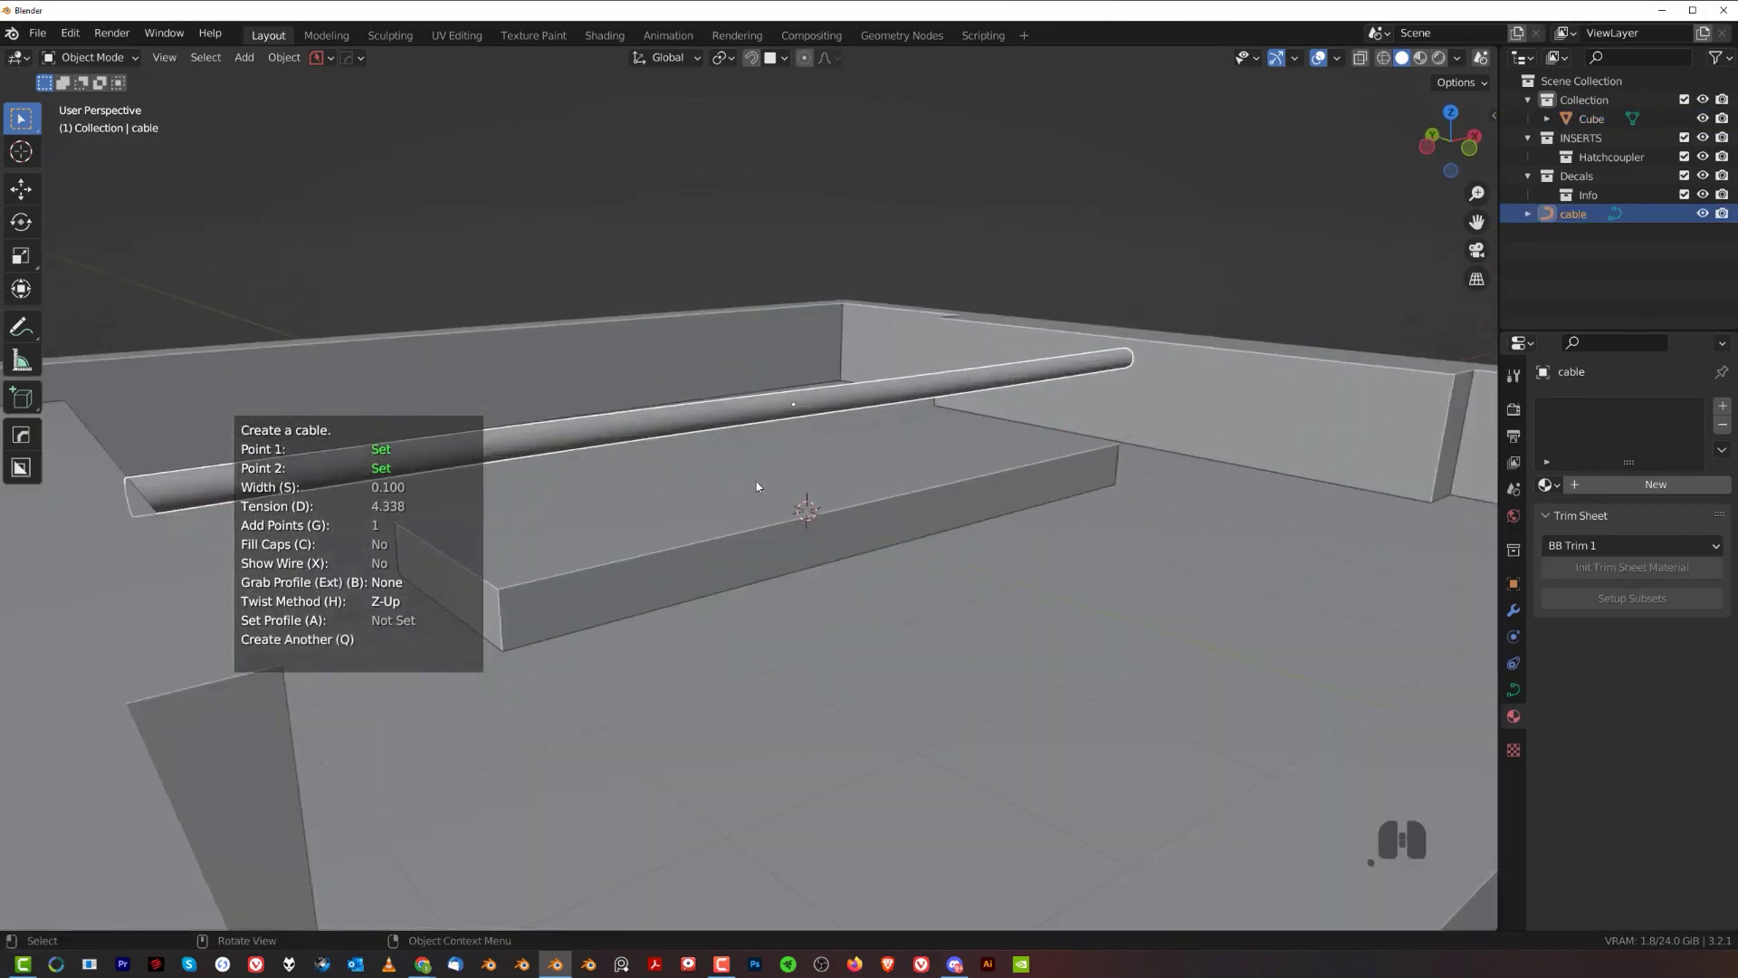
- Run Helpers > Drop the Cable so it drapes over the tray's inner ridge, then undo into point editing
middle_click(801, 526)
middle_click(829, 457)
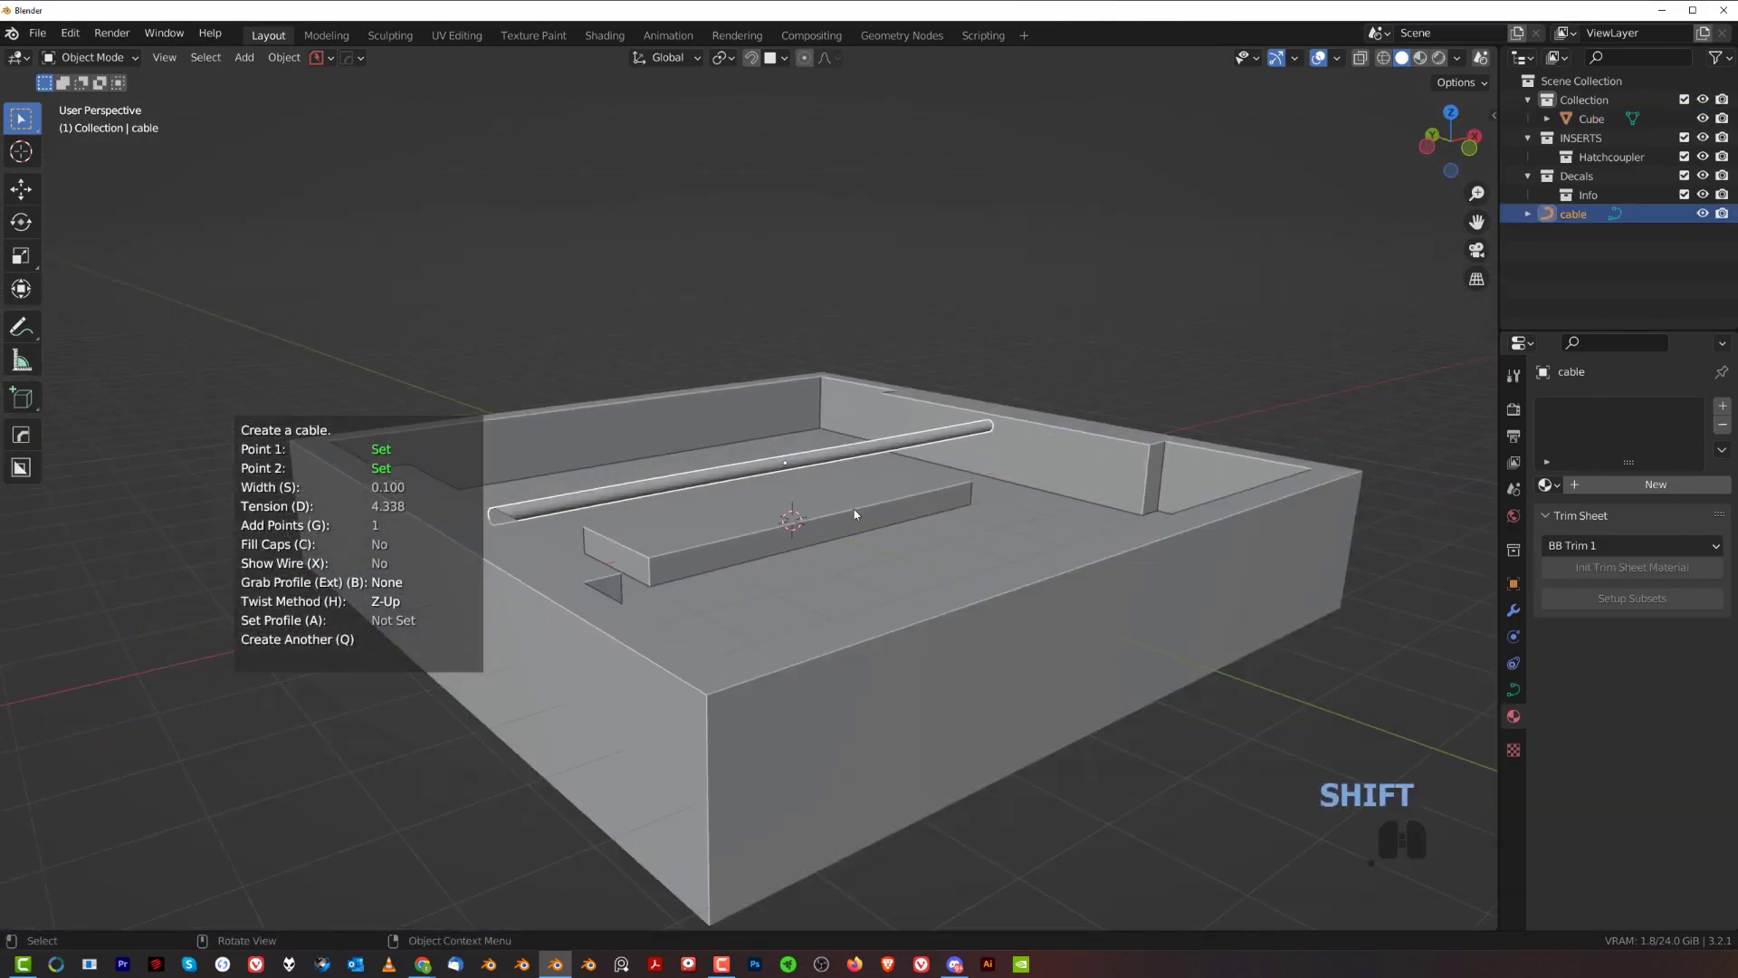
key(shift+alt+c)
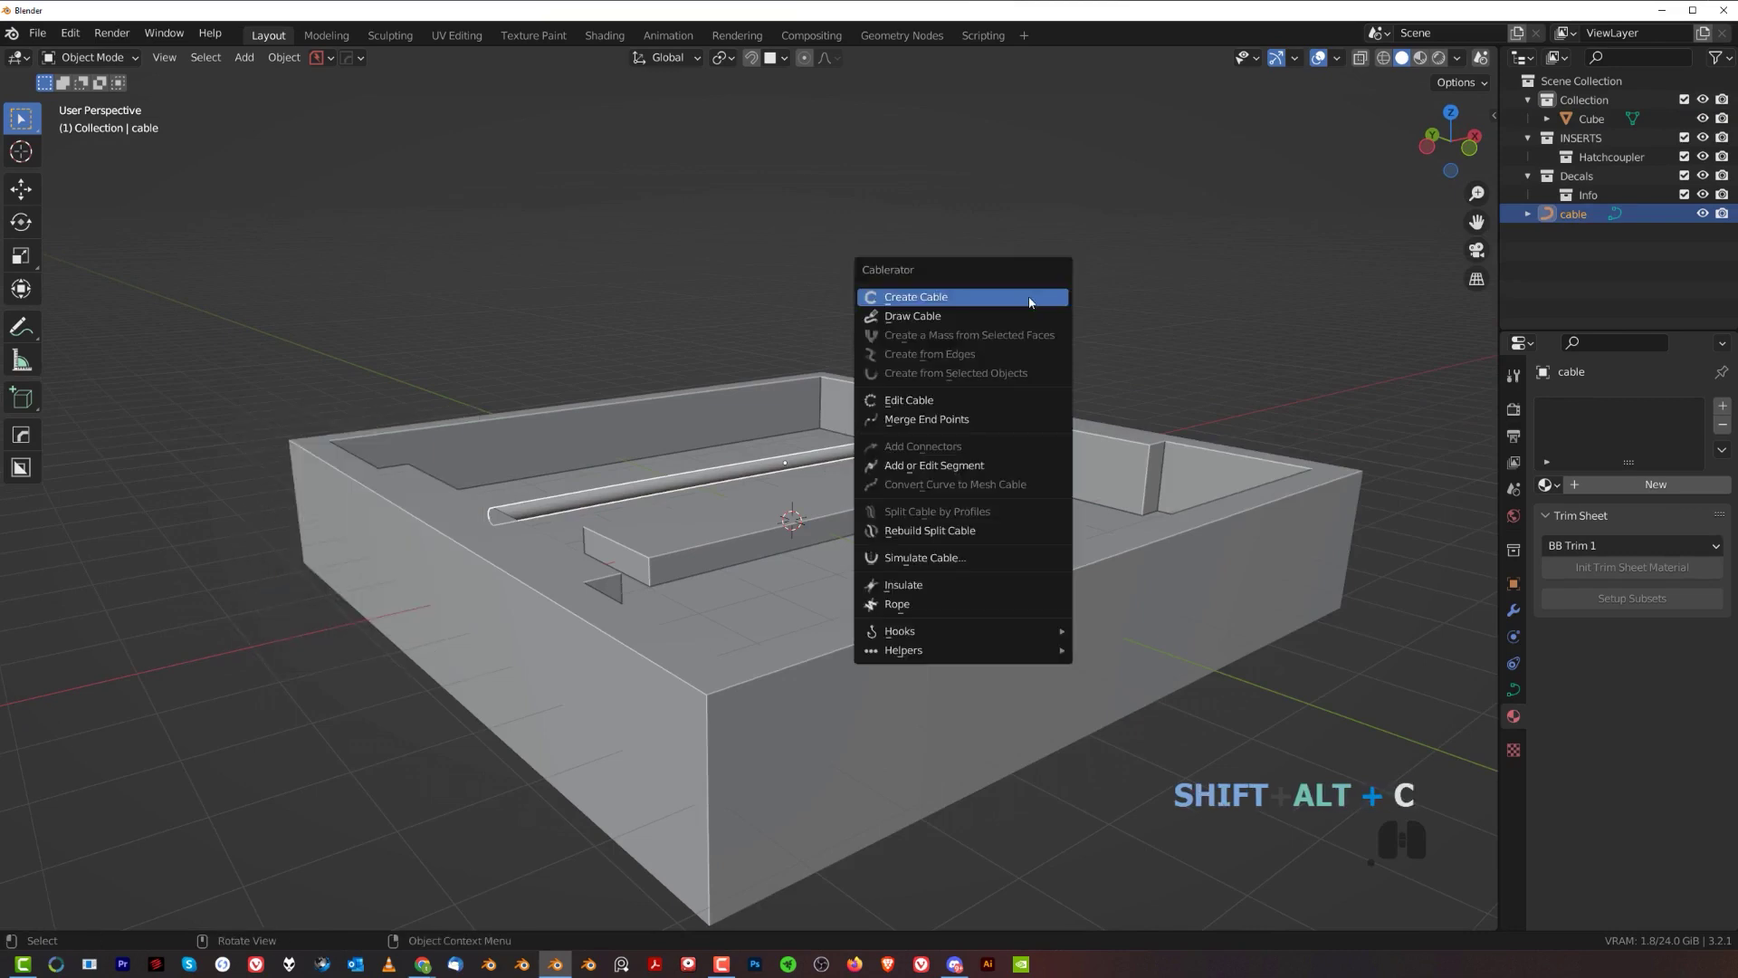
key(shift+alt+c)
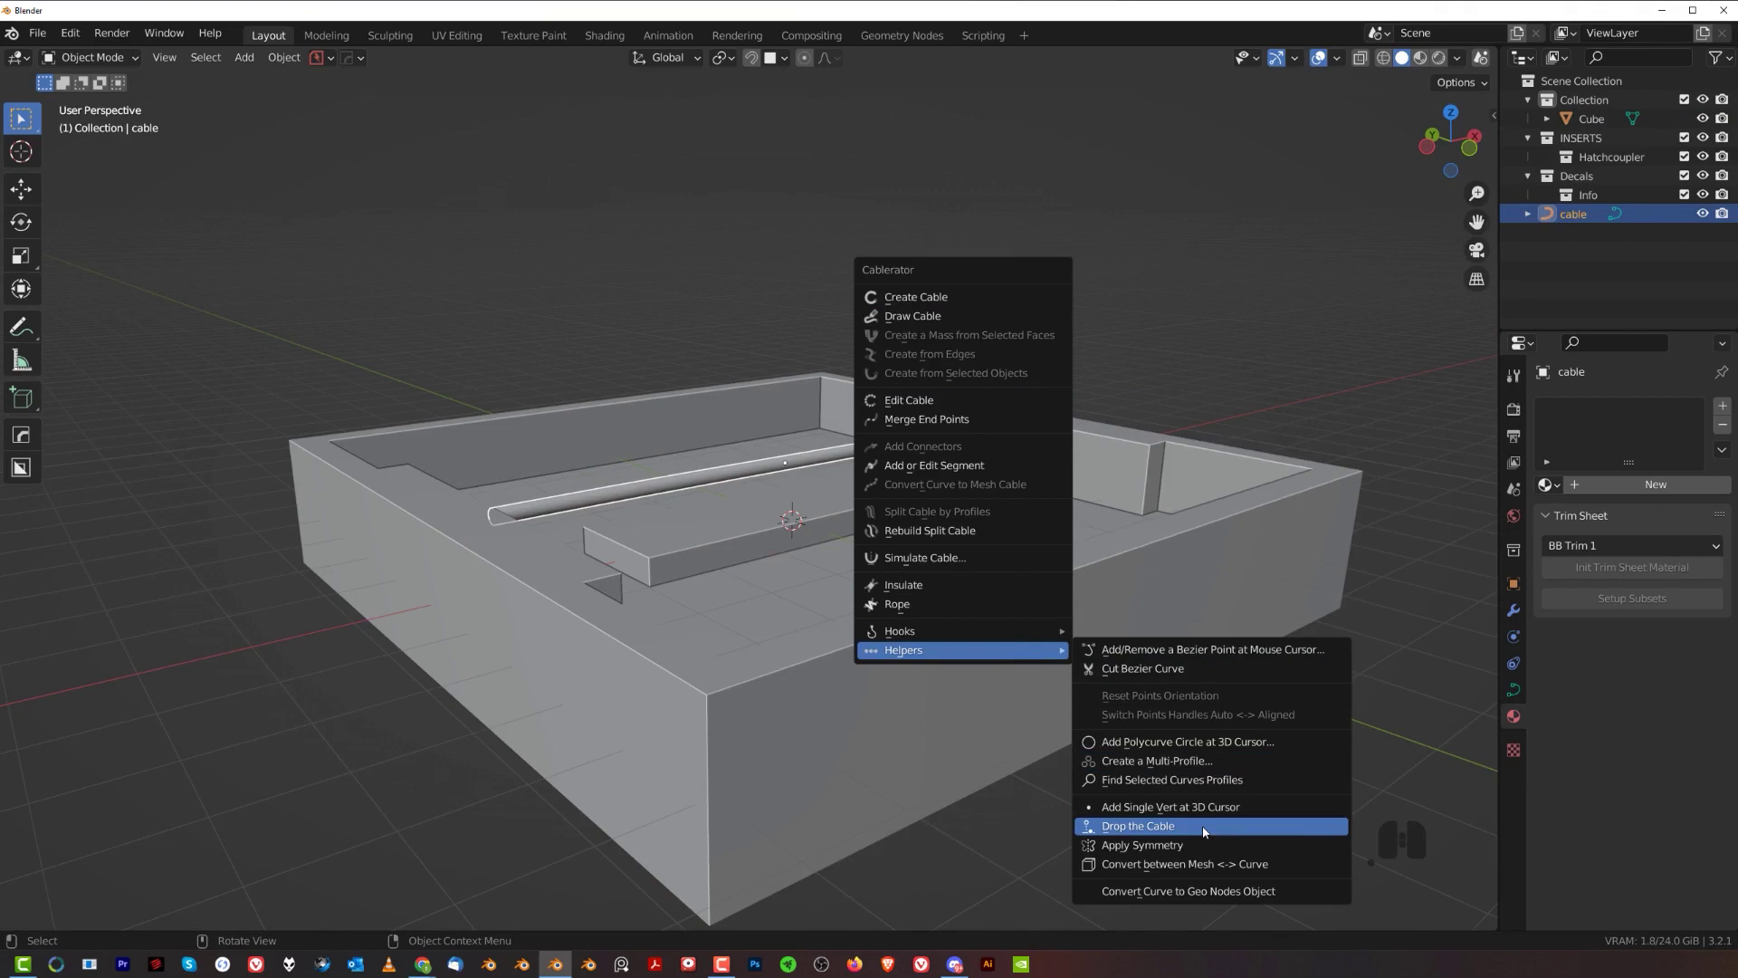
click(1209, 824)
drag(849, 528, 894, 531)
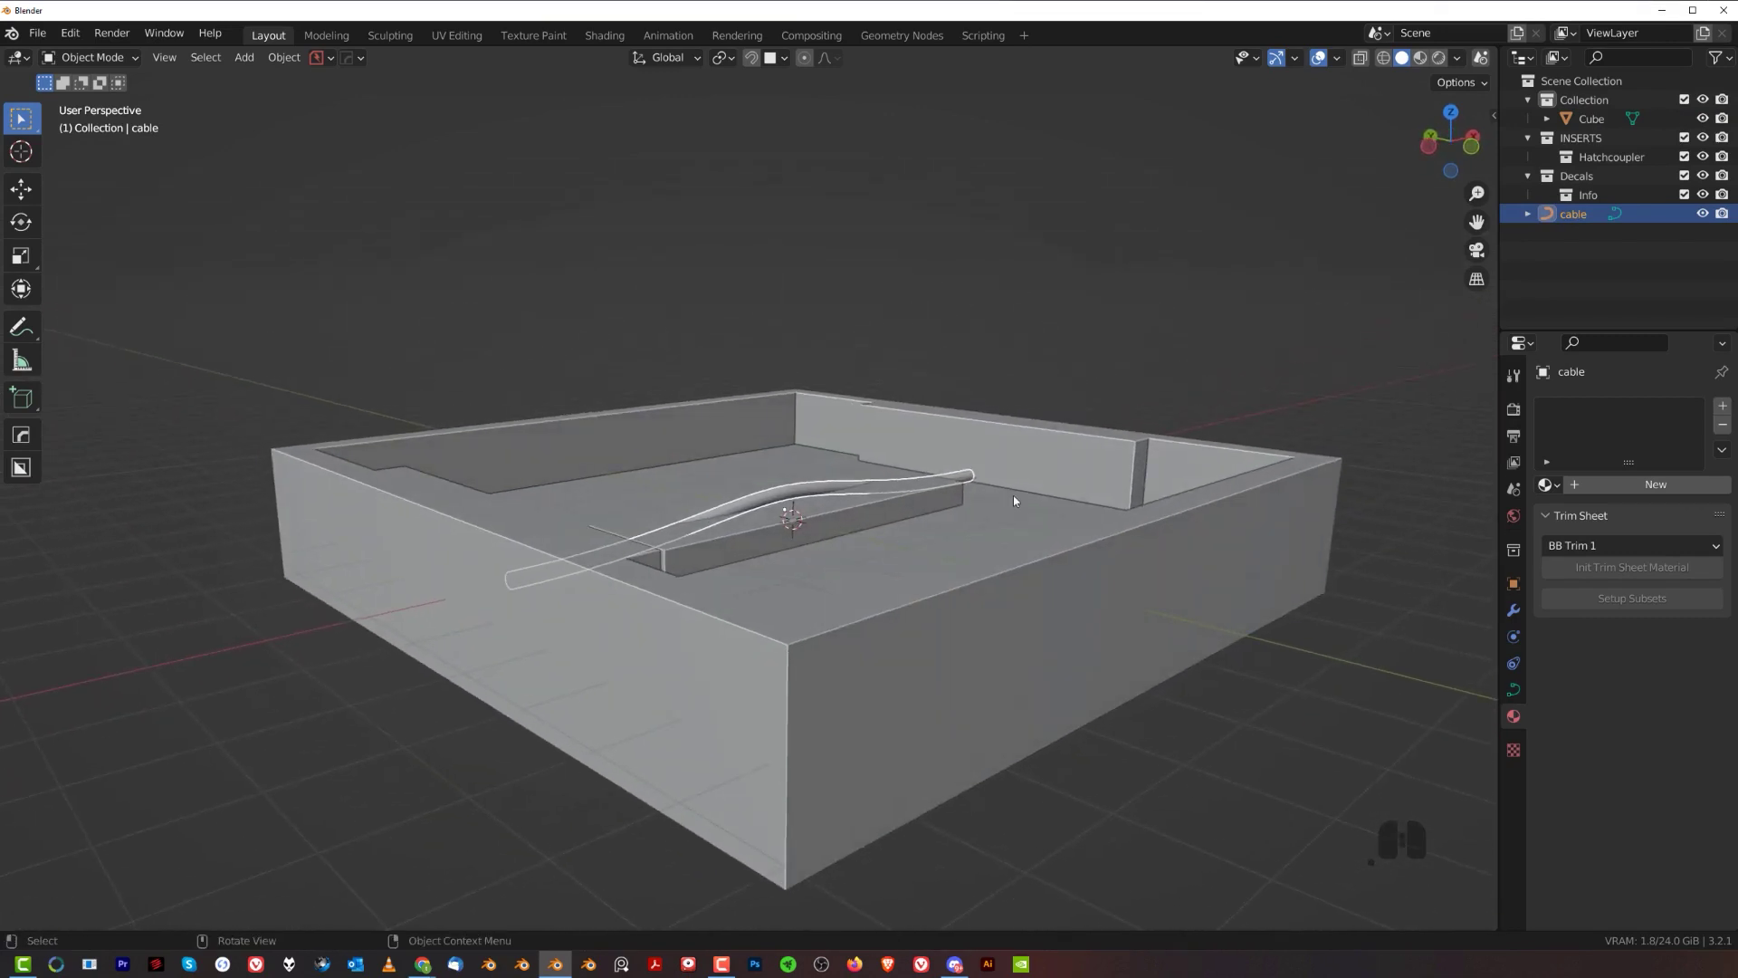
key(ctrl+z)
- Drop the cable onto the tray floor, then undo the drop
key(Tab)
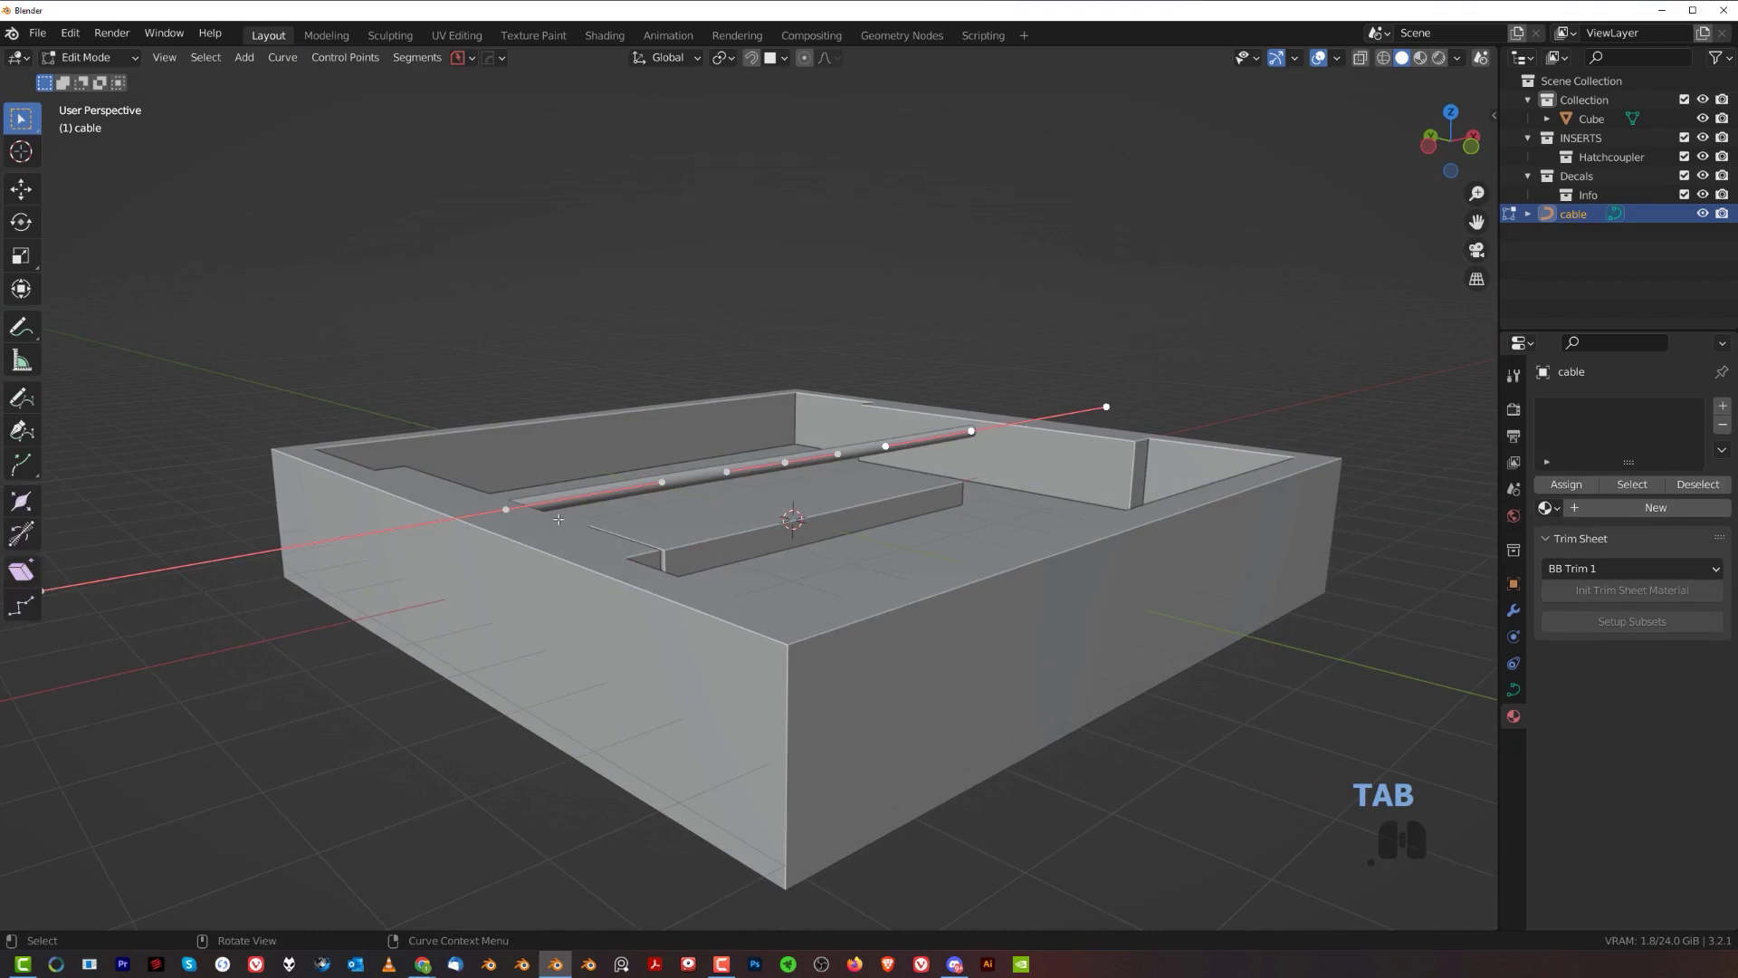
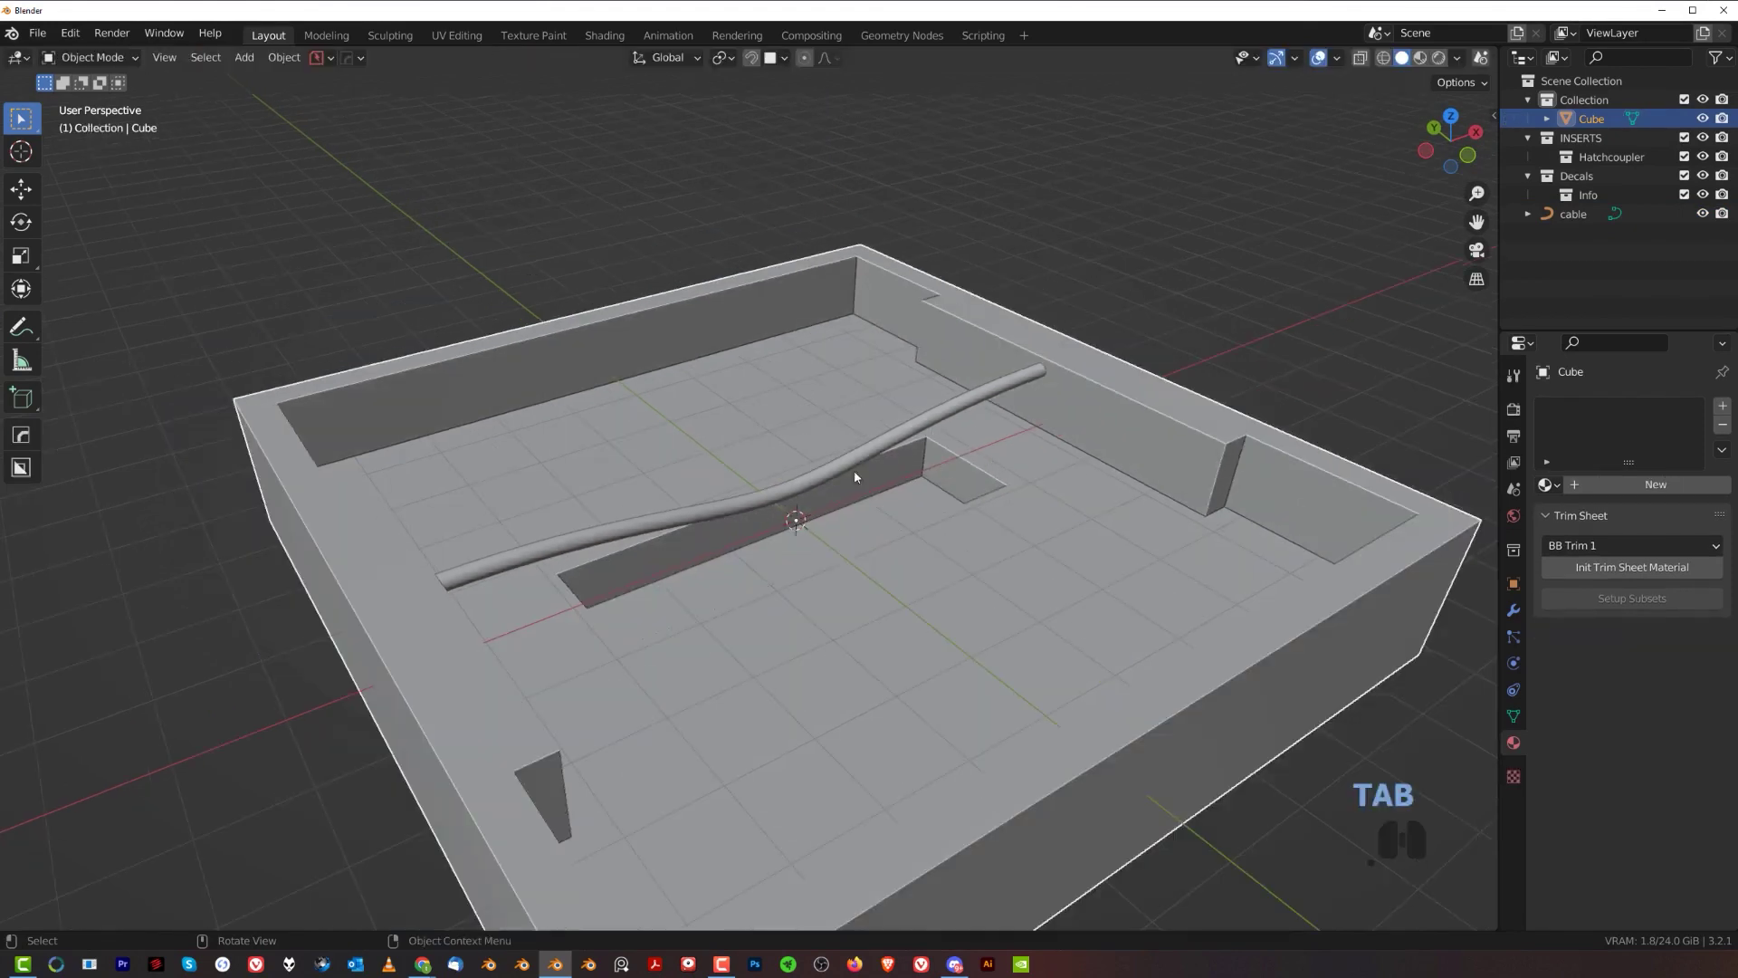
click(844, 472)
key(shift+alt+c)
click(1092, 690)
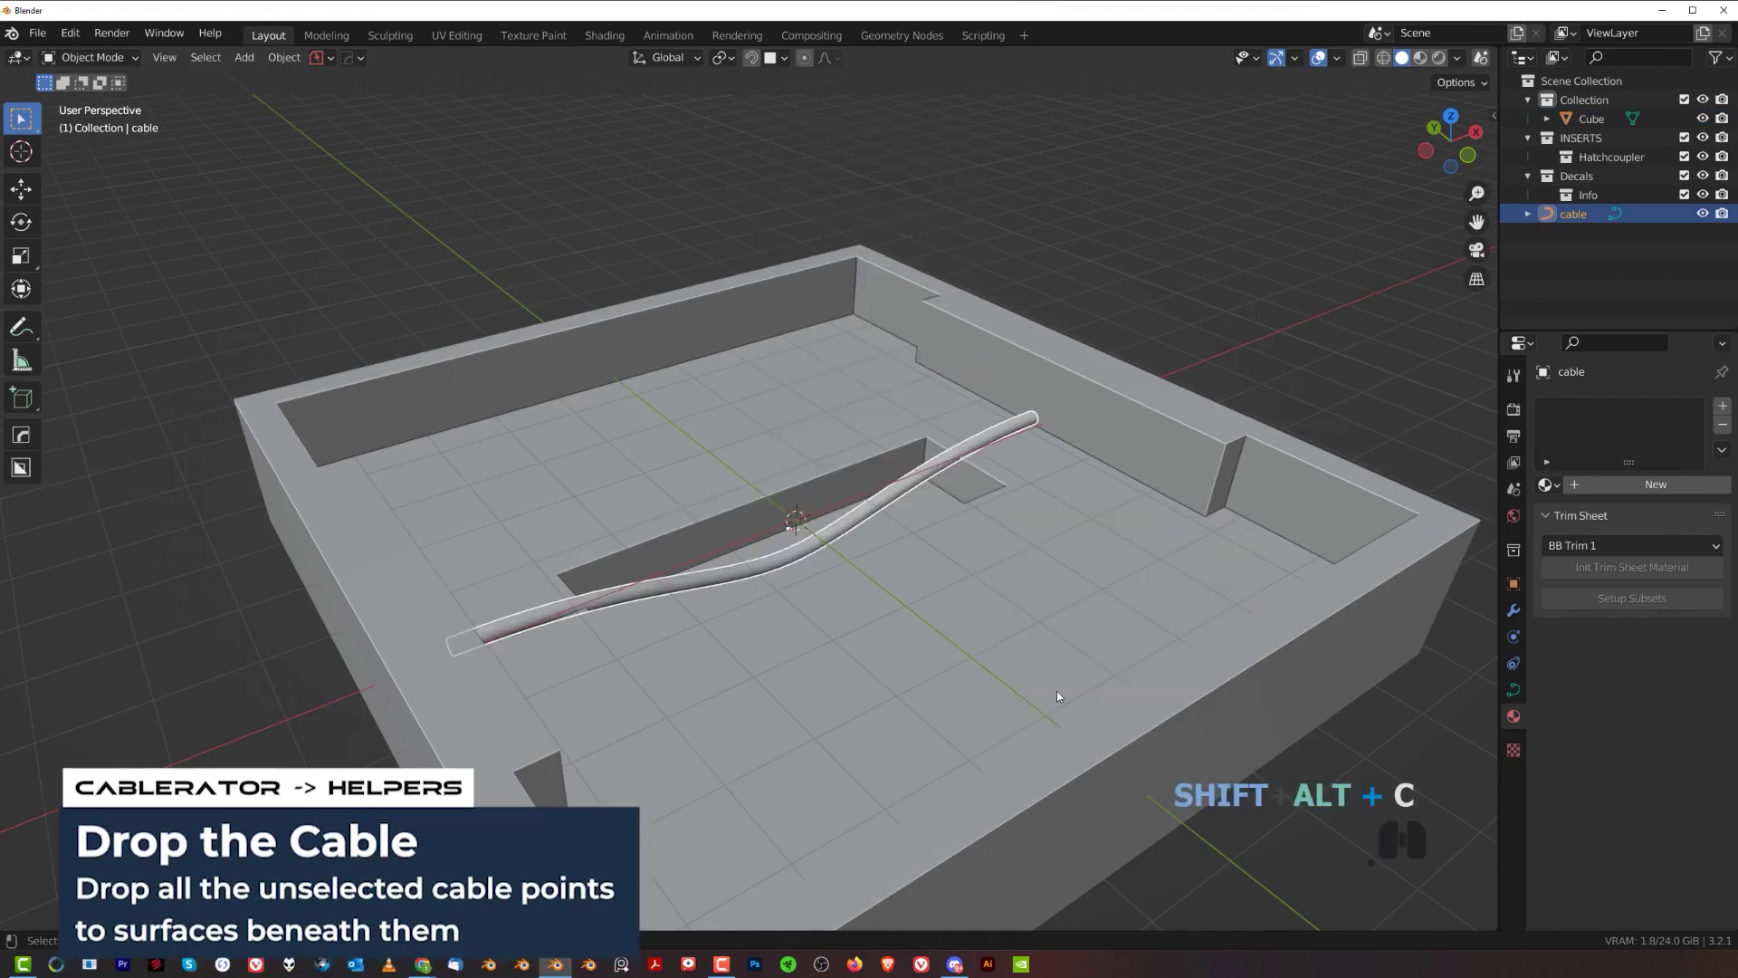
key(ctrl+z)
- Drop the cable again keeping its middle point, so it dips into the slot and rises steeply
key(Tab)
key(shift+alt+c)
click(1182, 703)
drag(937, 594, 1029, 563)
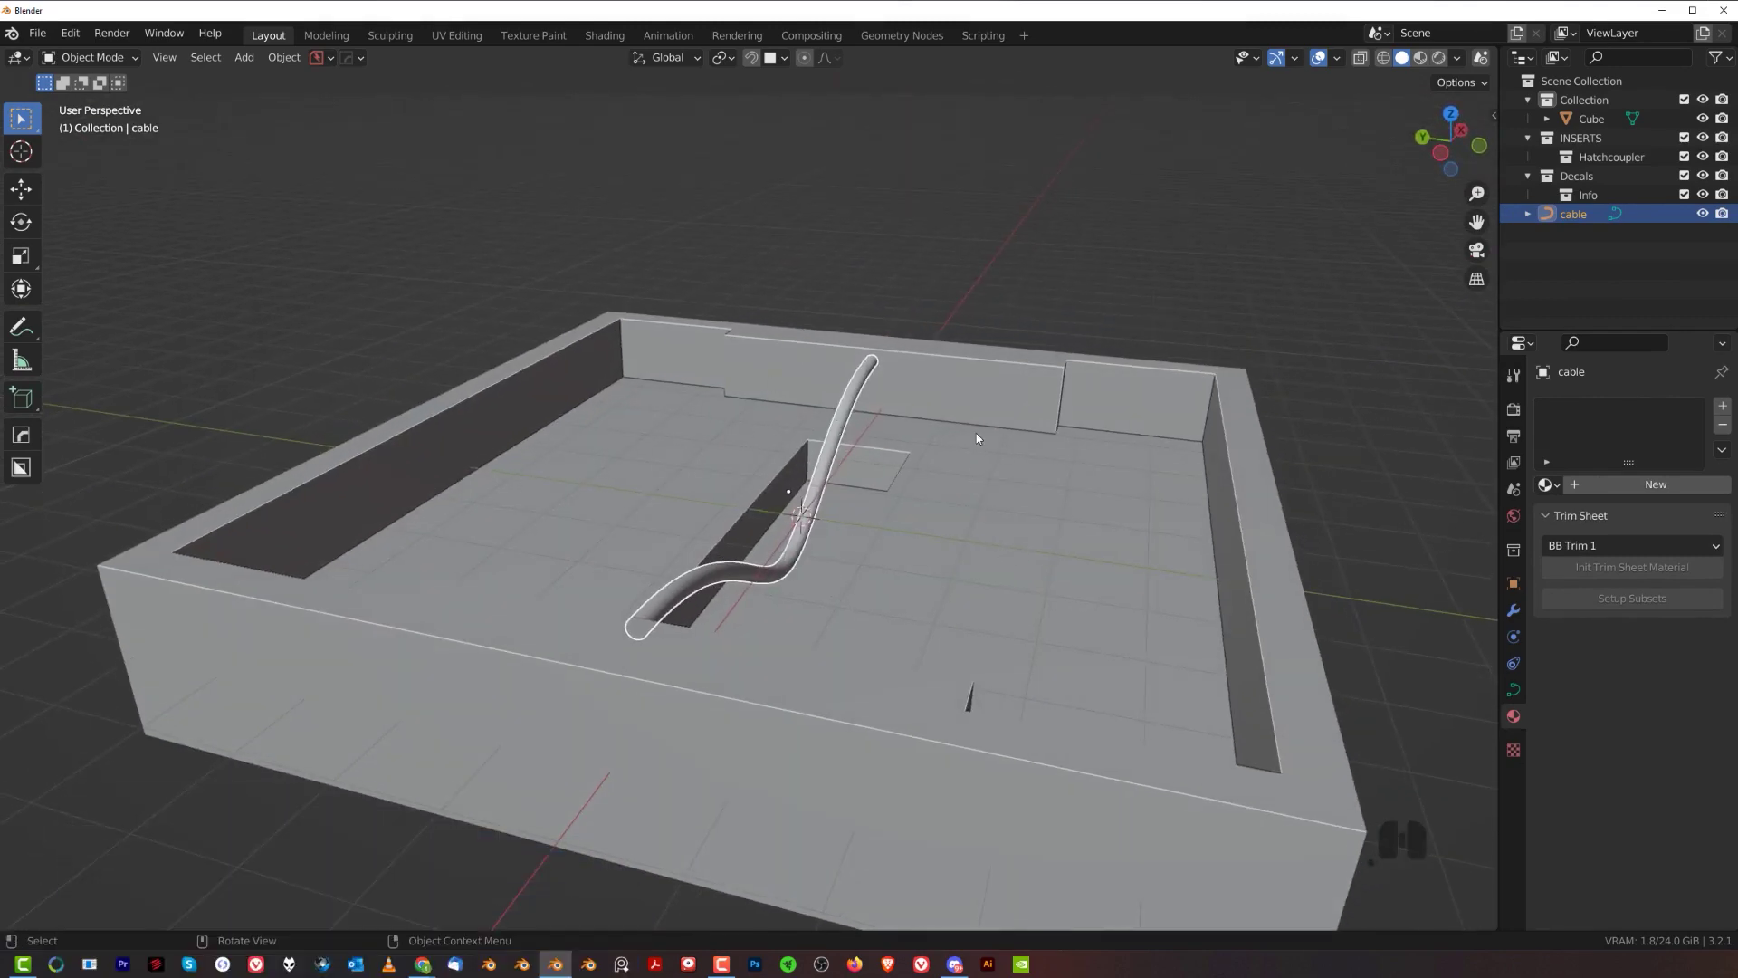
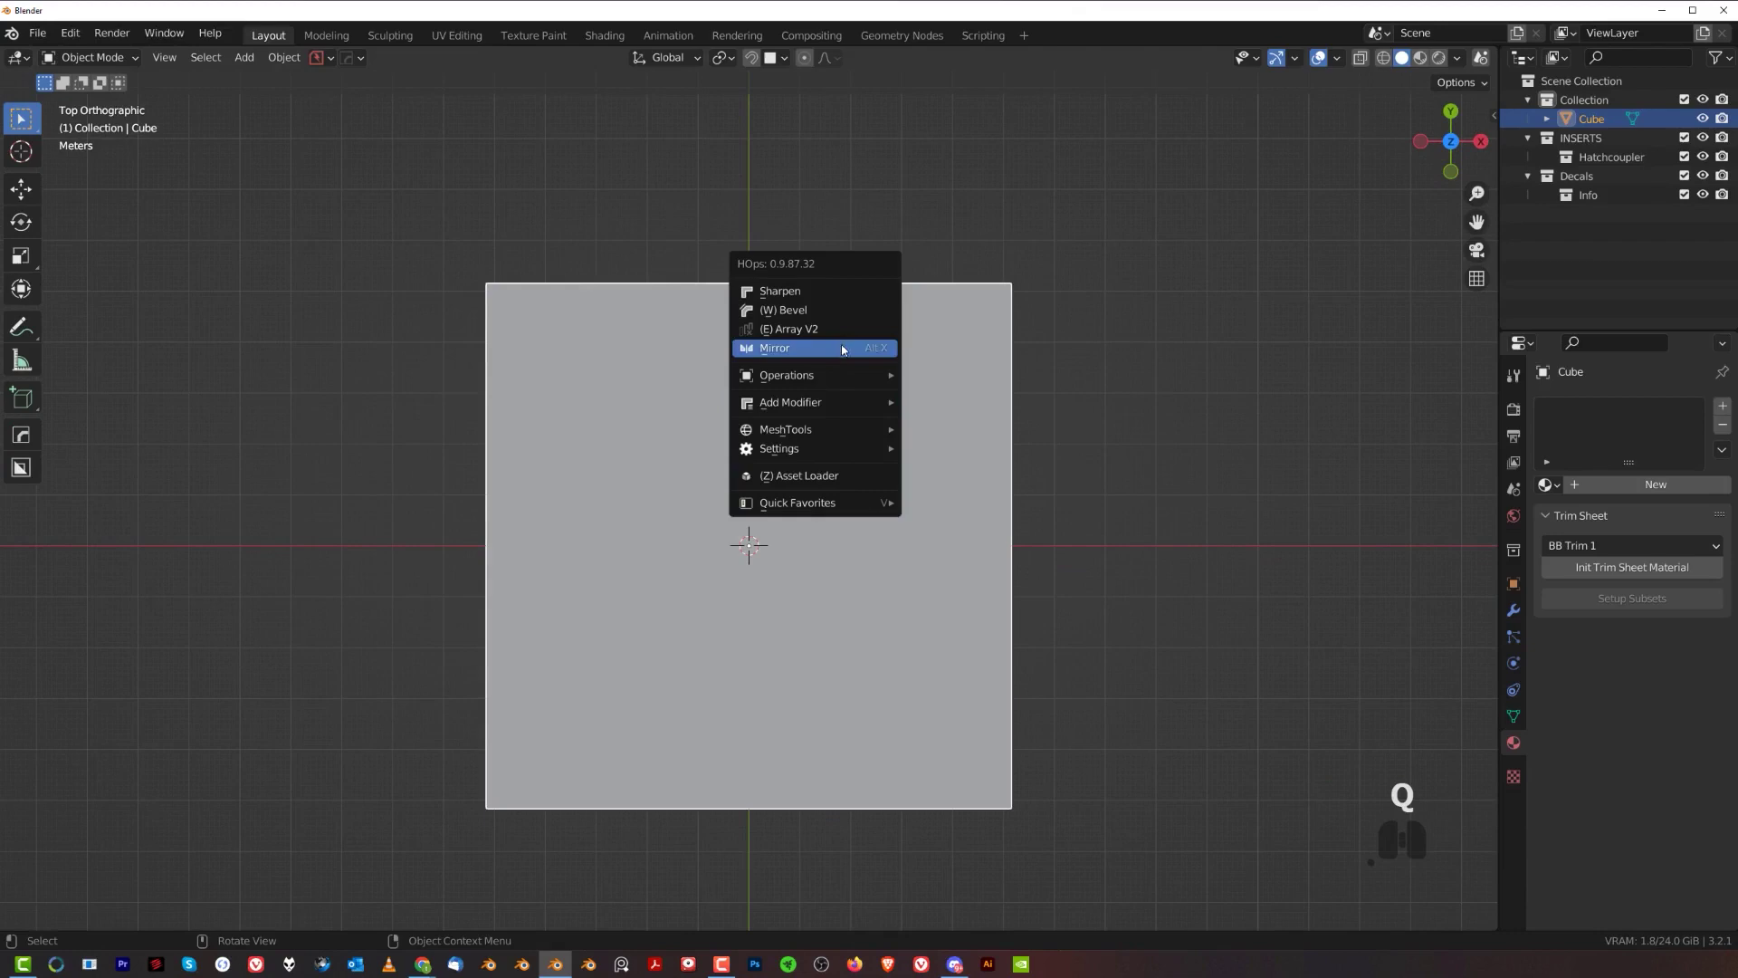
click(841, 315)
click(841, 317)
click(834, 305)
key(shift+alt+c)
click(752, 156)
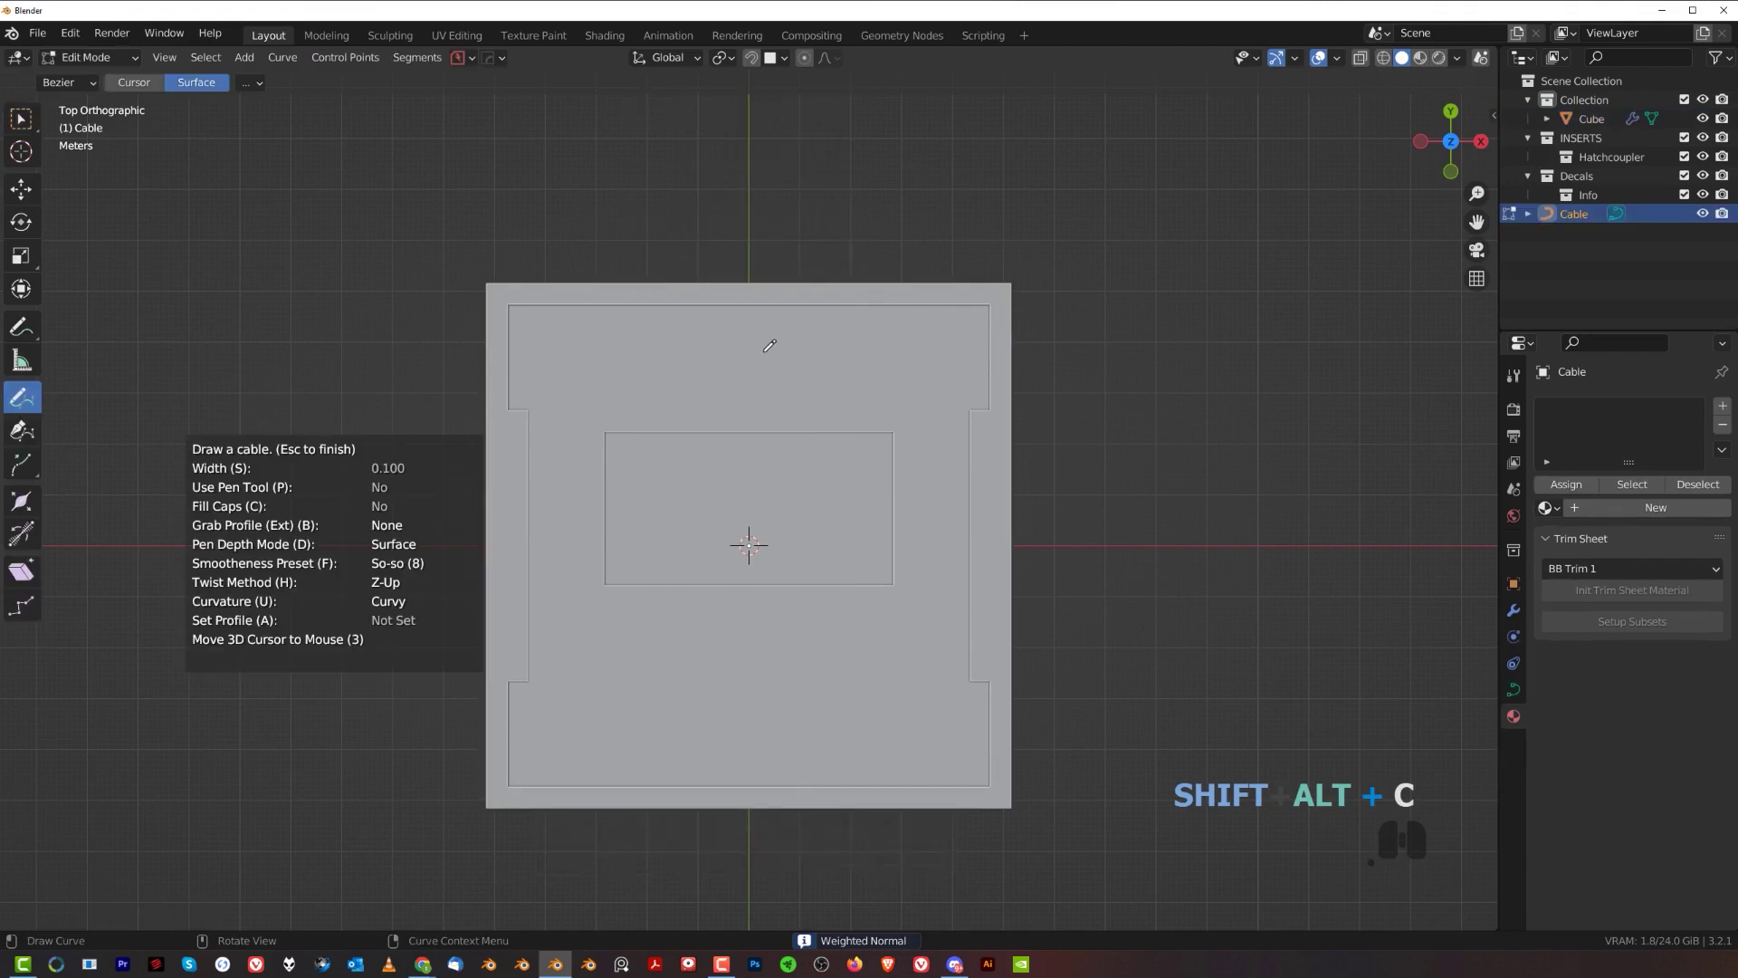
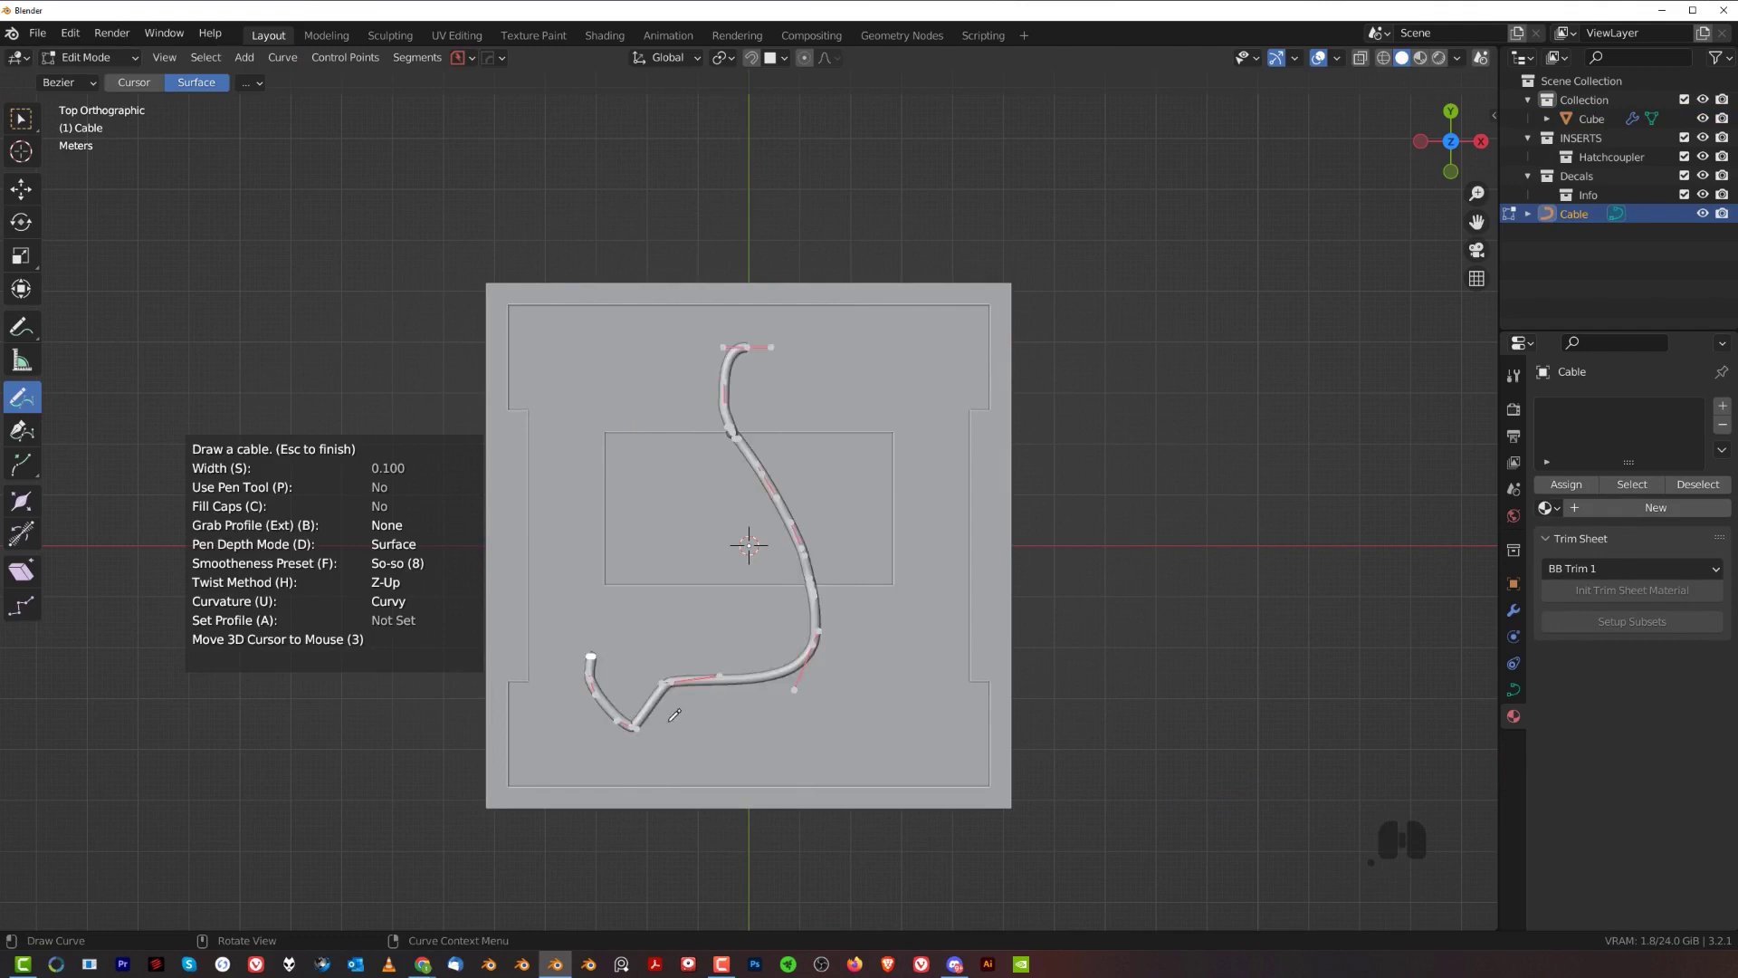
drag(868, 501, 873, 528)
key(x)
click(875, 528)
key(shift+alt+c)
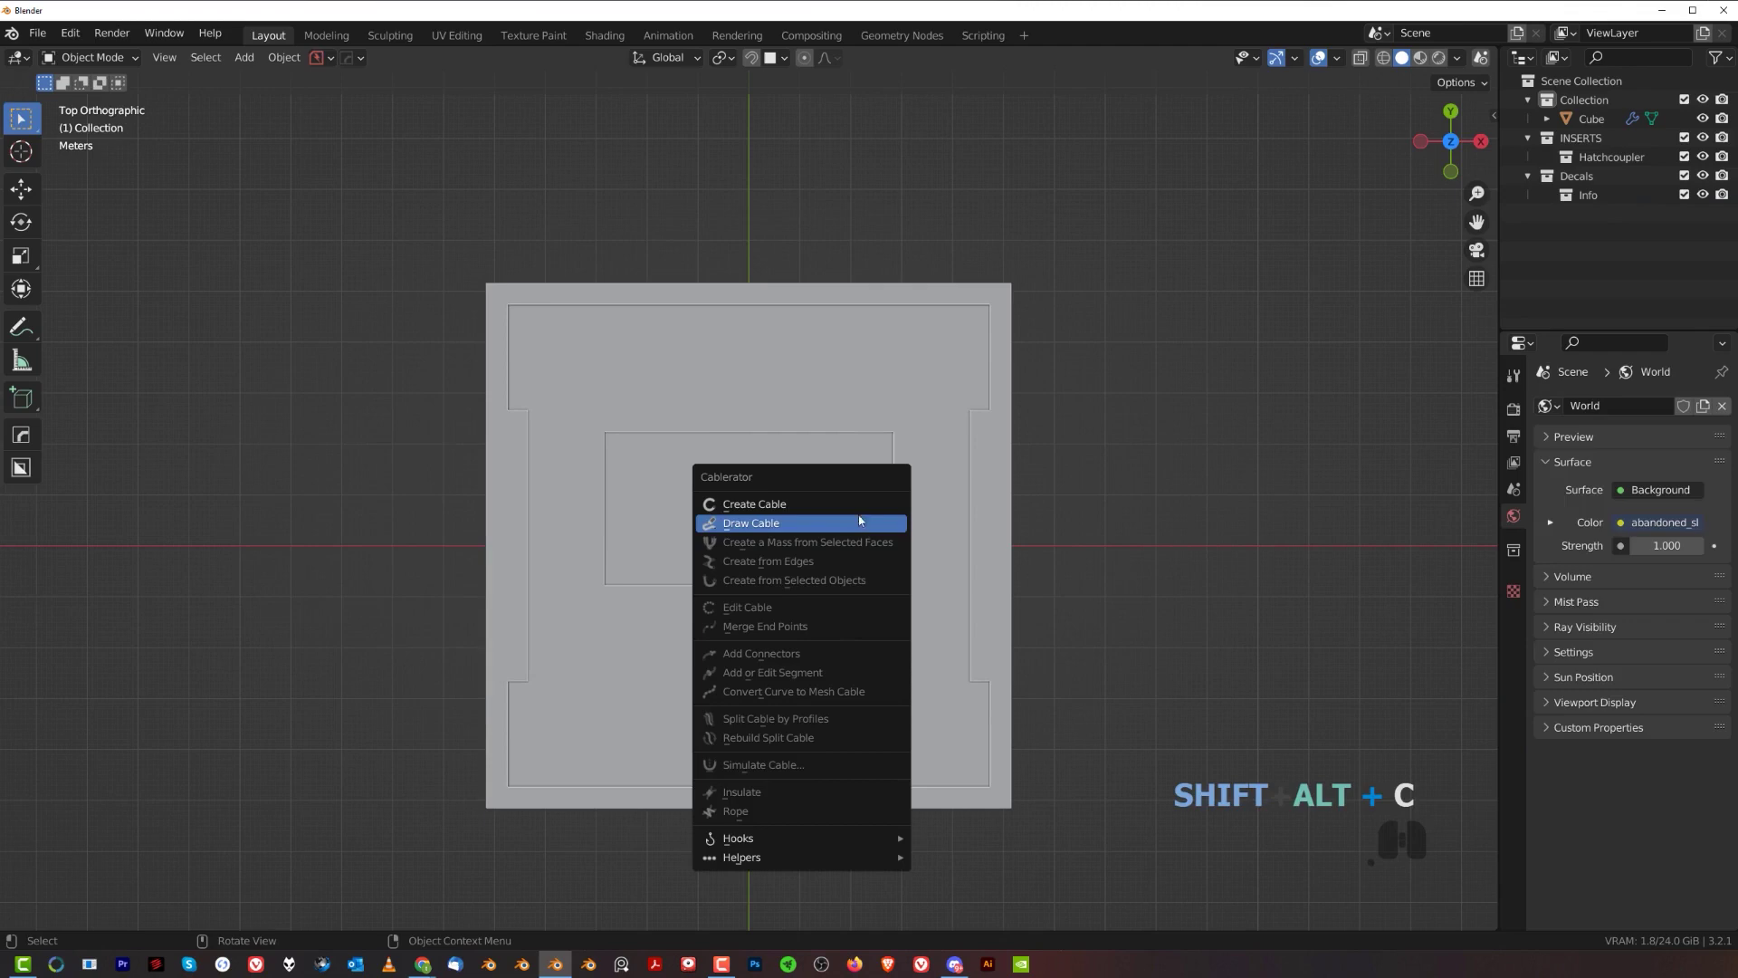
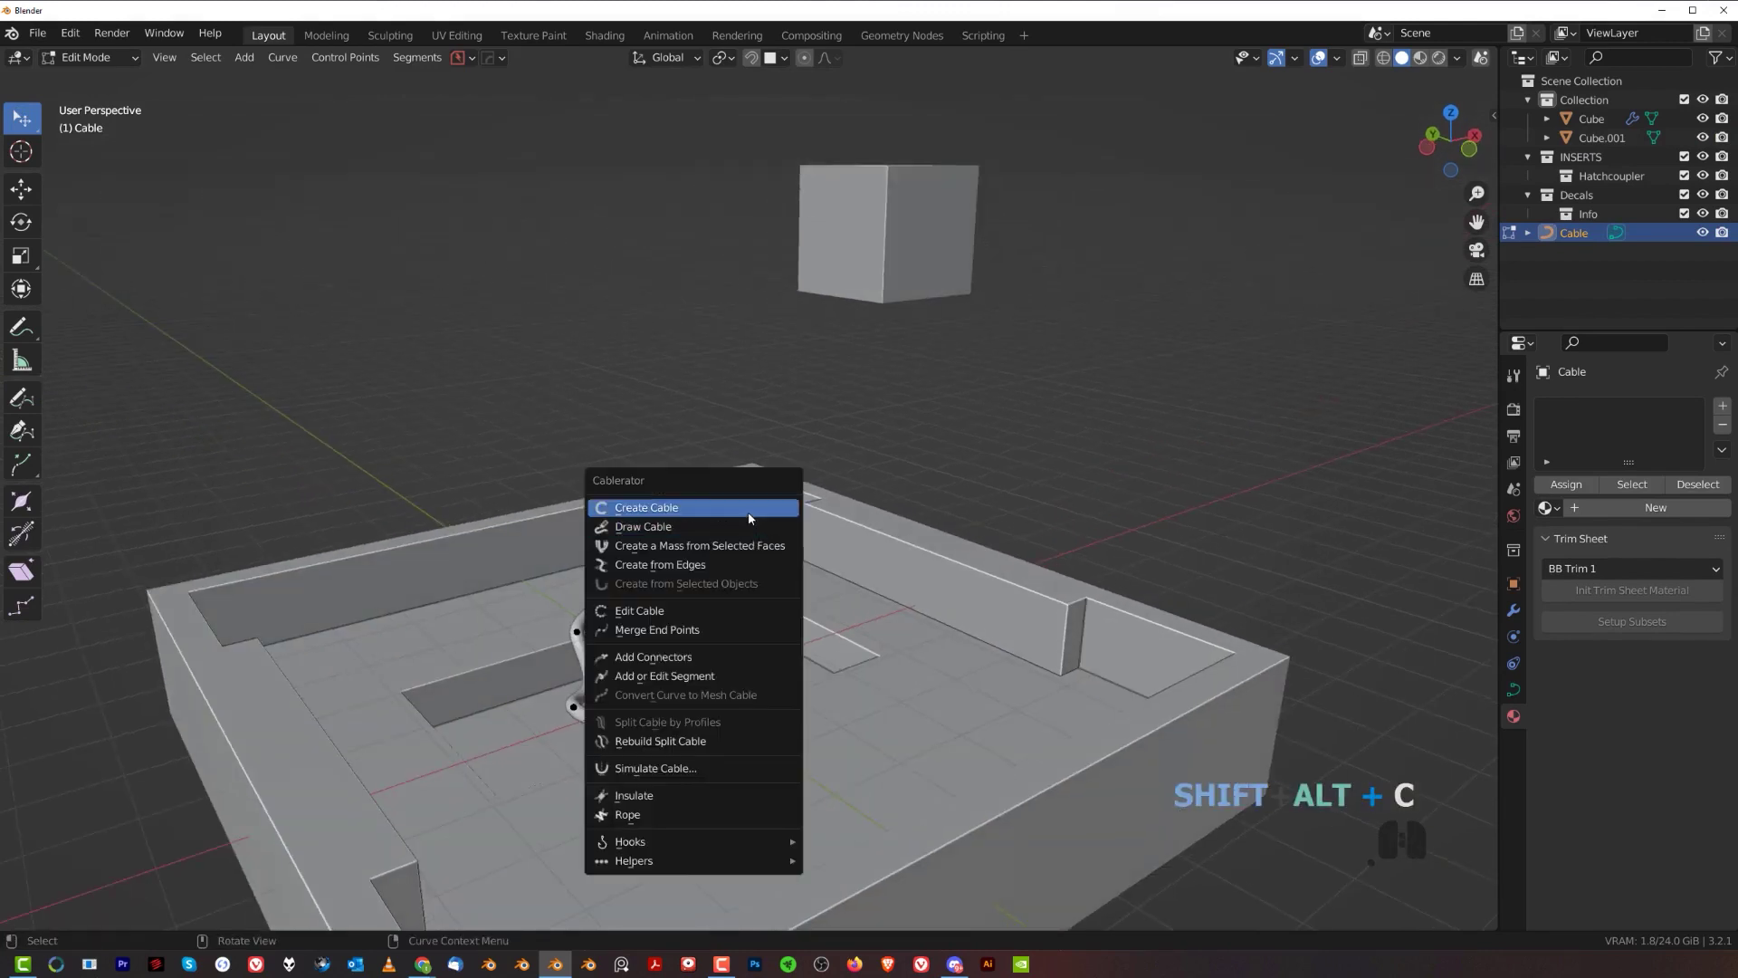
- Create a cable joined to the floor cable's end point rising to the floating cube, with tightened tension
click(753, 516)
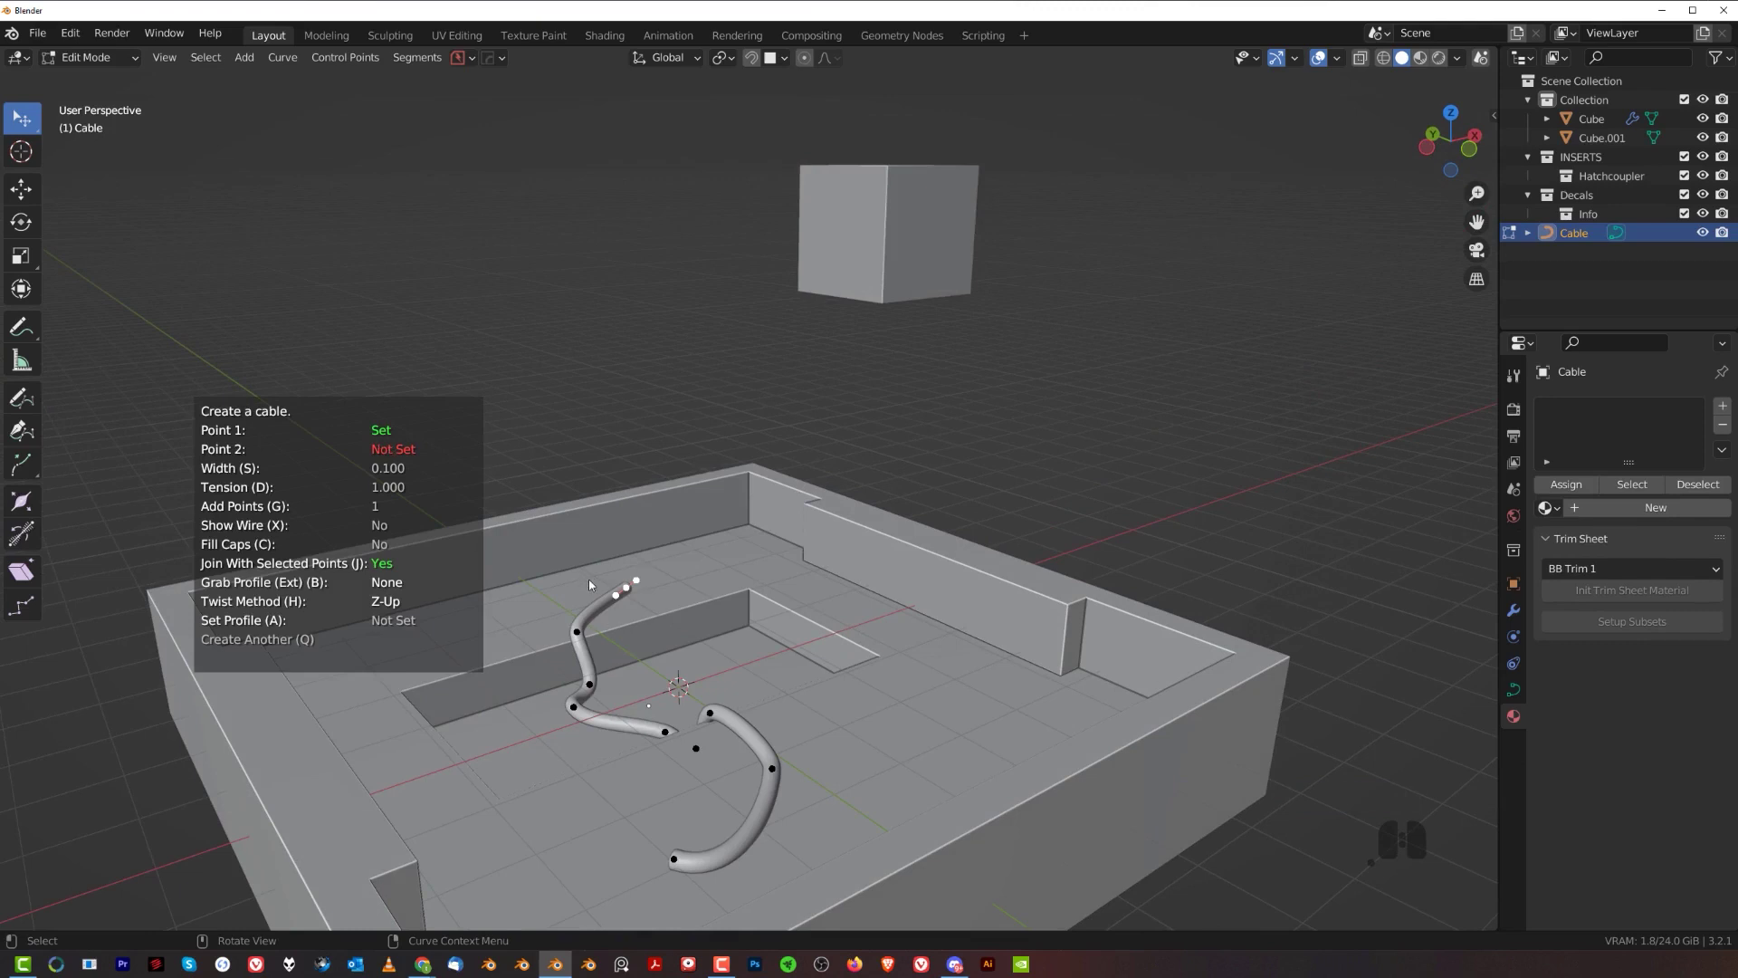
click(848, 237)
drag(725, 567, 993, 593)
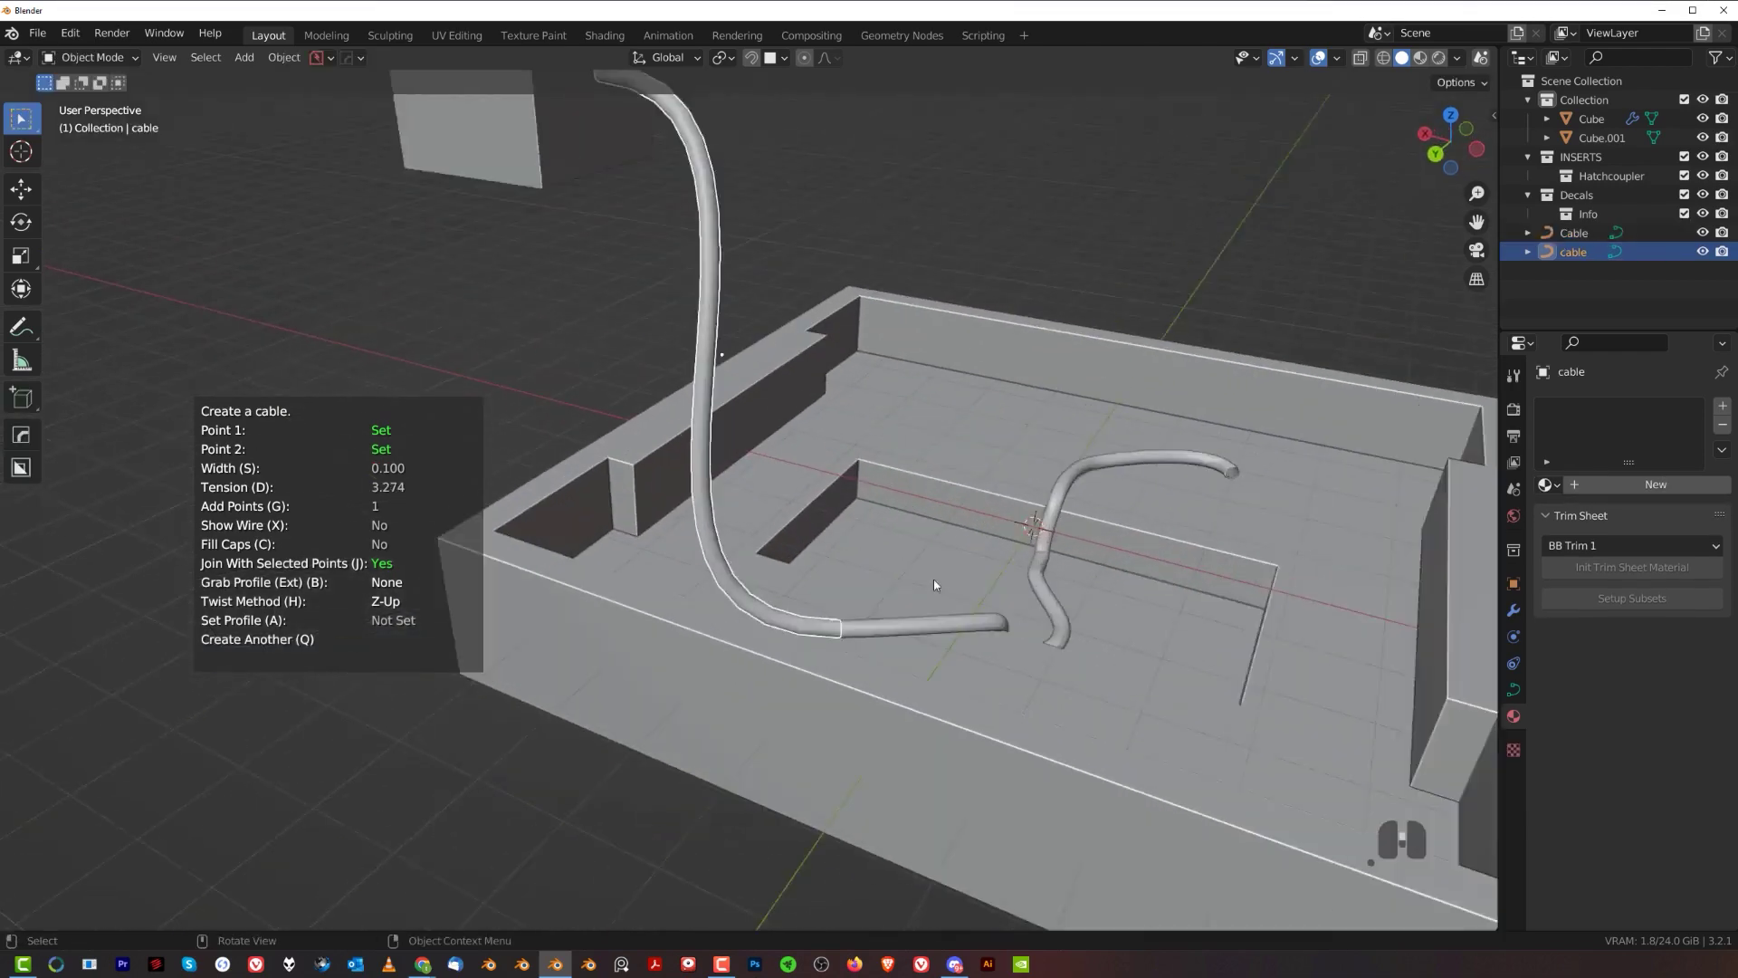
click(925, 414)
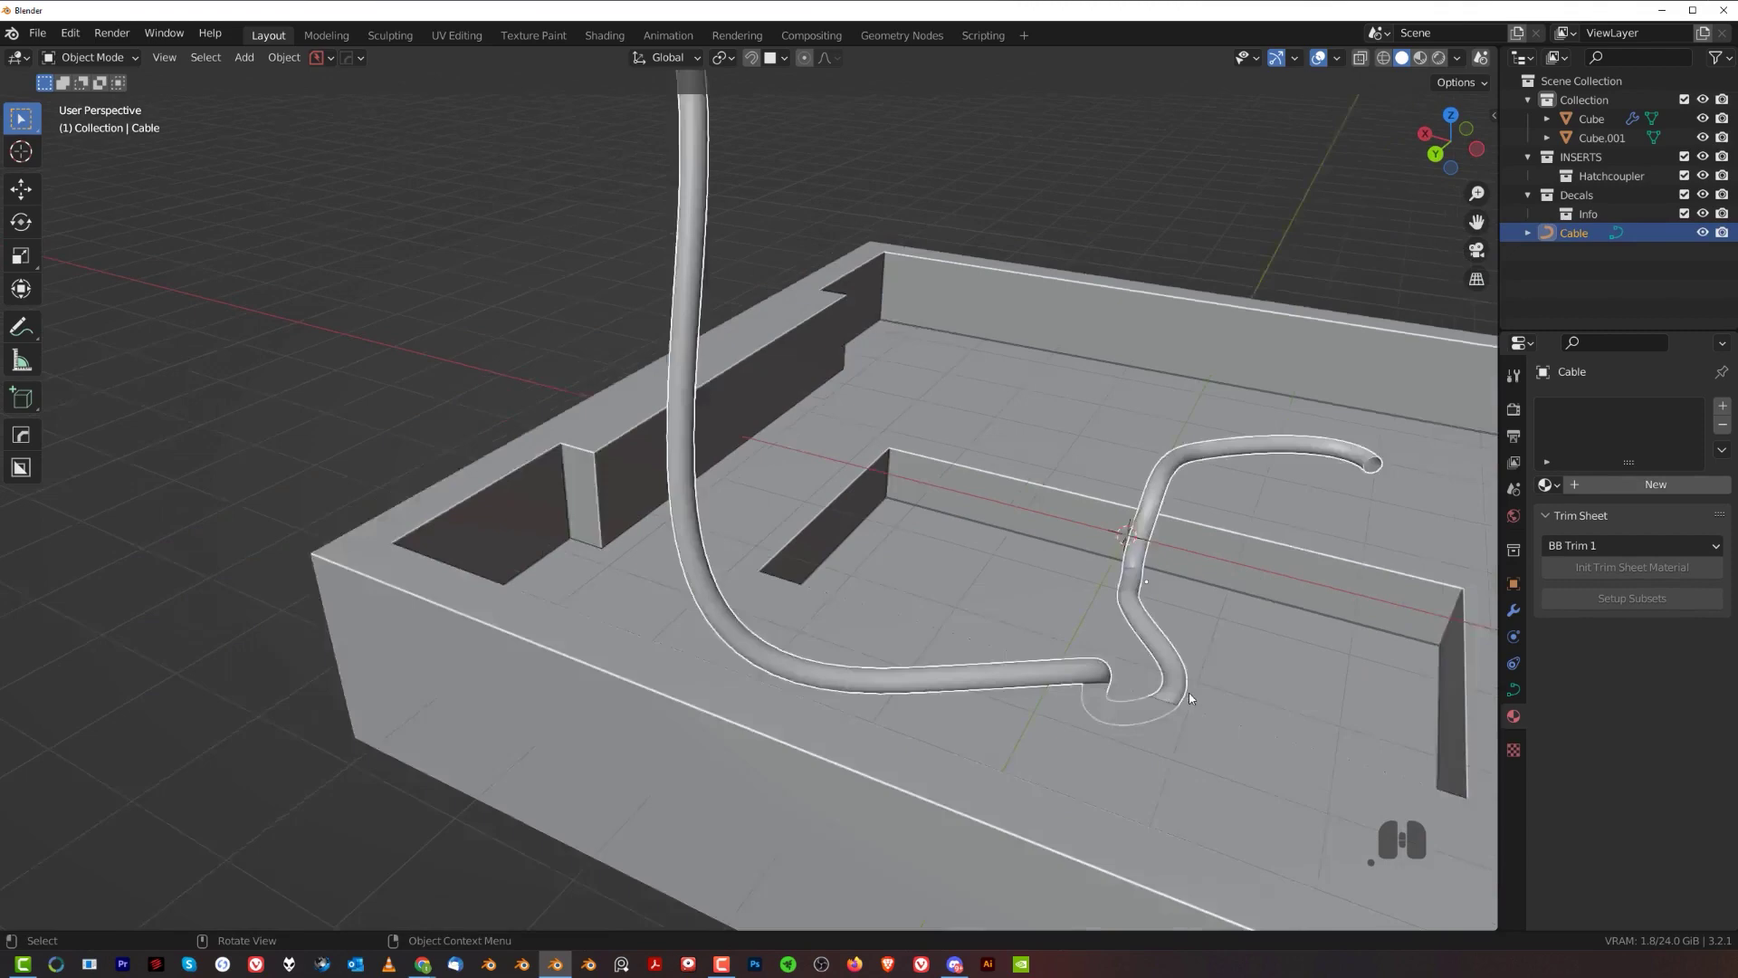
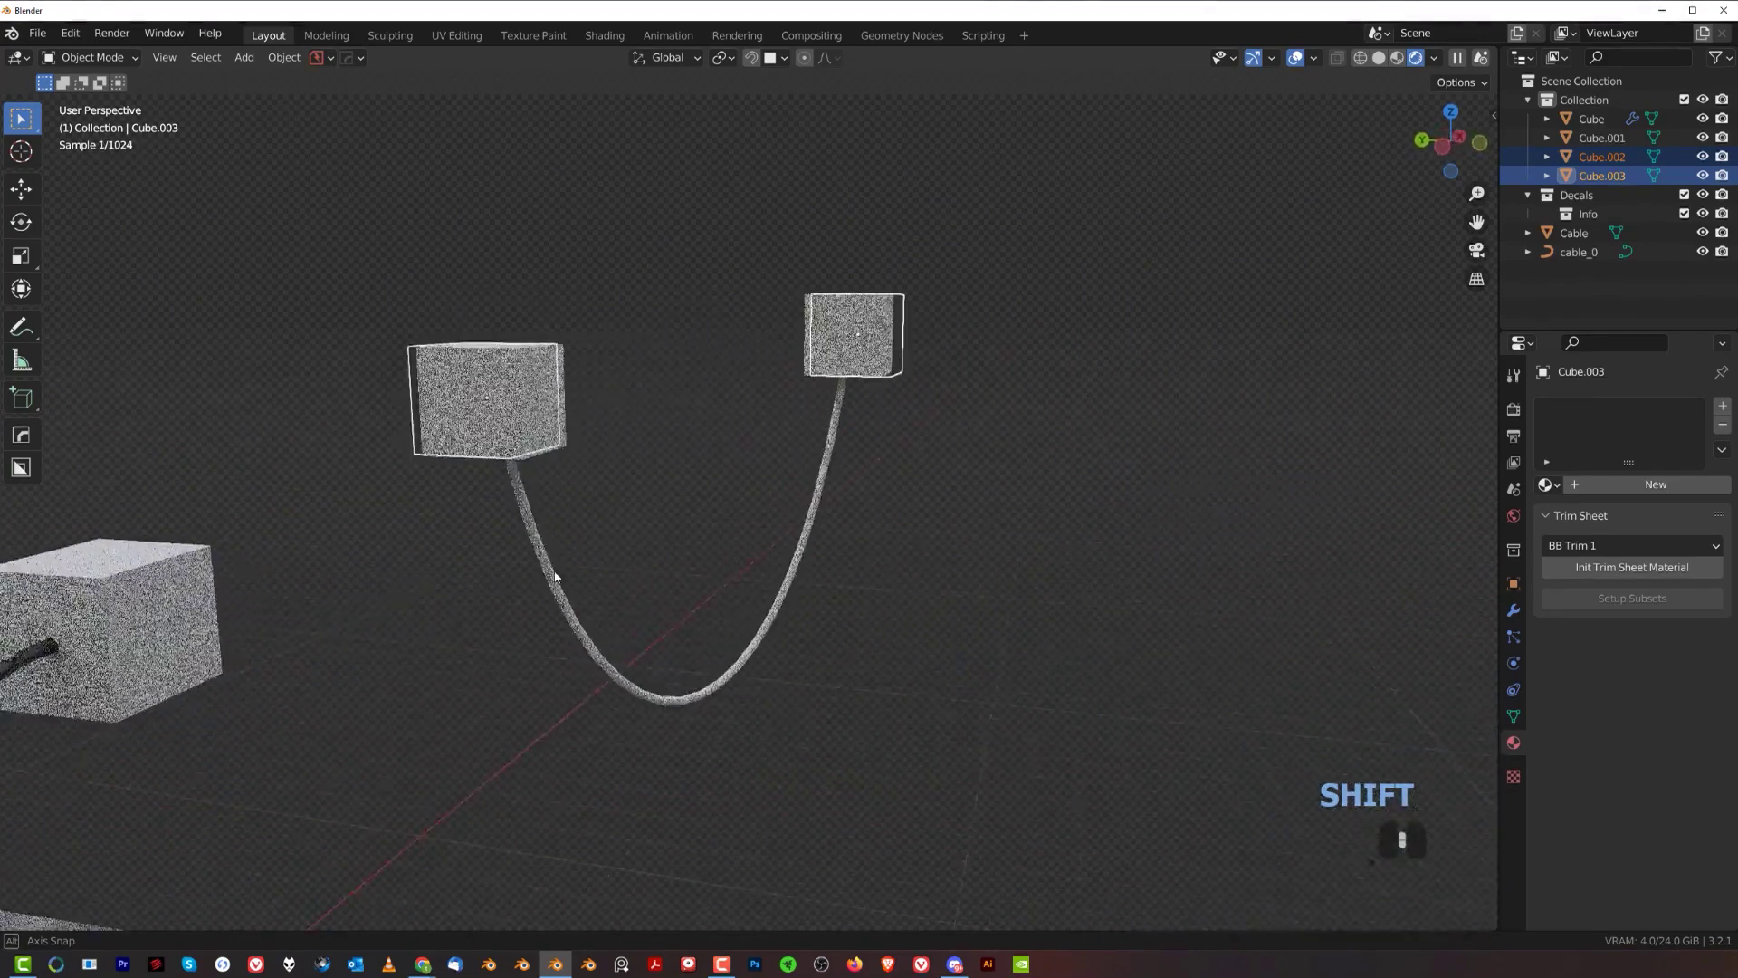
drag(611, 601, 740, 575)
drag(848, 505, 767, 532)
drag(685, 549, 763, 528)
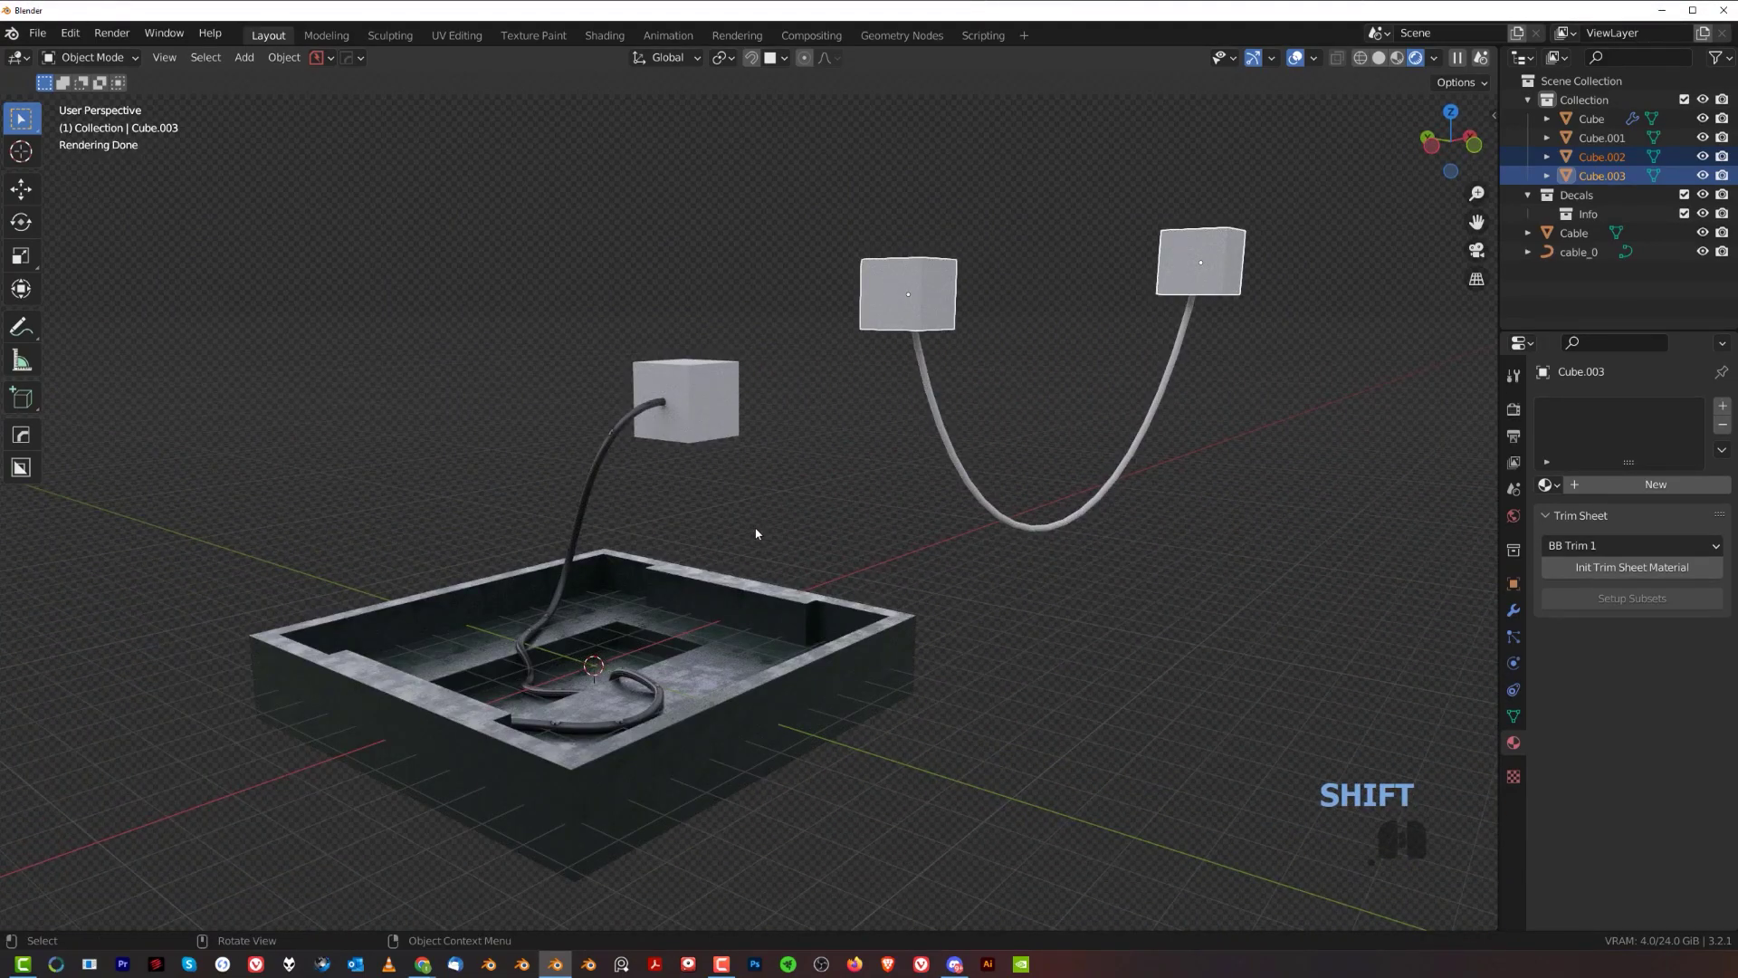
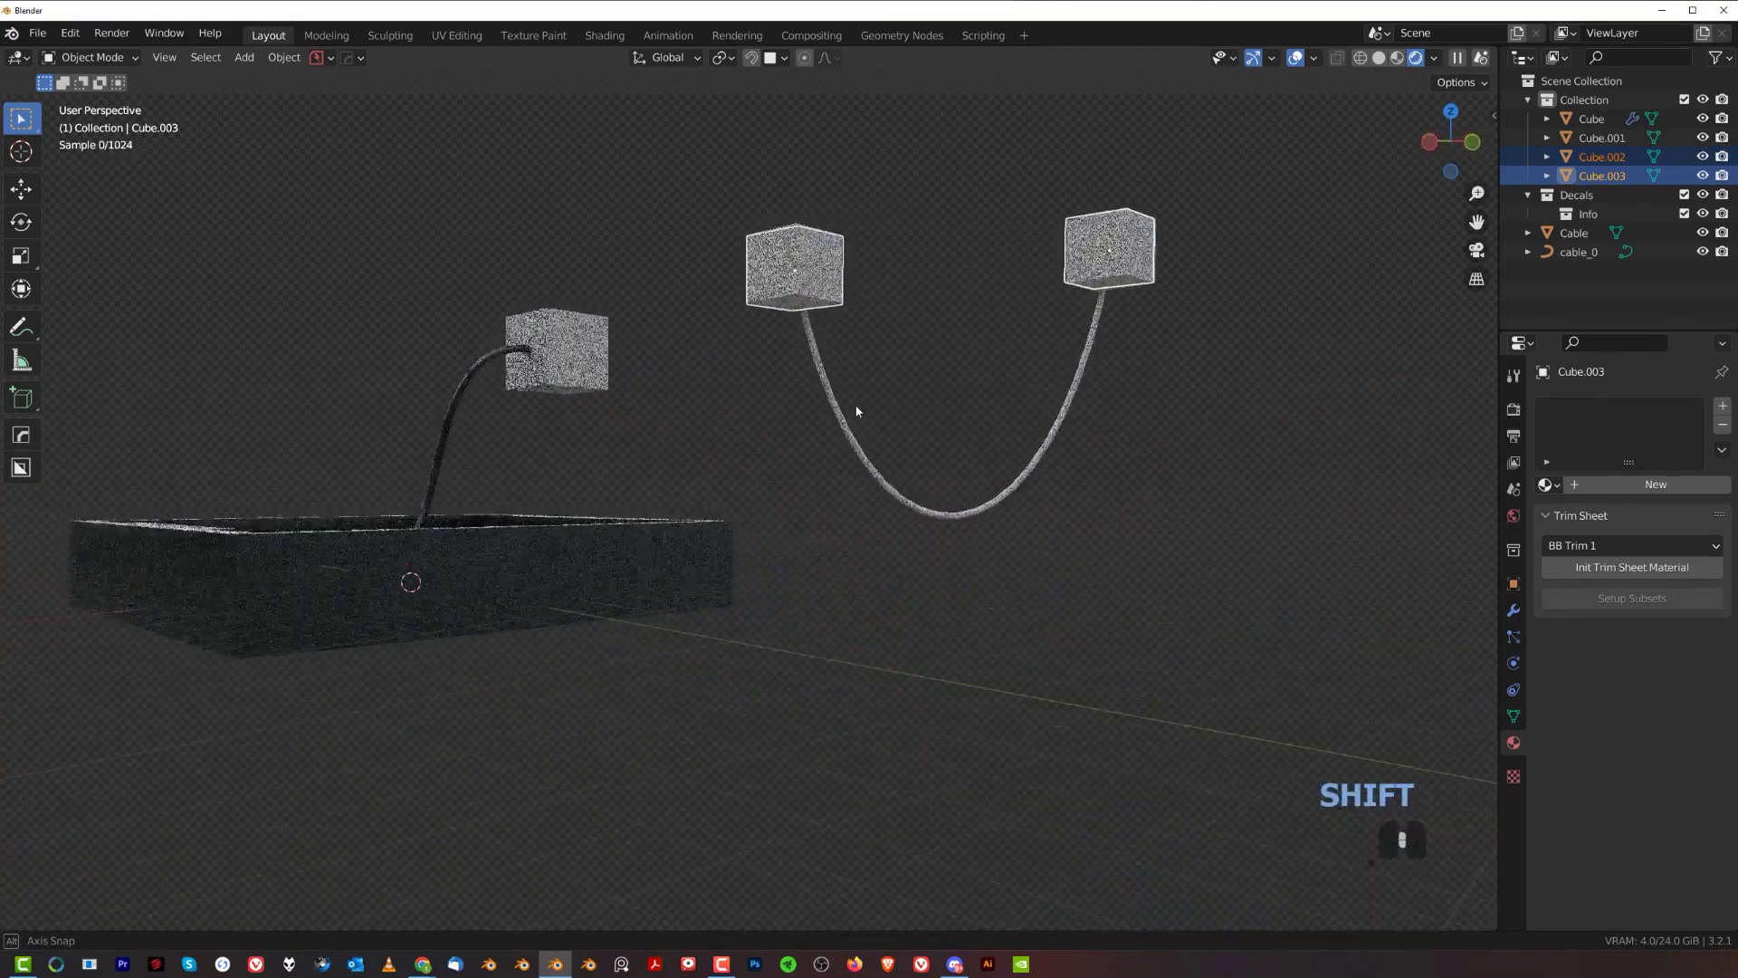
middle_click(805, 449)
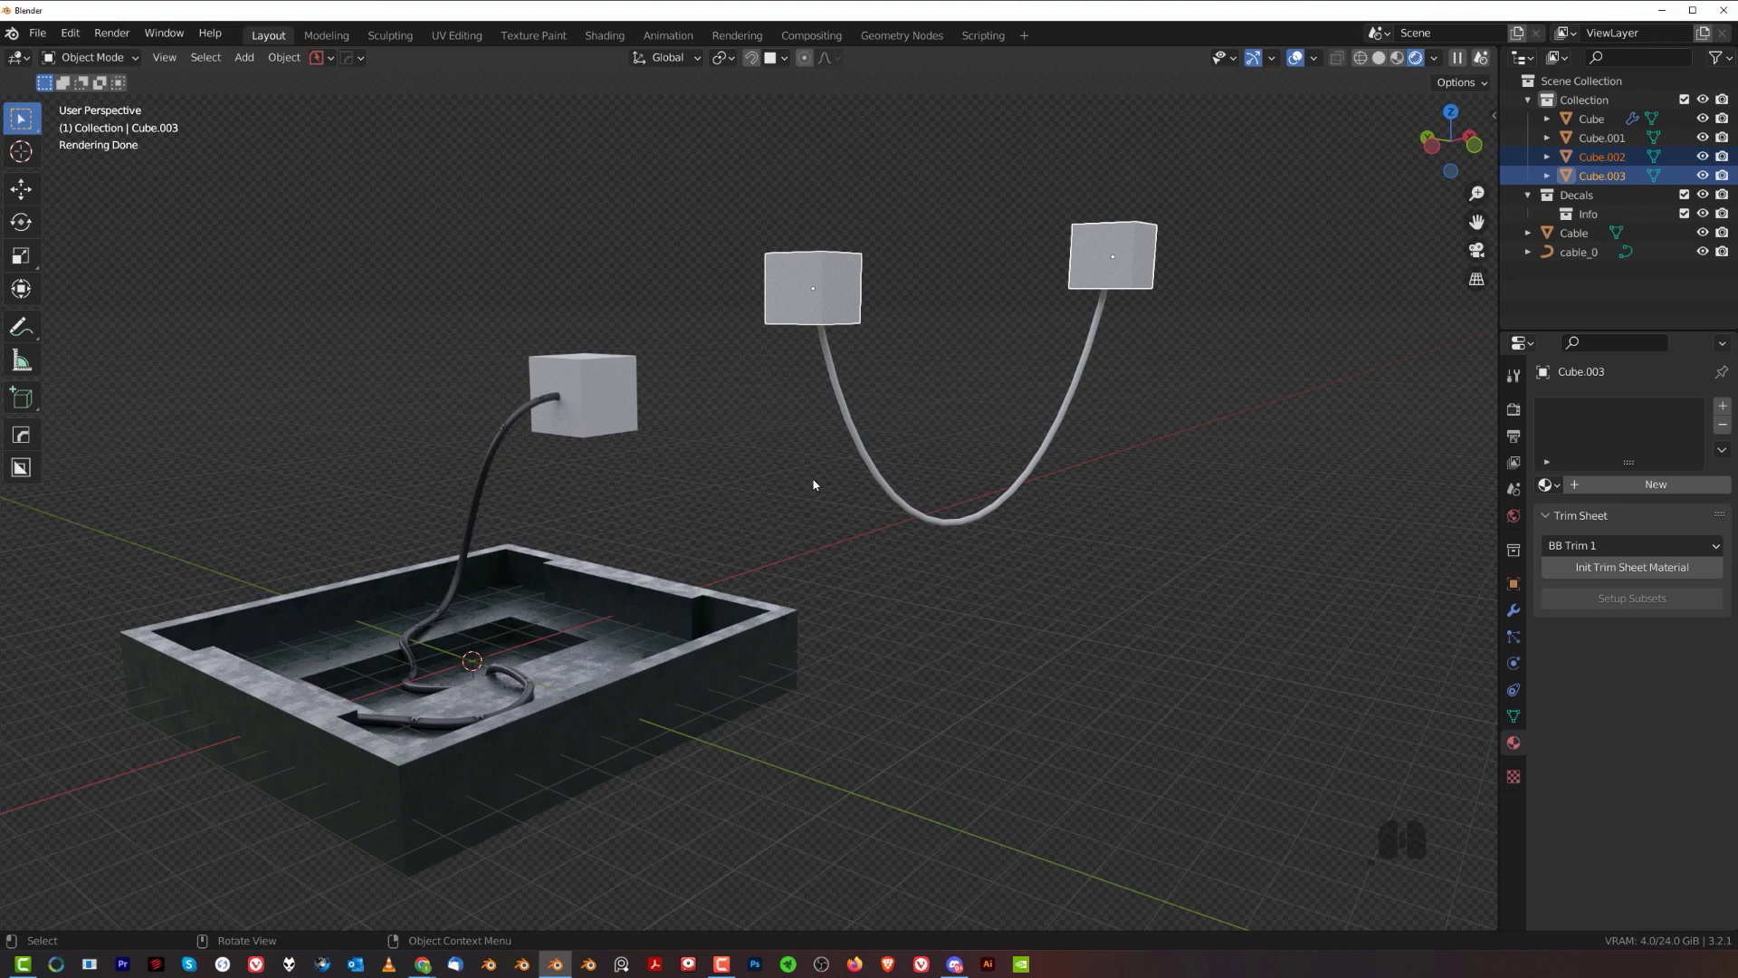
drag(806, 435, 794, 464)
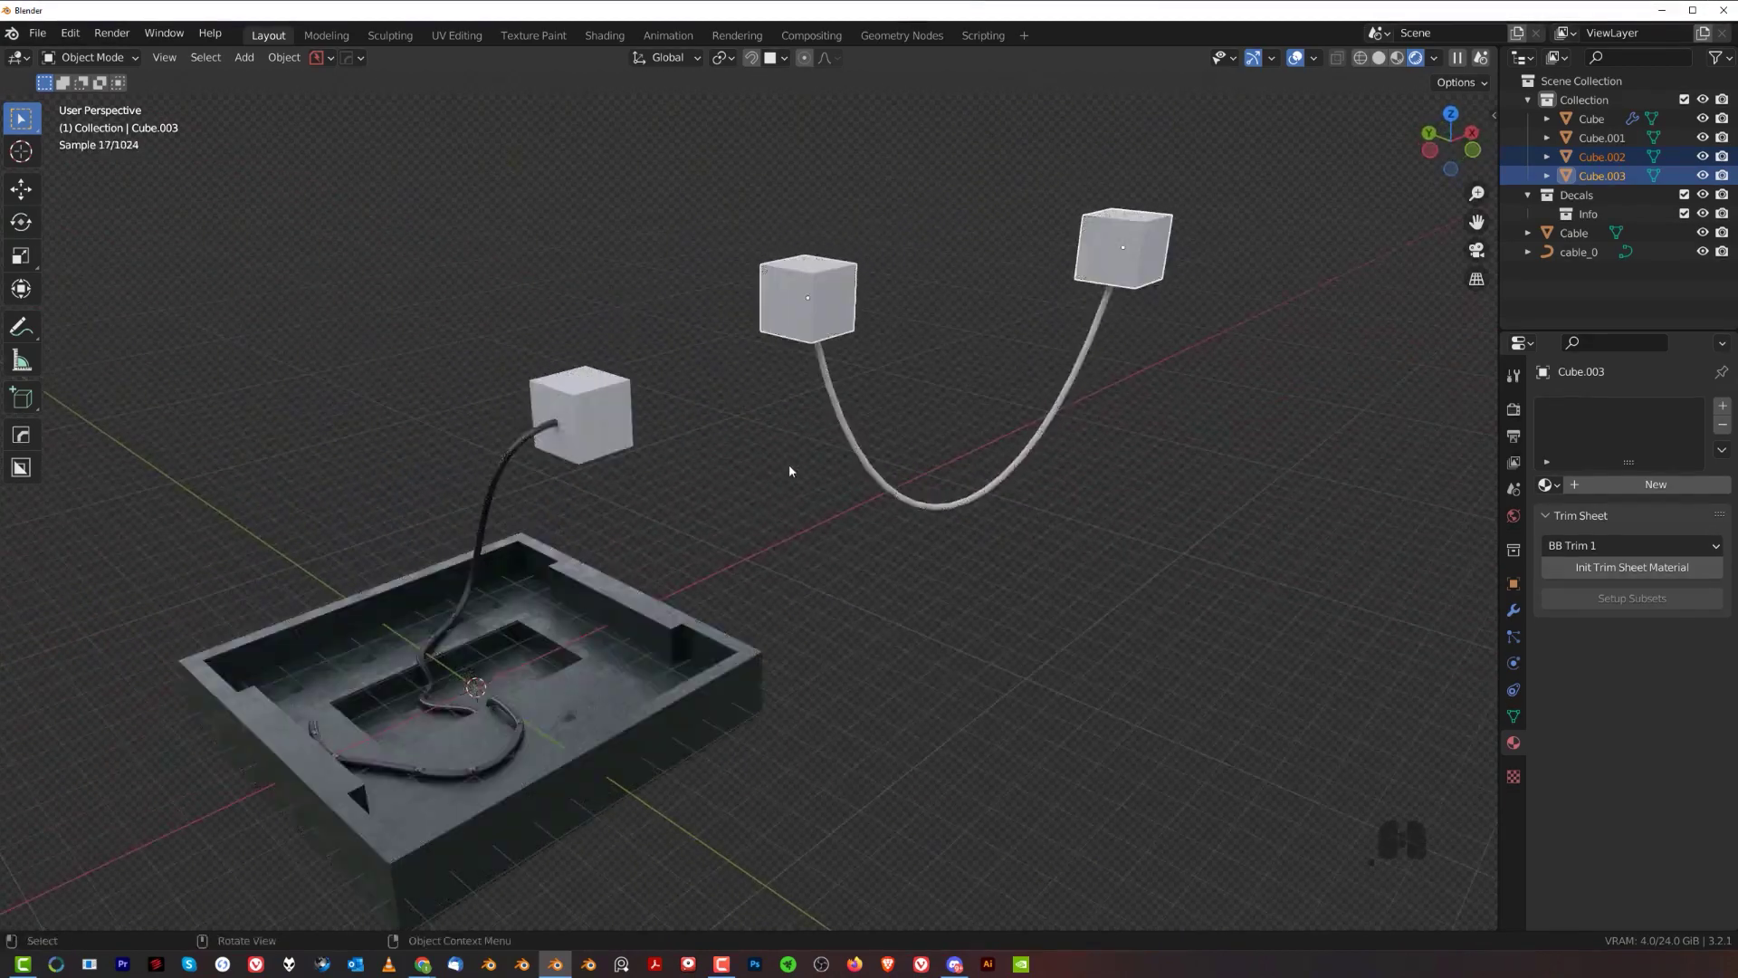
drag(770, 579, 763, 520)
middle_click(744, 476)
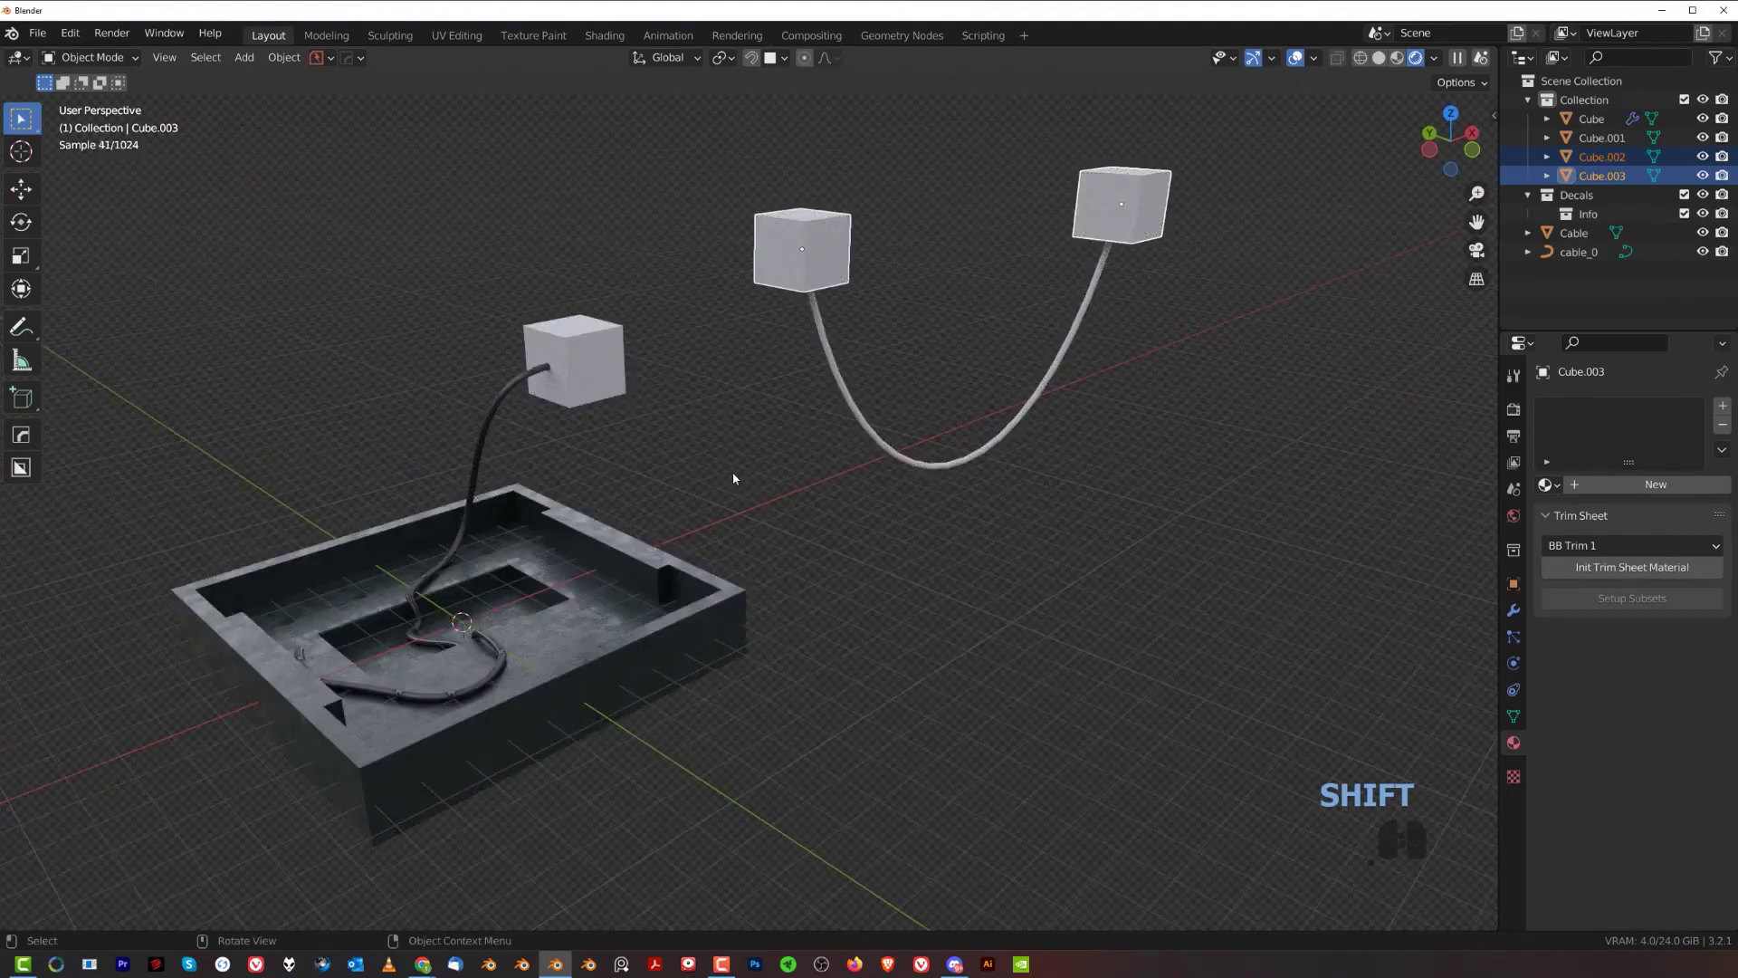